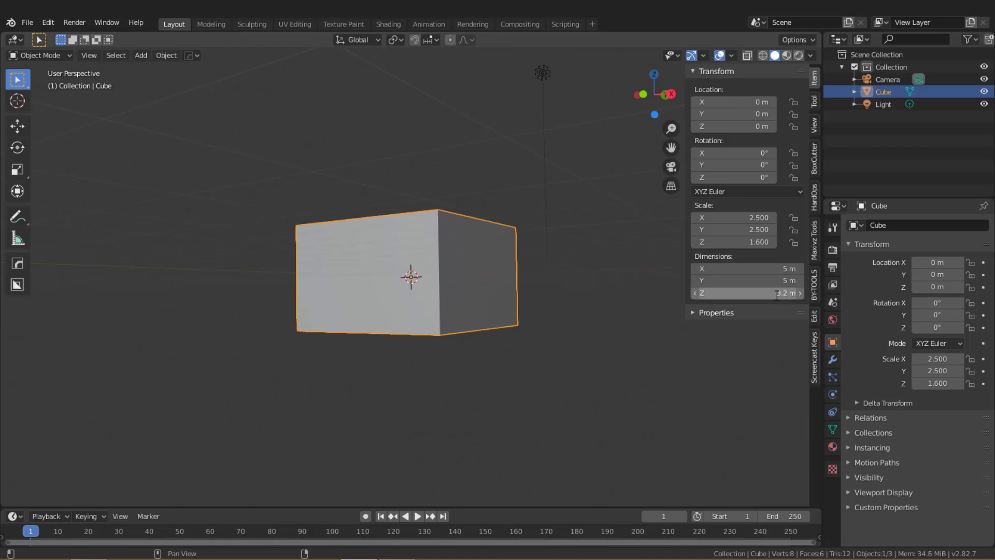
Set the box height to 3.2 m and check it from the front view.
{"action": "left_click", "coordinate": [7, 132]}
{"action": "middle_click", "coordinate": [453, 244]}
{"action": "left_click", "coordinate": [9, 120]}
{"action": "left_click", "coordinate": [28, 129]}
{"action": "middle_click", "coordinate": [410, 233]}
{"action": "key", "text": "KP_1"}
Raise the box 1.6 m so it sits on the ground plane.
{"action": "left_click", "coordinate": [457, 270]}
{"action": "left_click", "coordinate": [414, 242]}
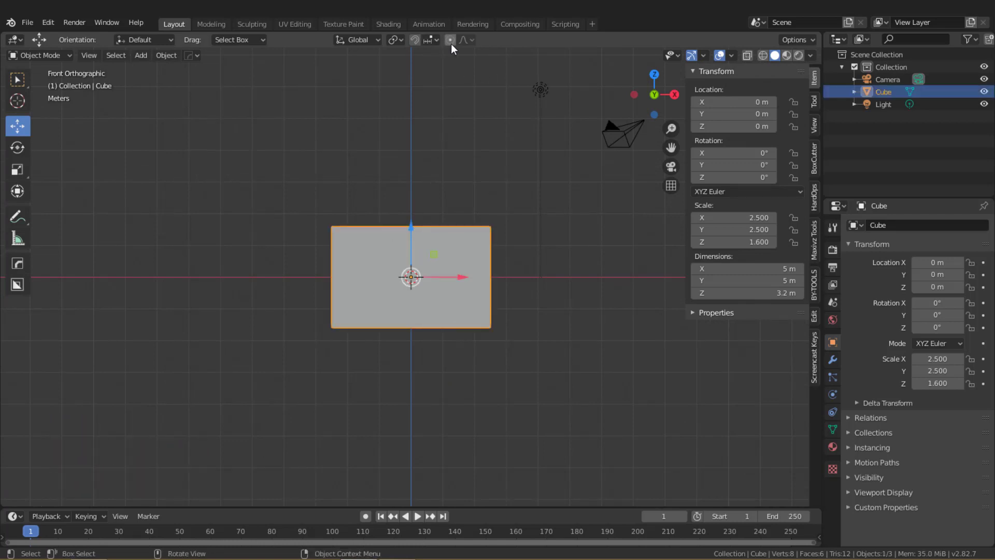
{"action": "left_click", "coordinate": [414, 45]}
{"action": "left_click", "coordinate": [414, 230]}
{"action": "scroll", "scroll_direction": "up", "scroll_amount": 3}
{"action": "middle_click", "coordinate": [412, 261]}
{"action": "left_click", "coordinate": [416, 175]}
{"action": "scroll", "scroll_direction": "down", "scroll_amount": 3}
{"action": "middle_click", "coordinate": [504, 252]}
{"action": "scroll", "scroll_direction": "down", "scroll_amount": 3}
Cut an edge loop down the middle of the box in Edit Mode.
{"action": "key", "text": "Tab"}
{"action": "key", "text": "ctrl+r"}
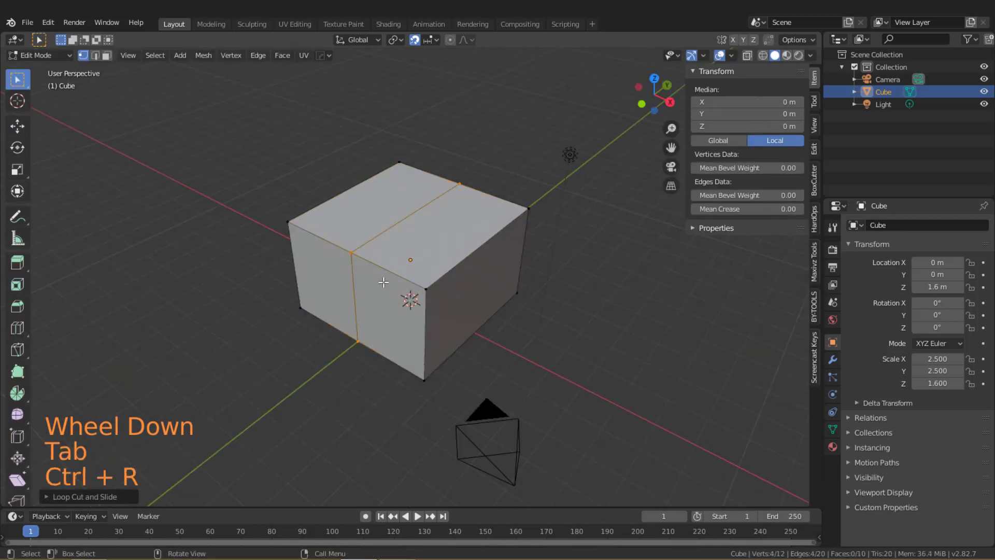
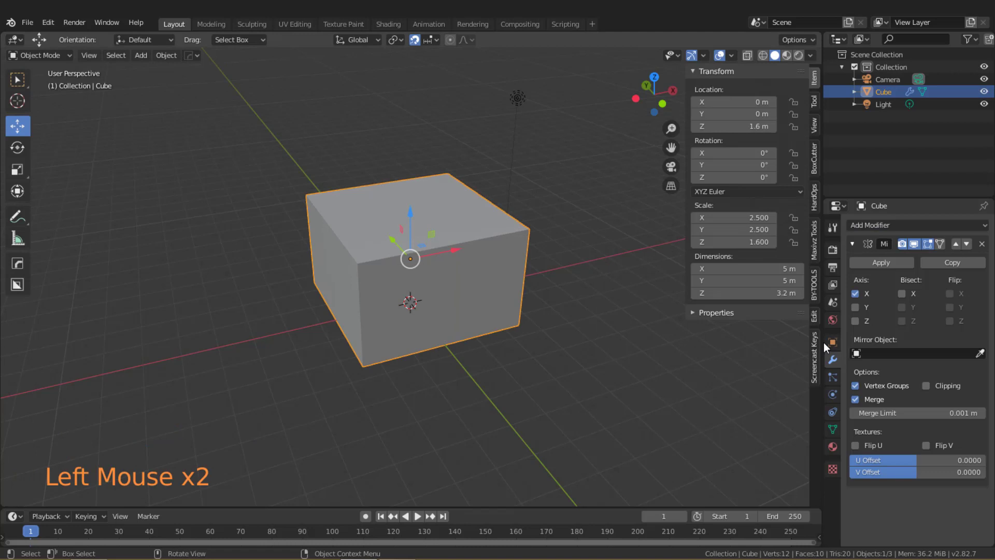
Enable Clipping on the Mirror modifier and delete half of the box's faces.
{"action": "left_click", "coordinate": [931, 388]}
{"action": "middle_click", "coordinate": [526, 297]}
{"action": "key", "text": "Tab"}
{"action": "left_click", "coordinate": [112, 62]}
{"action": "left_click", "coordinate": [391, 289]}
{"action": "key", "text": "x"}
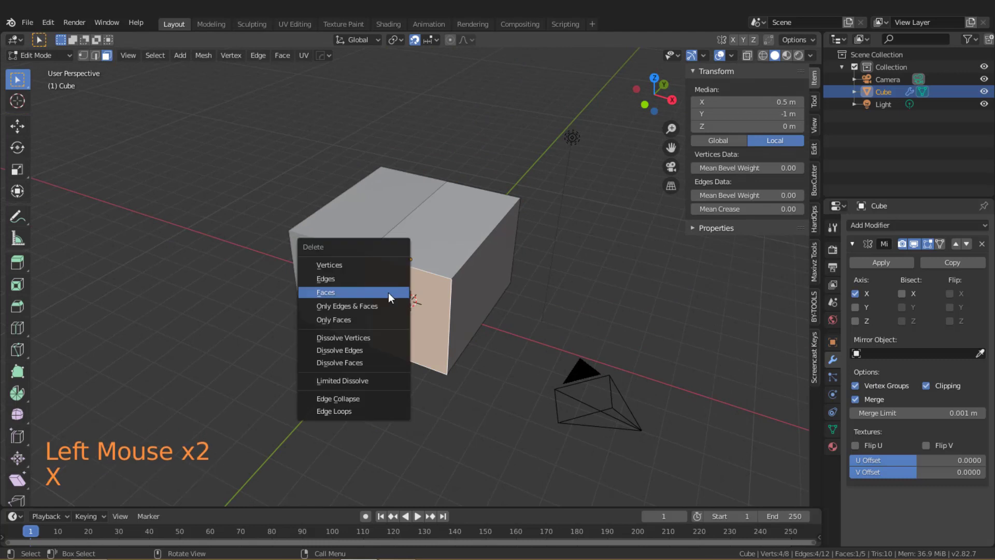
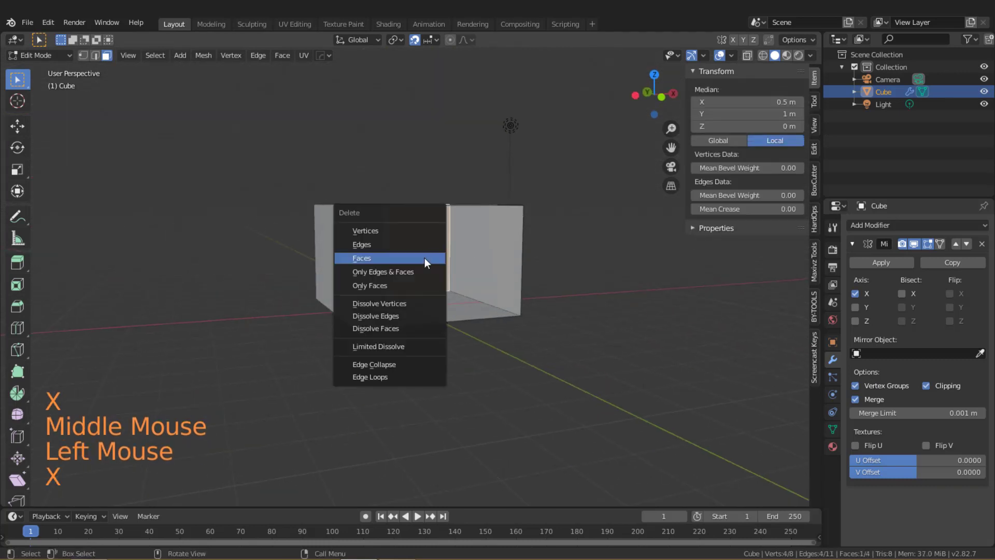
{"action": "middle_click", "coordinate": [454, 261]}
{"action": "scroll", "scroll_direction": "up", "scroll_amount": 3}
Add two horizontal loops across the side wall, spread them apart and bevel them into narrow strips.
{"action": "key", "text": "ctrl+r"}
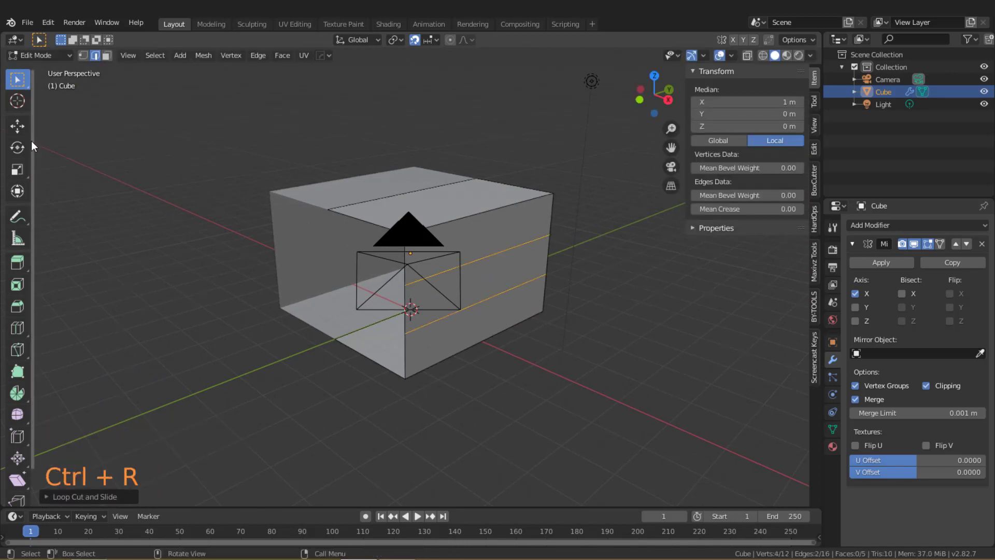
{"action": "left_click", "coordinate": [28, 172]}
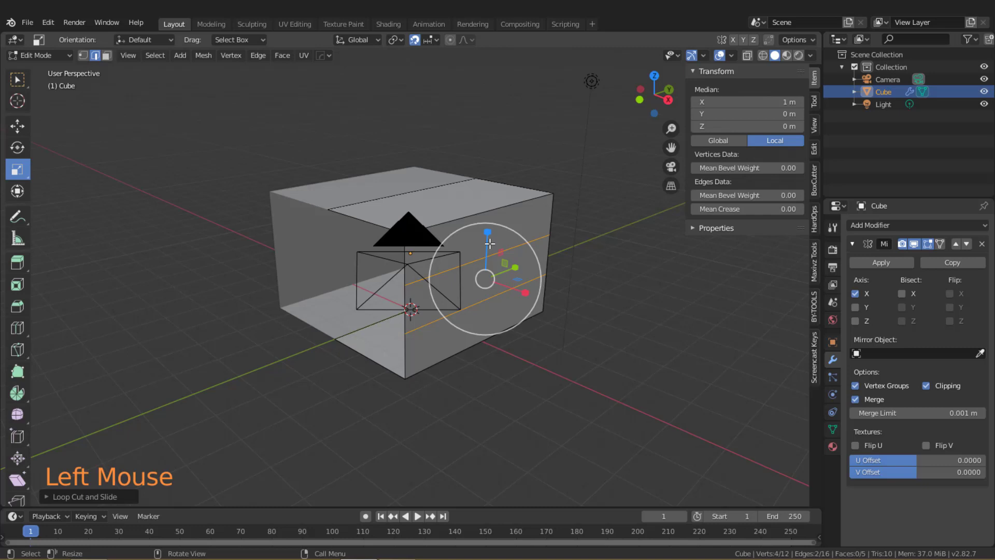
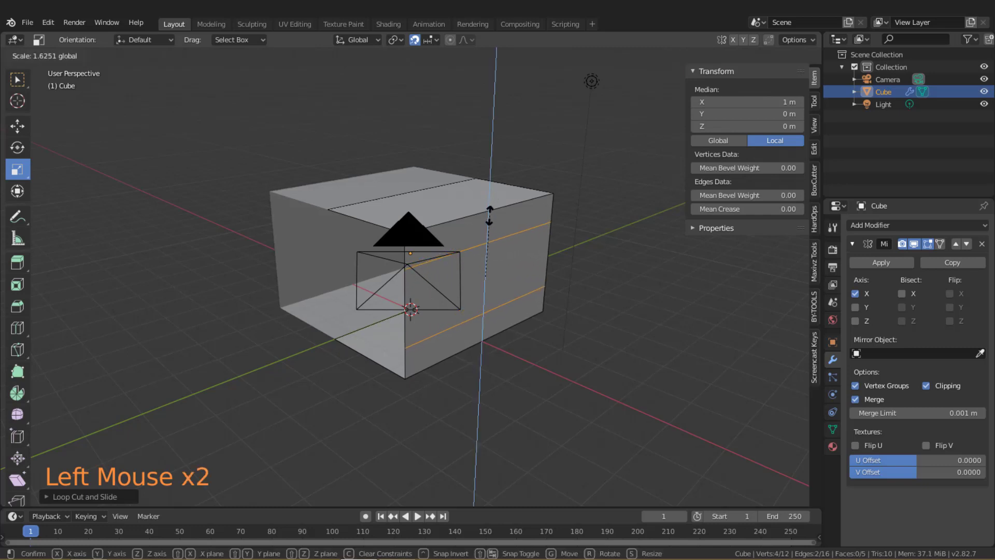
{"action": "key", "text": "ctrl+b"}
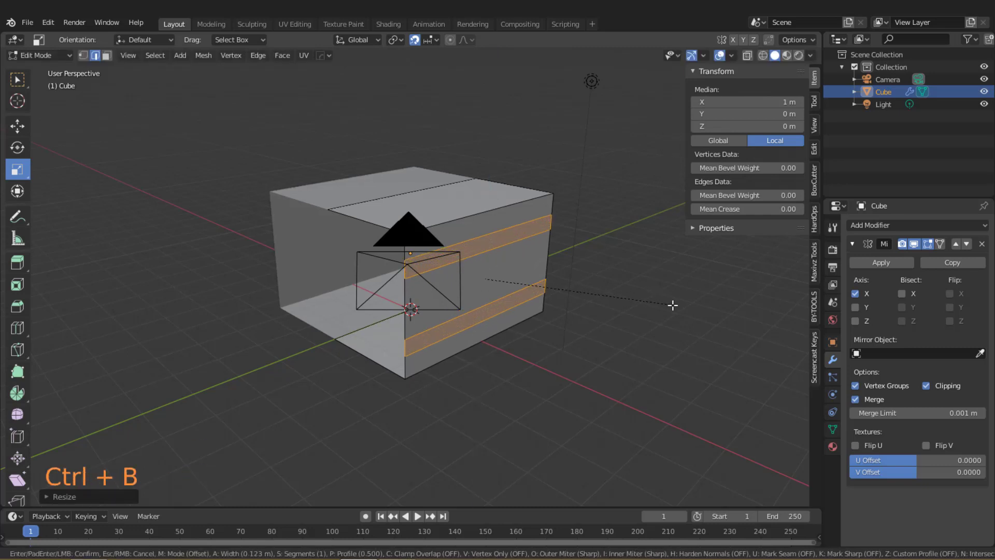
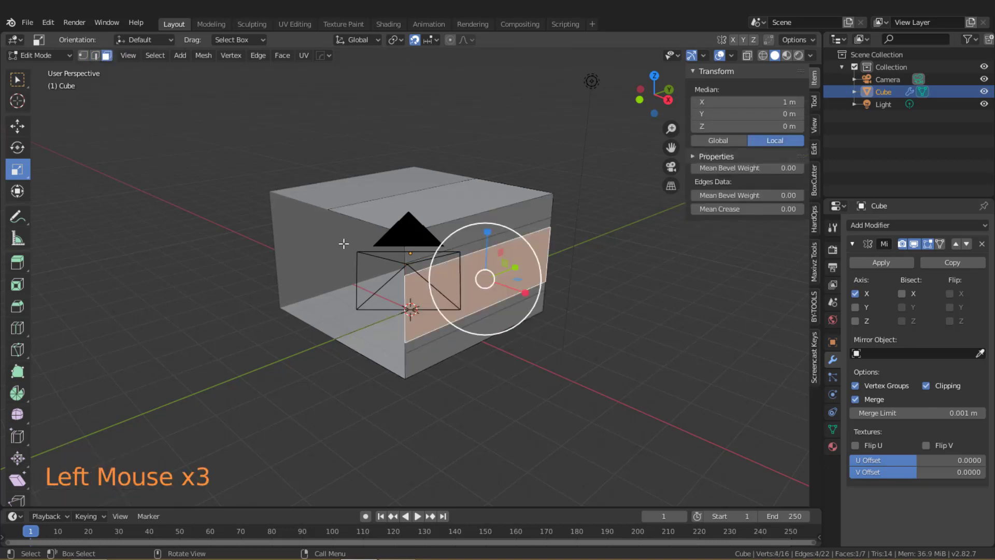
{"action": "left_click", "coordinate": [19, 131]}
{"action": "middle_click", "coordinate": [353, 201]}
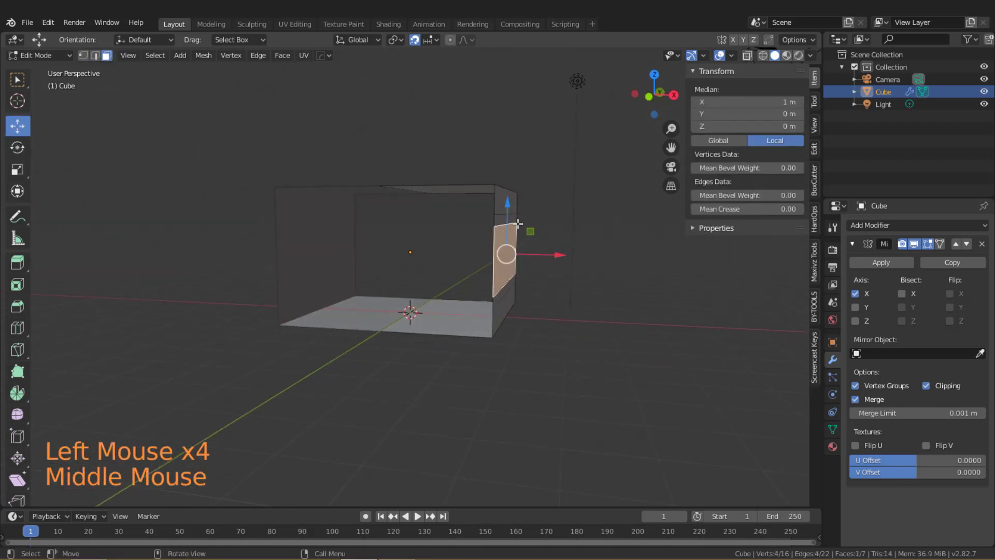
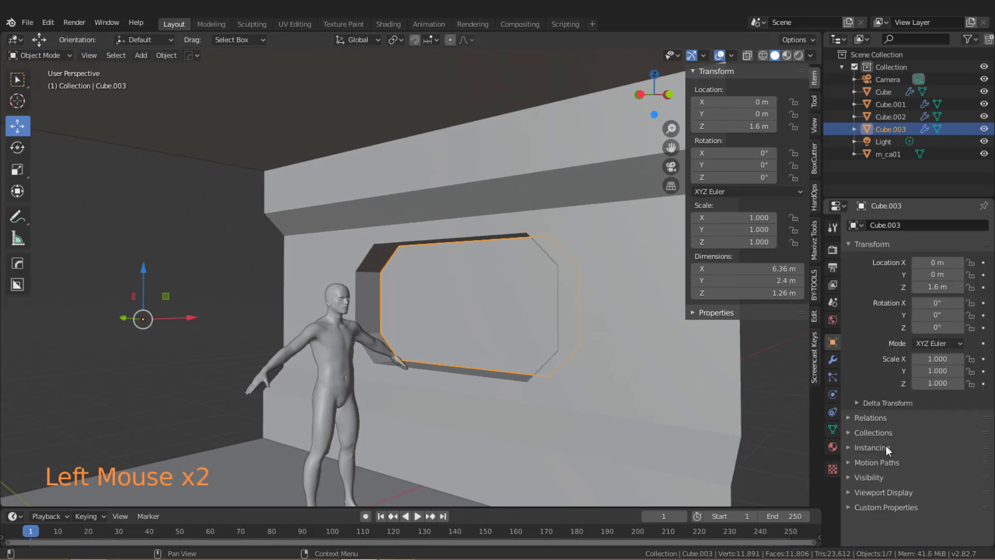
Set Cube.003's Viewport Display to Wire so the window cutter shows as wireframe.
{"action": "left_click", "coordinate": [884, 495]}
{"action": "scroll", "scroll_direction": "down", "scroll_amount": 3}
{"action": "left_click", "coordinate": [932, 494]}
{"action": "scroll", "scroll_direction": "down", "scroll_amount": 3}
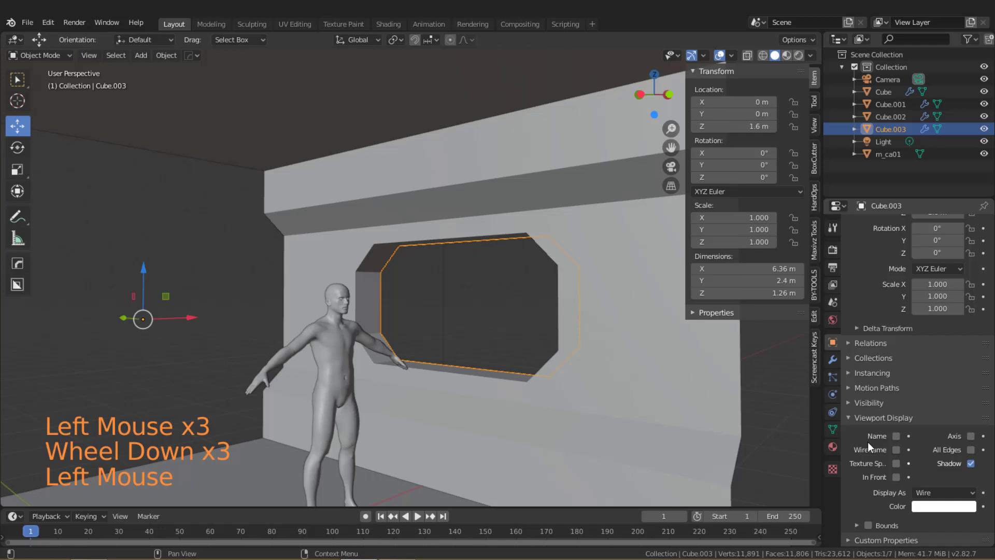
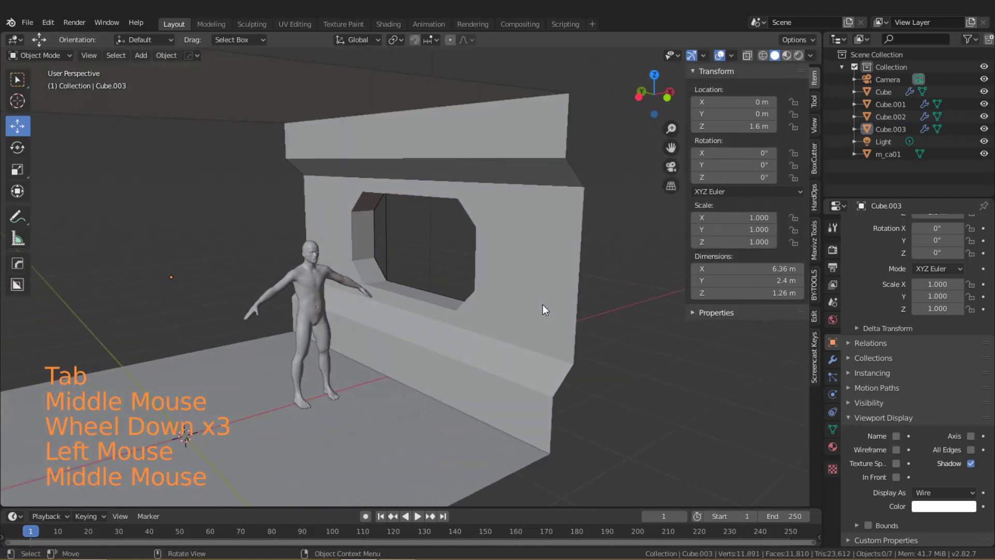
Select the main wall frame and start editing its mesh.
{"action": "left_click", "coordinate": [376, 170]}
{"action": "key", "text": "Tab"}
{"action": "left_click", "coordinate": [112, 60]}
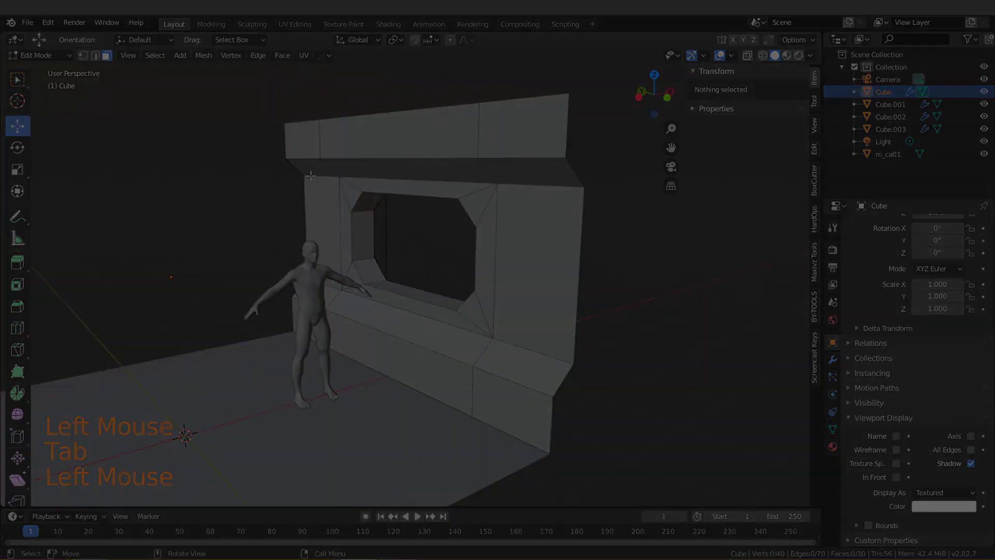
Bring up the Add menu to insert a new cube beside the window opening.
{"action": "key", "text": "shift+a"}
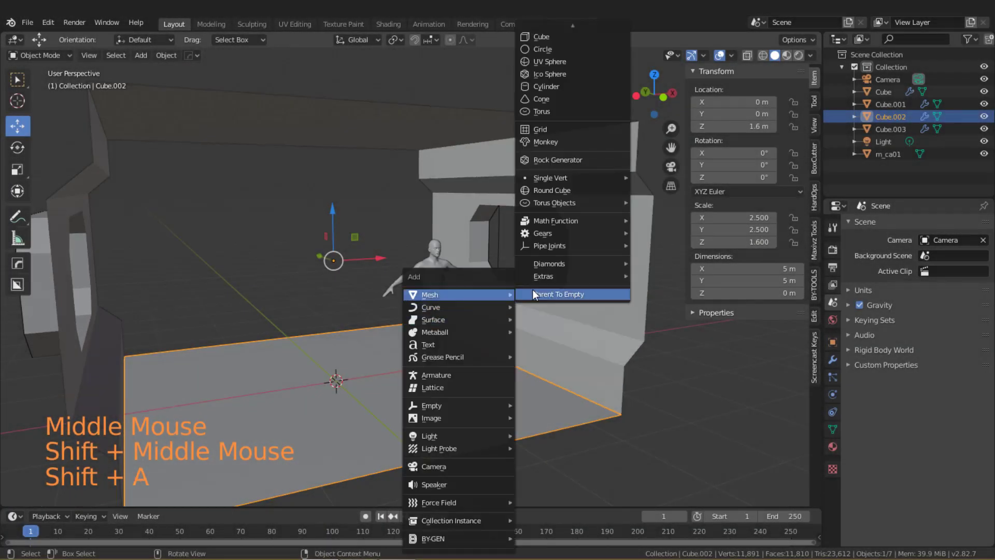
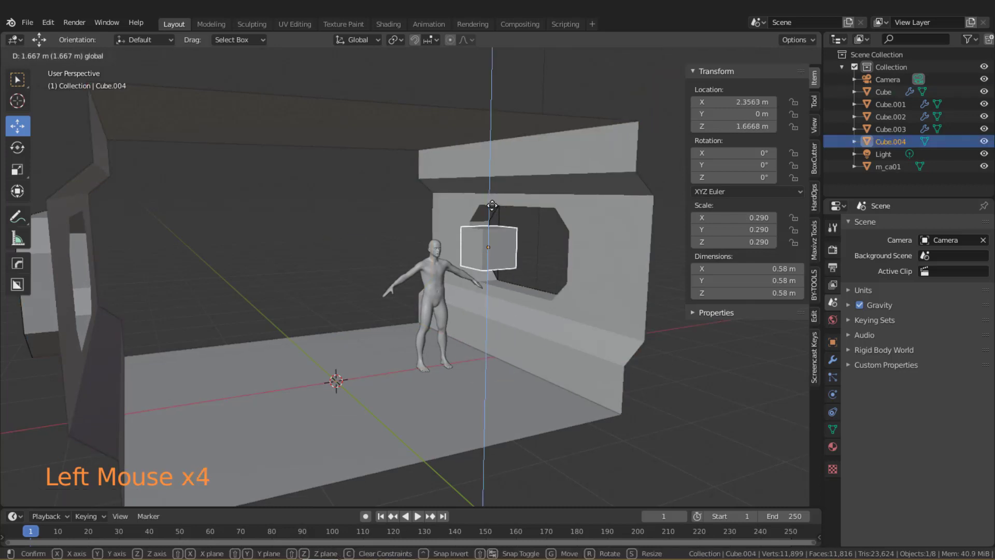
Stretch the cube into a tall pillar and thin it front to back.
{"action": "key", "text": "s"}
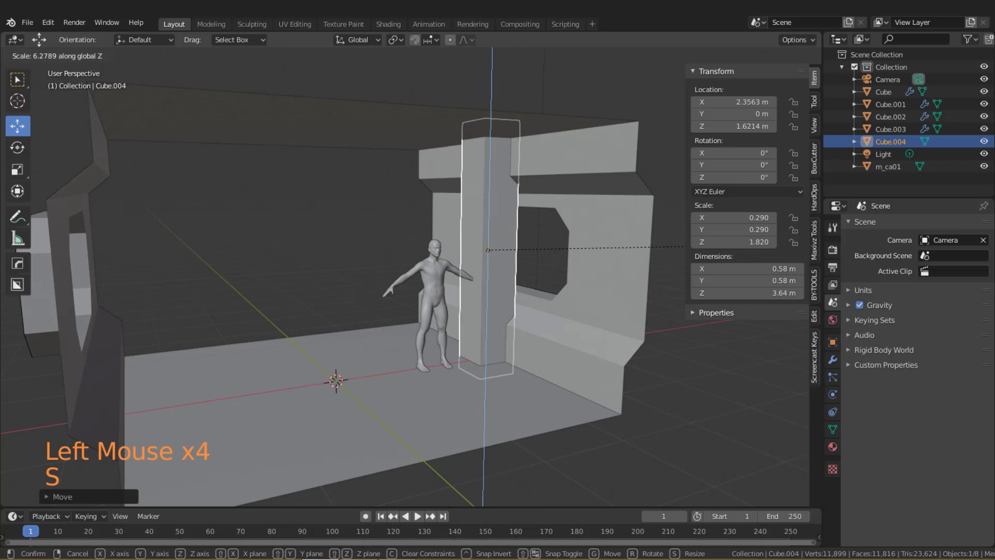
{"action": "middle_click", "coordinate": [574, 264]}
{"action": "middle_click", "coordinate": [572, 307]}
{"action": "scroll", "scroll_direction": "up", "scroll_amount": 3}
{"action": "middle_click", "coordinate": [489, 320]}
{"action": "key", "text": "s"}
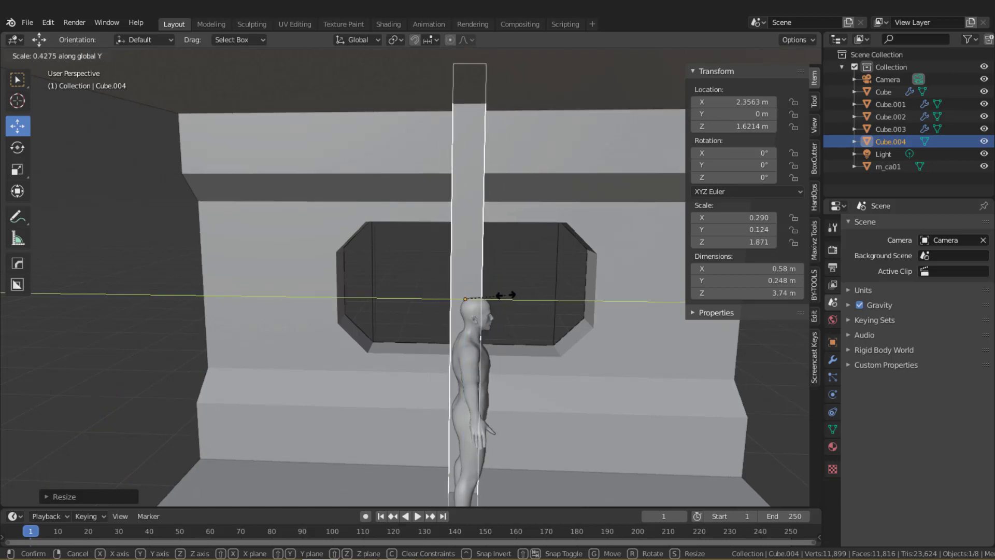
{"action": "middle_click", "coordinate": [492, 305]}
{"action": "scroll", "scroll_direction": "down", "scroll_amount": 3}
{"action": "middle_click", "coordinate": [491, 319]}
Loop-cut and bevel the pillar, then narrow its middle to form angled notches.
{"action": "key", "text": "Tab"}
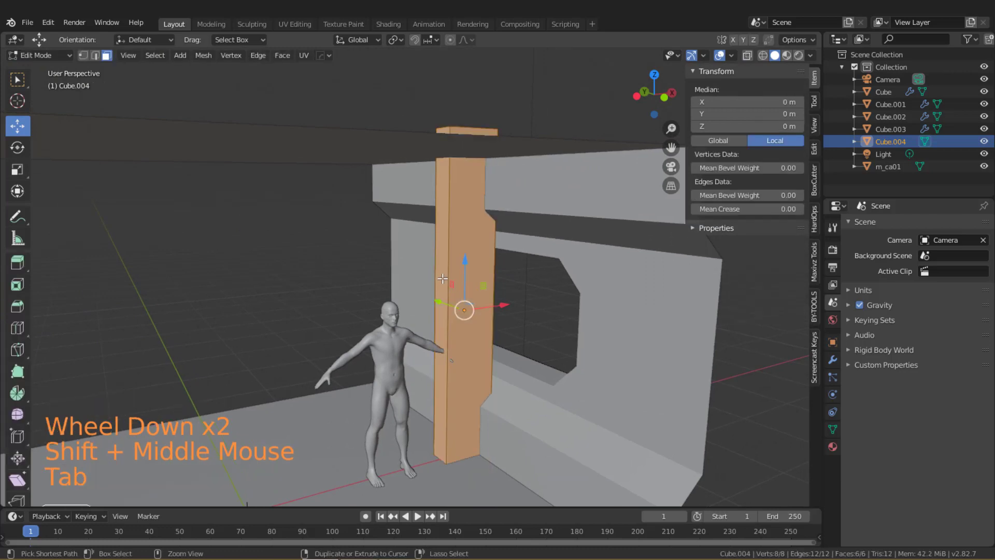
{"action": "key", "text": "ctrl+r"}
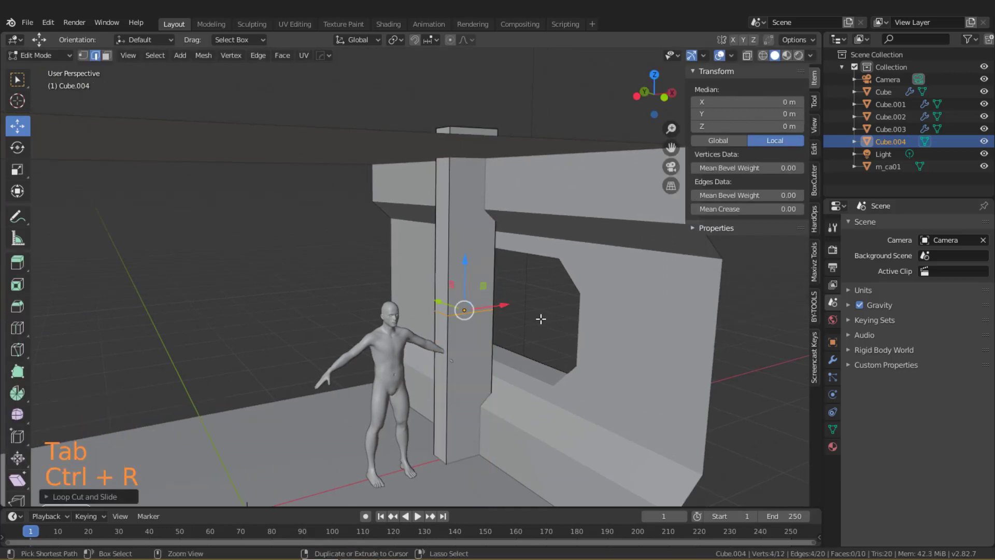
{"action": "key", "text": "ctrl+b"}
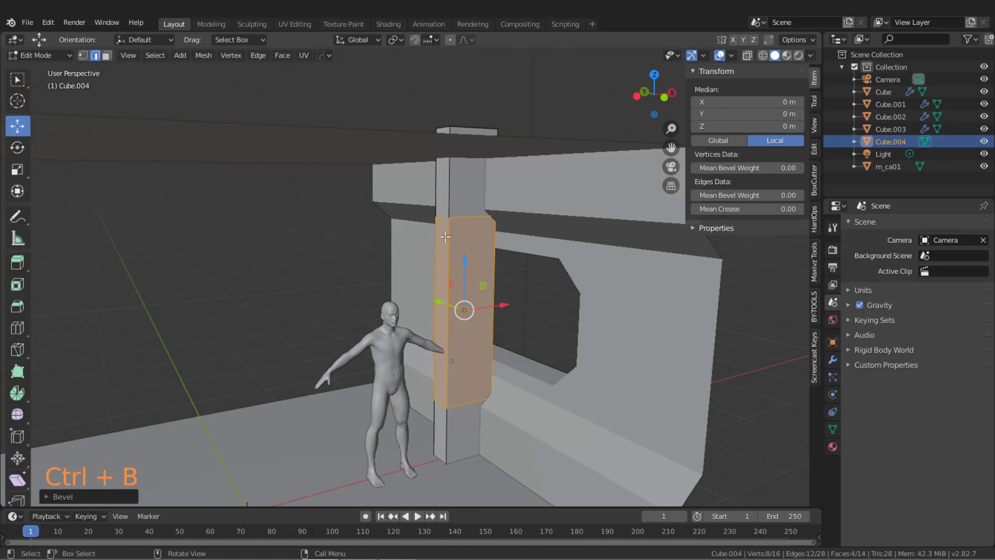
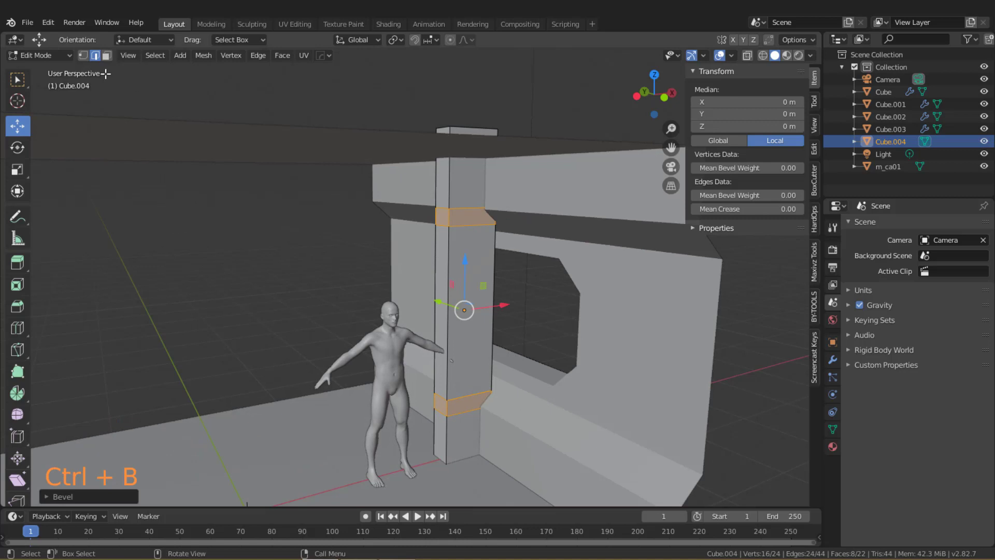
{"action": "left_click", "coordinate": [111, 63]}
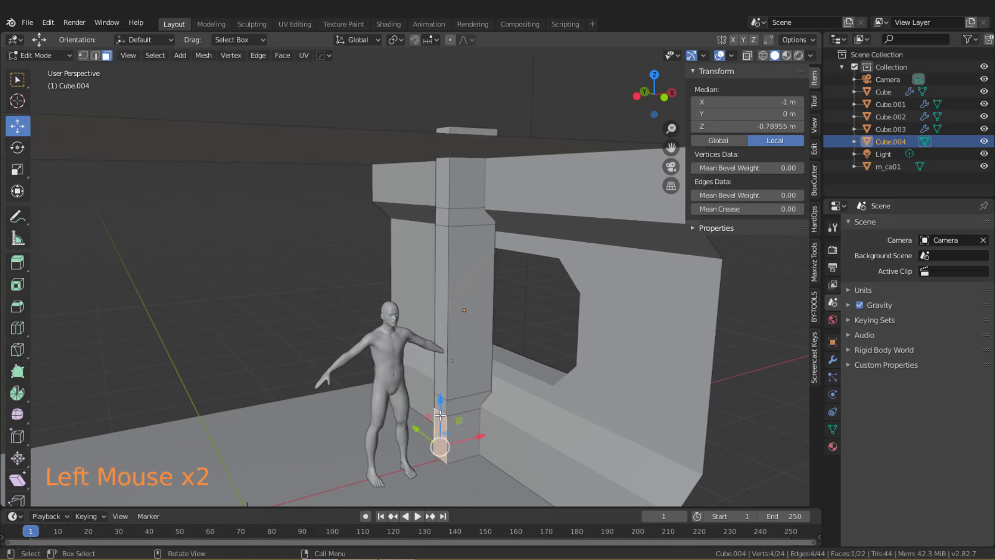
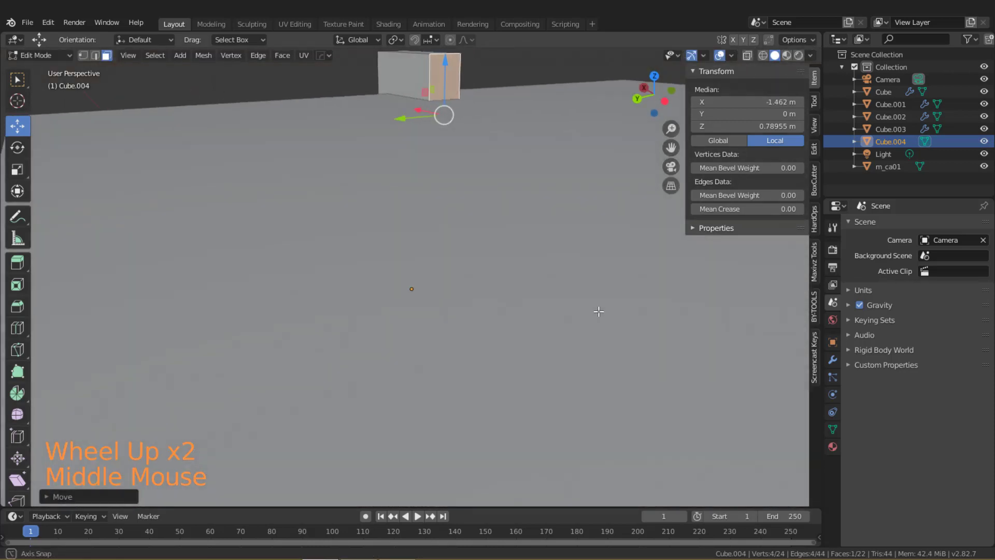
{"action": "key", "text": "a"}
{"action": "key", "text": "s"}
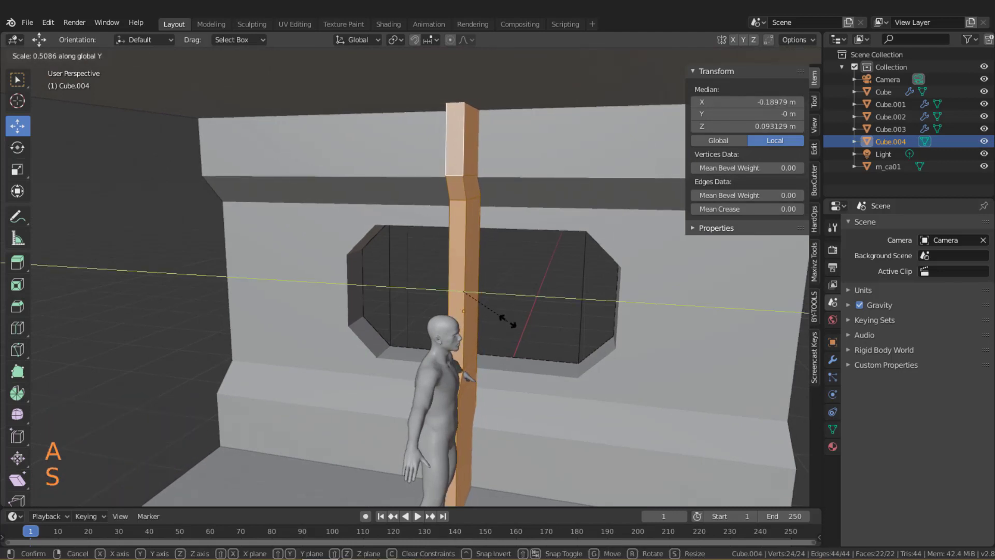
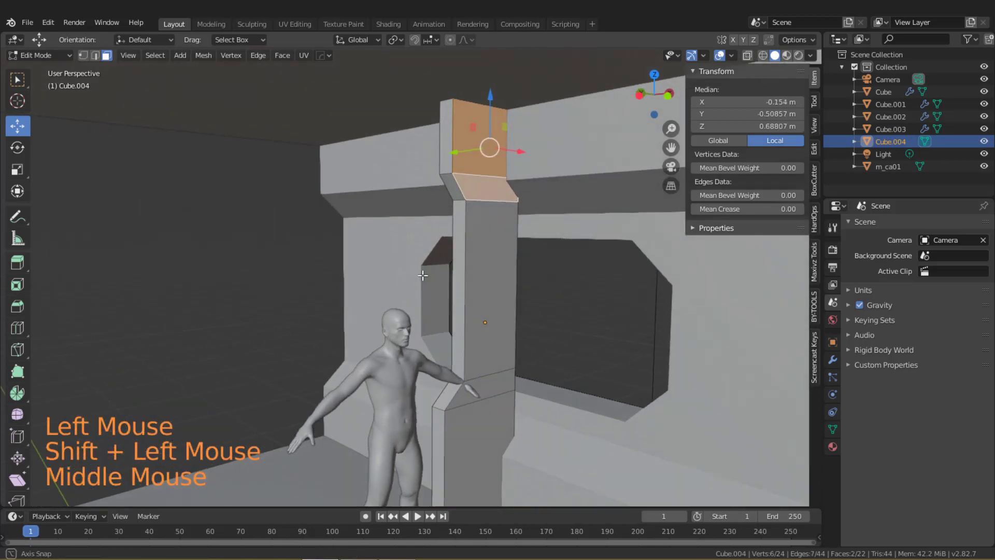
{"action": "key", "text": "Tab"}
{"action": "middle_click", "coordinate": [532, 278]}
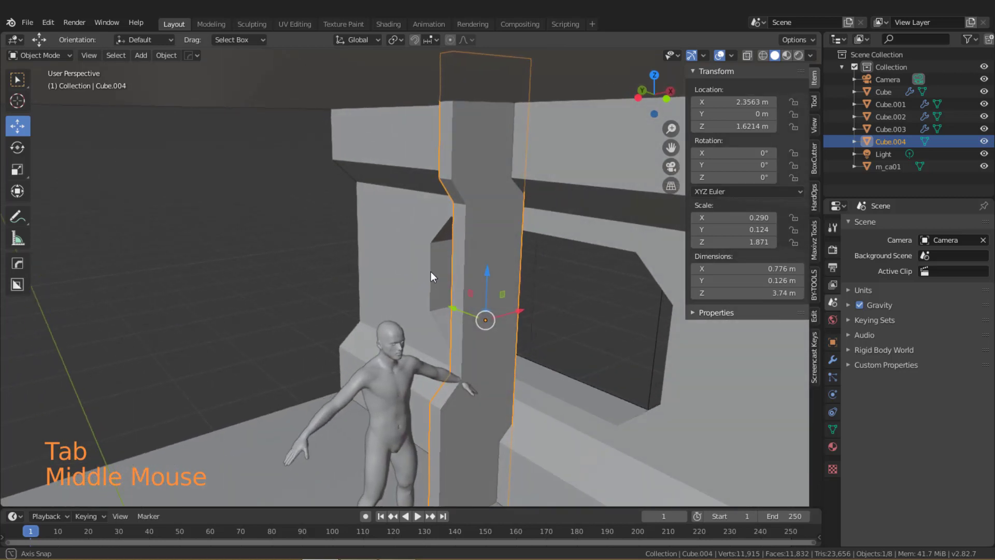
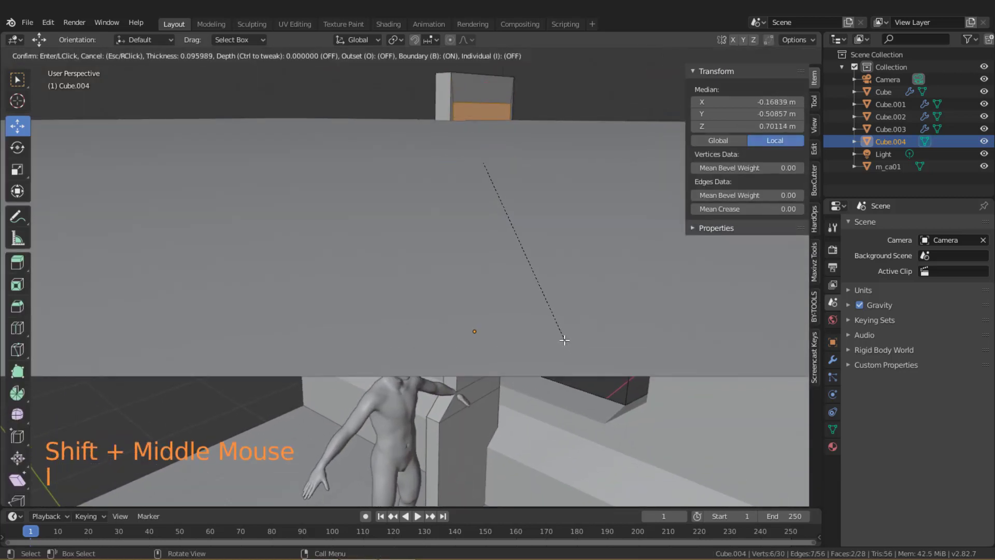
Apply the pillar's transforms and inset the upper and lower notch faces.
{"action": "key", "text": "Tab"}
{"action": "key", "text": "ctrl+a"}
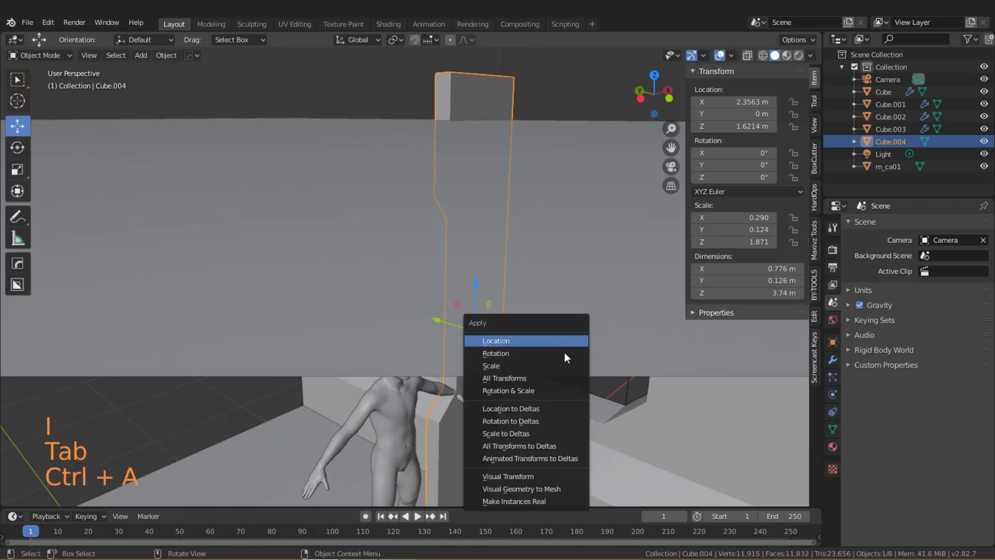
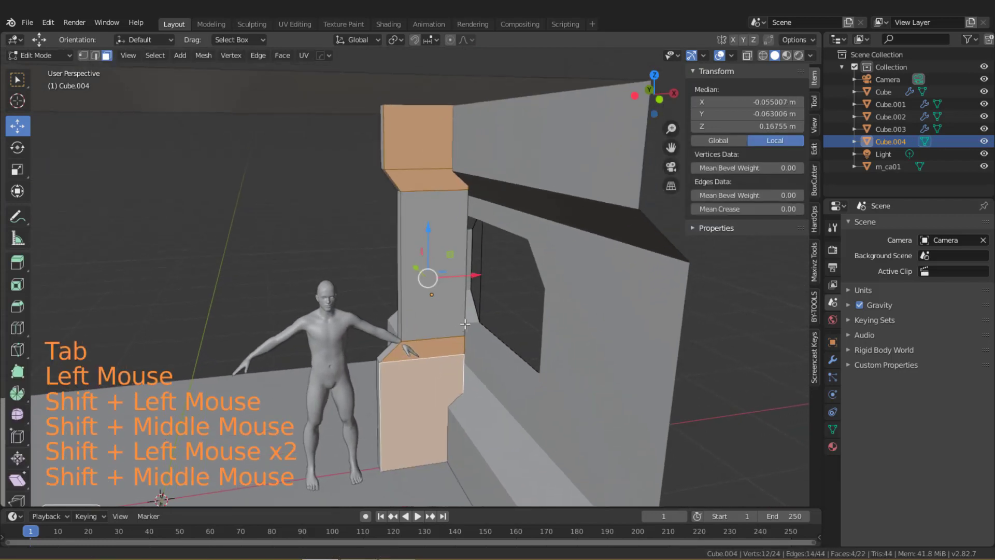
{"action": "scroll", "scroll_direction": "up", "scroll_amount": 3}
{"action": "key", "text": "i"}
{"action": "scroll", "scroll_direction": "up", "scroll_amount": 3}
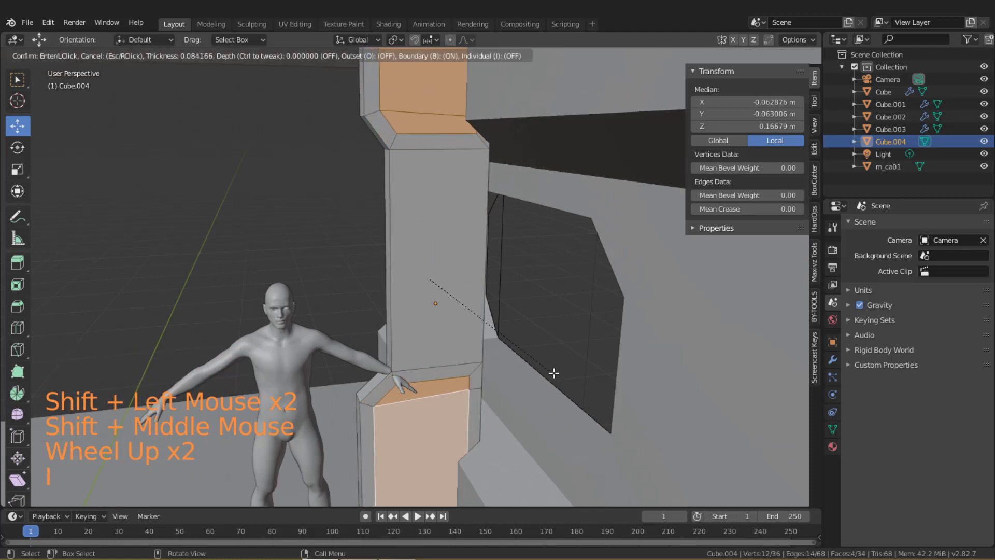
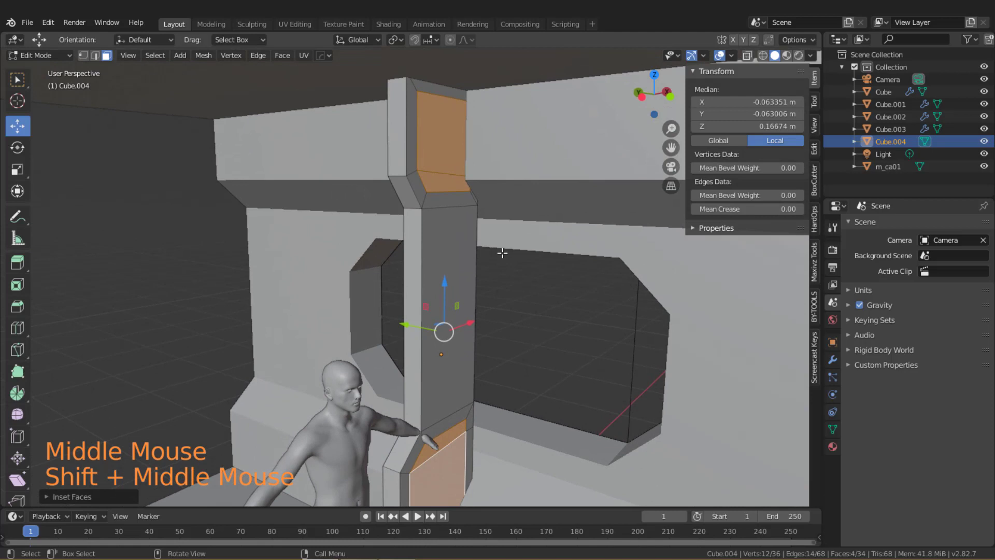
Push the inset faces inward to form recessed panels and return to Object Mode.
{"action": "key", "text": "alt+e"}
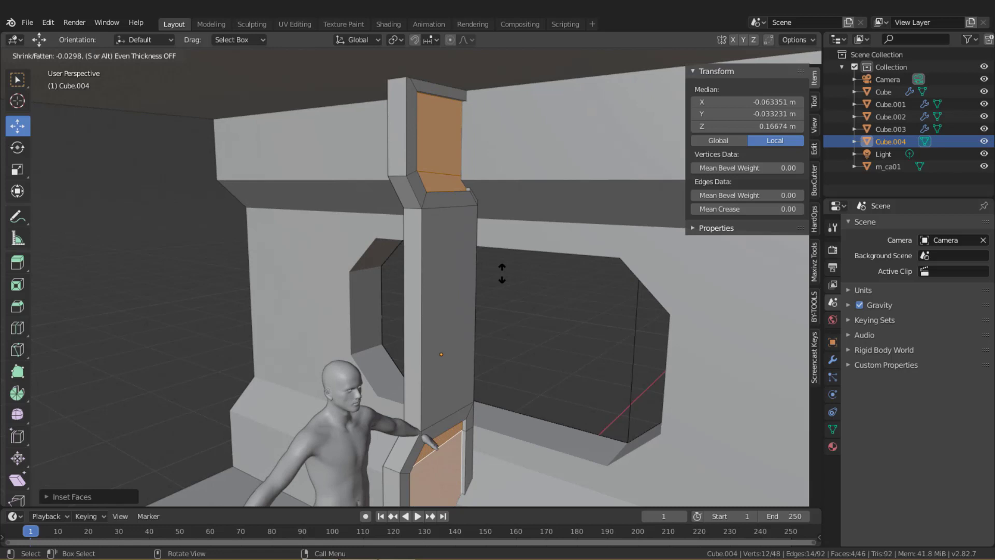
{"action": "key", "text": "Tab"}
{"action": "scroll", "scroll_direction": "down", "scroll_amount": 3}
{"action": "middle_click", "coordinate": [508, 257]}
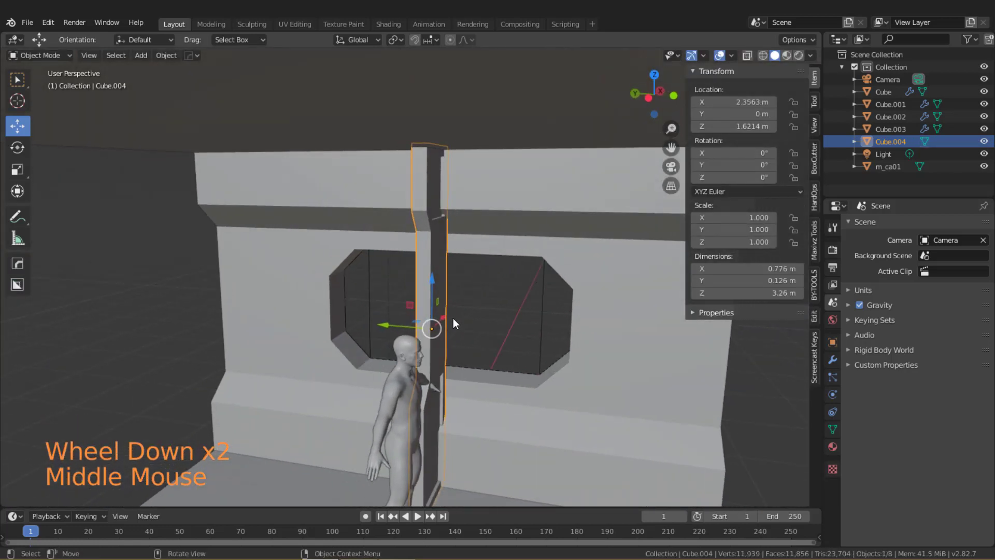
Add a new cube beside the trim strip and shrink it to about a quarter size.
{"action": "key", "text": "shift+a"}
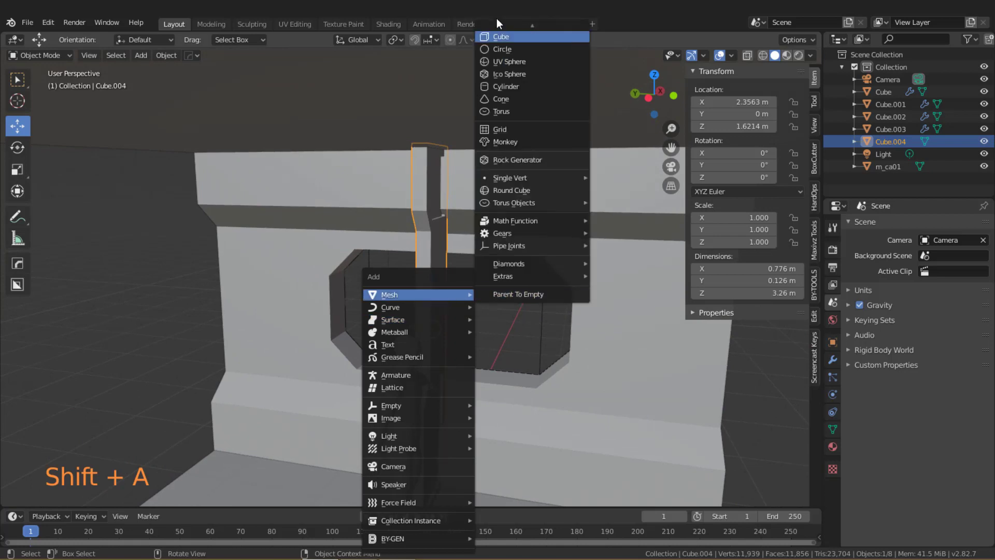
{"action": "scroll", "scroll_direction": "down", "scroll_amount": 3}
{"action": "middle_click", "coordinate": [428, 379]}
{"action": "middle_click", "coordinate": [369, 348]}
{"action": "left_click", "coordinate": [386, 359]}
{"action": "key", "text": "shift+s"}
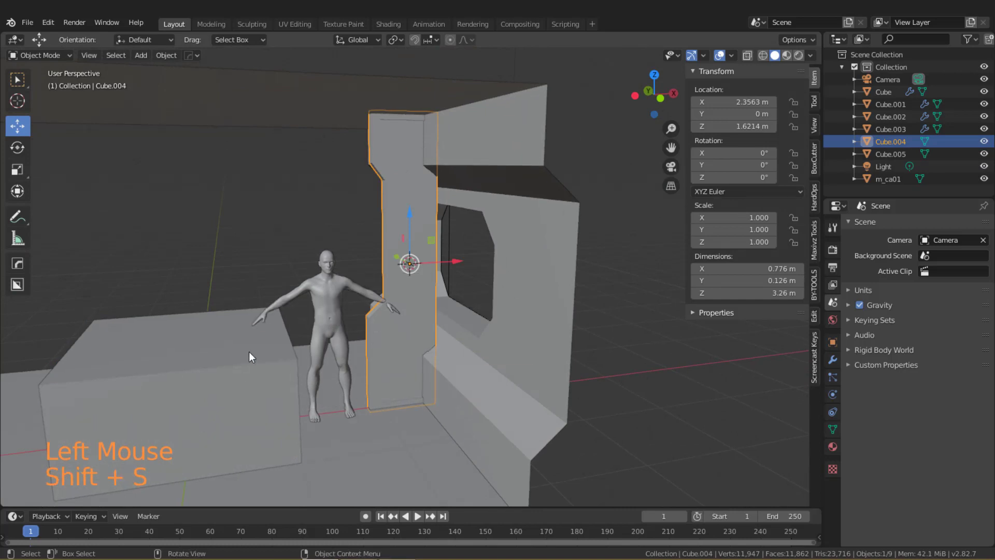
{"action": "left_click", "coordinate": [230, 353]}
{"action": "key", "text": "shift+s"}
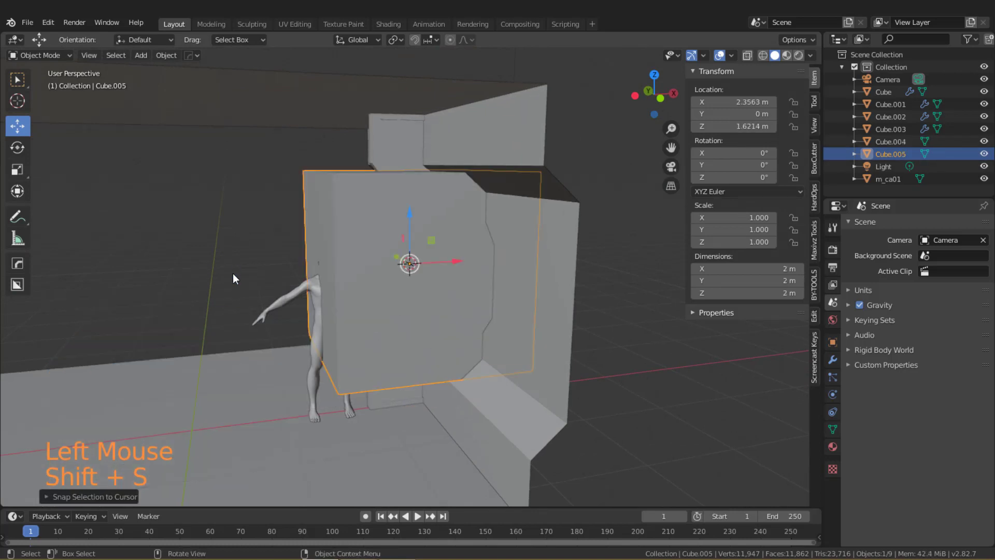
{"action": "middle_click", "coordinate": [350, 324]}
{"action": "key", "text": "Tab"}
{"action": "key", "text": "Tab"}
{"action": "key", "text": "s"}
{"action": "middle_click", "coordinate": [429, 296]}
{"action": "left_click", "coordinate": [438, 225]}
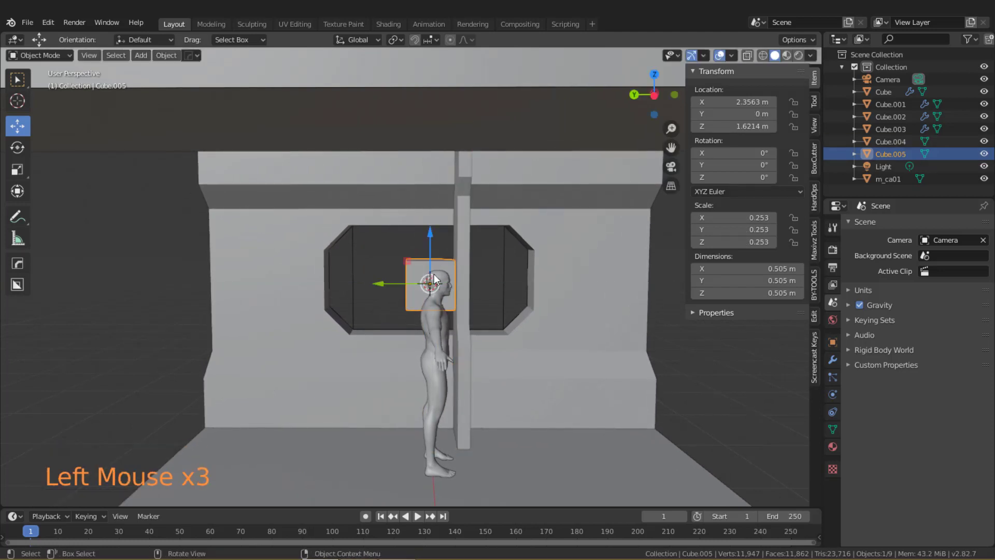
Stretch the new box to wall height and thin it along its depth.
{"action": "middle_click", "coordinate": [477, 335]}
{"action": "scroll", "scroll_direction": "up", "scroll_amount": 3}
{"action": "middle_click", "coordinate": [519, 366]}
{"action": "key", "text": "s"}
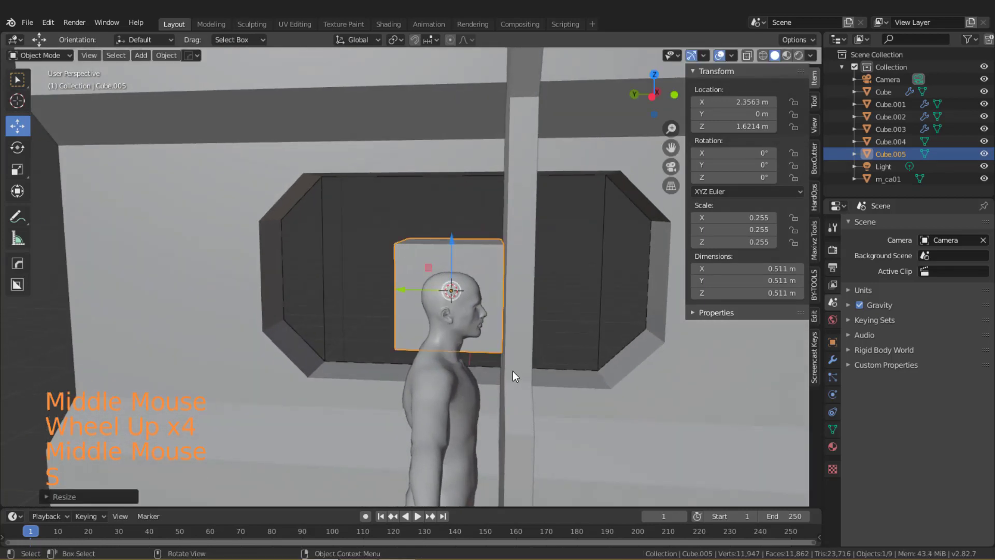
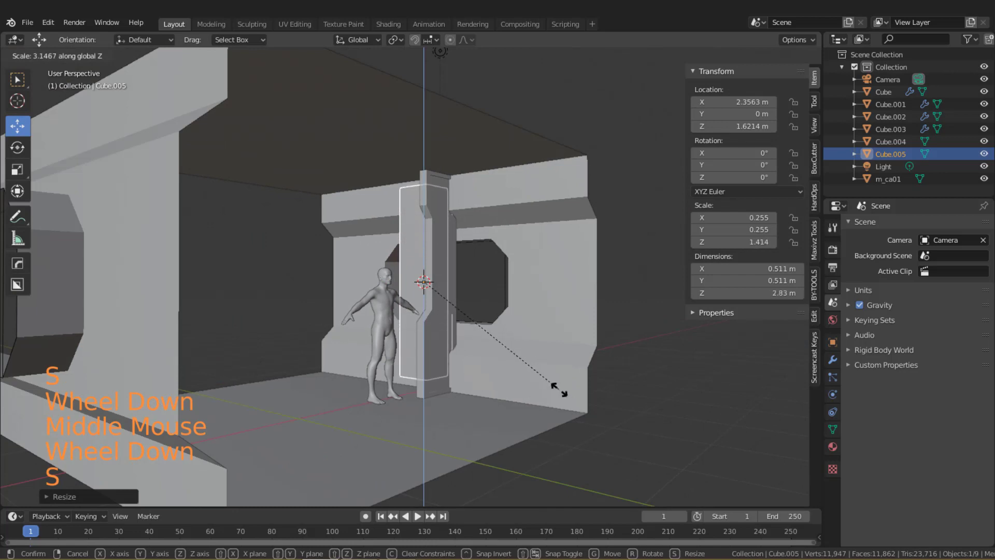
{"action": "middle_click", "coordinate": [510, 339]}
{"action": "scroll", "scroll_direction": "up", "scroll_amount": 3}
{"action": "middle_click", "coordinate": [487, 317]}
{"action": "key", "text": "s"}
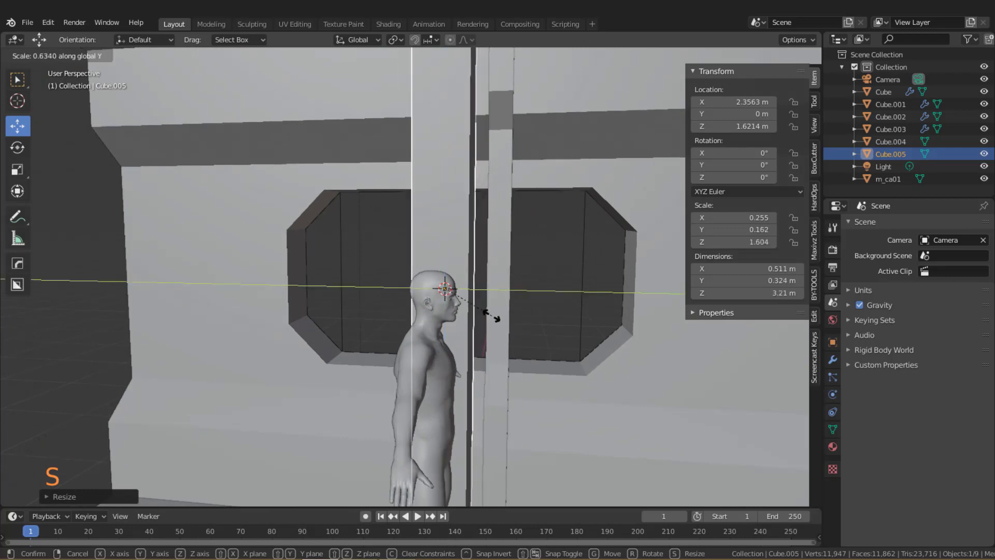
{"action": "middle_click", "coordinate": [488, 308]}
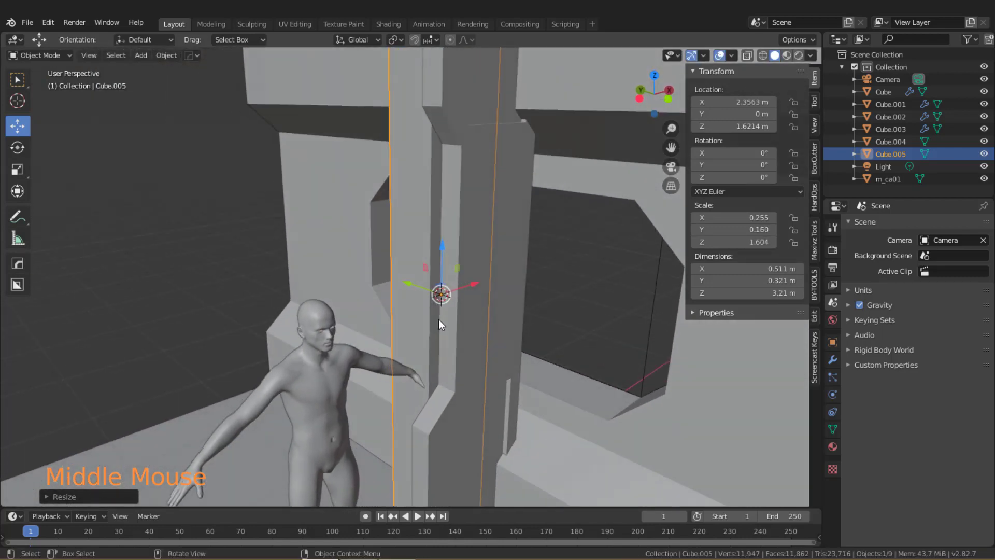
Select the original trim strip Cube.004 and set it back slightly.
{"action": "left_click", "coordinate": [469, 341]}
{"action": "middle_click", "coordinate": [486, 349]}
{"action": "left_click", "coordinate": [476, 293]}
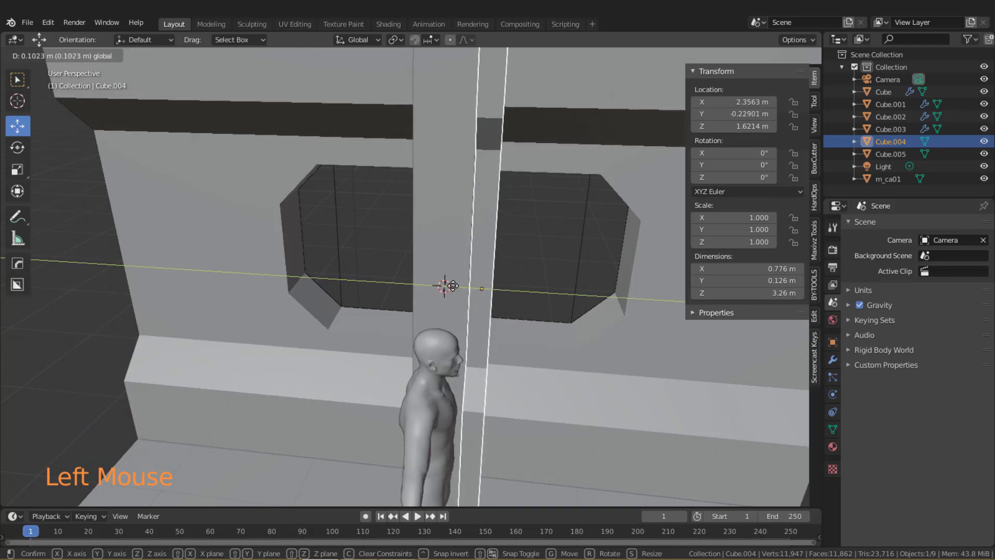
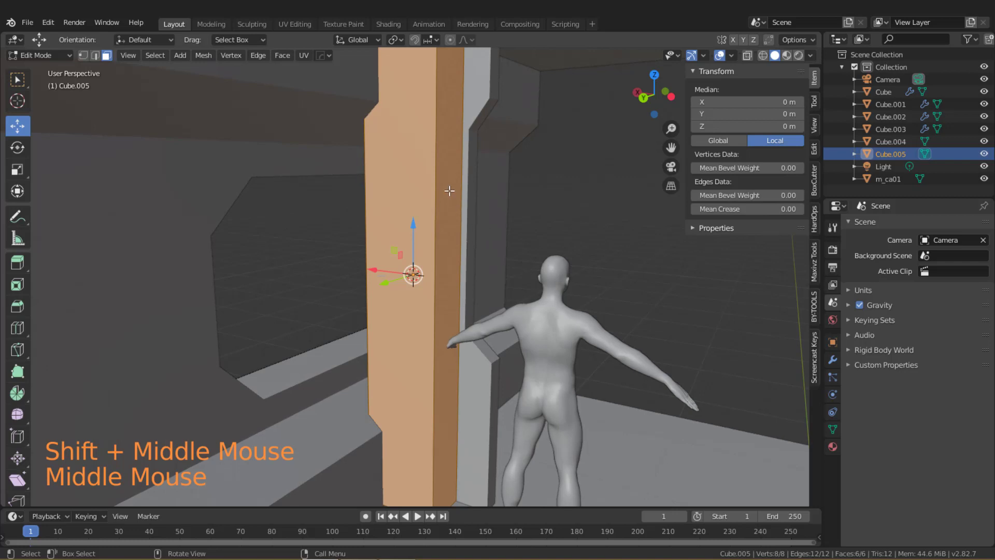
Cut two loops across the new panel and bevel them into angled transitions.
{"action": "key", "text": "ctrl+r"}
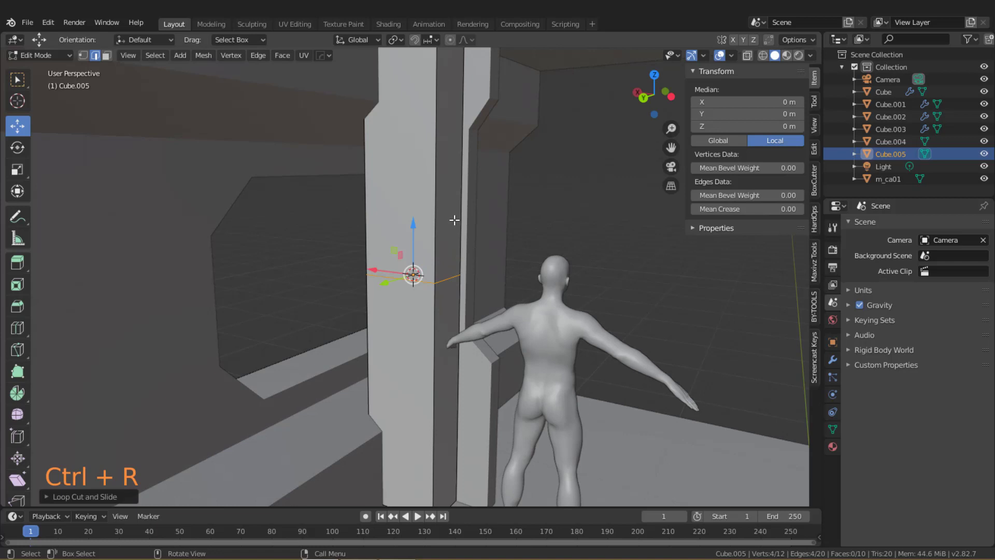
{"action": "left_click", "coordinate": [426, 226]}
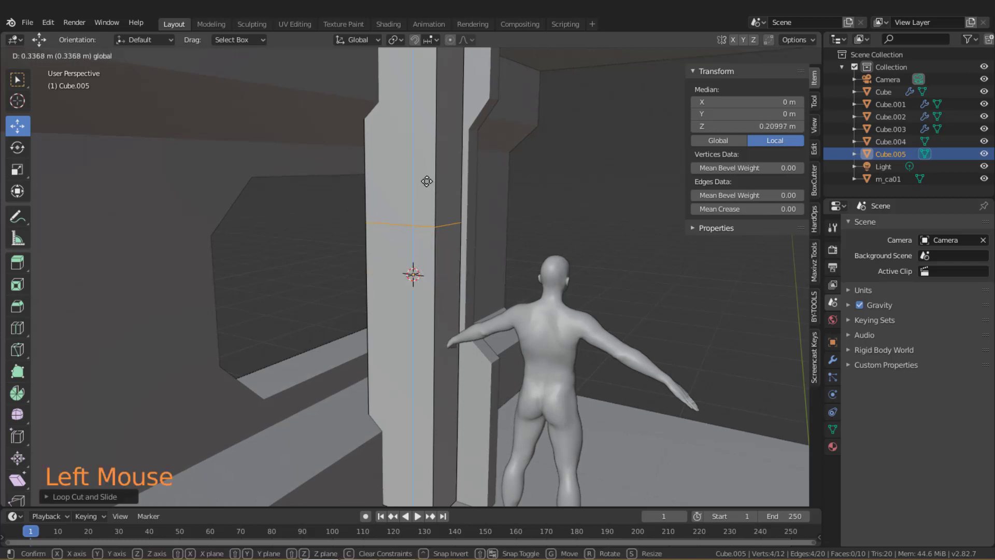
{"action": "key", "text": "ctrl+b"}
{"action": "left_click", "coordinate": [403, 155]}
{"action": "left_click", "coordinate": [405, 288]}
{"action": "key", "text": "ctrl+b"}
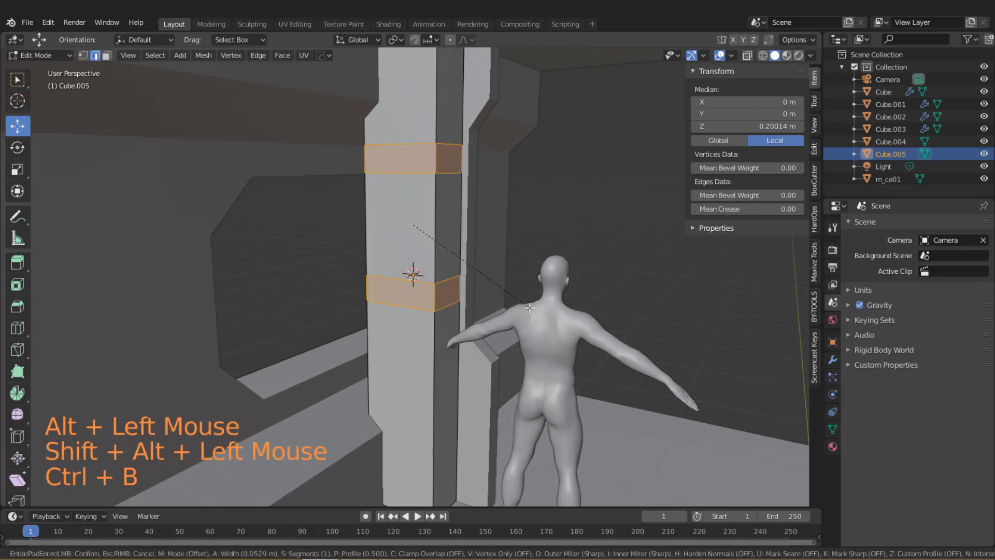
{"action": "left_click", "coordinate": [115, 60]}
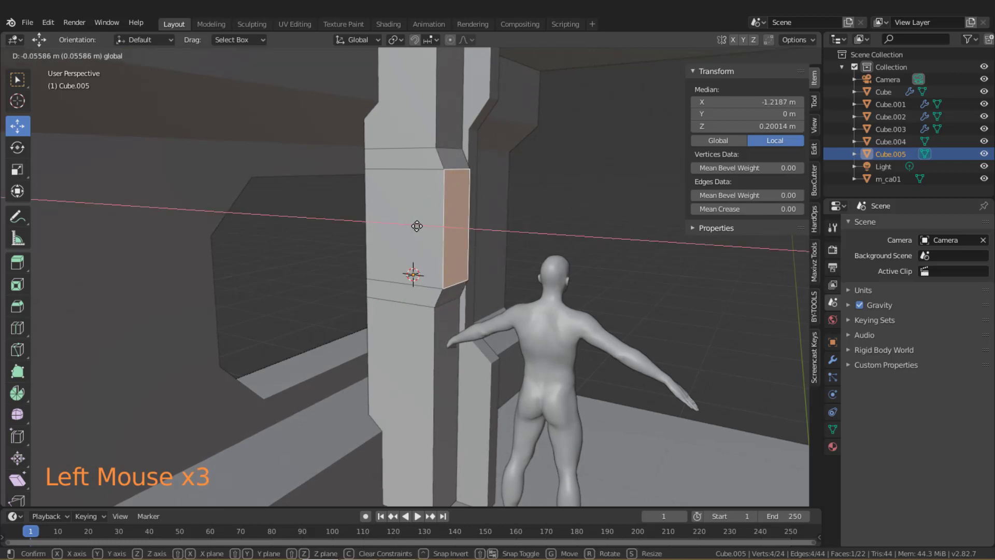
Push the panel's middle face outward and inspect the shape from around it.
{"action": "middle_click", "coordinate": [460, 232]}
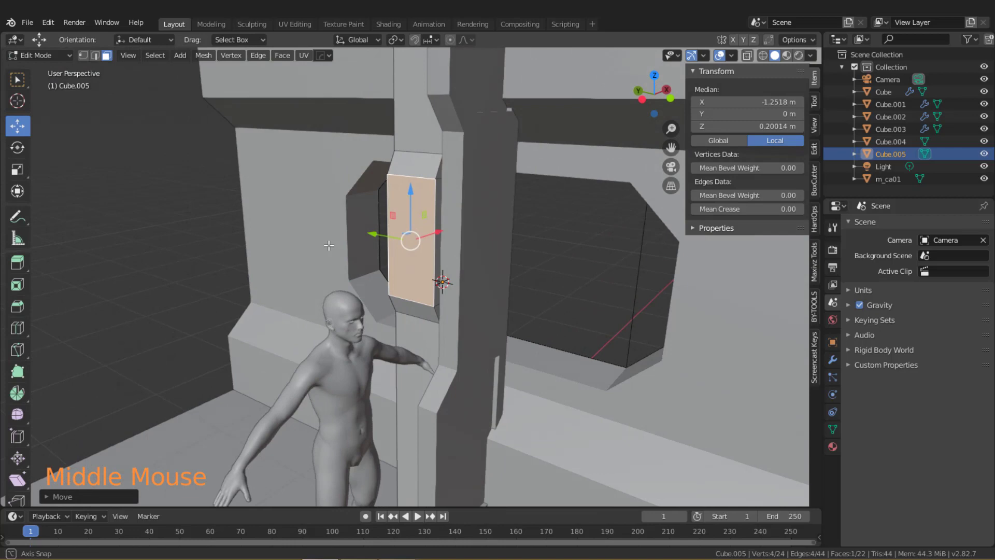
{"action": "scroll", "scroll_direction": "down", "scroll_amount": 3}
{"action": "key", "text": "Tab"}
{"action": "middle_click", "coordinate": [450, 245]}
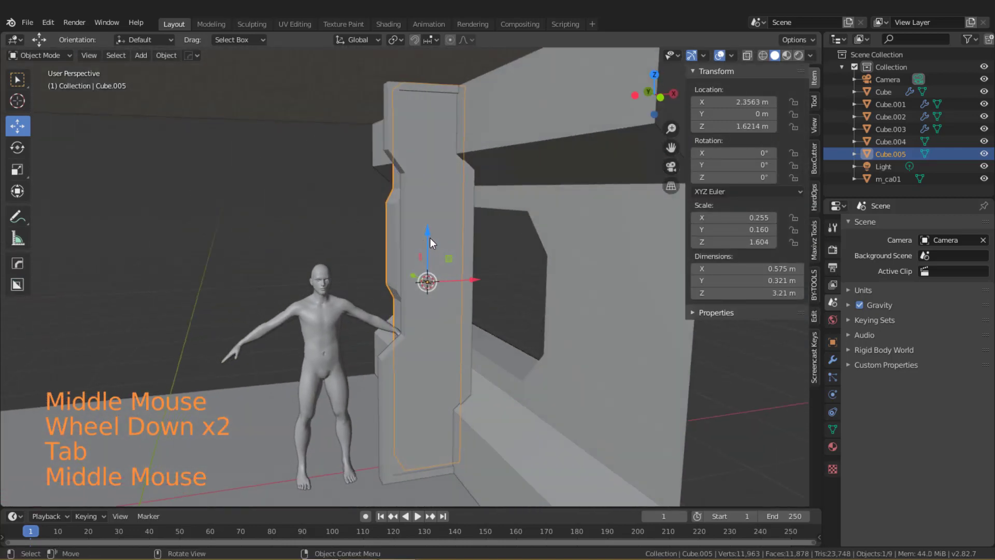
{"action": "scroll", "scroll_direction": "up", "scroll_amount": 3}
{"action": "key", "text": "Tab"}
{"action": "left_click", "coordinate": [421, 221]}
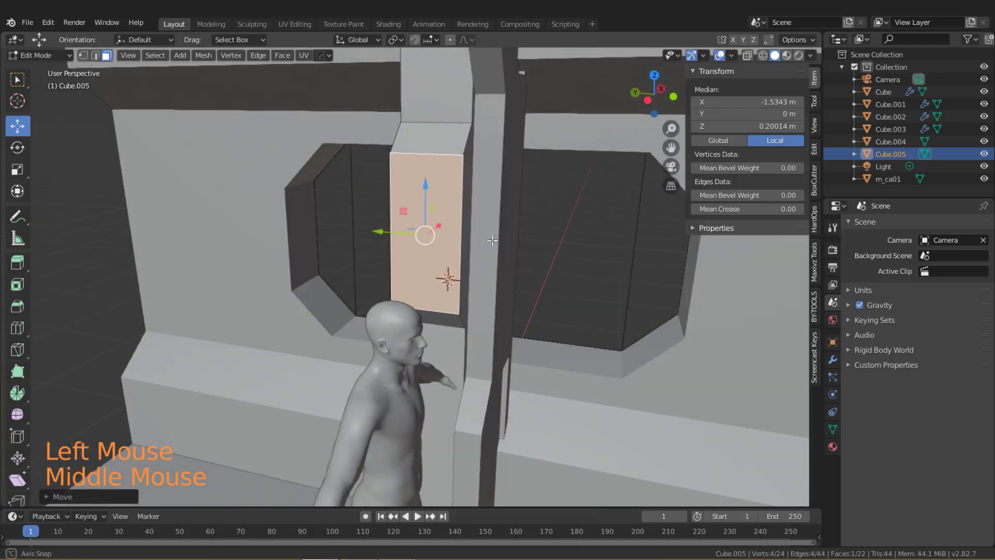
{"action": "scroll", "scroll_direction": "down", "scroll_amount": 3}
{"action": "key", "text": "Tab"}
{"action": "middle_click", "coordinate": [532, 223]}
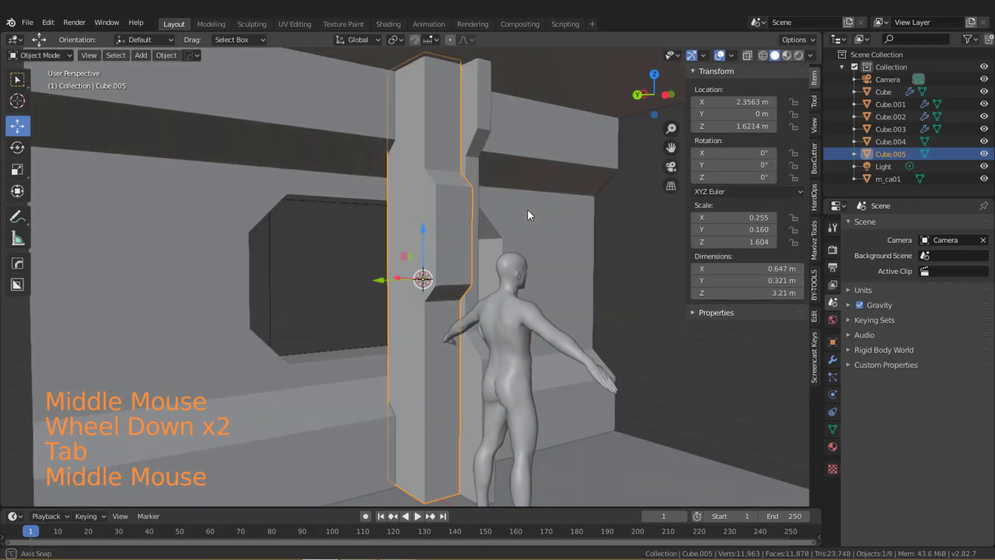
{"action": "middle_click", "coordinate": [518, 235]}
{"action": "middle_click", "coordinate": [506, 248]}
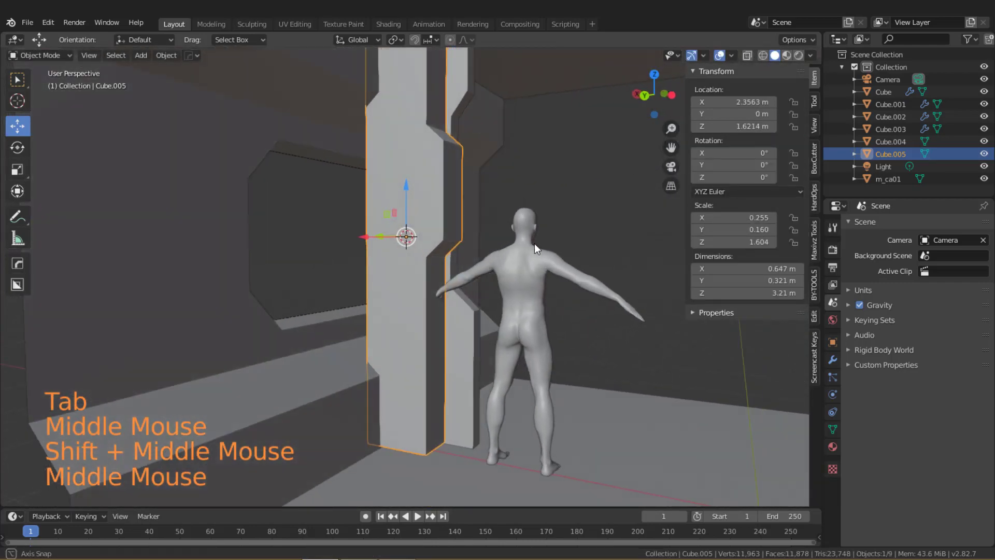
Slide an edge loop down near the panel's base and bevel it.
{"action": "key", "text": "Tab"}
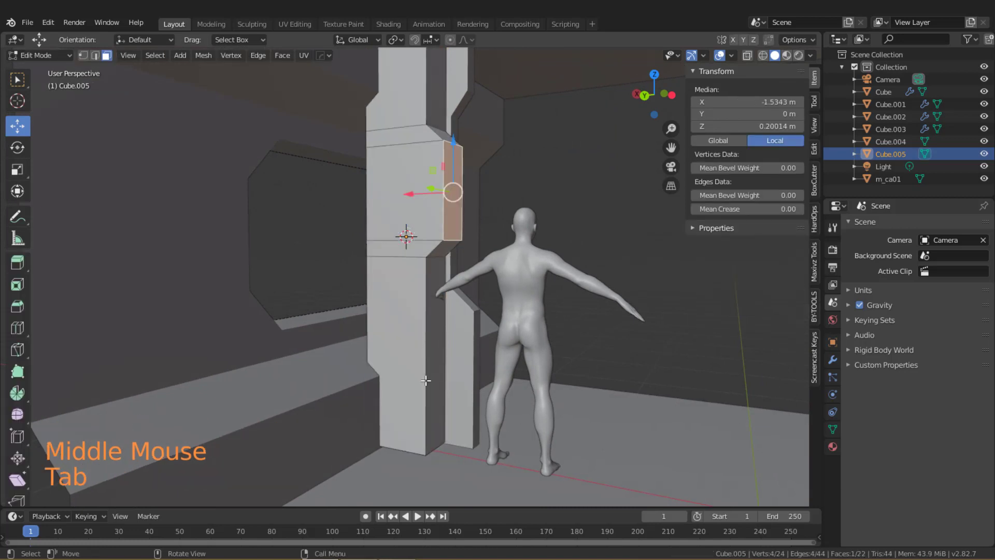
{"action": "key", "text": "ctrl+r"}
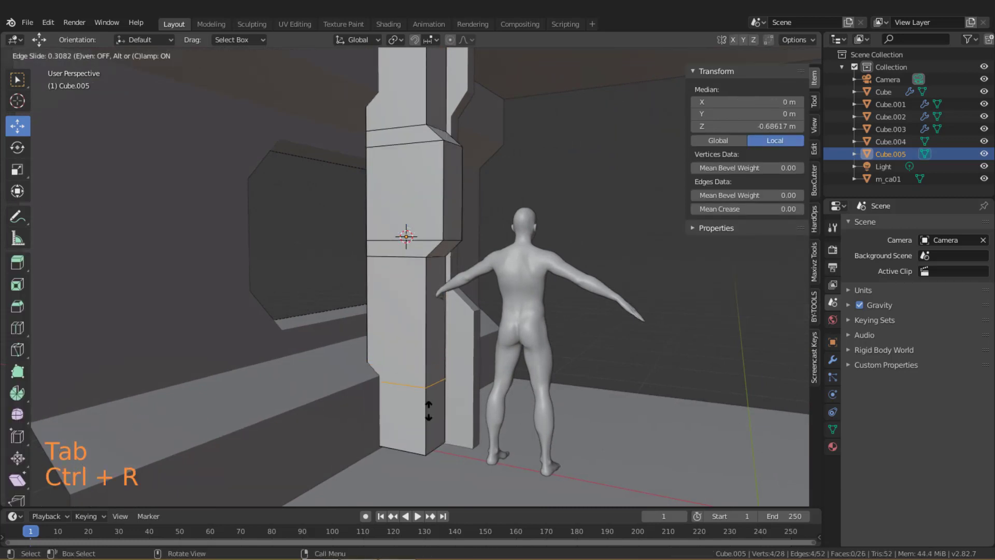
{"action": "key", "text": "ctrl+b"}
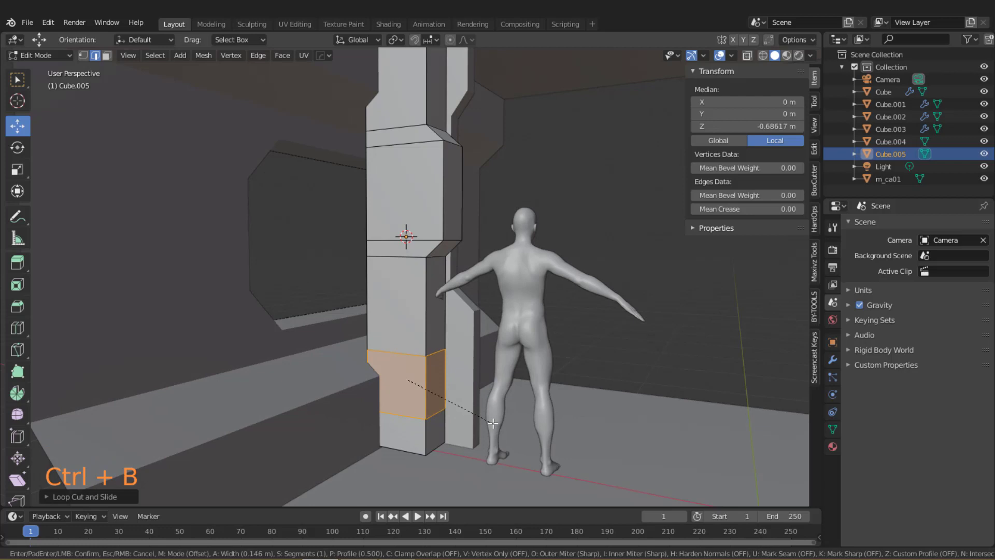
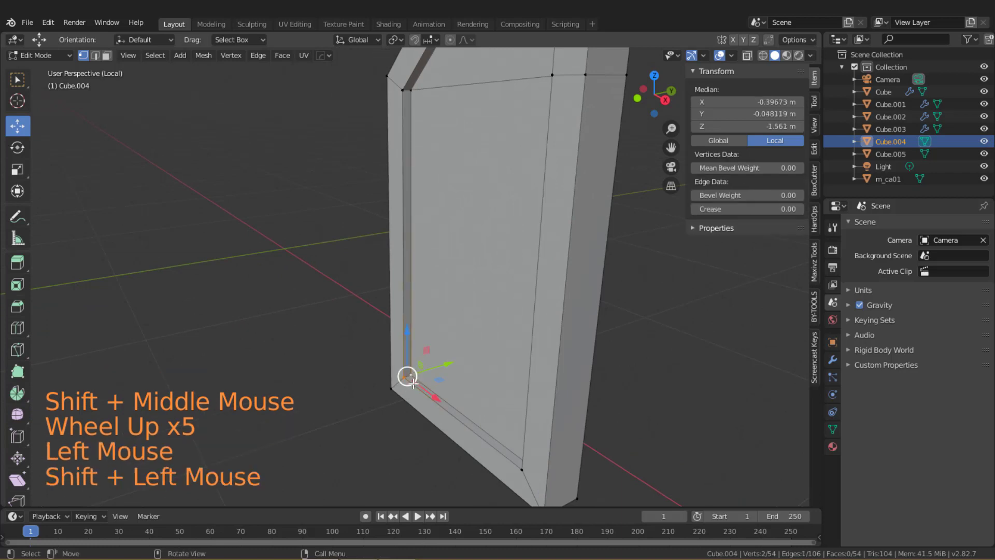
Bevel the corner point of the recessed border on Cube.004 by about 0.07 m.
{"action": "key", "text": "ctrl+b"}
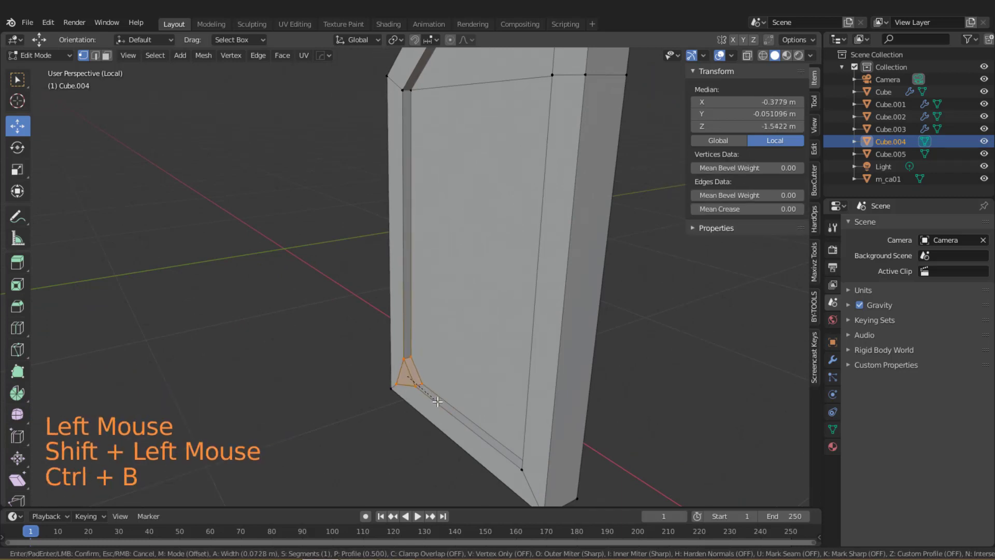
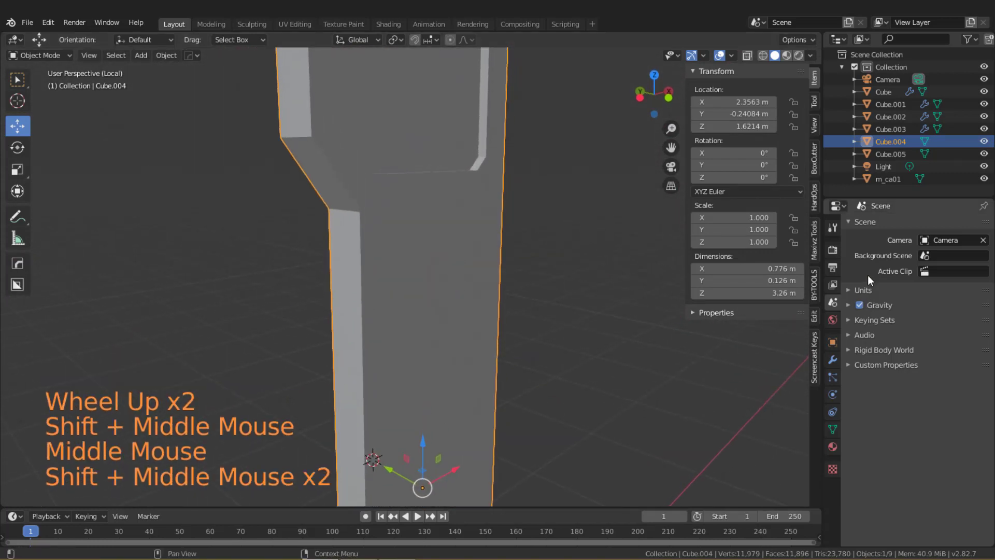
Add a Bevel modifier to Cube.004, shade it smooth and enable Auto Smooth normals.
{"action": "left_click", "coordinate": [840, 355]}
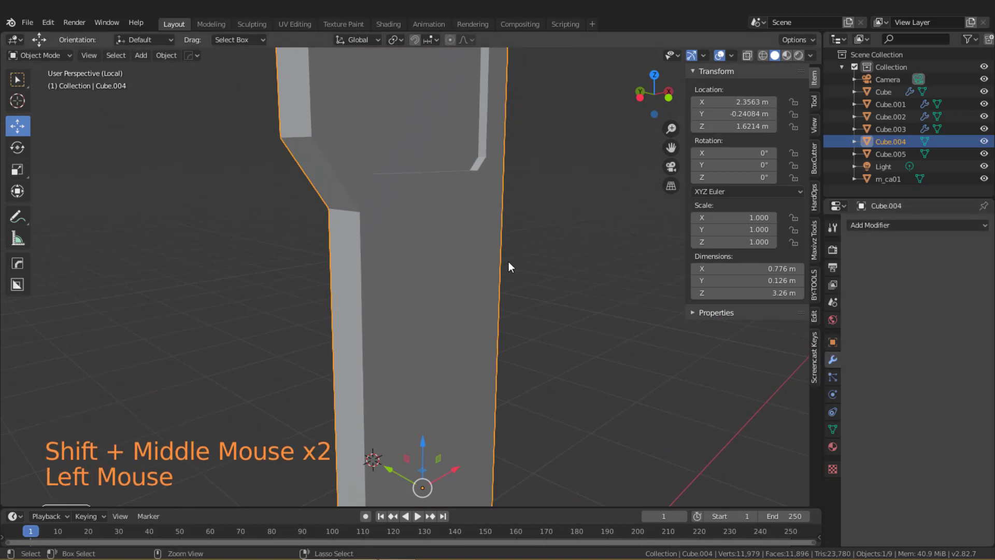
{"action": "key", "text": "ctrl+a"}
{"action": "left_click", "coordinate": [888, 226]}
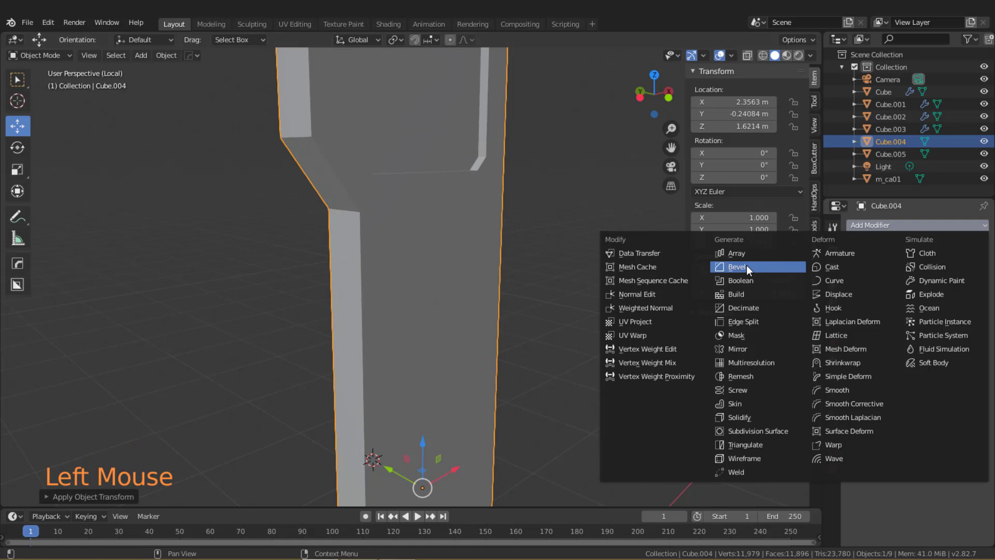
{"action": "right_click", "coordinate": [367, 262]}
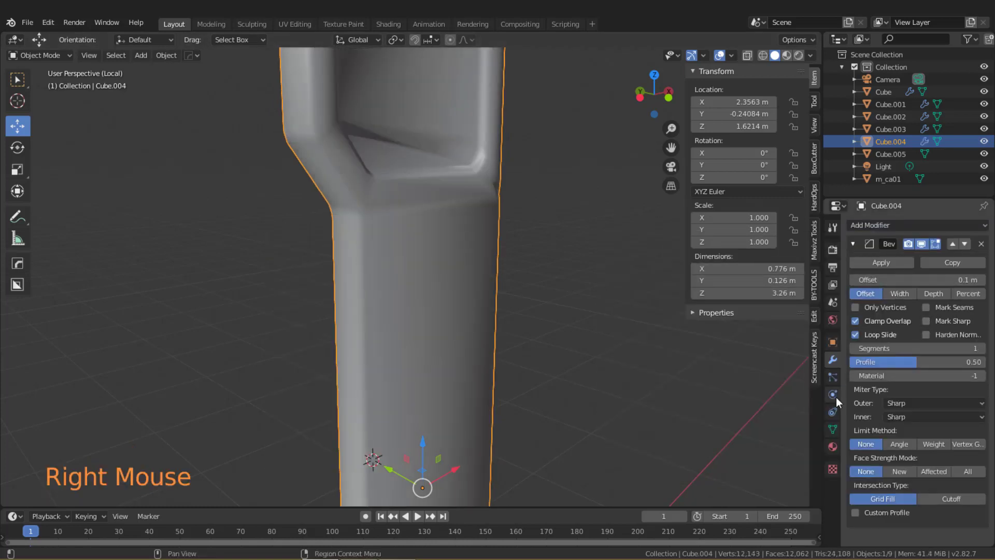
{"action": "left_click", "coordinate": [840, 432]}
{"action": "left_click", "coordinate": [866, 444]}
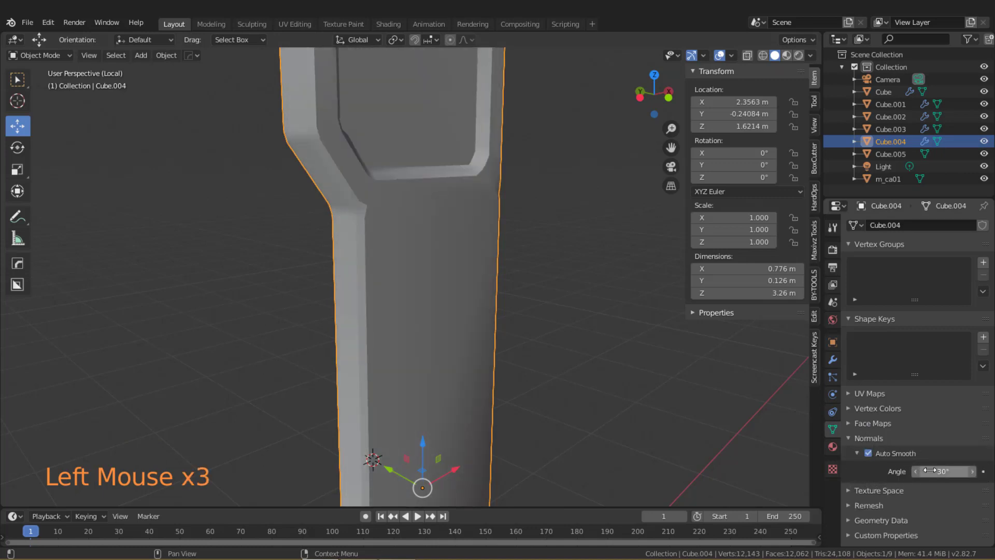
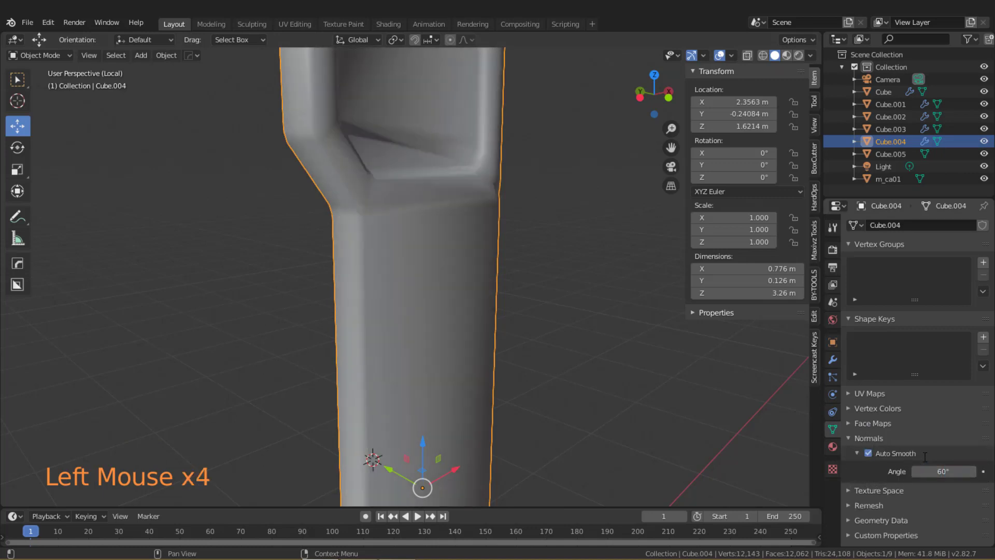
Set the bevel to 2 segments, Outer Miter Arc, Limit Method Angle and 0.008 m offset.
{"action": "left_click", "coordinate": [834, 369]}
{"action": "left_click", "coordinate": [988, 355]}
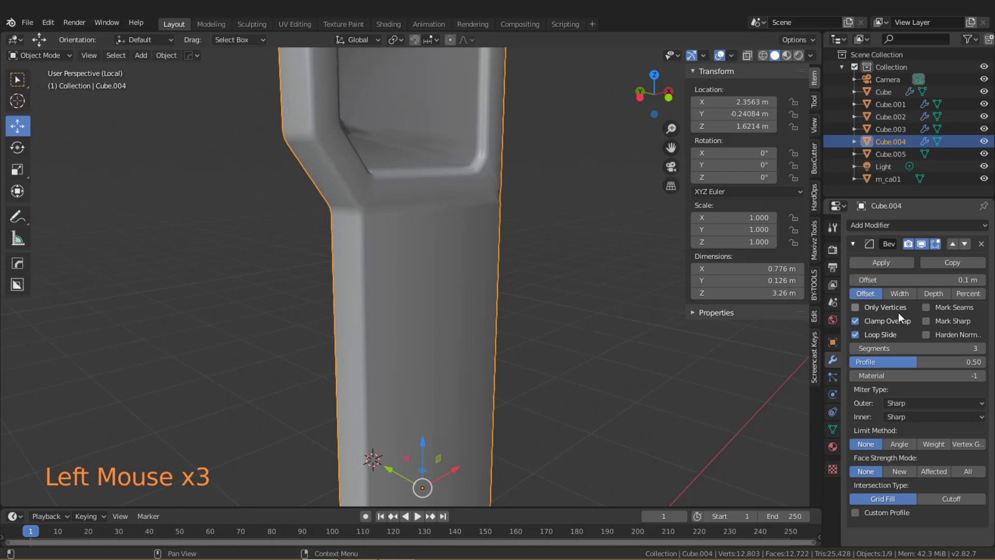
{"action": "left_click", "coordinate": [863, 327]}
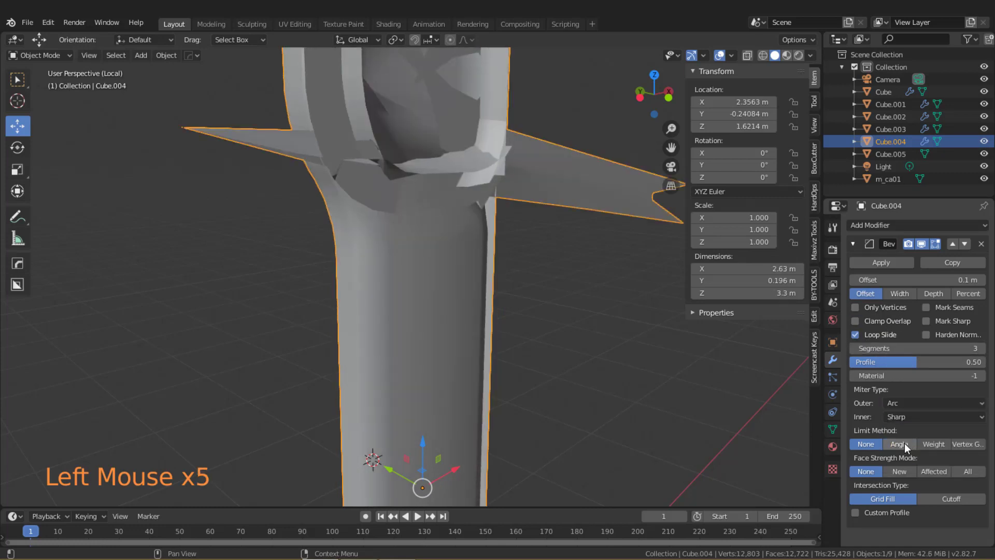
{"action": "left_click", "coordinate": [905, 449]}
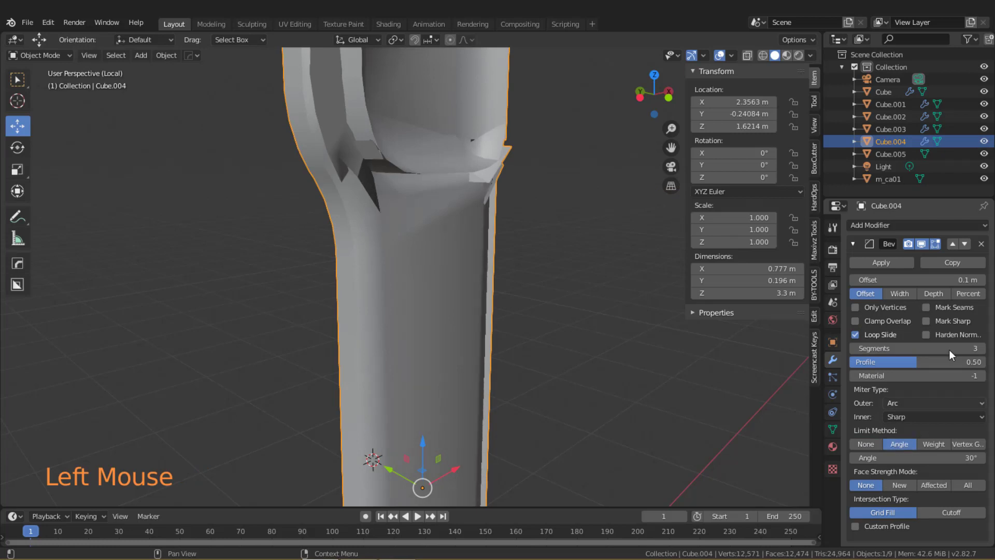
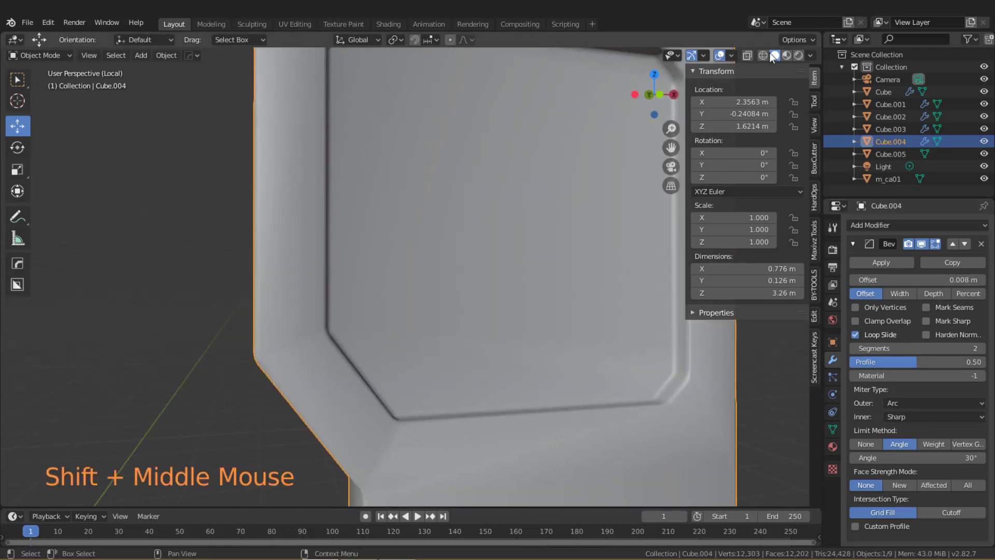
Check the pillar in wireframe and solid shading, then reopen the modifier list.
{"action": "left_click", "coordinate": [768, 59]}
{"action": "middle_click", "coordinate": [497, 264]}
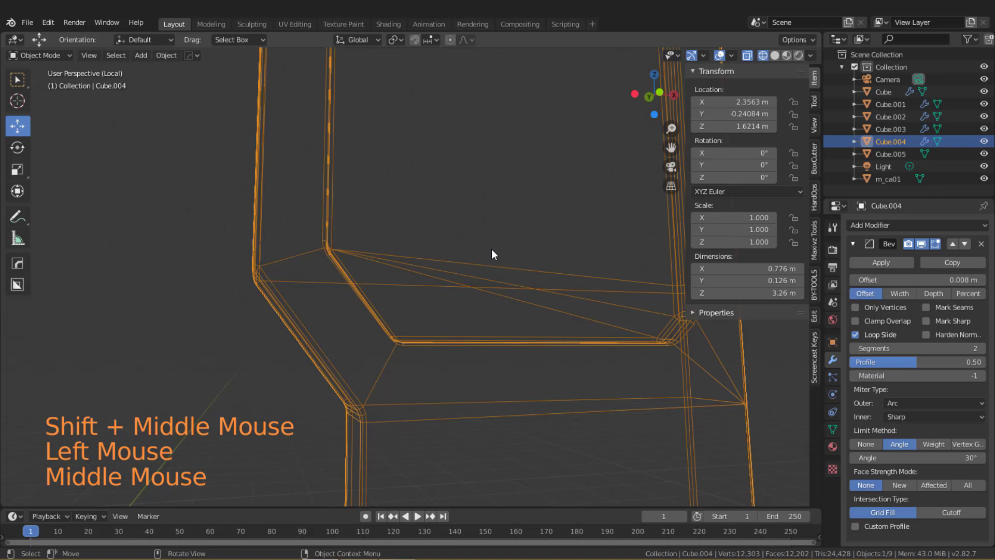
{"action": "left_click", "coordinate": [782, 58]}
{"action": "scroll", "scroll_direction": "down", "scroll_amount": 3}
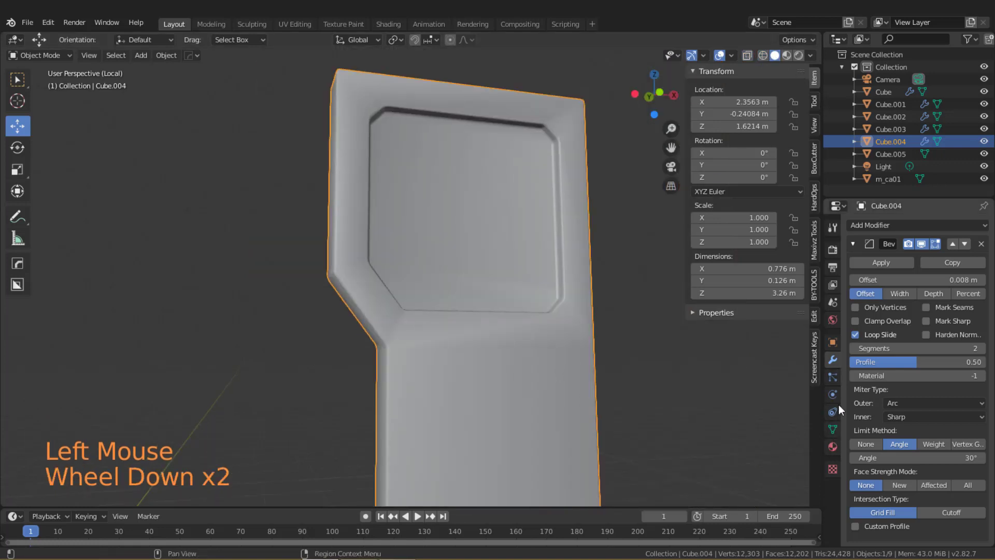
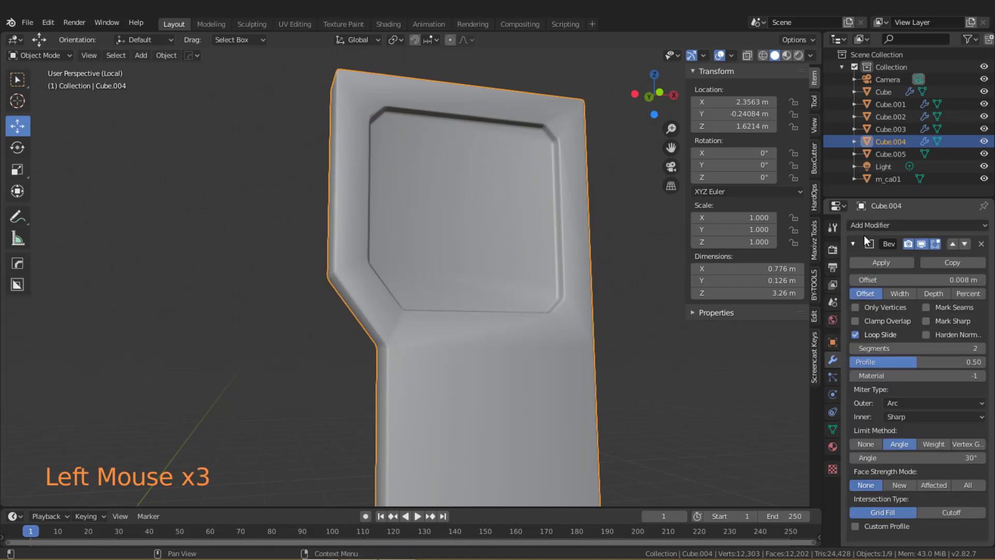
{"action": "left_click", "coordinate": [857, 245]}
Add a Weighted Normal modifier to the pillar and line up a side view of the corridor.
{"action": "left_click", "coordinate": [866, 223]}
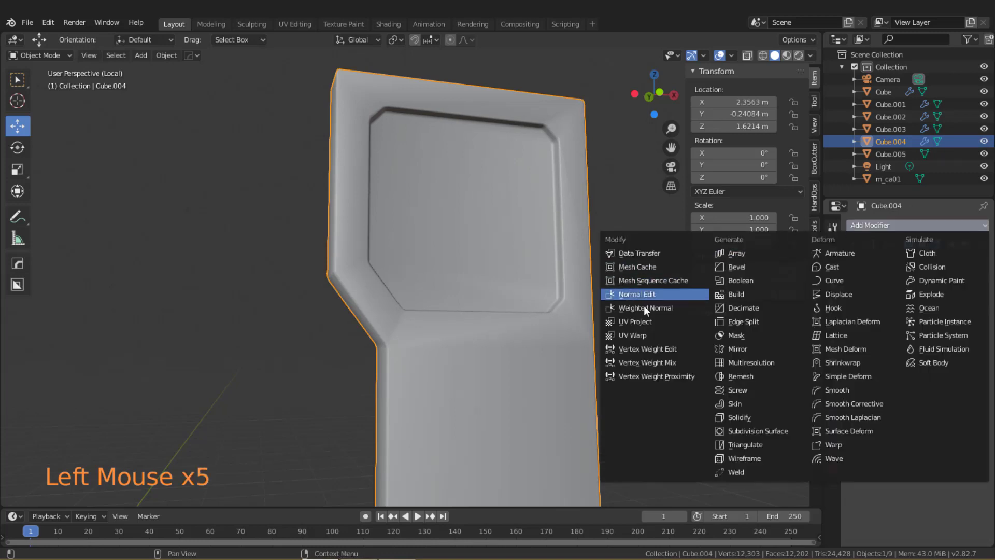
{"action": "middle_click", "coordinate": [514, 326]}
{"action": "middle_click", "coordinate": [602, 355]}
{"action": "scroll", "scroll_direction": "down", "scroll_amount": 3}
{"action": "middle_click", "coordinate": [531, 358]}
{"action": "middle_click", "coordinate": [486, 260]}
{"action": "key", "text": "KP_Divide"}
{"action": "scroll", "scroll_direction": "down", "scroll_amount": 3}
{"action": "middle_click", "coordinate": [403, 285]}
{"action": "scroll", "scroll_direction": "up", "scroll_amount": 3}
{"action": "middle_click", "coordinate": [507, 265]}
Add a Mirror modifier on Y using Cube.005 as mirror object, then inspect the mirrored pillars.
{"action": "left_click", "coordinate": [860, 260]}
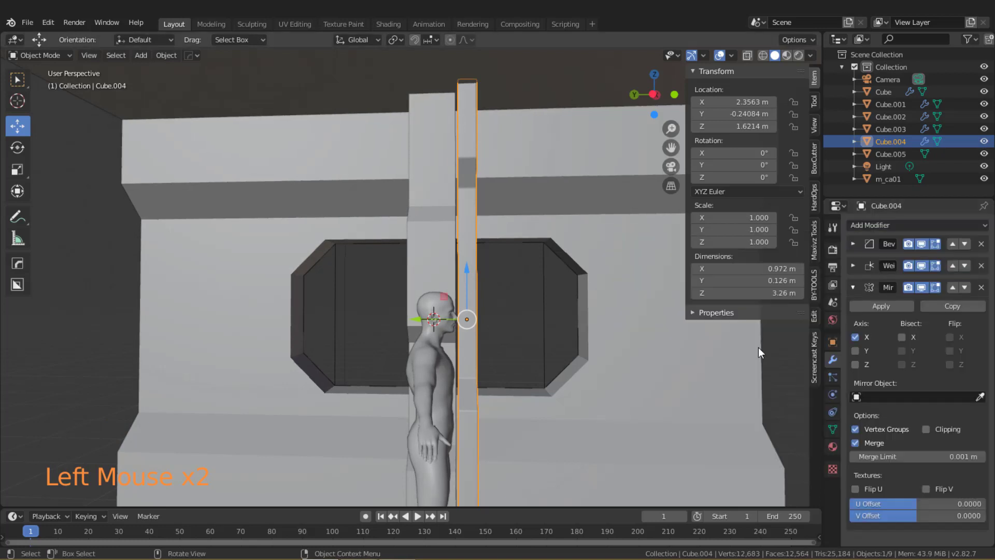
{"action": "left_click", "coordinate": [982, 402]}
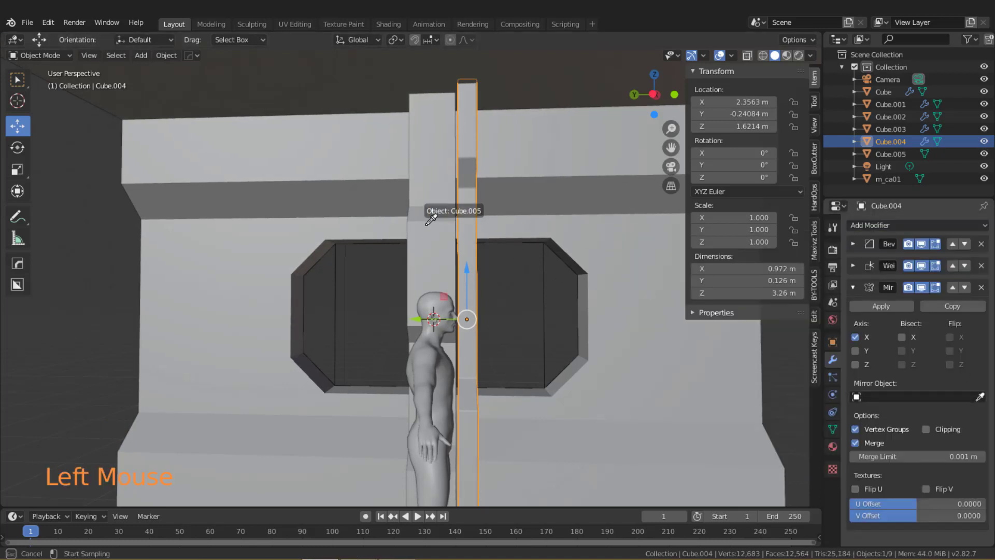
{"action": "middle_click", "coordinate": [479, 295]}
{"action": "left_click", "coordinate": [864, 336]}
{"action": "middle_click", "coordinate": [521, 266]}
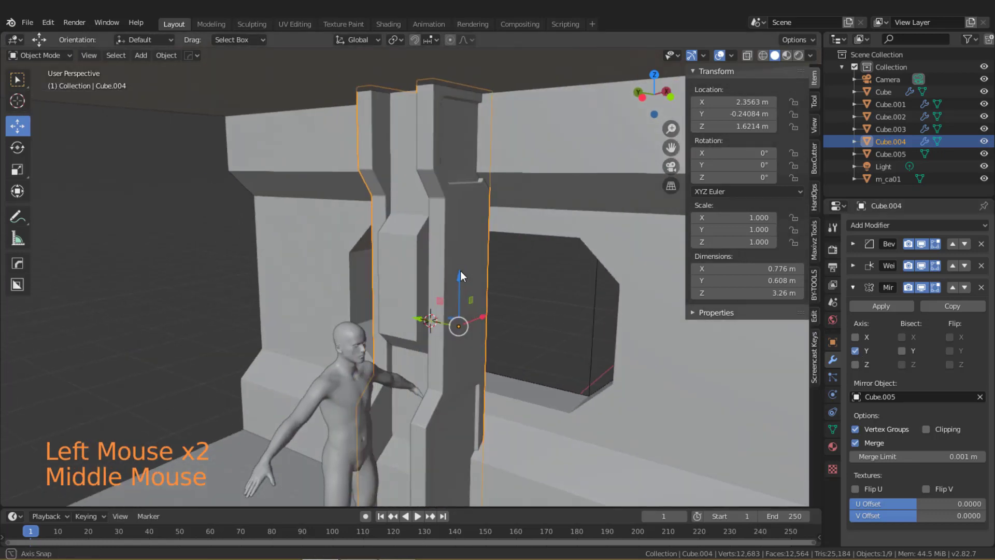
{"action": "scroll", "scroll_direction": "down", "scroll_amount": 3}
{"action": "left_click", "coordinate": [515, 299]}
{"action": "middle_click", "coordinate": [489, 287]}
{"action": "middle_click", "coordinate": [477, 310]}
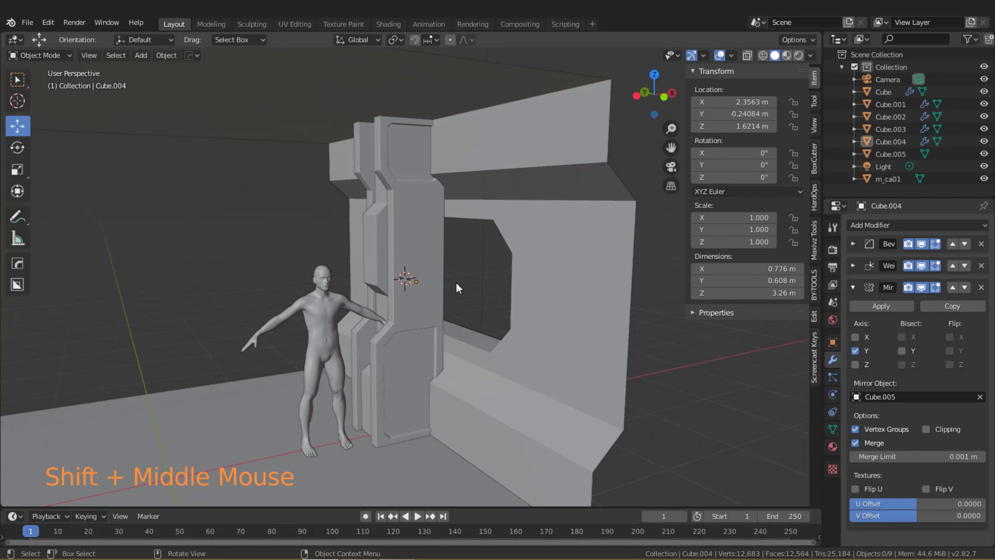
{"action": "middle_click", "coordinate": [443, 288]}
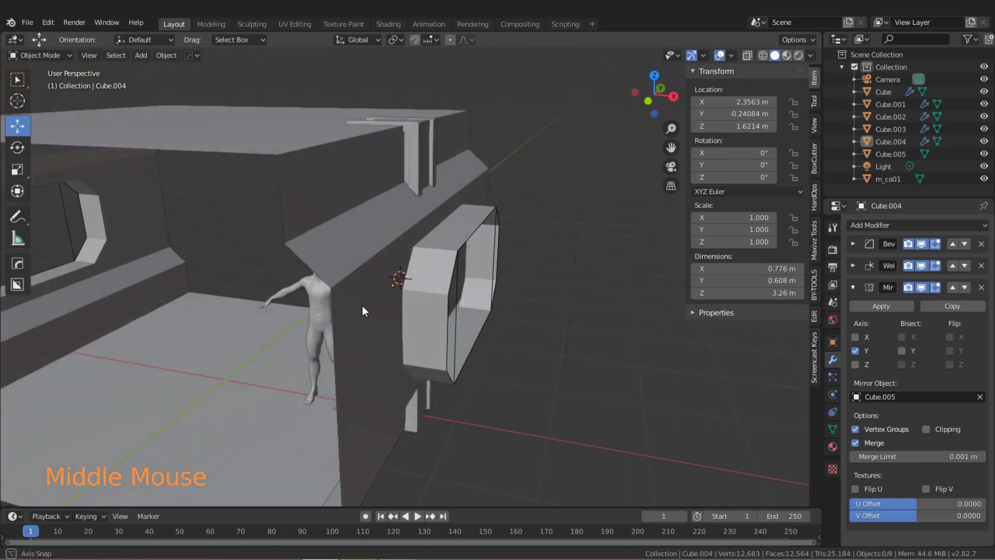
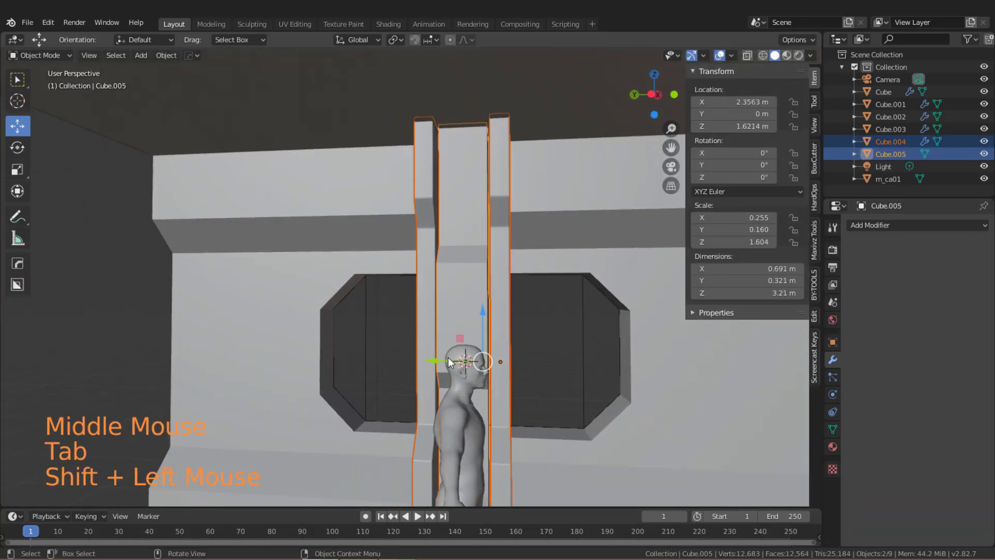
Select the pillar pair ready to move it.
{"action": "left_click", "coordinate": [447, 366]}
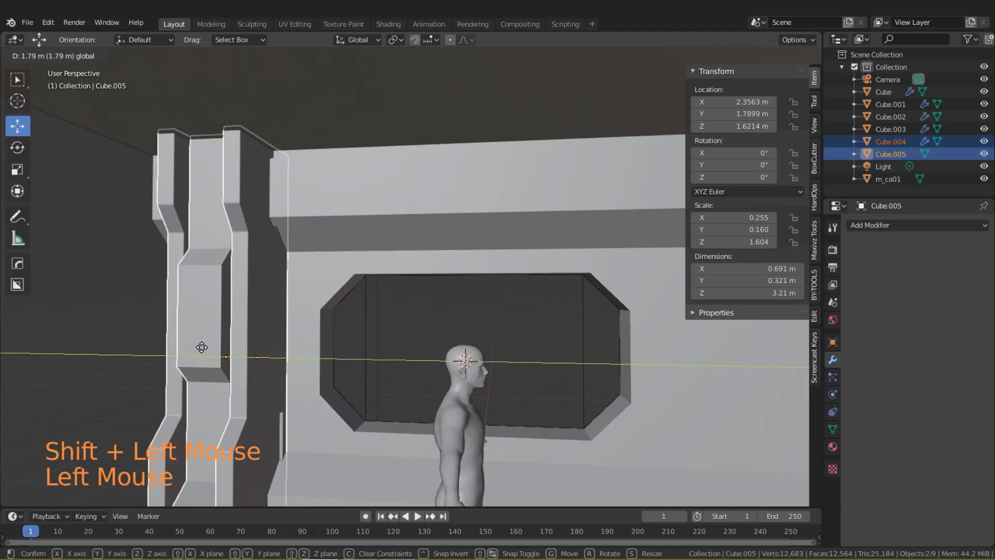
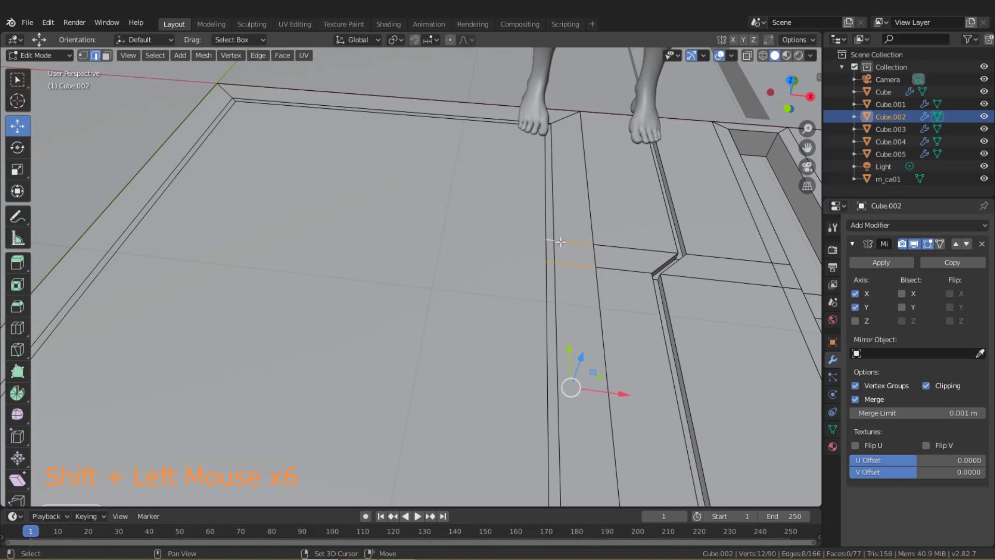
Delete the extra seam vertices and check the selected vertices' coordinates in the N sidebar Item panel.
{"action": "key", "text": "x"}
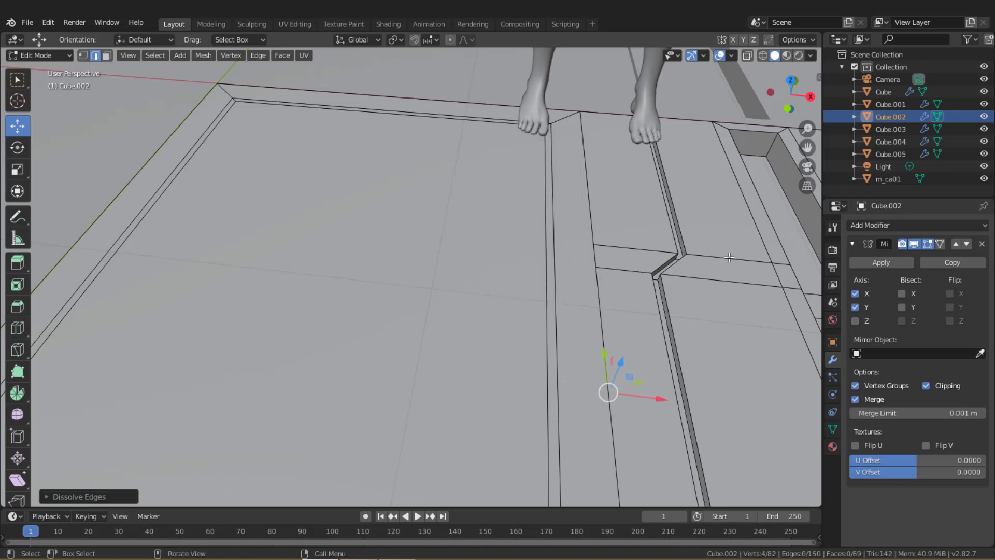
{"action": "key", "text": "n"}
{"action": "left_click", "coordinate": [768, 105]}
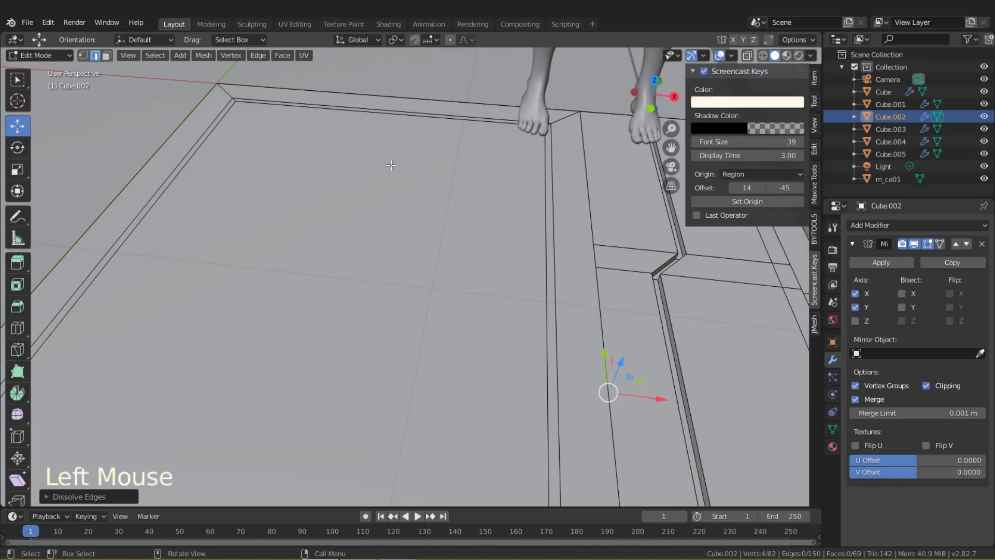
{"action": "left_click", "coordinate": [822, 79]}
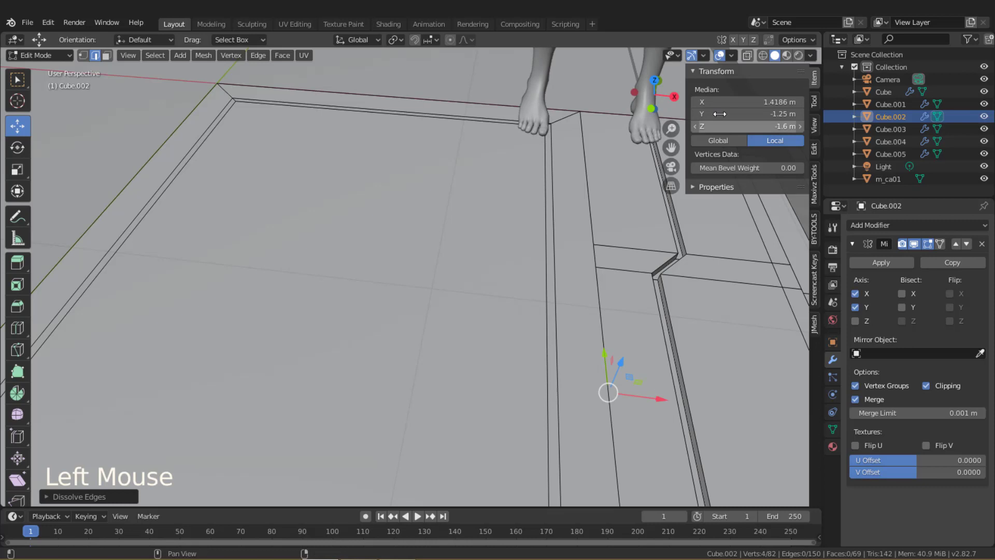
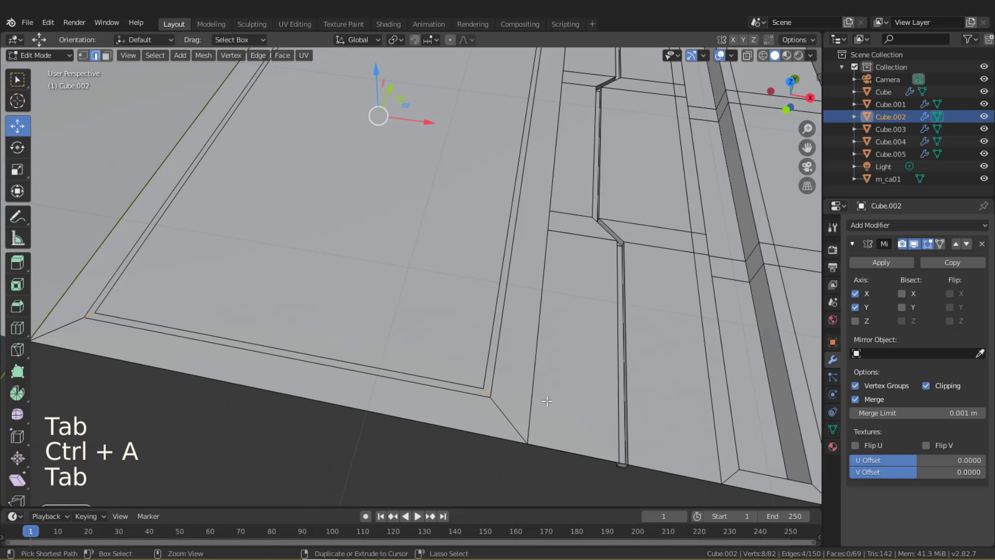
Bevel the corner vertex into a diagonal chamfer and switch to face select mode.
{"action": "key", "text": "ctrl+b"}
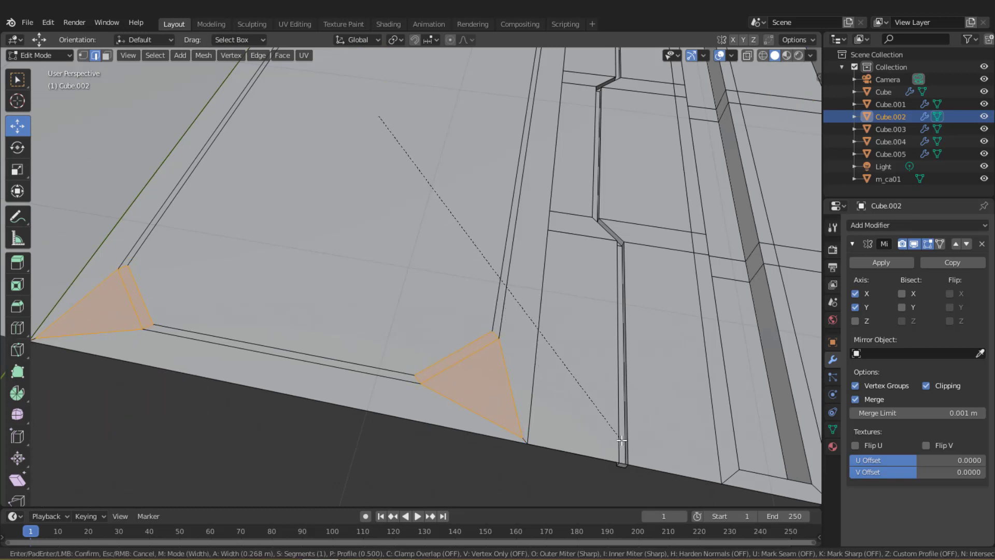
{"action": "middle_click", "coordinate": [509, 329]}
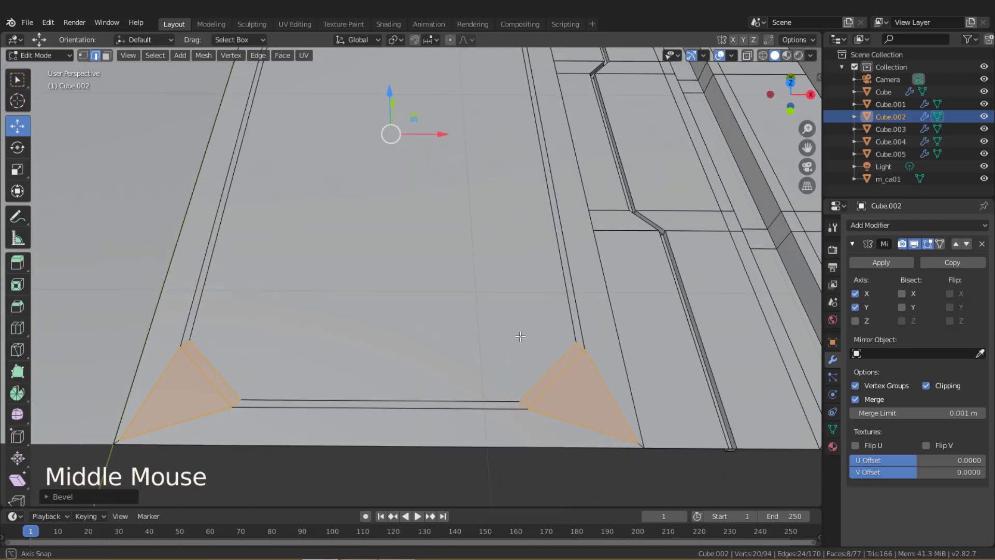
{"action": "left_click", "coordinate": [108, 61]}
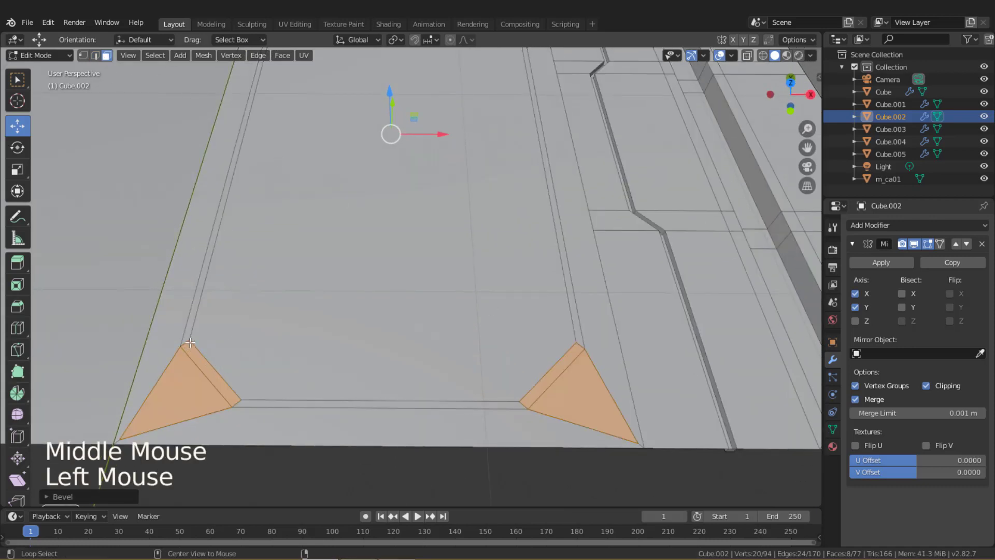
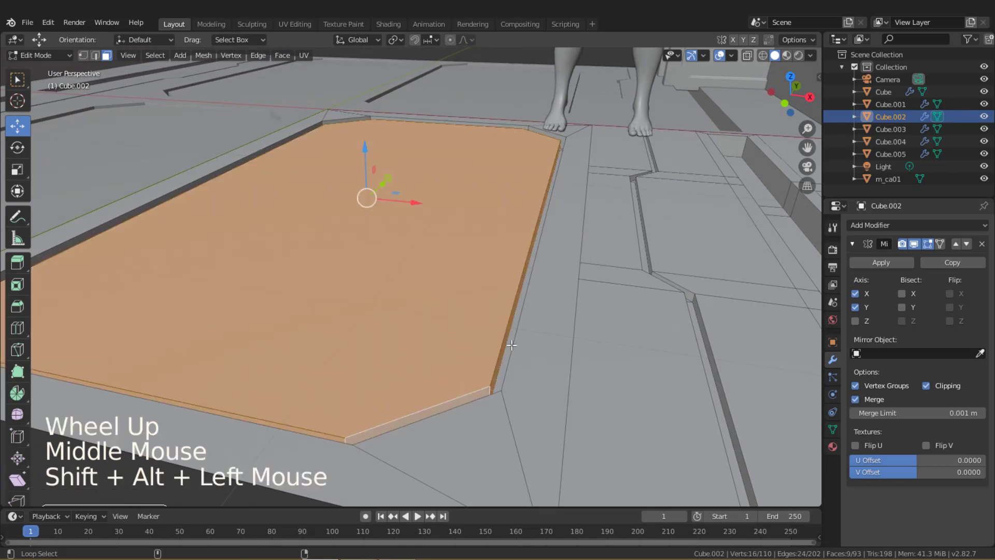
Separate the chamfered seam panel into its own object and snap the 3D cursor to its centre.
{"action": "key", "text": "p"}
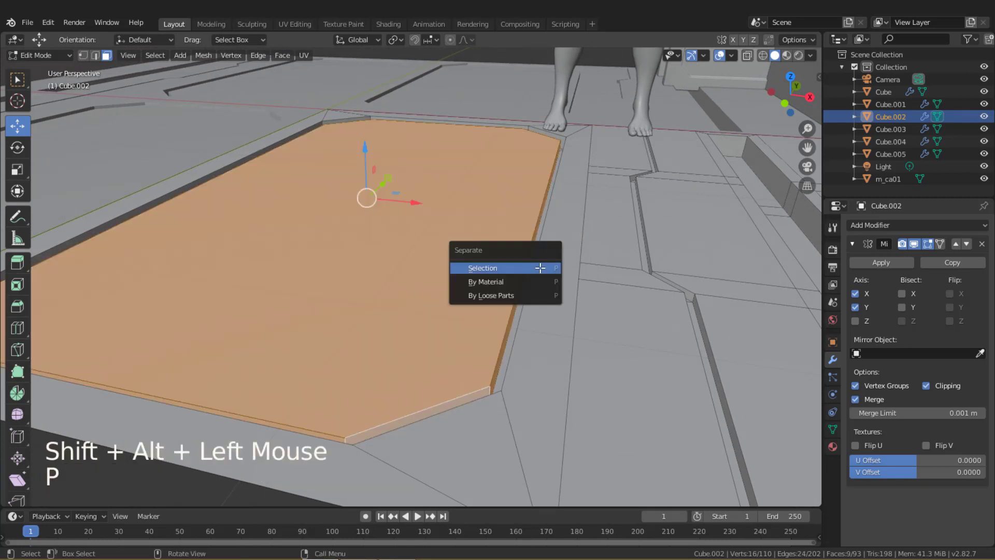
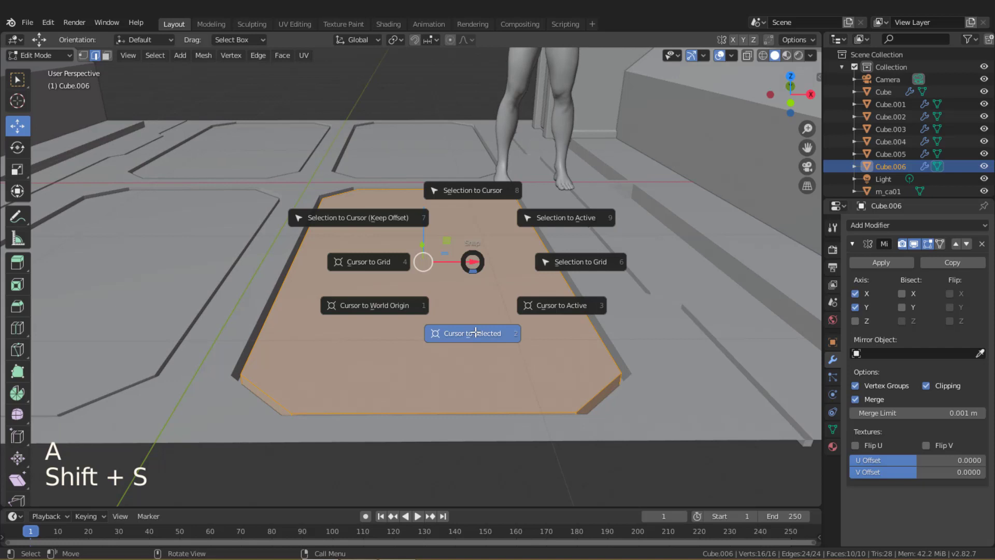
{"action": "key", "text": "Tab"}
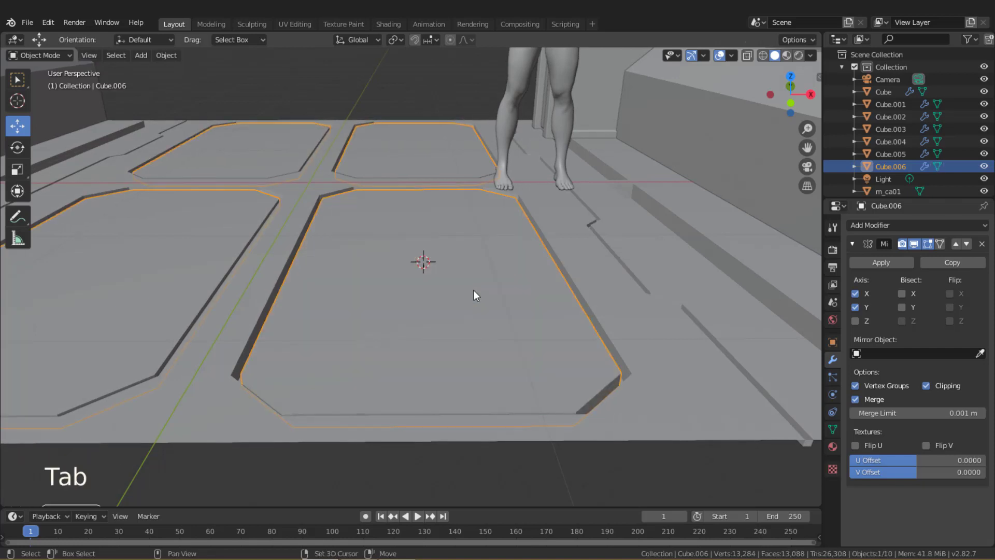
{"action": "key", "text": "shift+s"}
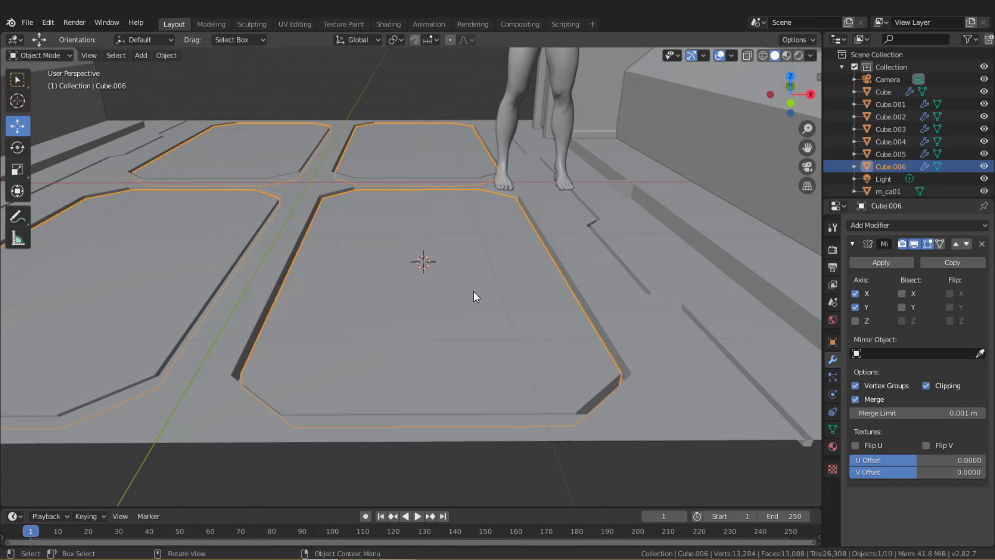
Add a new cube slab on the floor and delete one of its faces.
{"action": "key", "text": "shift+a"}
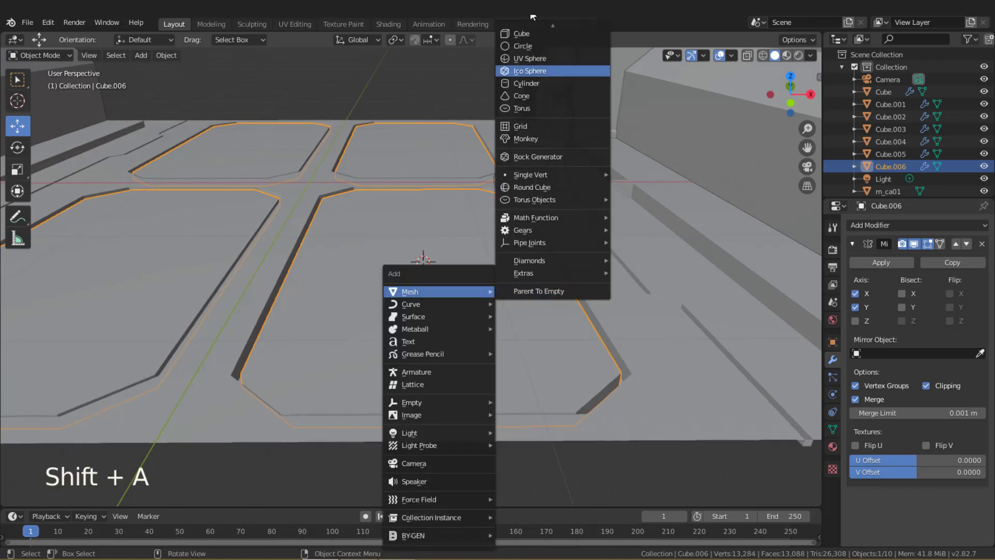
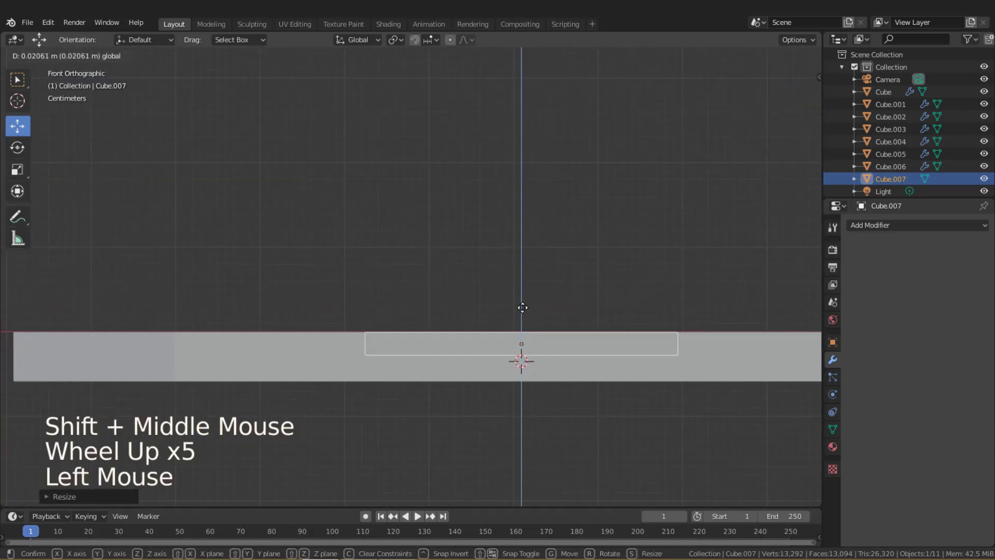
{"action": "scroll", "scroll_direction": "down", "scroll_amount": 3}
{"action": "middle_click", "coordinate": [551, 323]}
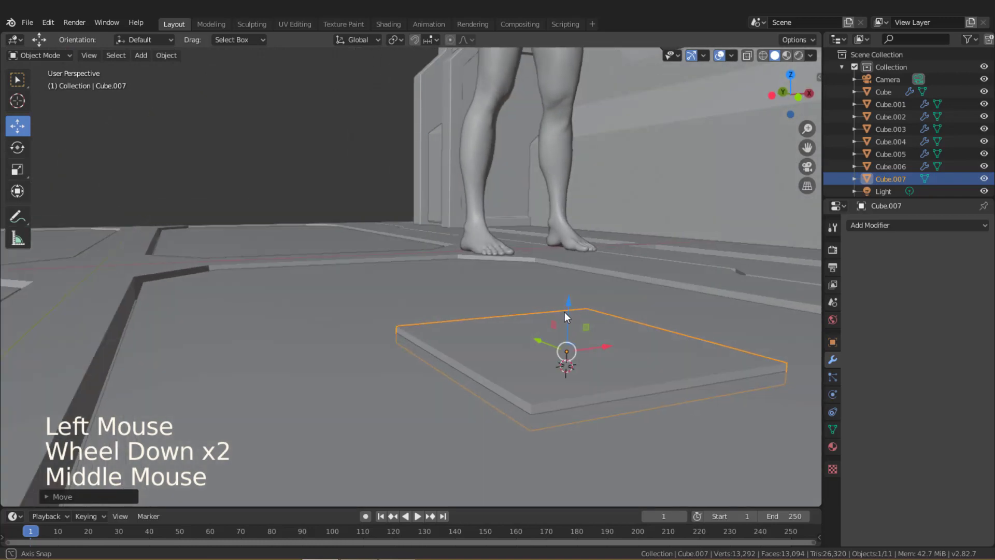
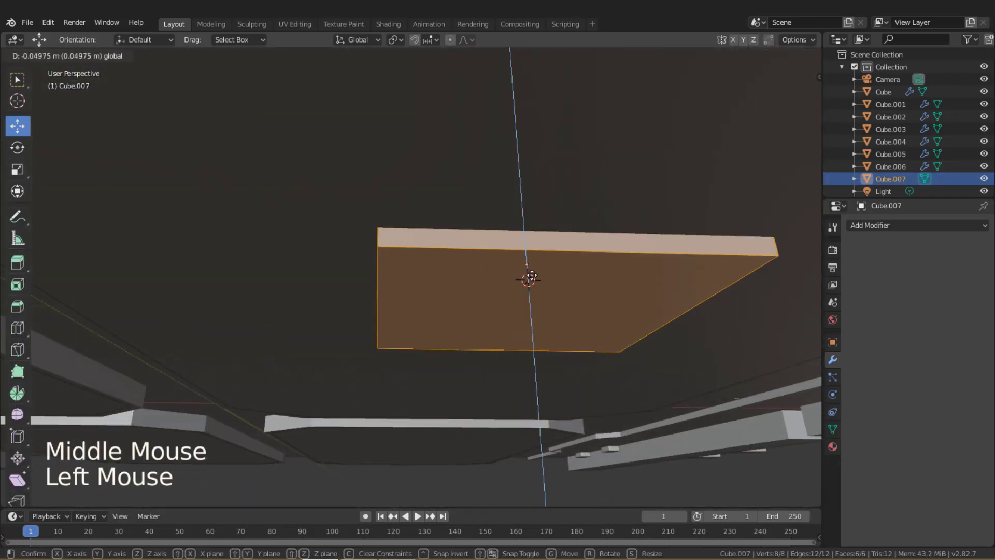
{"action": "key", "text": "x"}
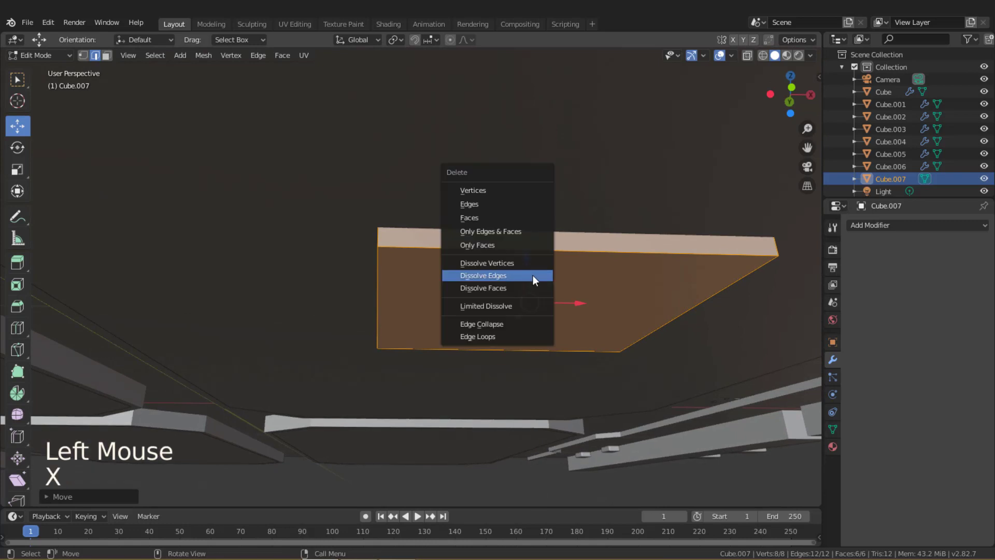
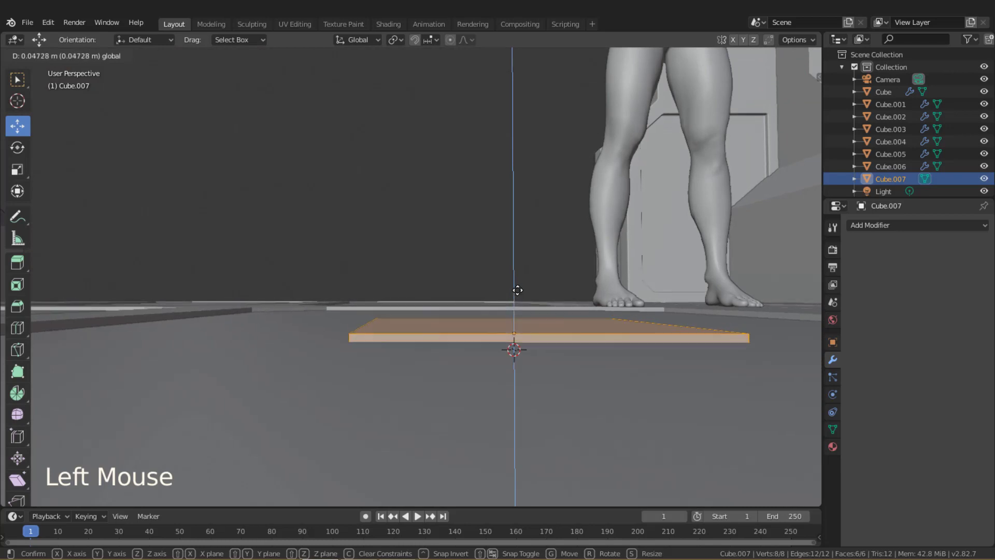
Switch to front orthographic view and zoom to position the slab near the floor.
{"action": "key", "text": "KP_1"}
{"action": "scroll", "scroll_direction": "up", "scroll_amount": 3}
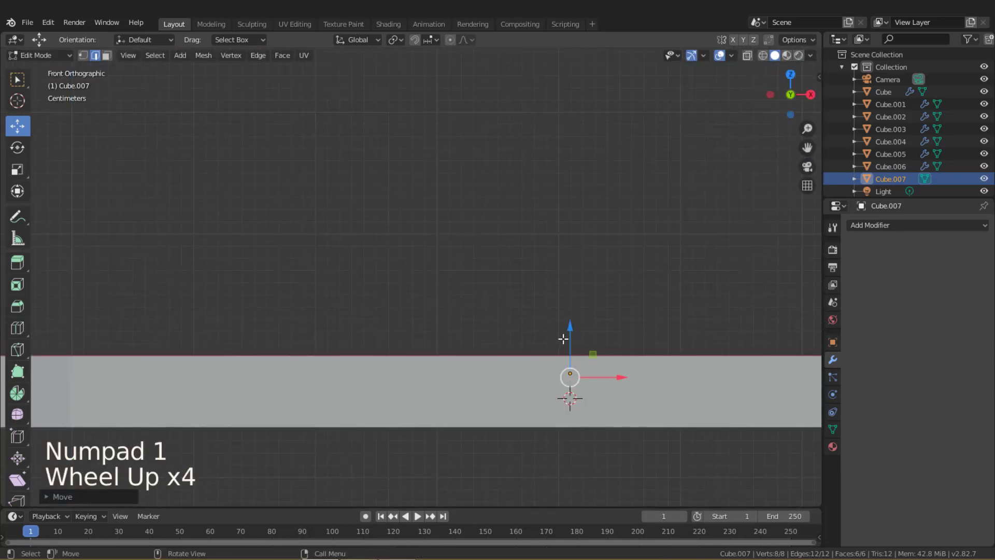
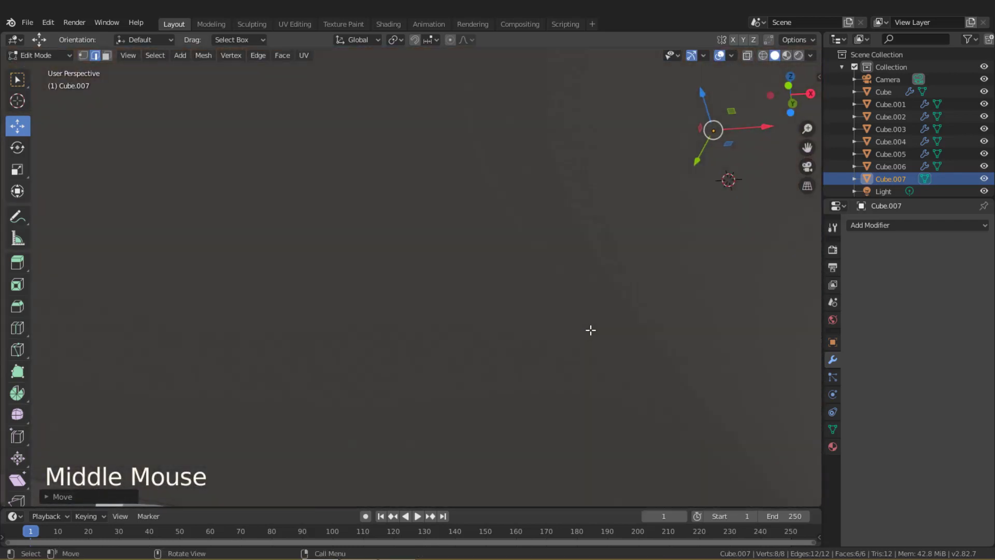
{"action": "scroll", "scroll_direction": "down", "scroll_amount": 3}
{"action": "scroll", "scroll_direction": "down", "scroll_amount": 3}
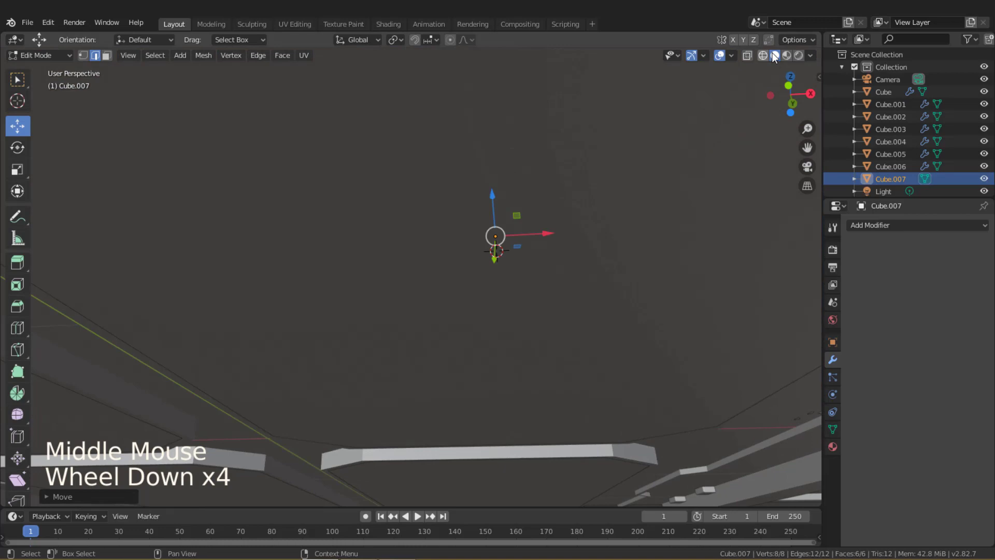
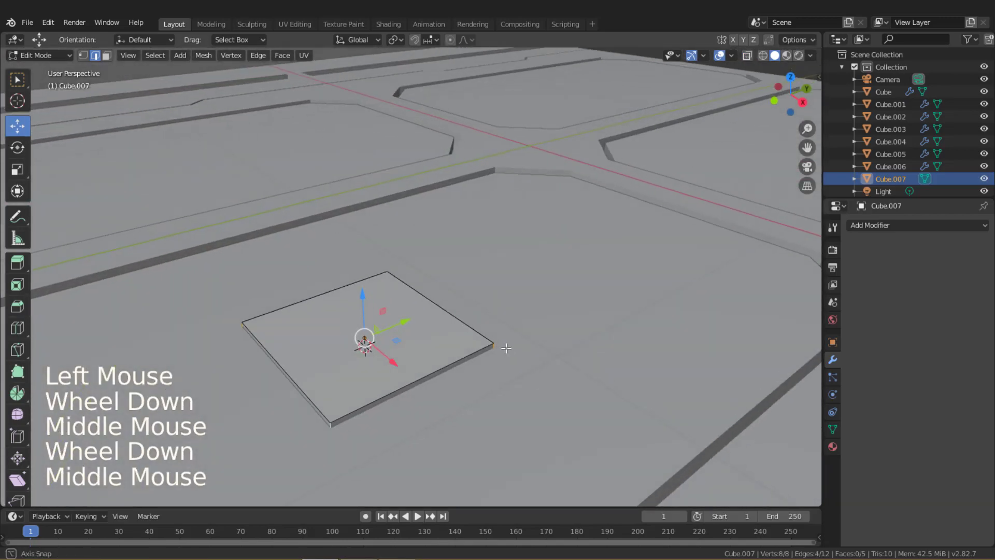
Scale the slab flat along Z and stretch it along Y into an elongated plate.
{"action": "key", "text": "Tab"}
{"action": "key", "text": "Tab"}
{"action": "key", "text": "a"}
{"action": "key", "text": "s"}
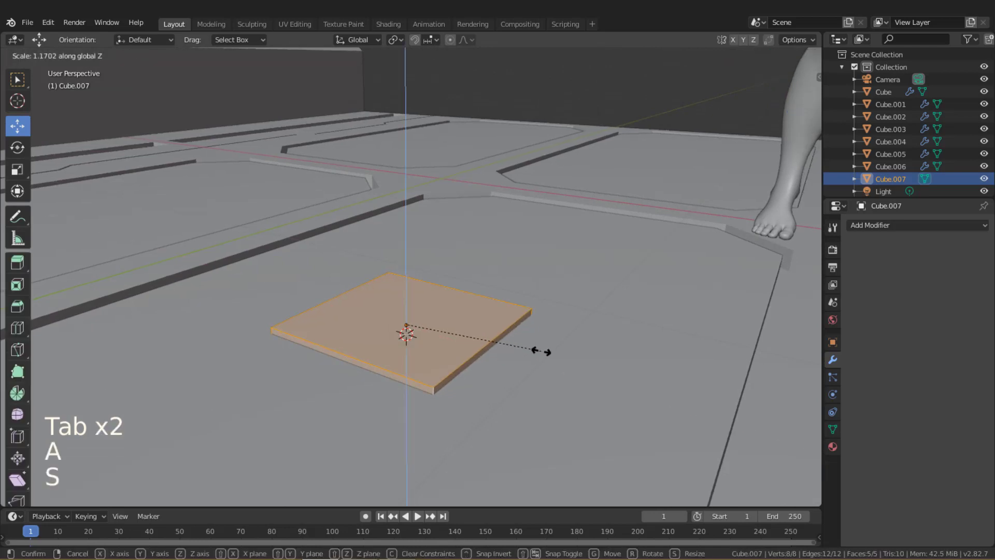
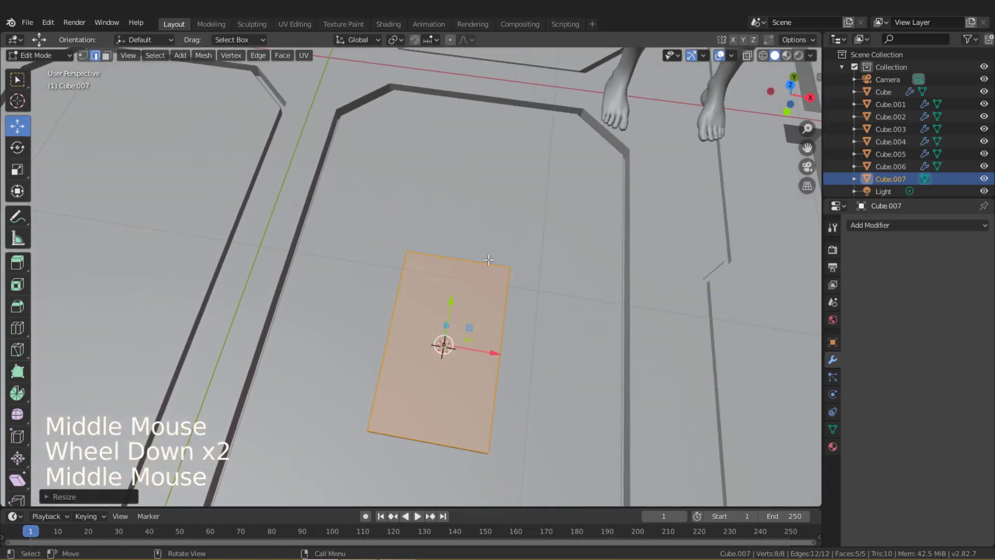
{"action": "key", "text": "s"}
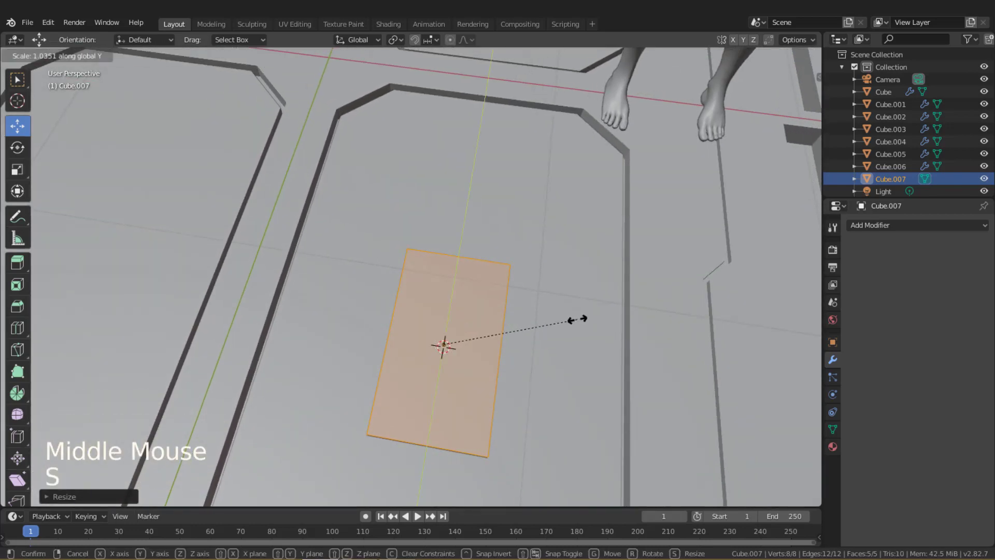
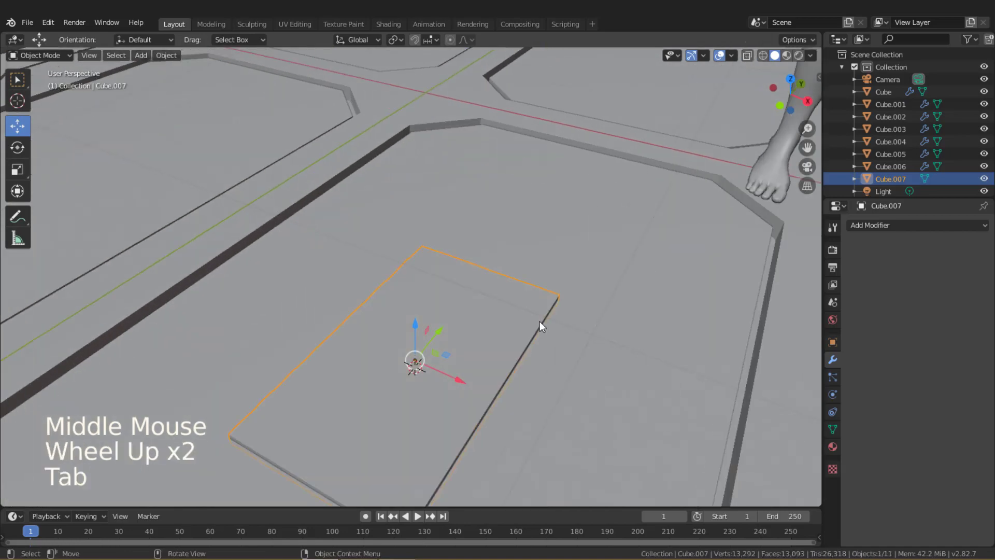
{"action": "key", "text": "ctrl+a"}
Chamfer the plate's corner edges with a bevel and push its inset border along normals.
{"action": "middle_click", "coordinate": [528, 338]}
{"action": "key", "text": "Tab"}
{"action": "left_click", "coordinate": [755, 62]}
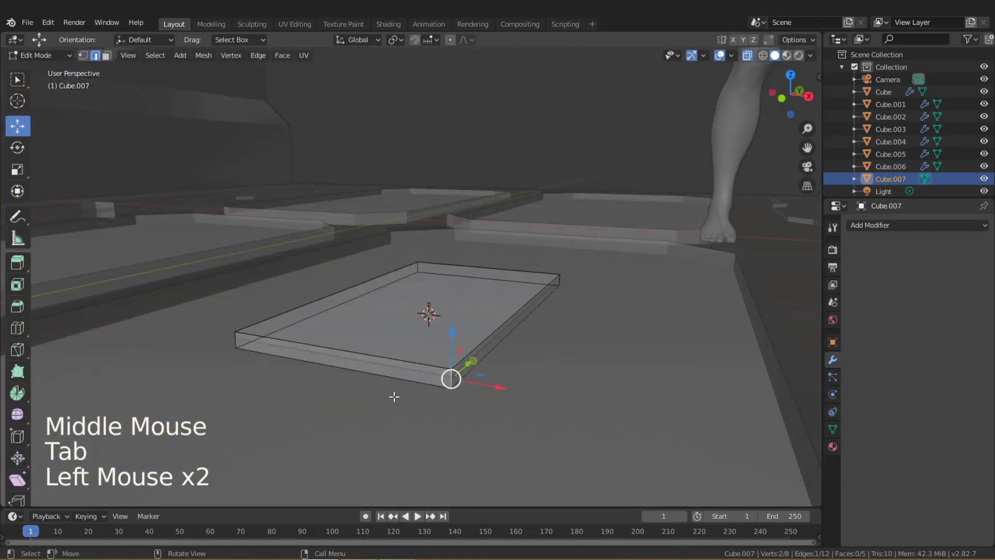
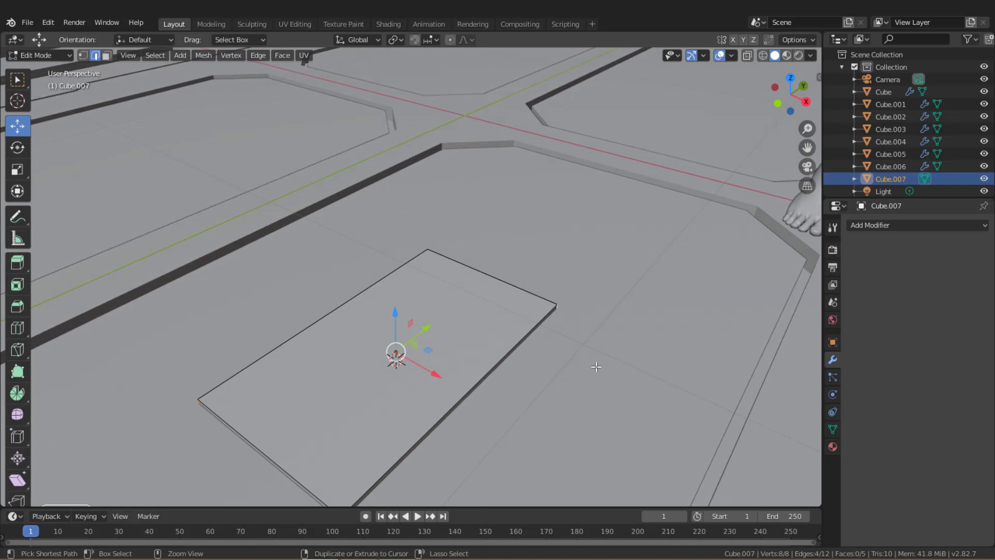
{"action": "key", "text": "ctrl+b"}
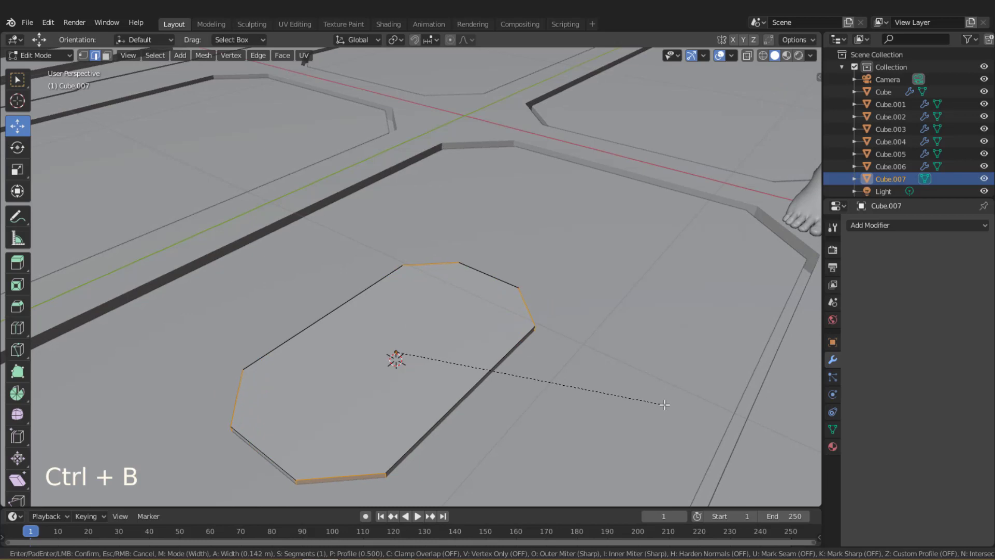
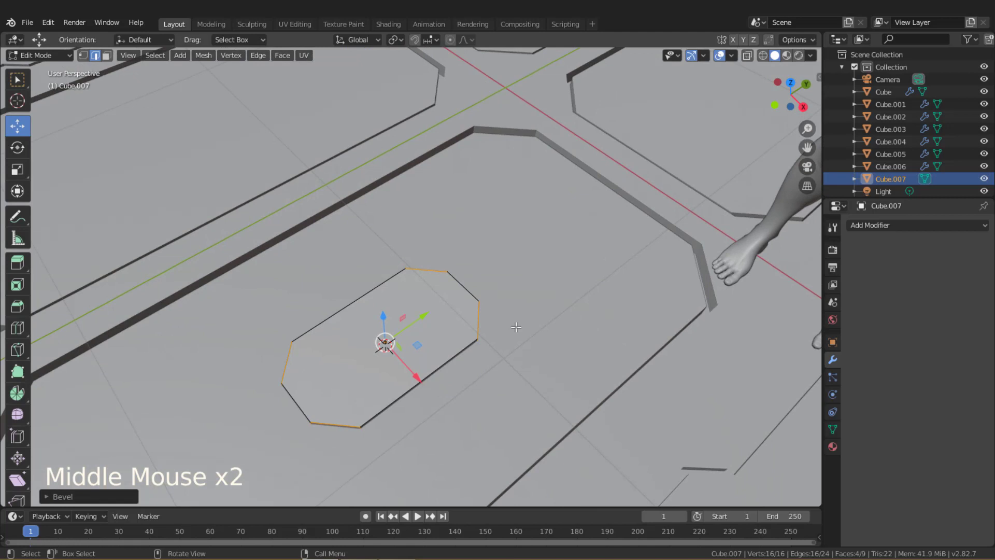
{"action": "key", "text": "alt+e"}
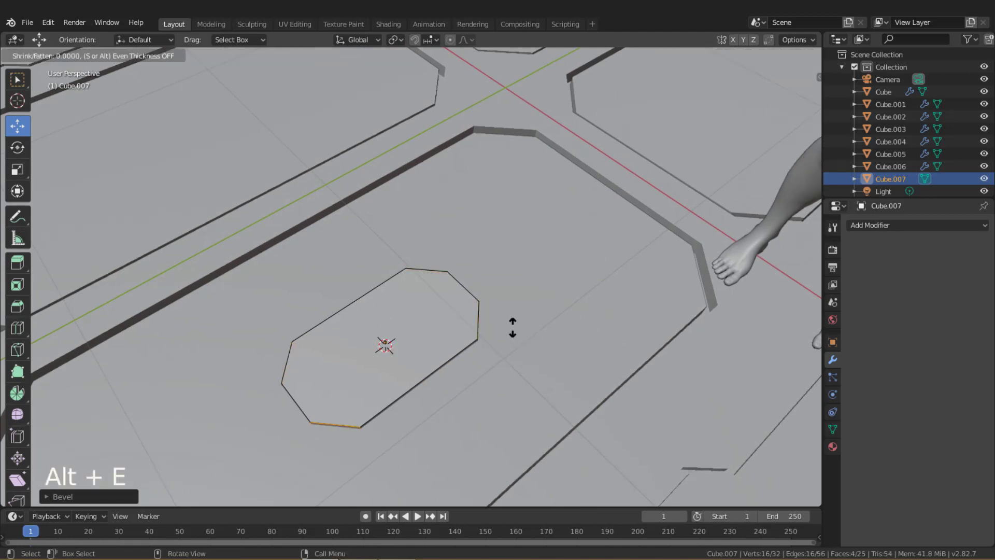
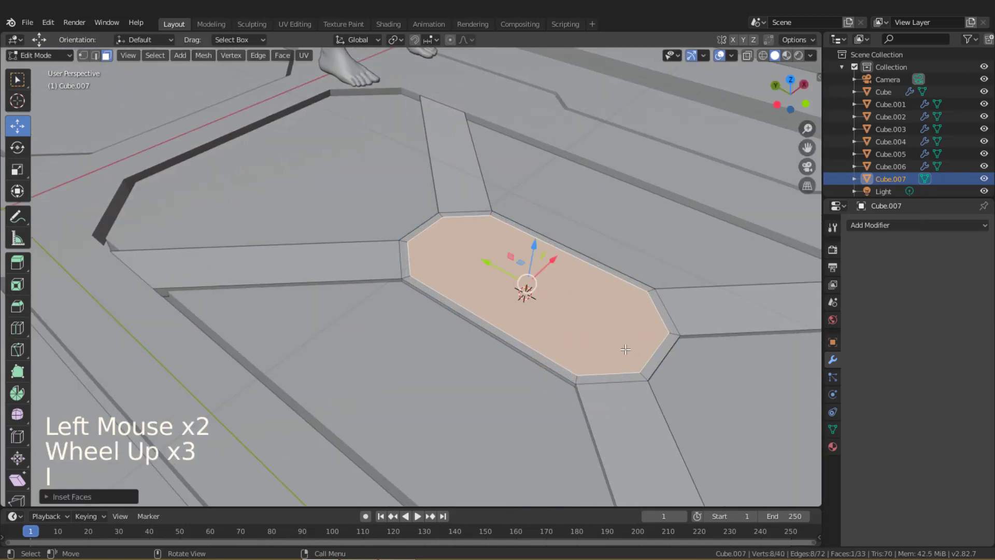
Adjust the top face along normals, undo the extra inset and return to Object Mode.
{"action": "key", "text": "alt+e"}
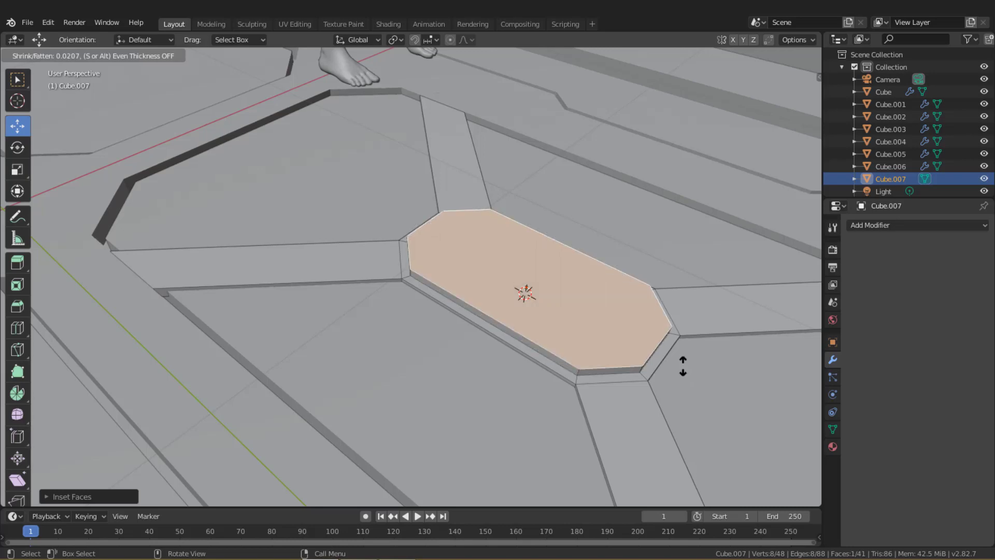
{"action": "key", "text": "ctrl+z"}
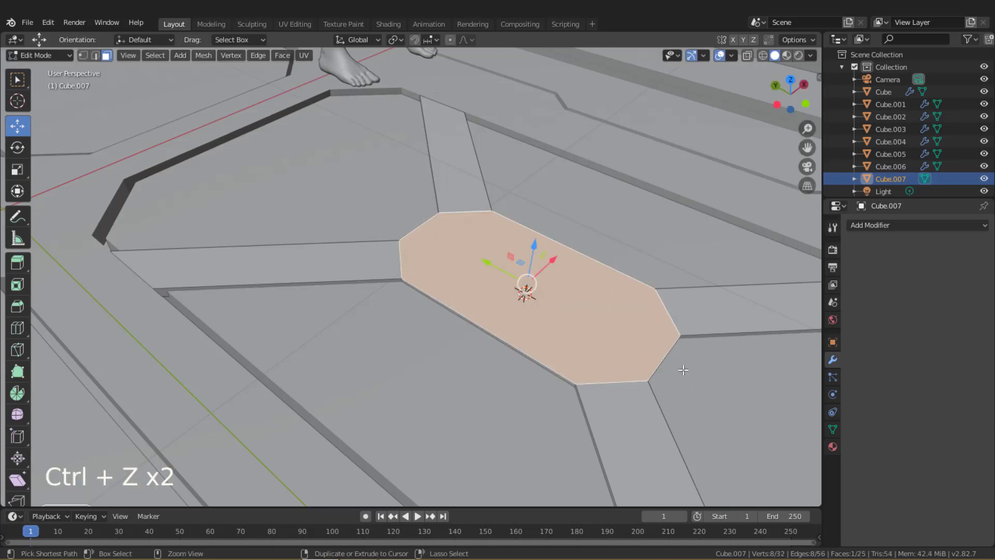
{"action": "scroll", "scroll_direction": "down", "scroll_amount": 3}
{"action": "key", "text": "Tab"}
Select the mirrored floor panel and frame the floor edge in view.
{"action": "middle_click", "coordinate": [650, 345]}
{"action": "scroll", "scroll_direction": "down", "scroll_amount": 3}
{"action": "left_click", "coordinate": [700, 423]}
{"action": "middle_click", "coordinate": [667, 398]}
{"action": "left_click", "coordinate": [510, 308]}
{"action": "middle_click", "coordinate": [564, 328]}
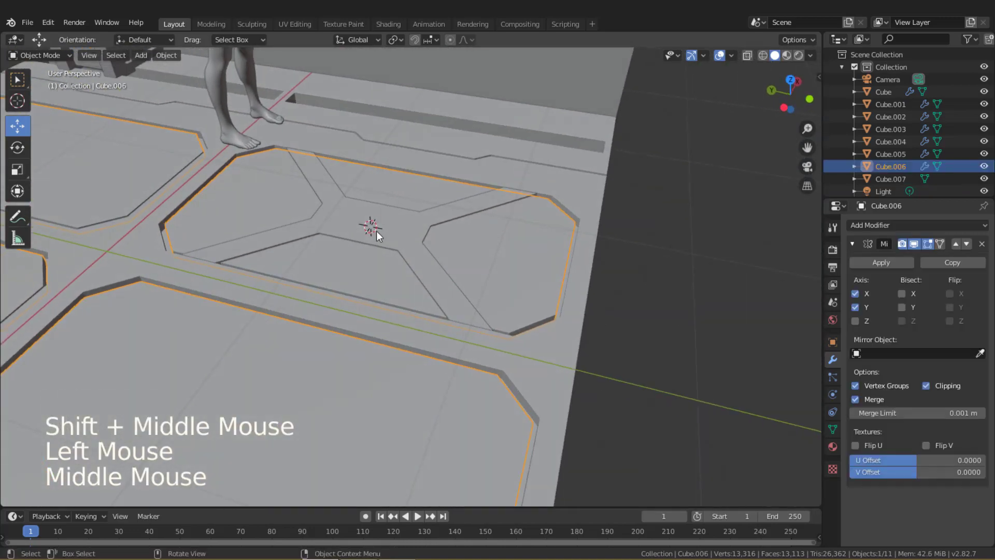
Add a cube, place and scale it at the floor edge and chamfer one vertical edge.
{"action": "key", "text": "shift+a"}
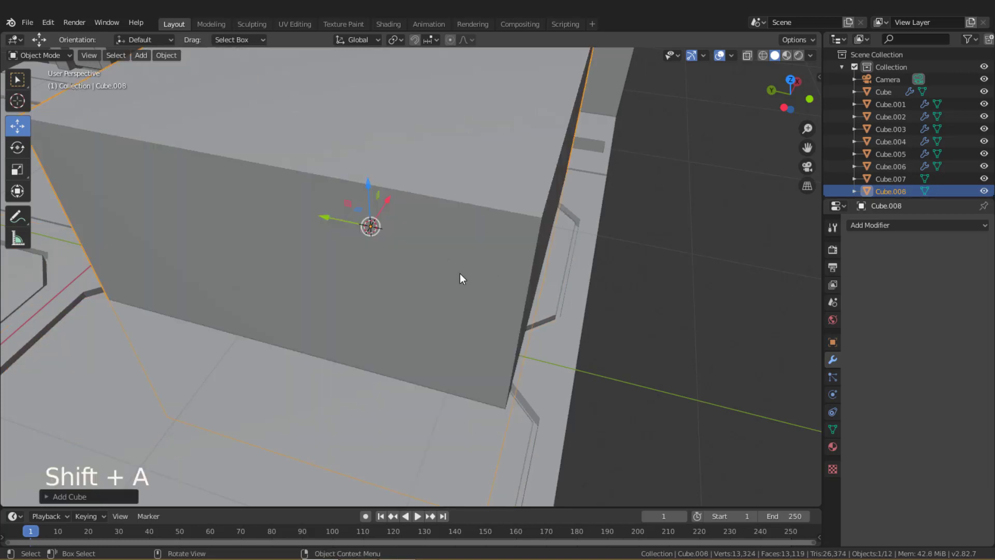
{"action": "key", "text": "s"}
{"action": "left_click", "coordinate": [331, 220]}
{"action": "key", "text": "s"}
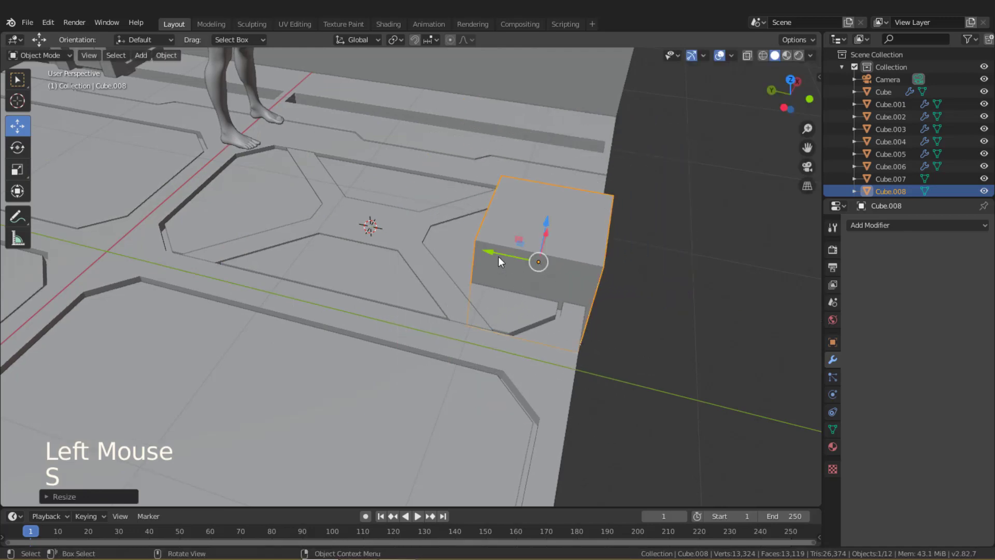
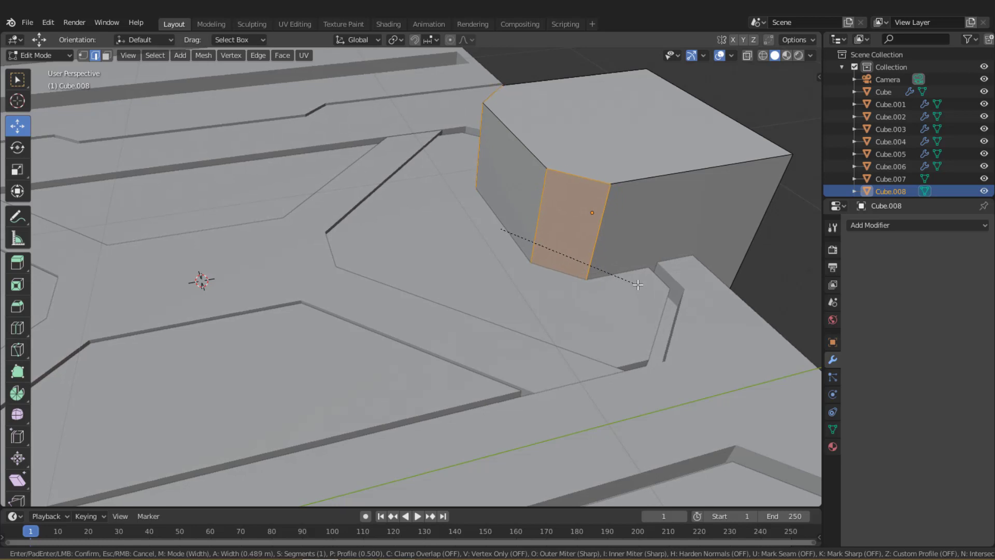
{"action": "key", "text": "Tab"}
Mirror the block on Y across Cube.007 and inspect both end blocks.
{"action": "middle_click", "coordinate": [627, 292]}
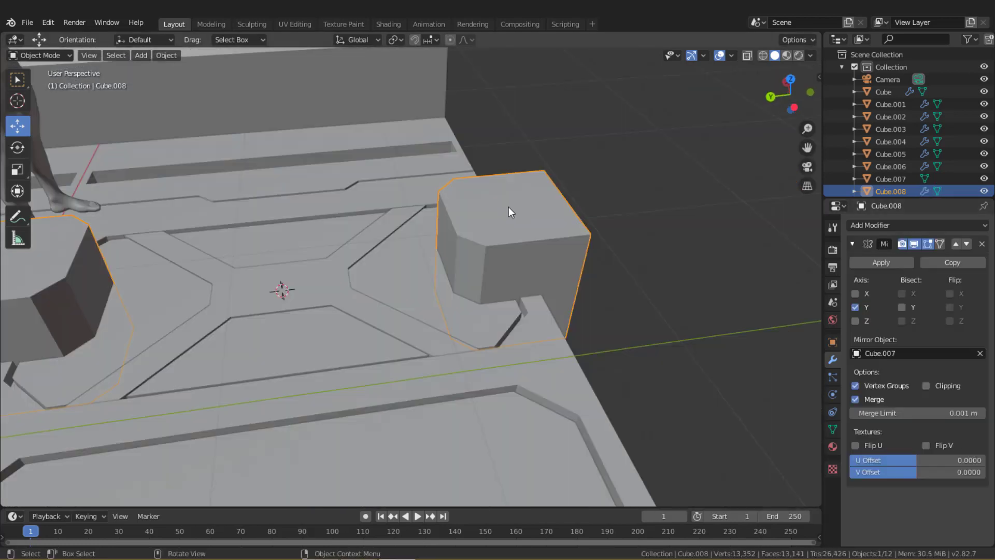
{"action": "middle_click", "coordinate": [537, 236]}
{"action": "middle_click", "coordinate": [550, 237]}
{"action": "left_click", "coordinate": [857, 249]}
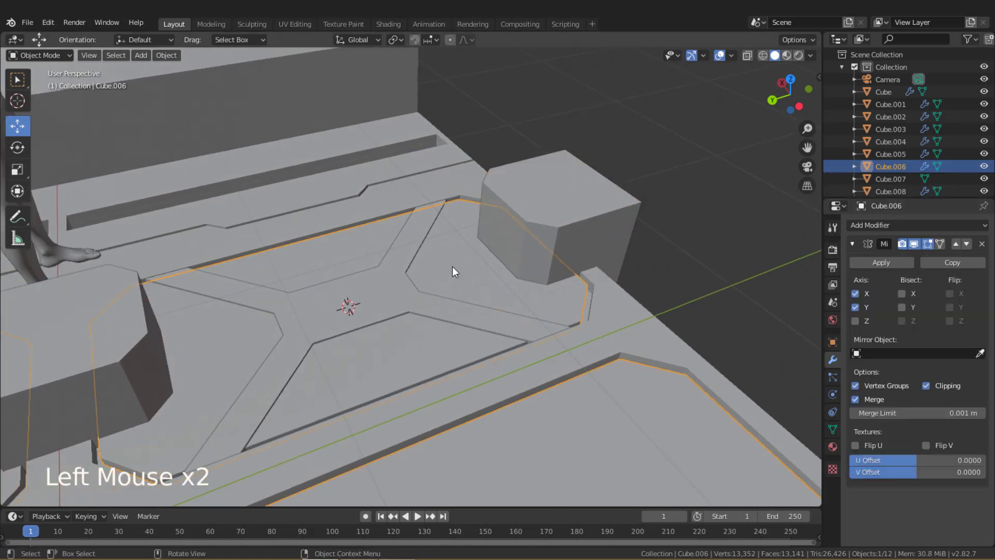
{"action": "middle_click", "coordinate": [459, 269]}
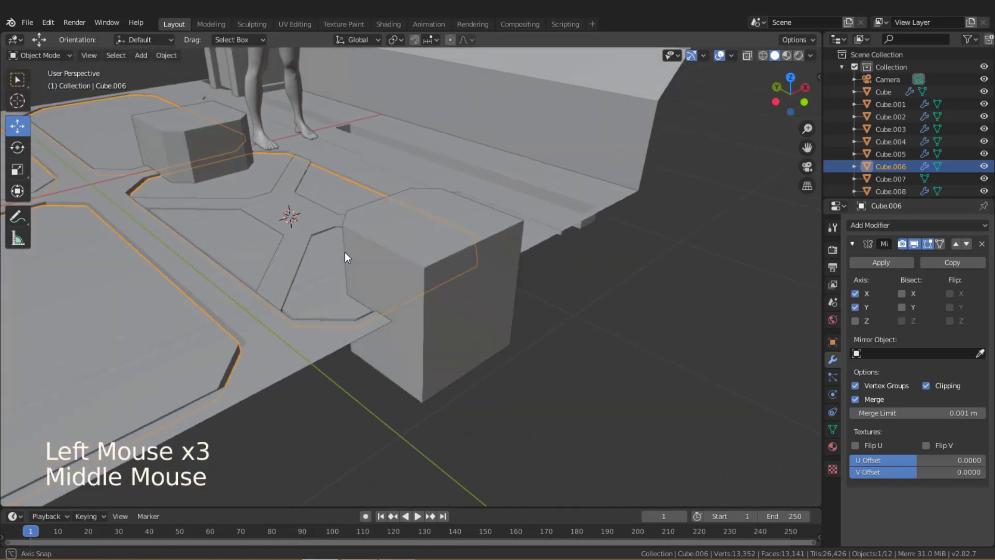
Apply transforms, select Cube.008 and enter Edit Mode with X-ray enabled.
{"action": "key", "text": "ctrl+a"}
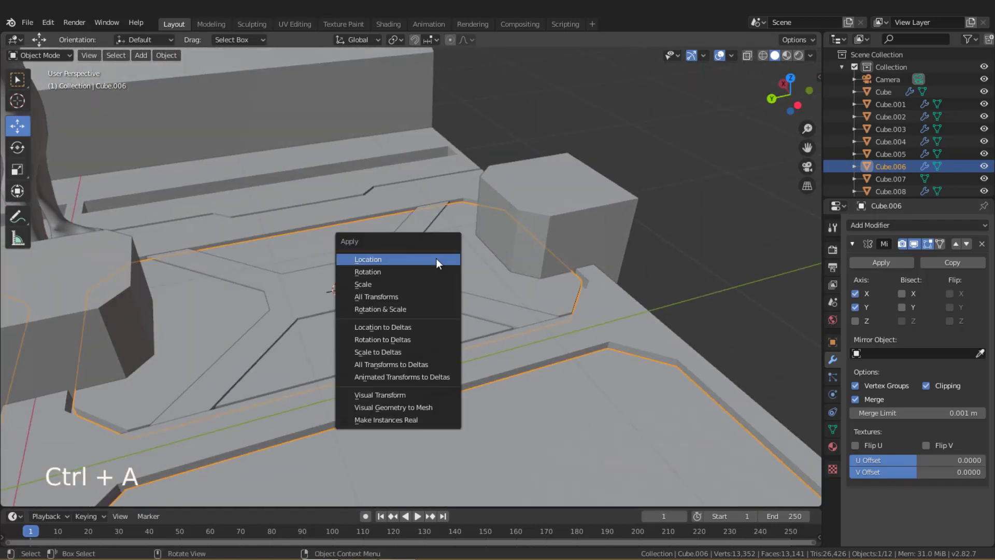
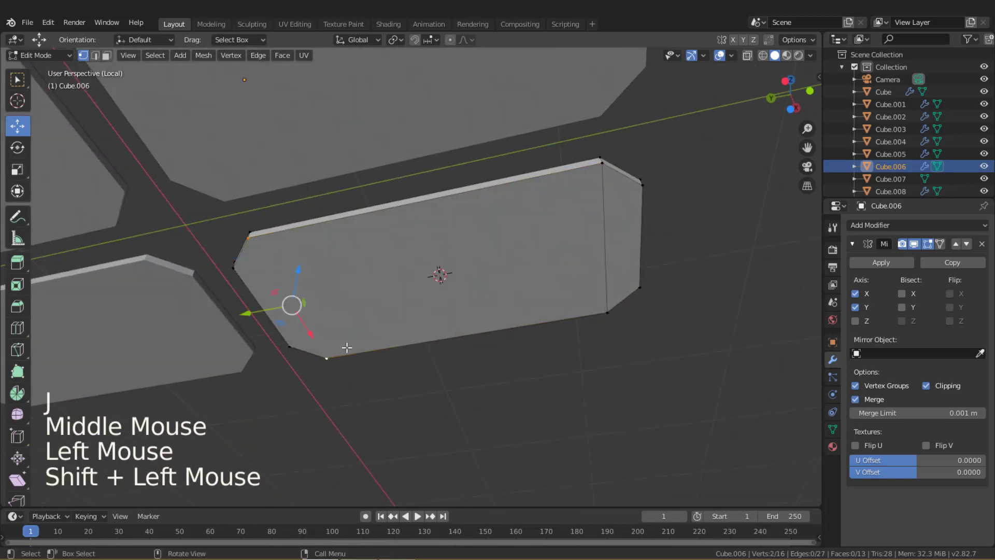
{"action": "key", "text": "j"}
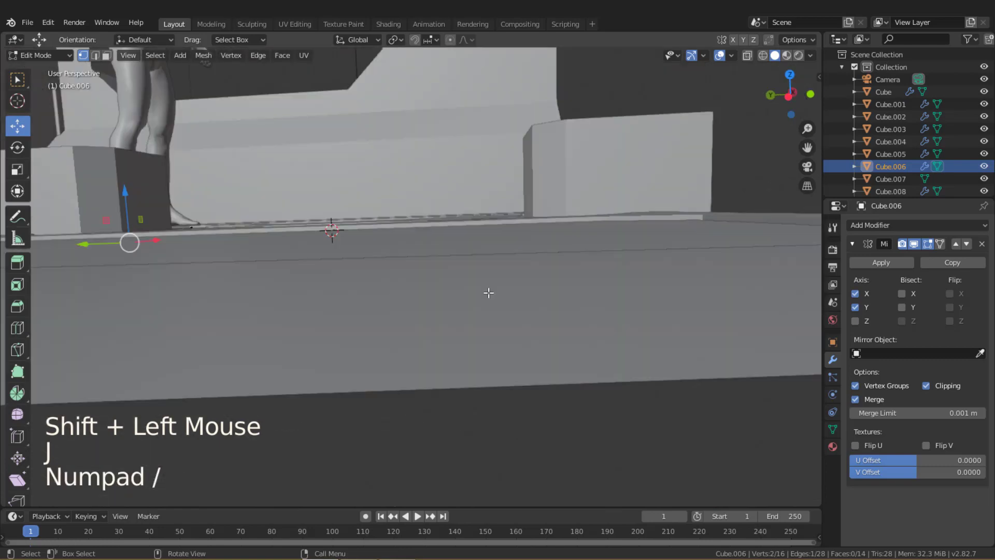
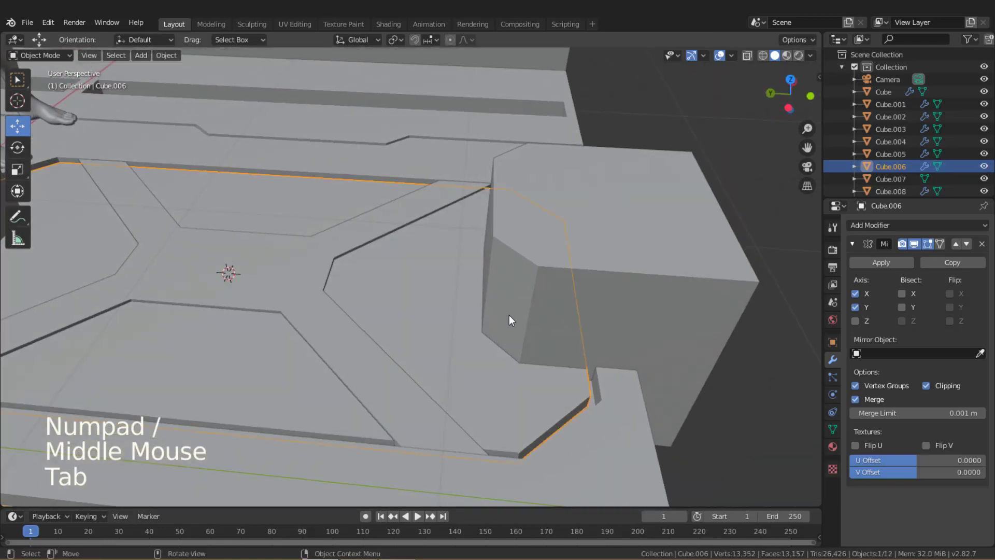
{"action": "left_click", "coordinate": [527, 299]}
{"action": "key", "text": "Tab"}
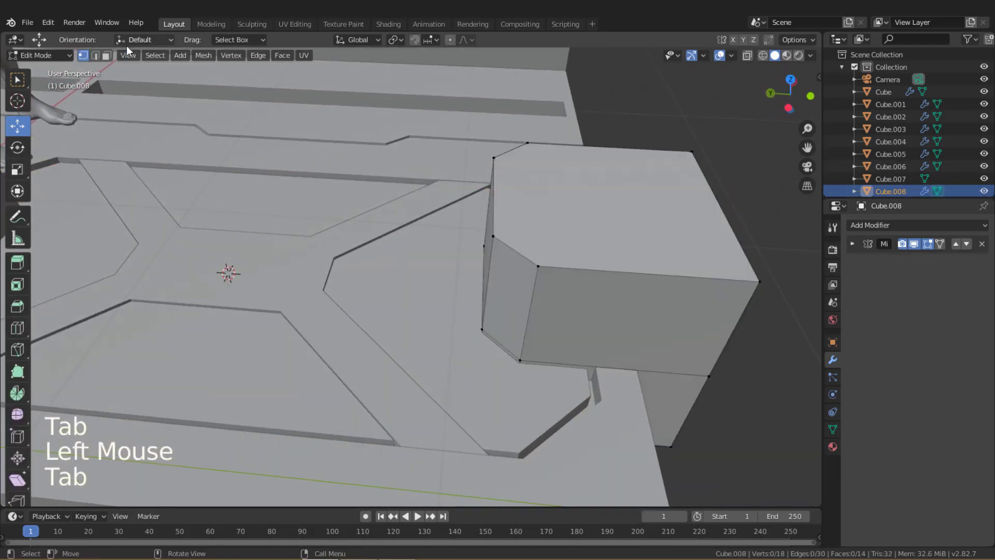
{"action": "left_click", "coordinate": [753, 61]}
Move the chamfered end vertices about 0.1 m to overlap the seam panel's corner.
{"action": "left_click", "coordinate": [749, 59]}
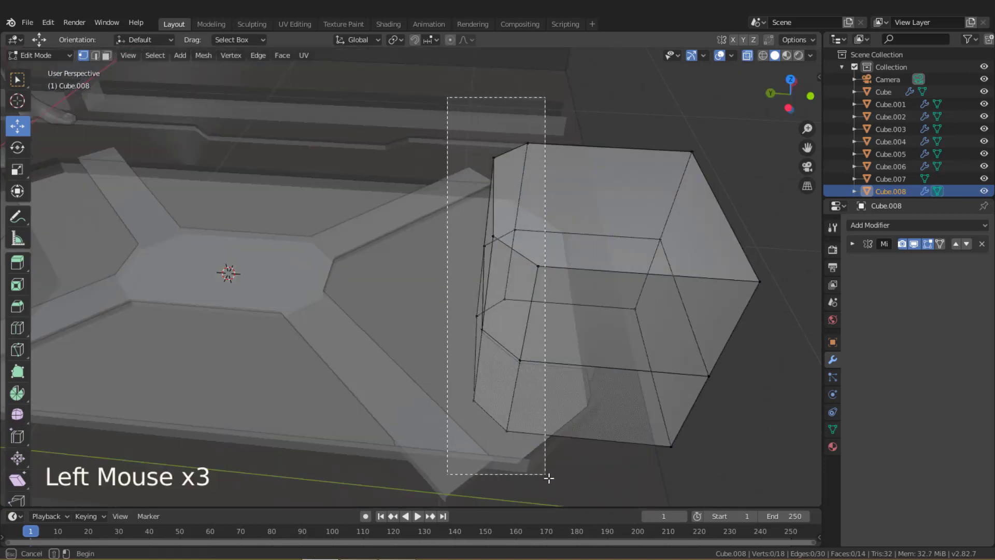
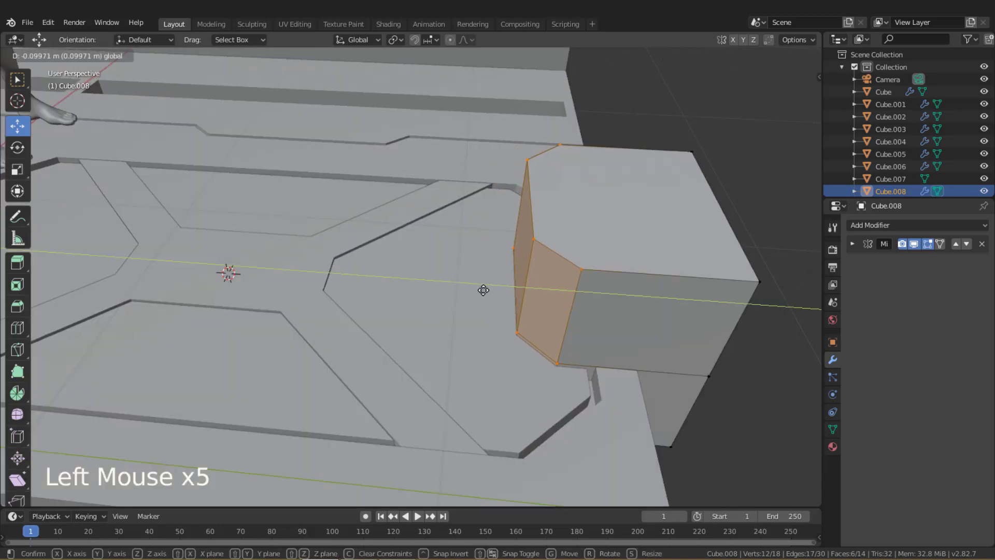
{"action": "key", "text": "Tab"}
{"action": "left_click", "coordinate": [488, 345]}
{"action": "key", "text": "Tab"}
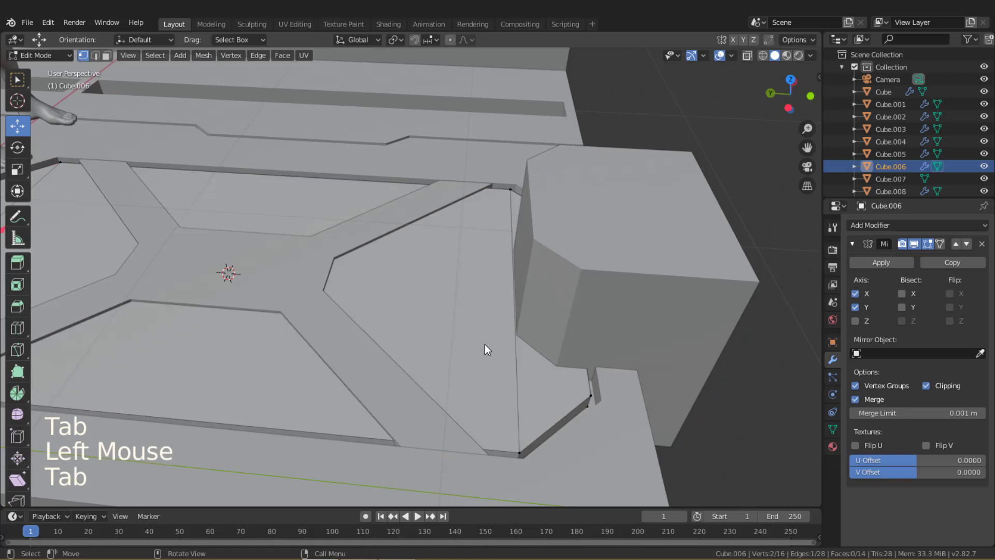
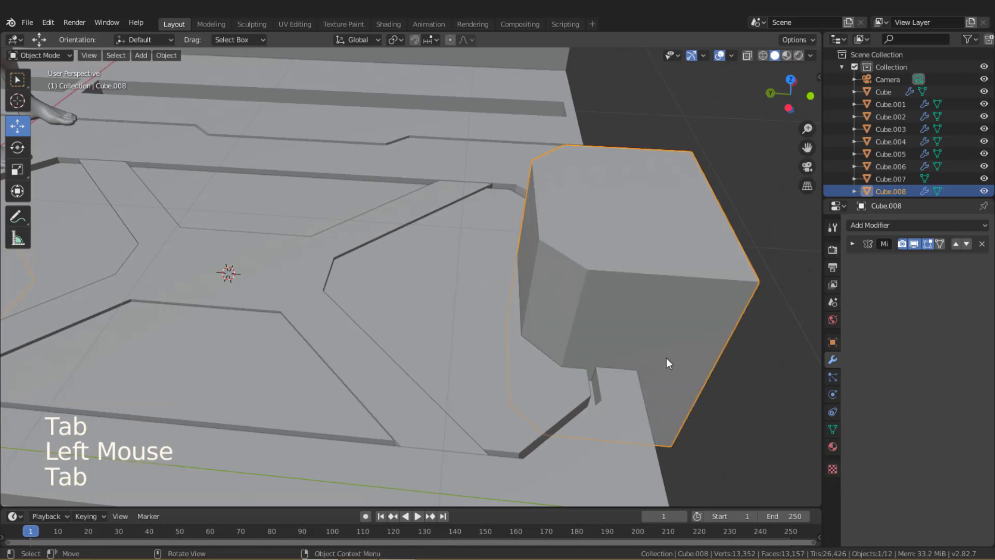
Set seam panel Cube.006 as the JMesh boolean target and cut Cube.008 away with Difference.
{"action": "key", "text": "n"}
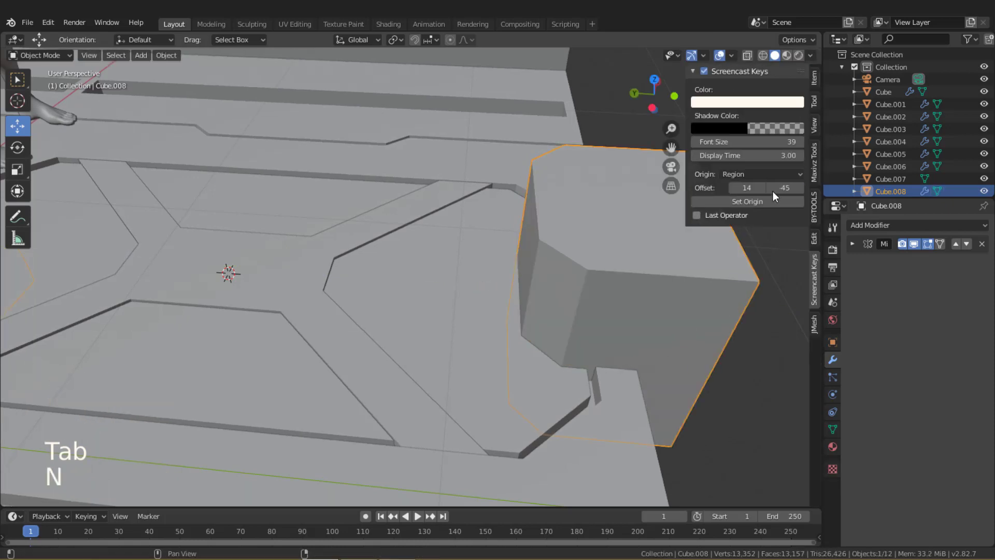
{"action": "left_click", "coordinate": [820, 325]}
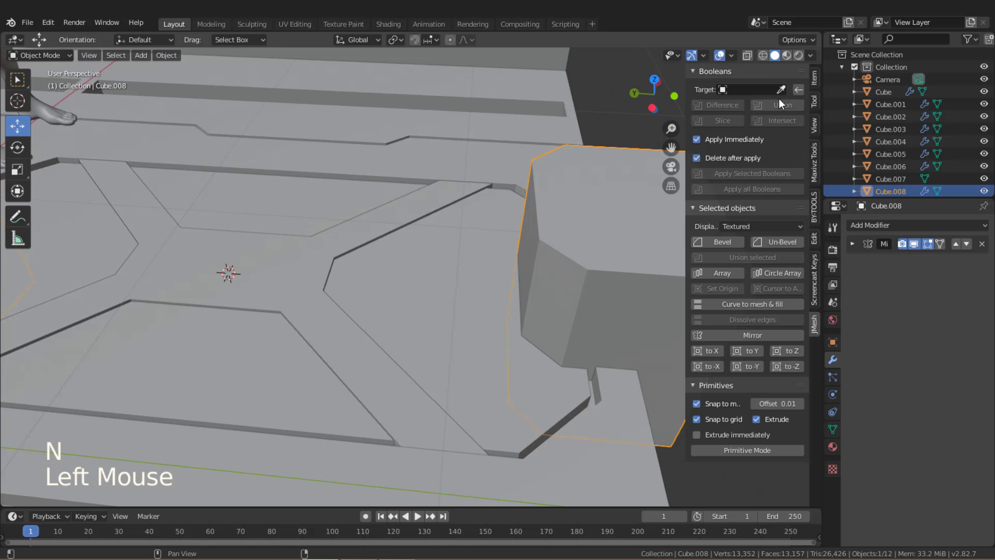
{"action": "left_click", "coordinate": [786, 92]}
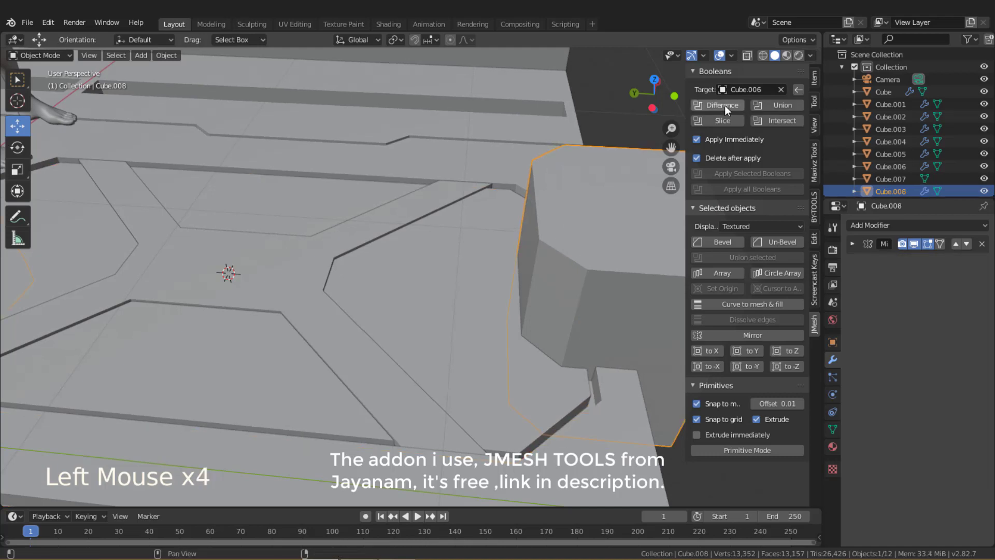
{"action": "middle_click", "coordinate": [616, 274]}
{"action": "scroll", "scroll_direction": "up", "scroll_amount": 3}
{"action": "scroll", "scroll_direction": "down", "scroll_amount": 3}
{"action": "middle_click", "coordinate": [458, 341]}
Bevel the edges of the resulting notched piece Cube.009 at 0.007 m.
{"action": "left_click", "coordinate": [364, 319]}
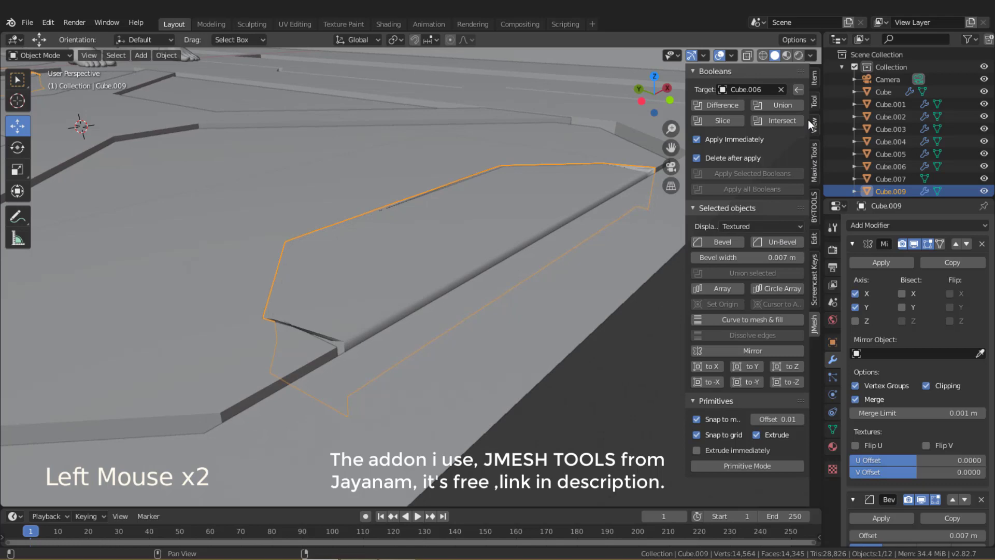
{"action": "middle_click", "coordinate": [437, 270]}
{"action": "scroll", "scroll_direction": "down", "scroll_amount": 3}
{"action": "left_click", "coordinate": [738, 63]}
{"action": "scroll", "scroll_direction": "down", "scroll_amount": 3}
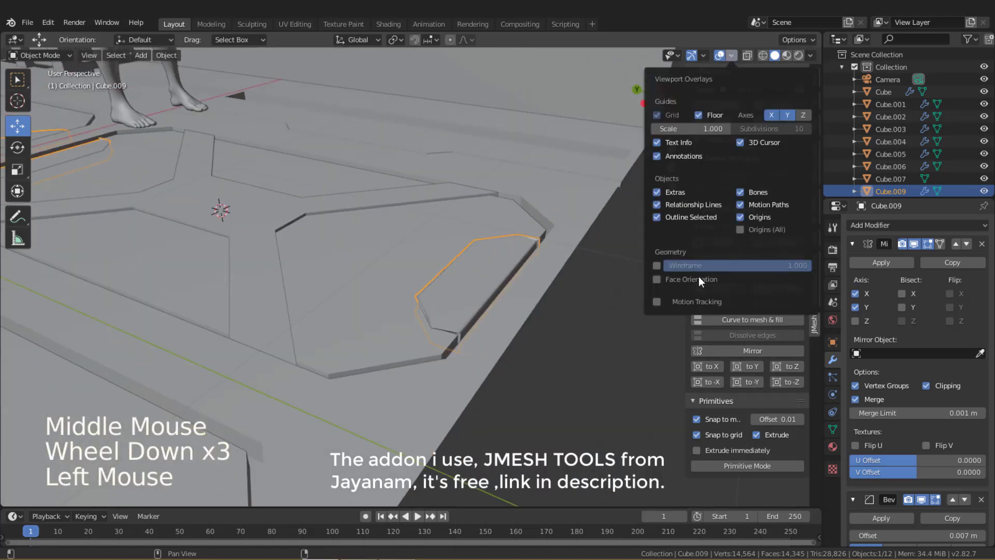
Show Face Orientation and flip the notched panel's inward-facing normals outward.
{"action": "left_click", "coordinate": [465, 279]}
{"action": "key", "text": "Tab"}
{"action": "key", "text": "a"}
{"action": "left_click", "coordinate": [214, 58]}
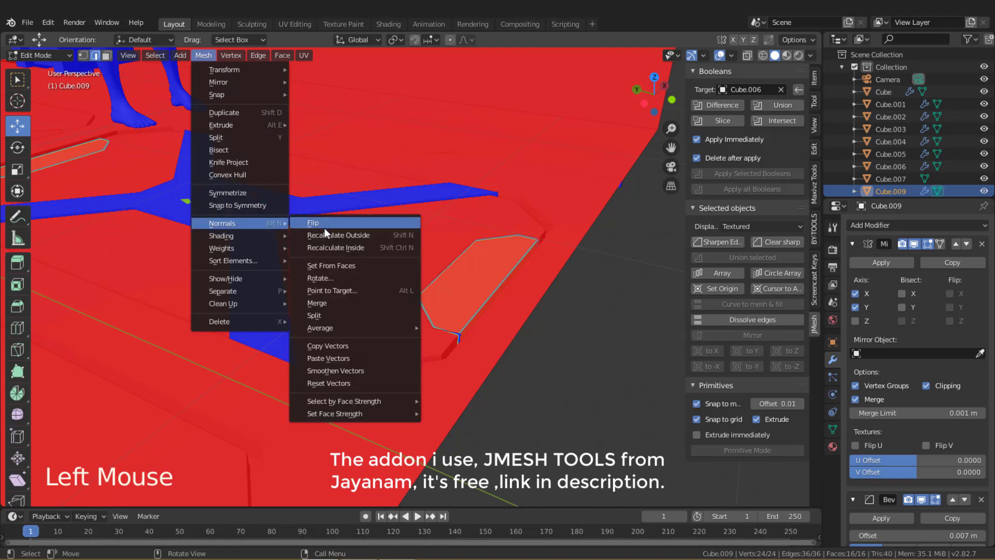
{"action": "key", "text": "Tab"}
{"action": "left_click", "coordinate": [359, 266]}
{"action": "key", "text": "Tab"}
{"action": "key", "text": "a"}
Flip the red floor trim piece's normals so all its faces point outward.
{"action": "left_click", "coordinate": [208, 61]}
{"action": "key", "text": "Tab"}
{"action": "left_click", "coordinate": [519, 334]}
{"action": "key", "text": "Tab"}
{"action": "scroll", "scroll_direction": "down", "scroll_amount": 3}
{"action": "key", "text": "a"}
{"action": "left_click", "coordinate": [209, 54]}
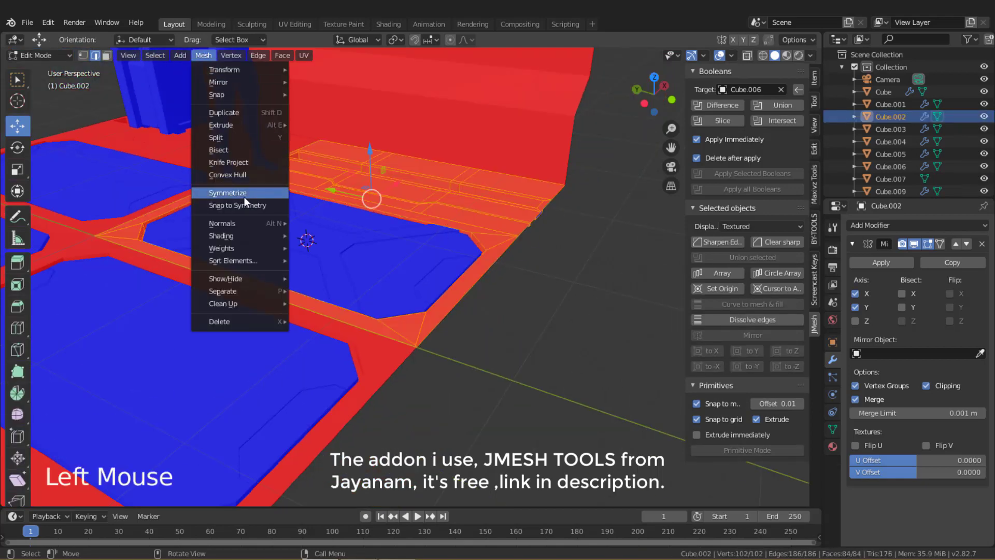
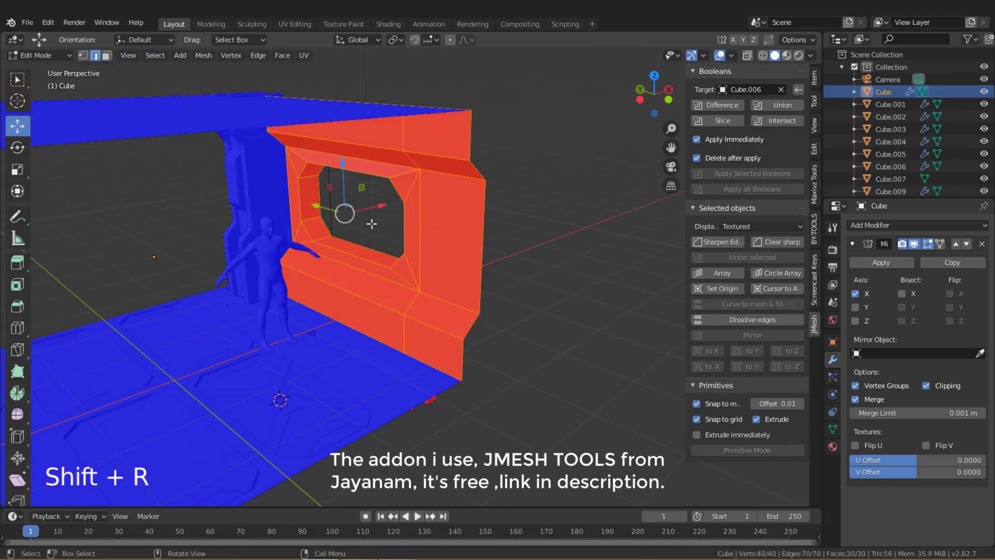
Flip the wall frame Cube.001's normals outward, then make notched panel Cube.006 active again.
{"action": "left_click", "coordinate": [203, 59]}
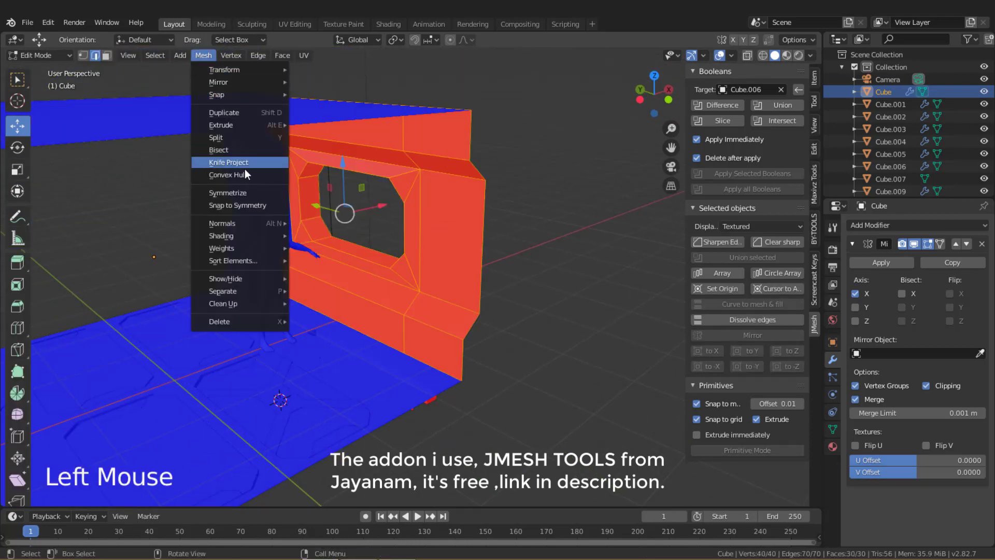
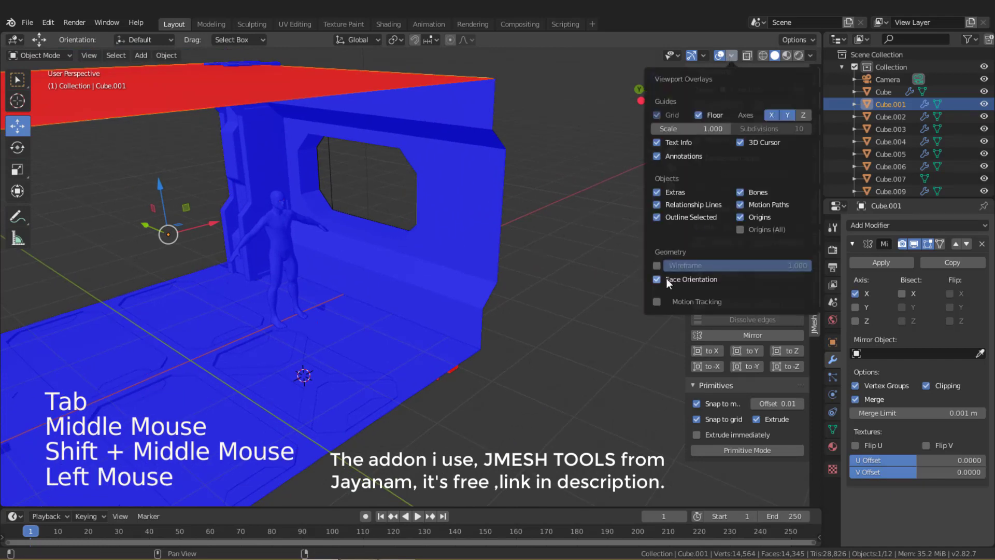
{"action": "middle_click", "coordinate": [471, 311]}
{"action": "middle_click", "coordinate": [351, 283]}
{"action": "scroll", "scroll_direction": "up", "scroll_amount": 3}
{"action": "middle_click", "coordinate": [364, 273]}
{"action": "middle_click", "coordinate": [422, 245]}
{"action": "scroll", "scroll_direction": "up", "scroll_amount": 3}
{"action": "scroll", "scroll_direction": "down", "scroll_amount": 3}
{"action": "middle_click", "coordinate": [430, 258]}
{"action": "left_click", "coordinate": [375, 317]}
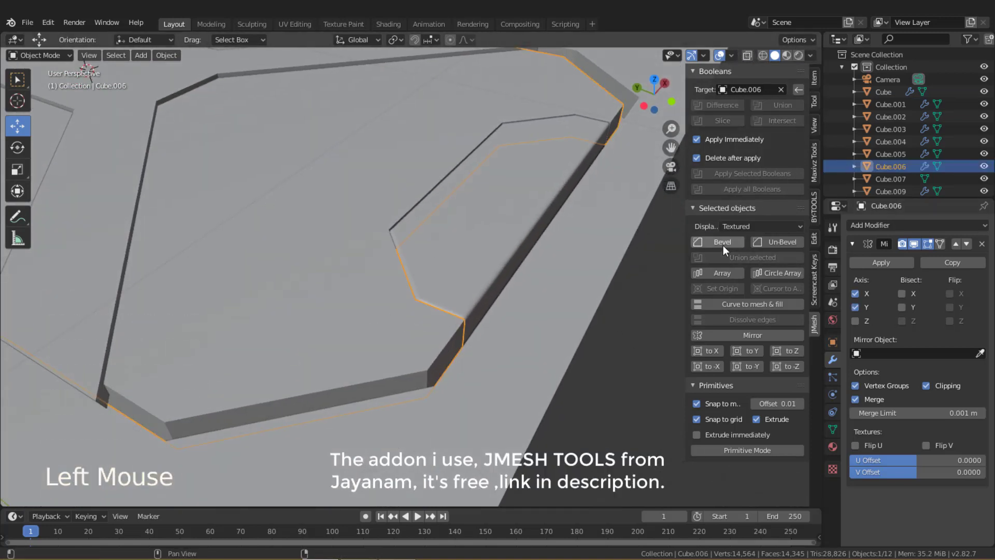
Bevel the edges of the seam panel Cube.006 with the JMesh Bevel tool.
{"action": "middle_click", "coordinate": [478, 286]}
{"action": "scroll", "scroll_direction": "down", "scroll_amount": 3}
{"action": "left_click", "coordinate": [551, 297]}
{"action": "middle_click", "coordinate": [545, 300]}
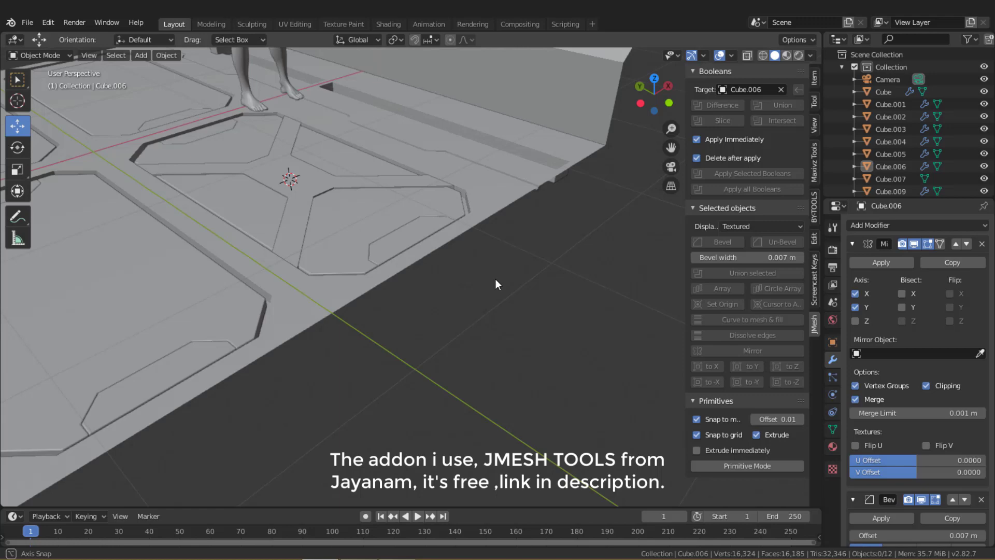
{"action": "middle_click", "coordinate": [468, 267]}
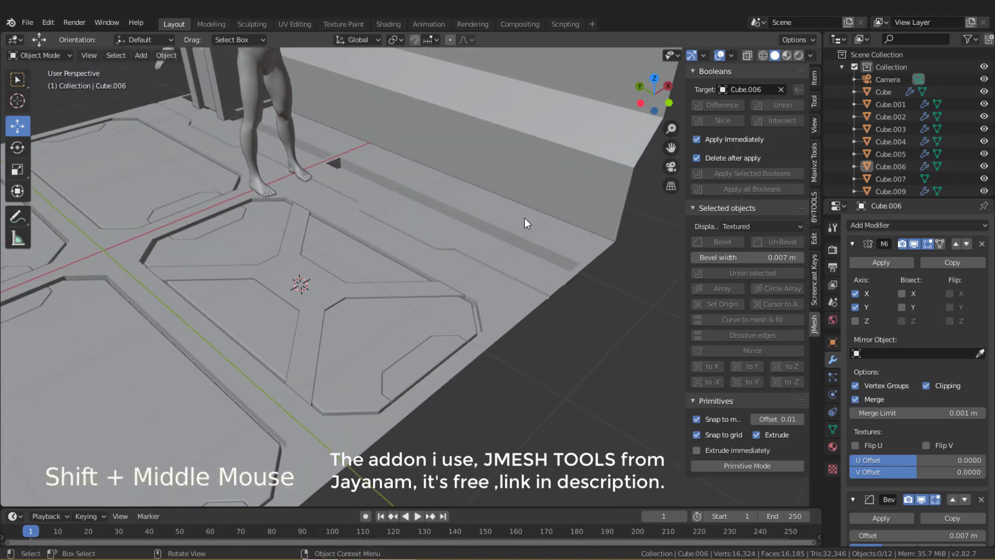
{"action": "scroll", "scroll_direction": "up", "scroll_amount": 3}
{"action": "middle_click", "coordinate": [448, 275]}
Bevel the edges of the floor trim Cube.002.
{"action": "left_click", "coordinate": [359, 239]}
{"action": "scroll", "scroll_direction": "up", "scroll_amount": 3}
{"action": "middle_click", "coordinate": [378, 270]}
{"action": "scroll", "scroll_direction": "up", "scroll_amount": 3}
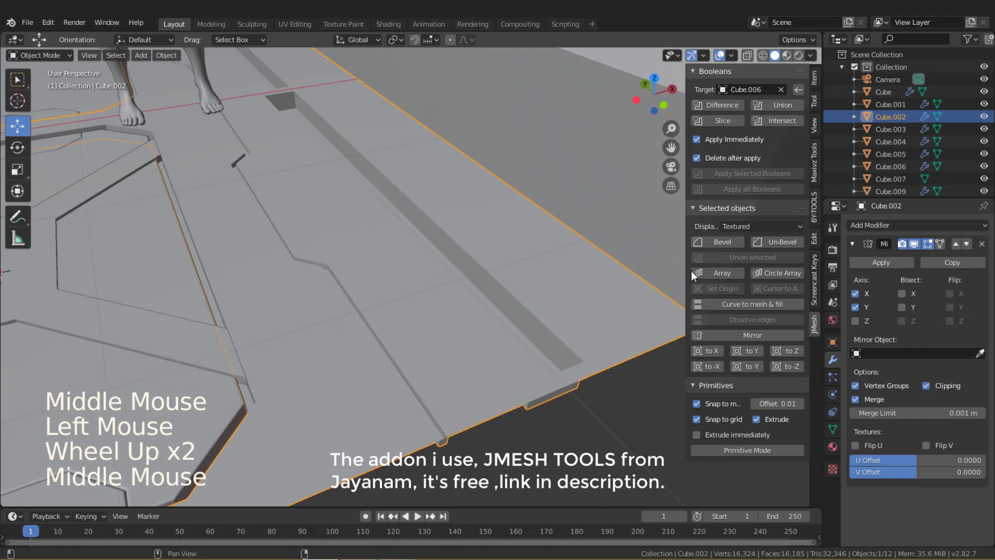
{"action": "left_click", "coordinate": [724, 242]}
{"action": "middle_click", "coordinate": [358, 285]}
{"action": "scroll", "scroll_direction": "up", "scroll_amount": 3}
{"action": "scroll", "scroll_direction": "up", "scroll_amount": 3}
{"action": "middle_click", "coordinate": [312, 302]}
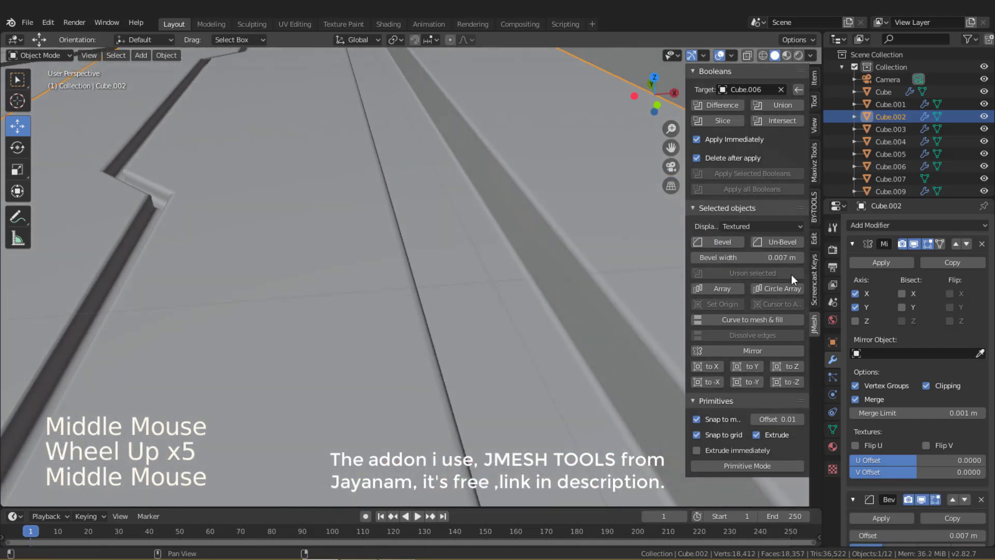
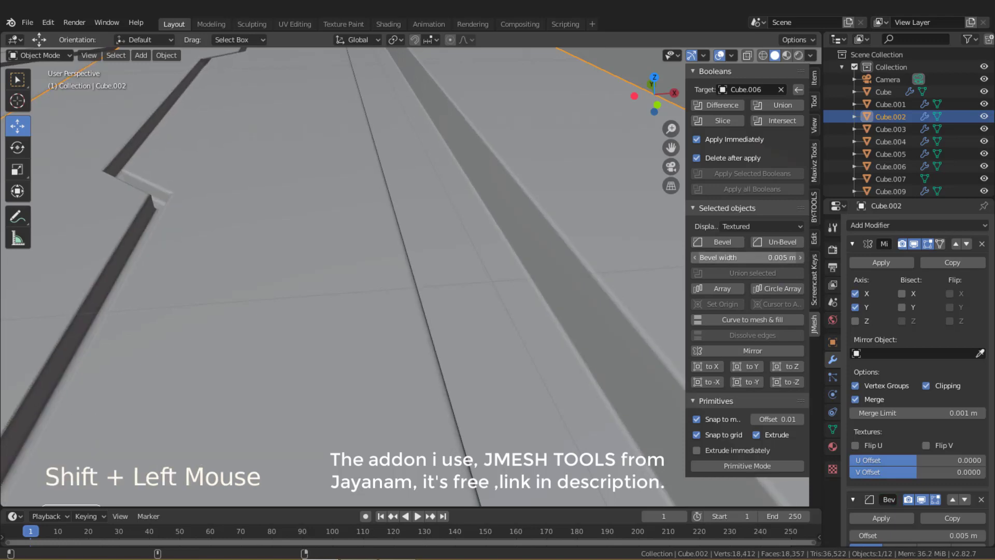
Reduce the floor trim's bevel to a 0.005 m offset and expose its Bevel modifier settings.
{"action": "key", "text": "ctrl+a"}
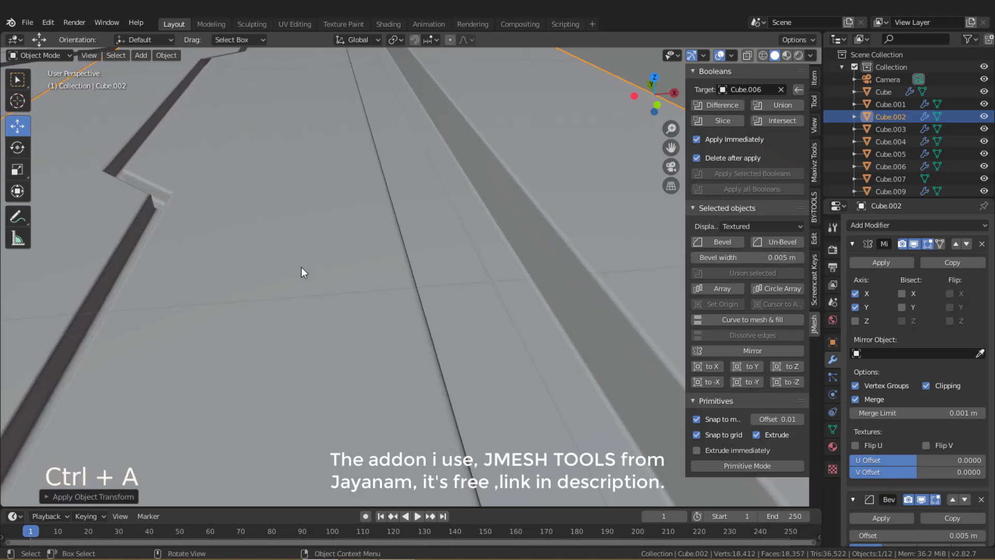
{"action": "middle_click", "coordinate": [421, 242]}
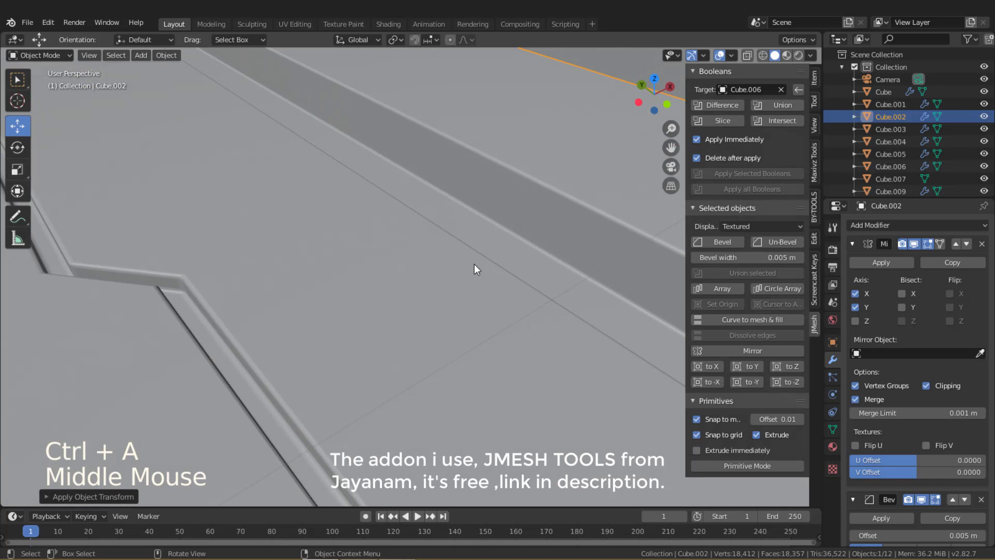
{"action": "scroll", "scroll_direction": "down", "scroll_amount": 3}
{"action": "scroll", "scroll_direction": "down", "scroll_amount": 3}
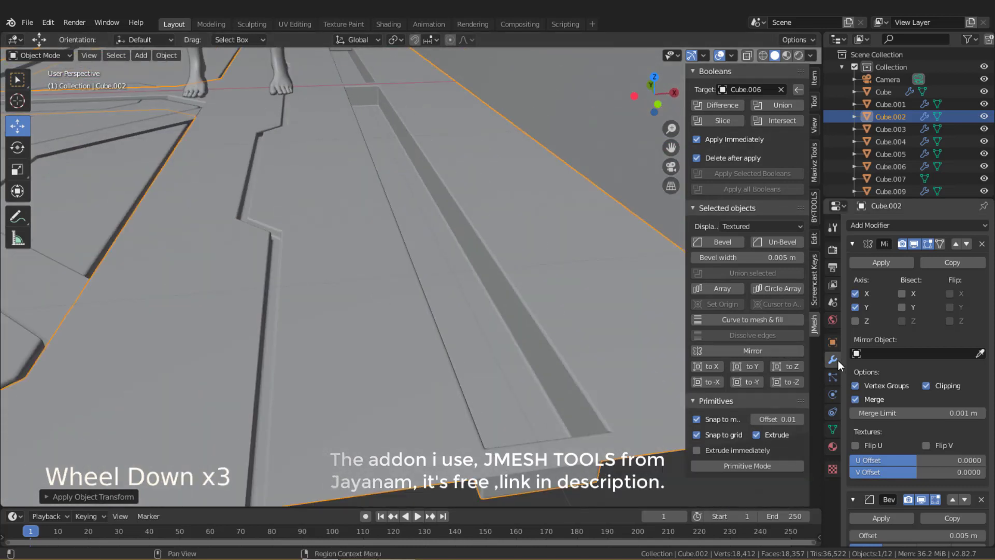
{"action": "left_click", "coordinate": [854, 251]}
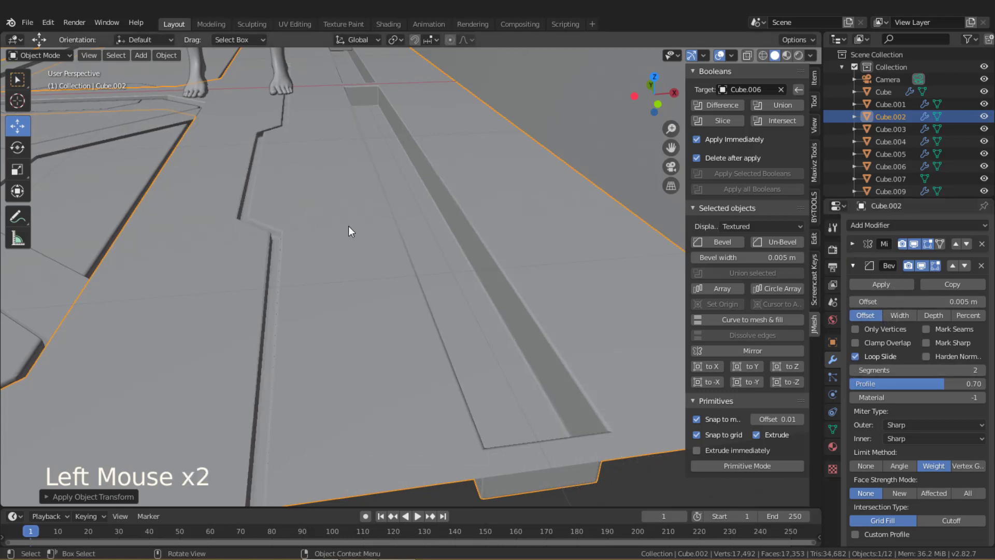
Add weighted normals to floor piece Cube.002 to smooth its beveled shading.
{"action": "middle_click", "coordinate": [296, 231]}
{"action": "scroll", "scroll_direction": "up", "scroll_amount": 3}
{"action": "middle_click", "coordinate": [344, 264]}
{"action": "scroll", "scroll_direction": "up", "scroll_amount": 3}
{"action": "middle_click", "coordinate": [343, 255]}
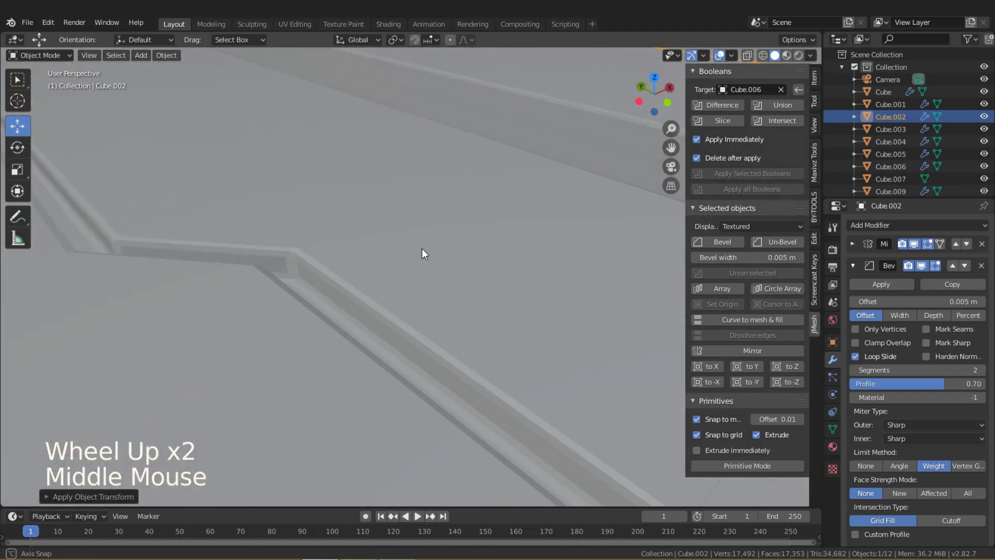
{"action": "left_click", "coordinate": [856, 270]}
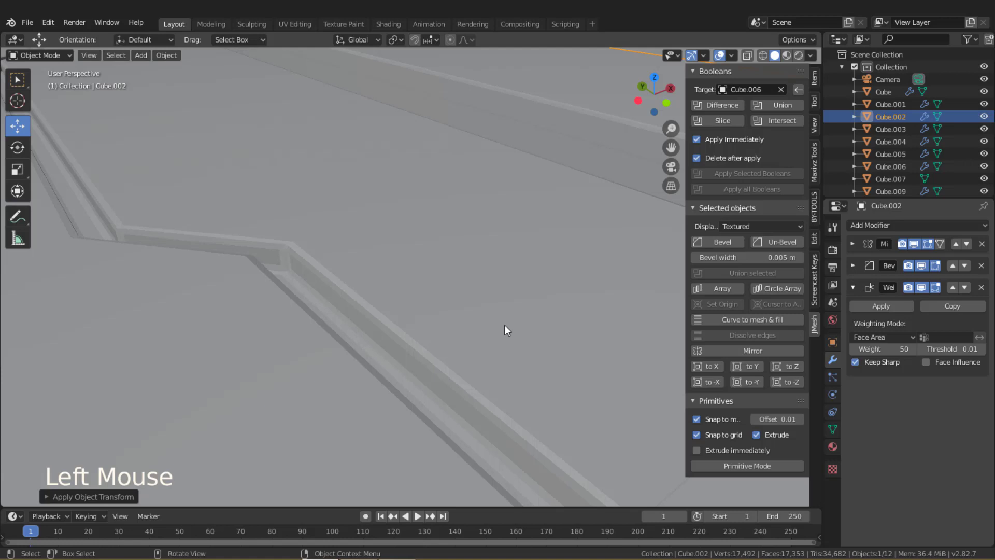
{"action": "scroll", "scroll_direction": "down", "scroll_amount": 3}
{"action": "right_click", "coordinate": [363, 310]}
{"action": "scroll", "scroll_direction": "down", "scroll_amount": 3}
{"action": "scroll", "scroll_direction": "up", "scroll_amount": 3}
{"action": "middle_click", "coordinate": [463, 315]}
{"action": "scroll", "scroll_direction": "up", "scroll_amount": 3}
Enable Auto Smooth at a 30° angle in Cube.002's mesh data normals settings.
{"action": "left_click", "coordinate": [836, 431]}
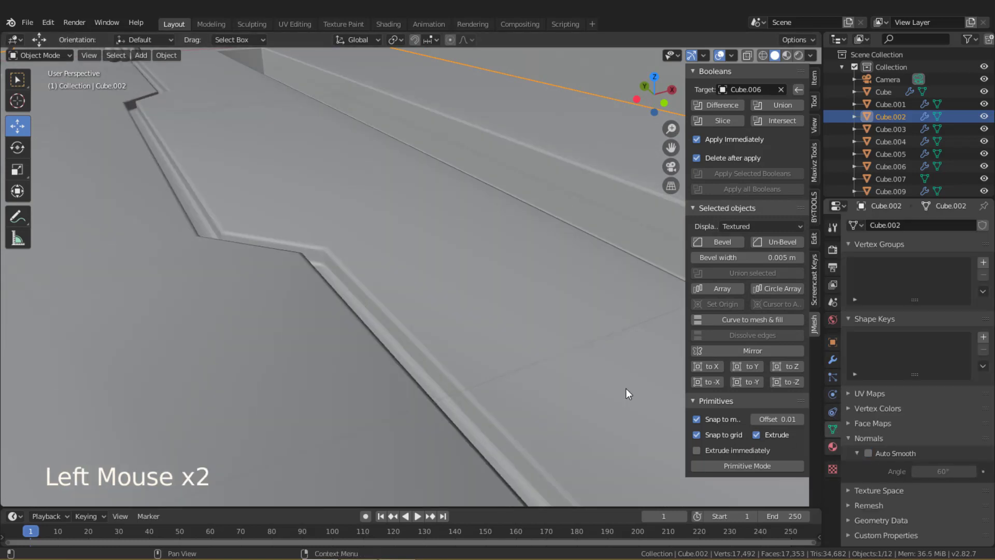
{"action": "middle_click", "coordinate": [412, 286]}
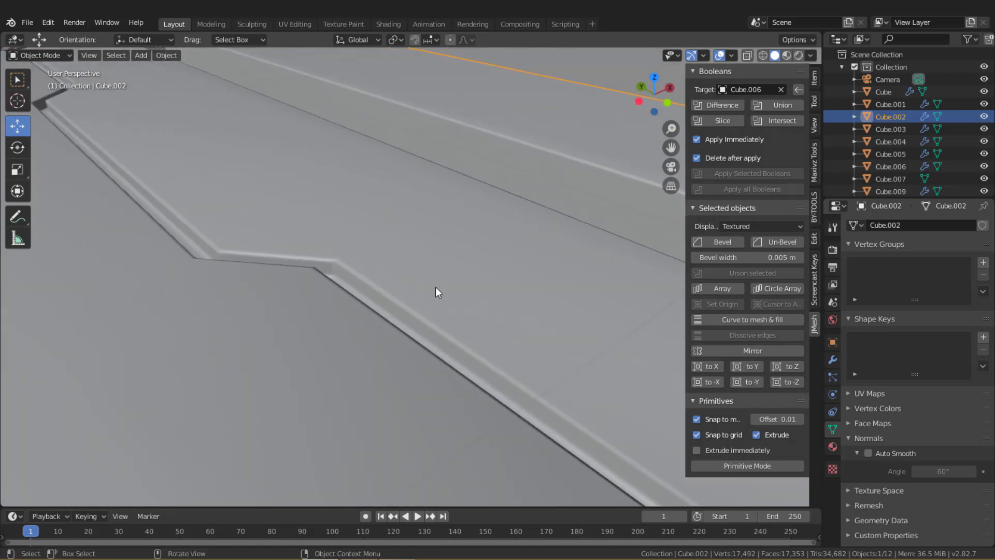
{"action": "scroll", "scroll_direction": "down", "scroll_amount": 3}
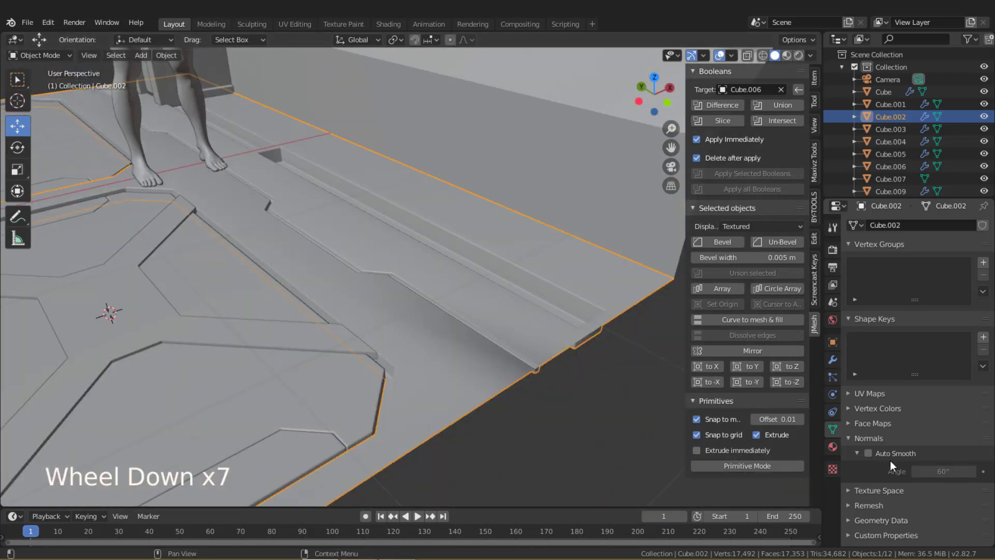
{"action": "left_click", "coordinate": [883, 457]}
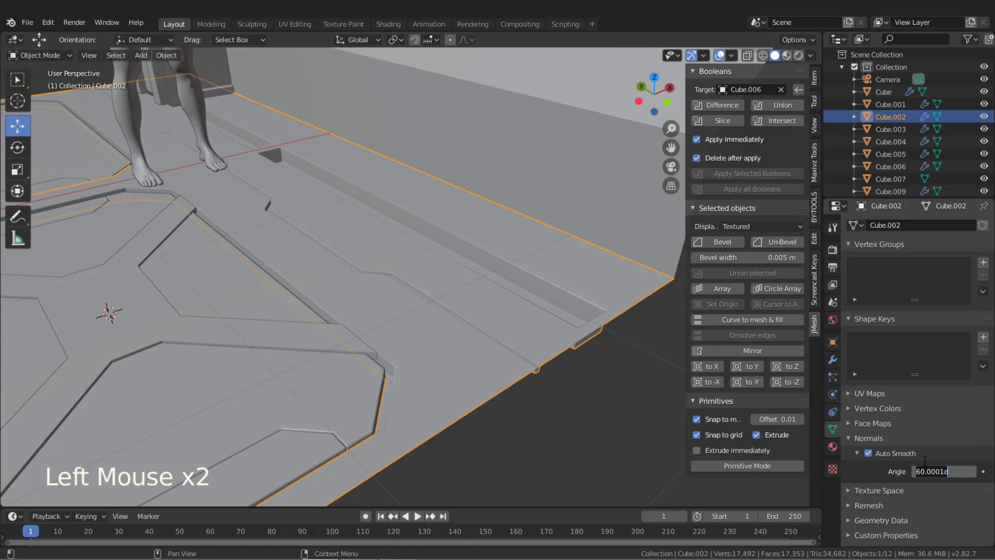
{"action": "middle_click", "coordinate": [450, 340]}
{"action": "scroll", "scroll_direction": "up", "scroll_amount": 3}
{"action": "middle_click", "coordinate": [456, 337]}
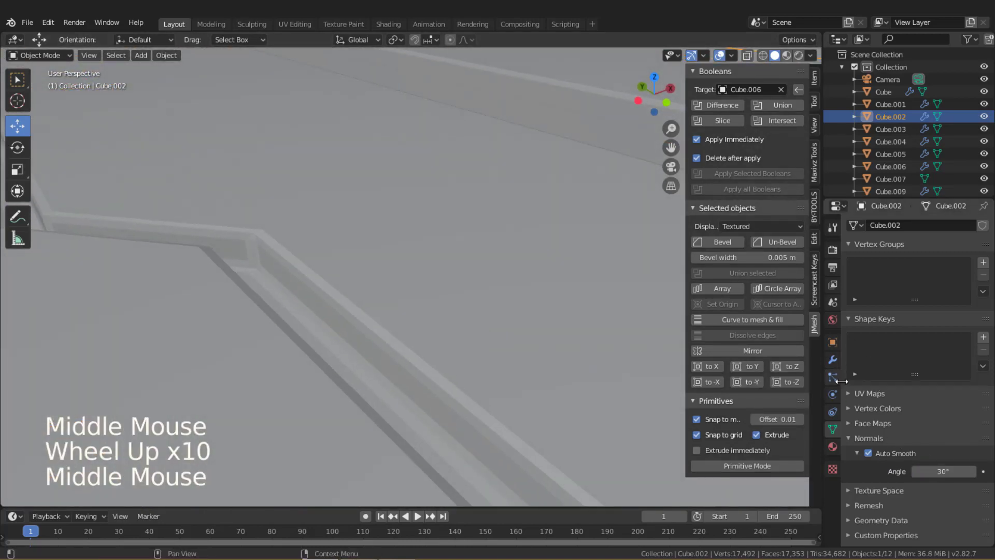
Turn off Keep Sharp on Cube.002's Weighted Normal modifier.
{"action": "left_click", "coordinate": [839, 365]}
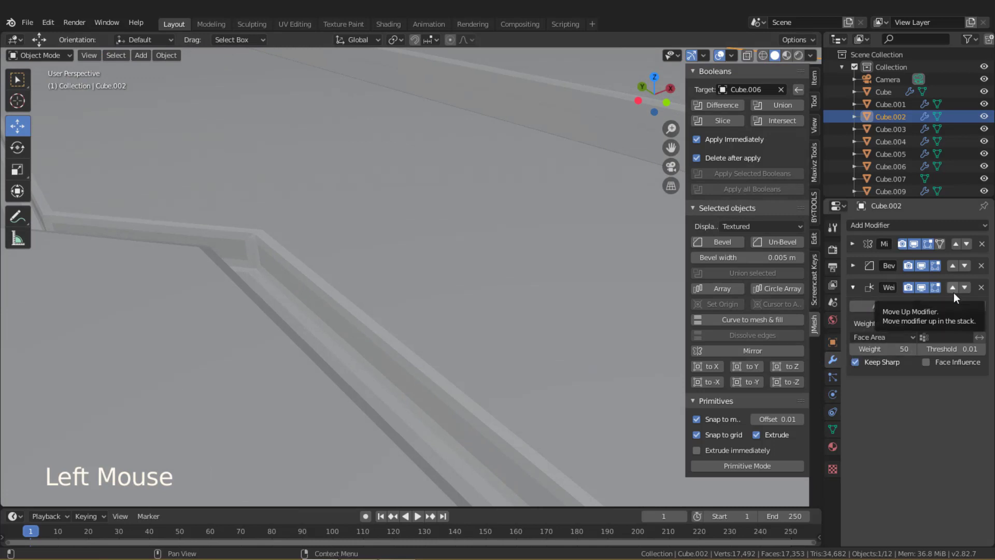
{"action": "left_click", "coordinate": [862, 363]}
{"action": "scroll", "scroll_direction": "down", "scroll_amount": 3}
{"action": "middle_click", "coordinate": [293, 270]}
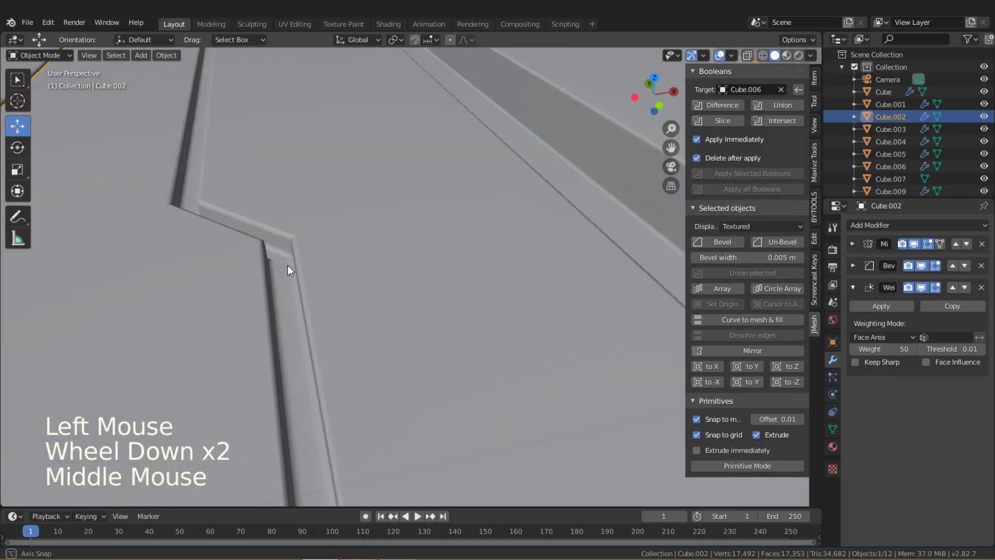
{"action": "scroll", "scroll_direction": "down", "scroll_amount": 3}
{"action": "middle_click", "coordinate": [426, 251]}
{"action": "middle_click", "coordinate": [471, 263]}
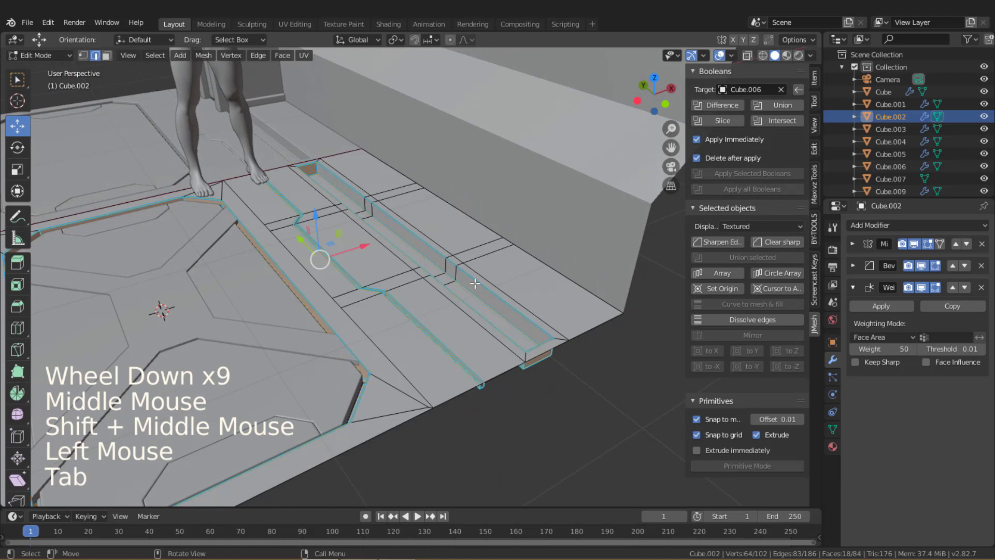
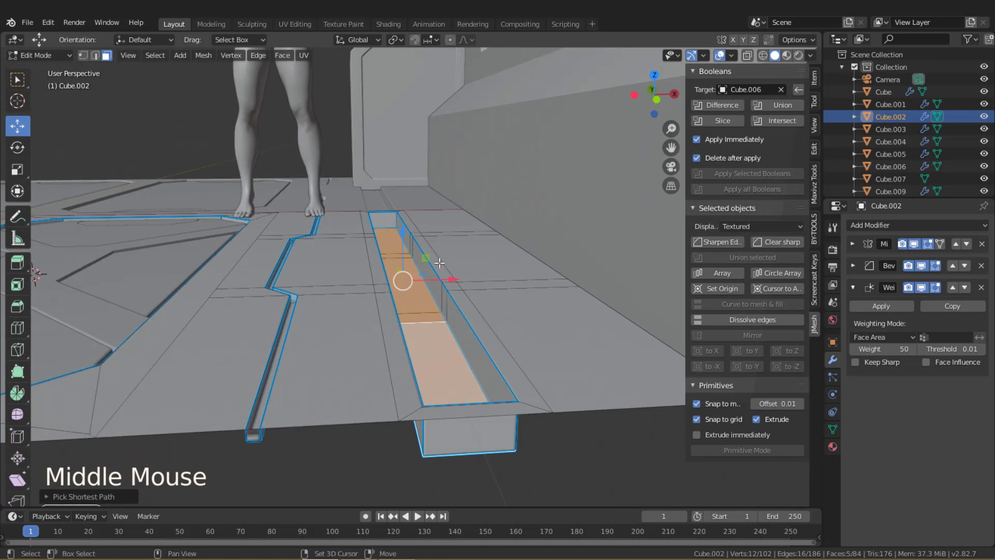
Duplicate the channel's bottom faces, separate them as Cube.008 and shift the strip about 0.075 m into place.
{"action": "key", "text": "shift+d"}
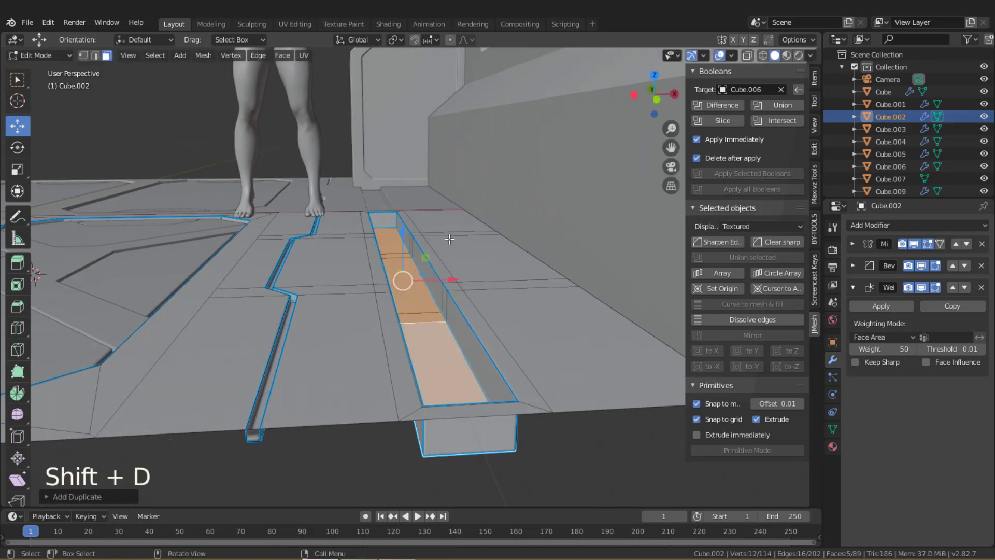
{"action": "key", "text": "p"}
{"action": "key", "text": "Tab"}
{"action": "left_click", "coordinate": [432, 332]}
{"action": "left_click", "coordinate": [432, 331]}
{"action": "key", "text": "Tab"}
{"action": "key", "text": "a"}
{"action": "left_click", "coordinate": [406, 235]}
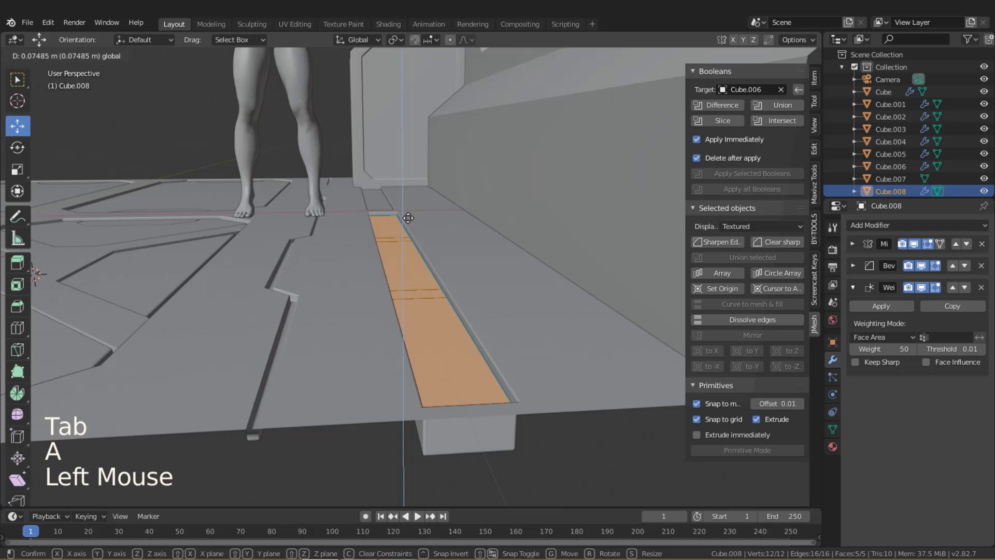
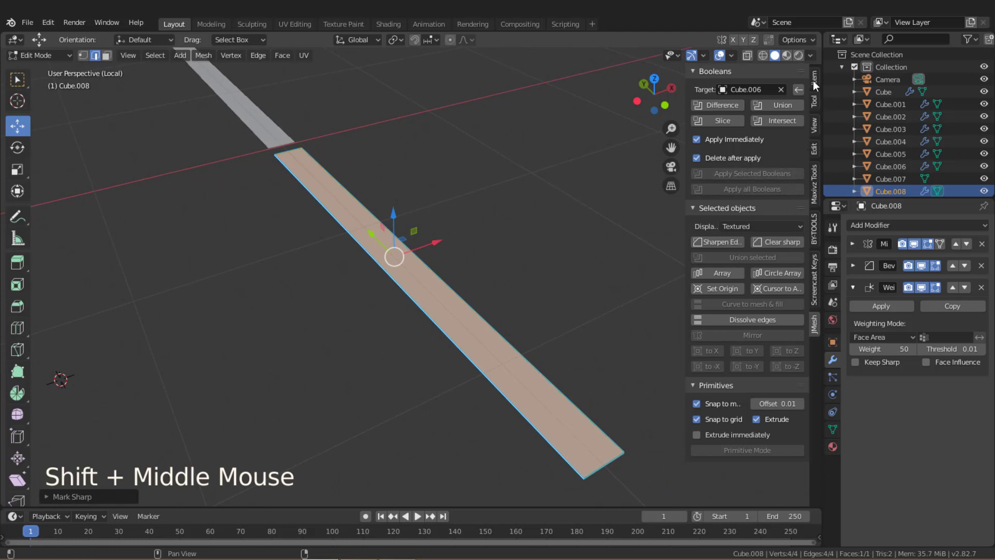
Add ten evenly spaced loop cuts across the isolated strip Cube.008.
{"action": "left_click", "coordinate": [817, 85]}
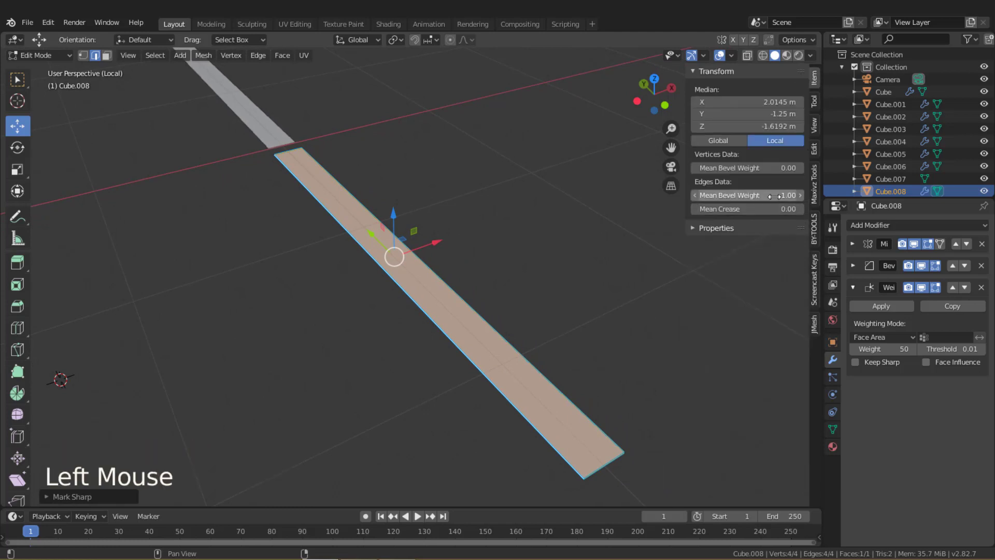
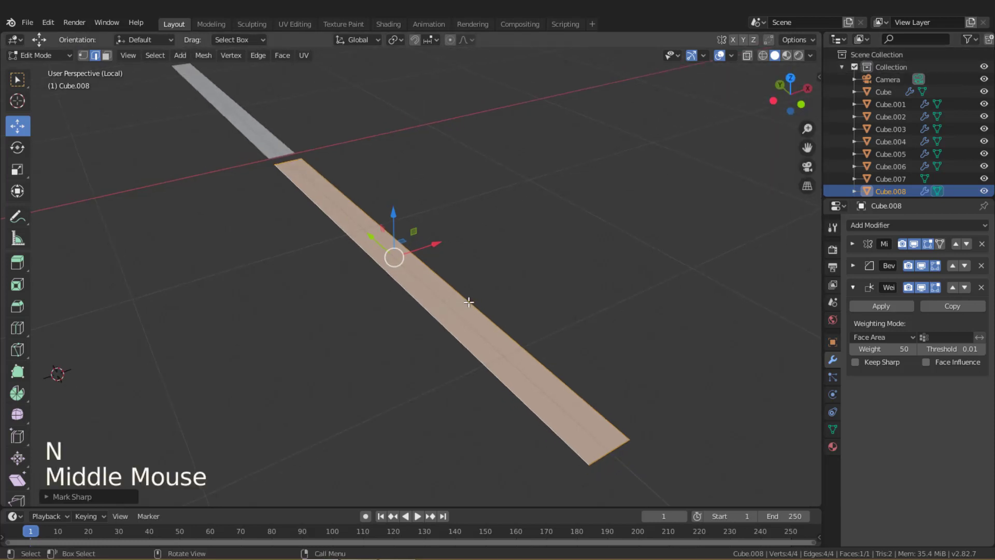
{"action": "key", "text": "ctrl+r"}
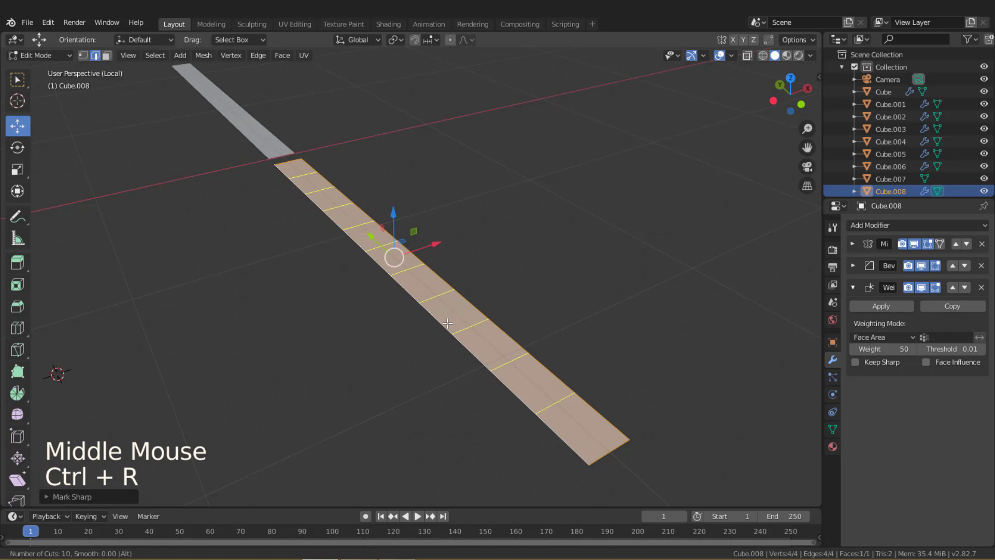
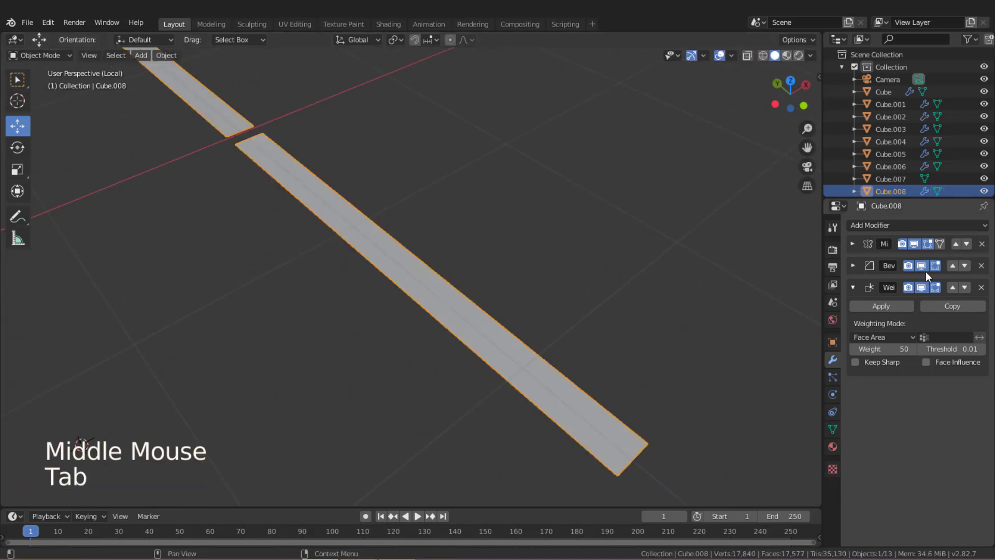
Remove the strip's inherited modifiers and add Wireframe and Subdivision Surface modifiers.
{"action": "left_click", "coordinate": [985, 250]}
{"action": "left_click", "coordinate": [986, 249]}
{"action": "middle_click", "coordinate": [607, 332]}
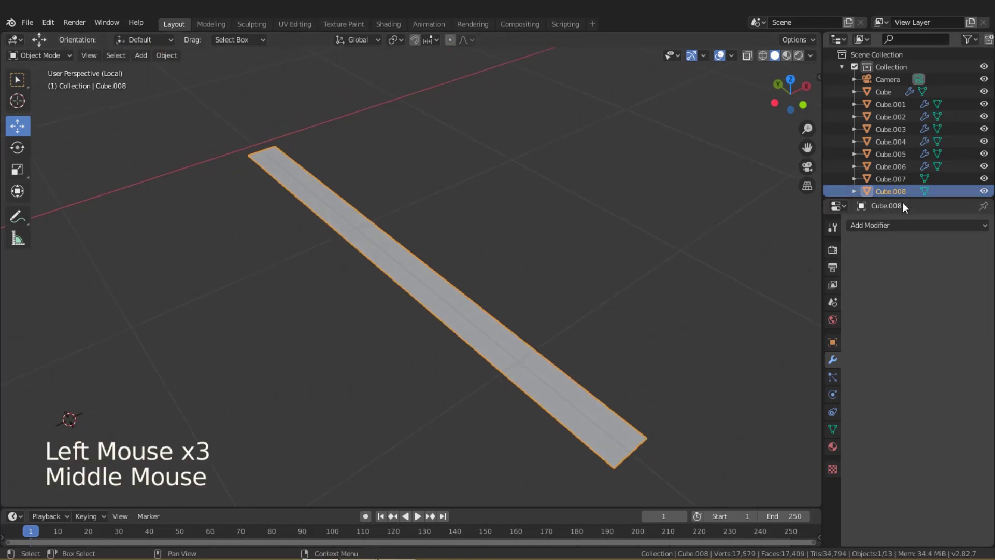
{"action": "left_click", "coordinate": [894, 228]}
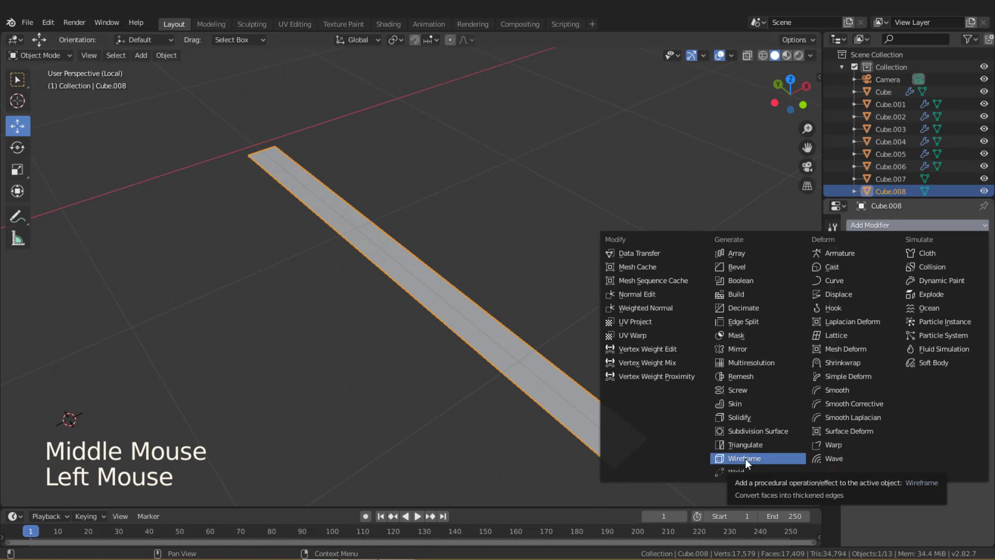
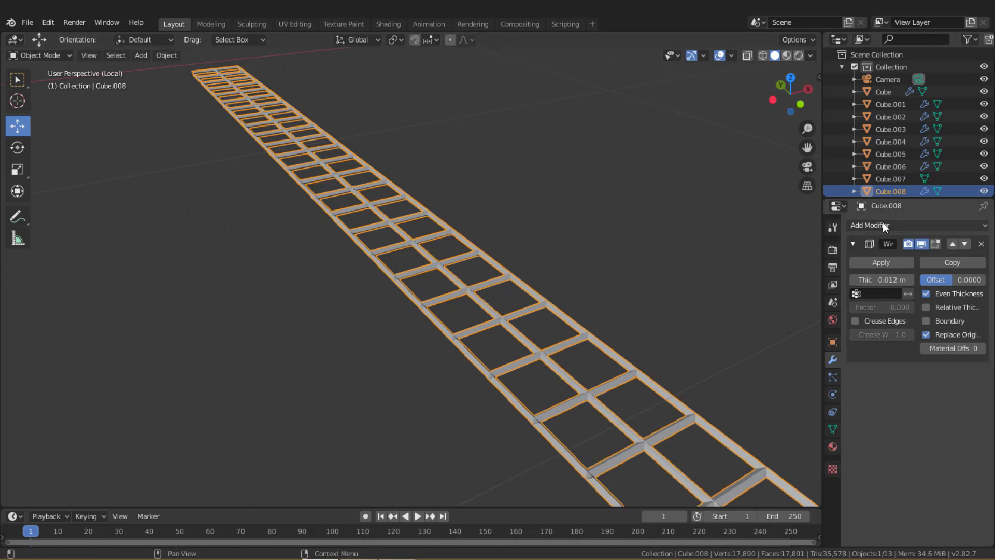
{"action": "left_click", "coordinate": [888, 224]}
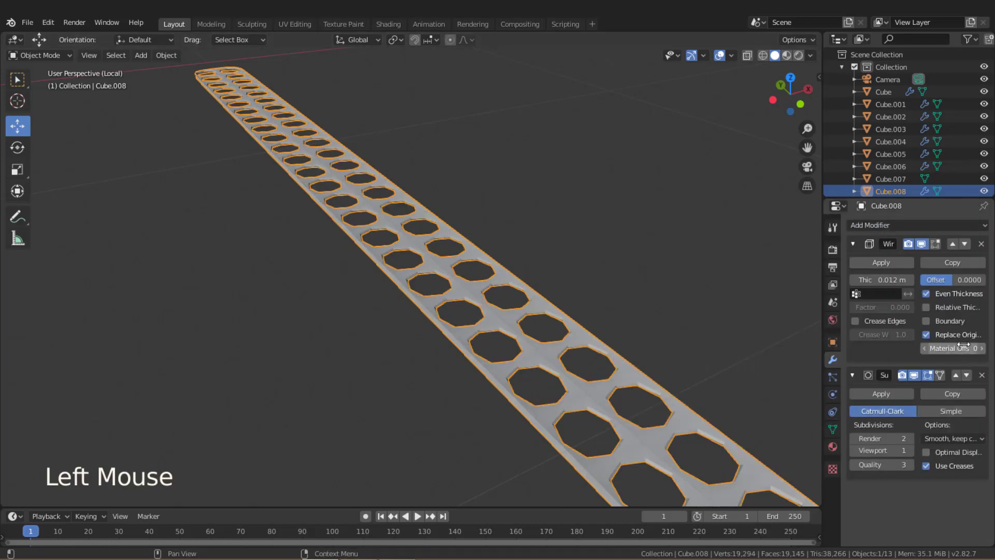
Leave local view and switch the grate's subdivision to Simple.
{"action": "middle_click", "coordinate": [642, 354]}
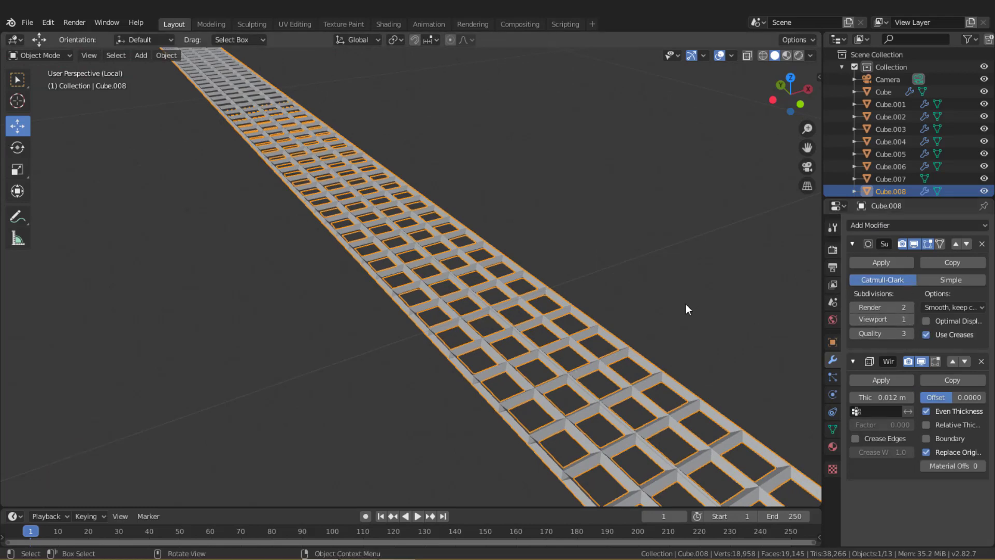
{"action": "key", "text": "KP_Divide"}
{"action": "middle_click", "coordinate": [528, 311]}
{"action": "scroll", "scroll_direction": "up", "scroll_amount": 3}
{"action": "middle_click", "coordinate": [553, 347]}
{"action": "scroll", "scroll_direction": "up", "scroll_amount": 3}
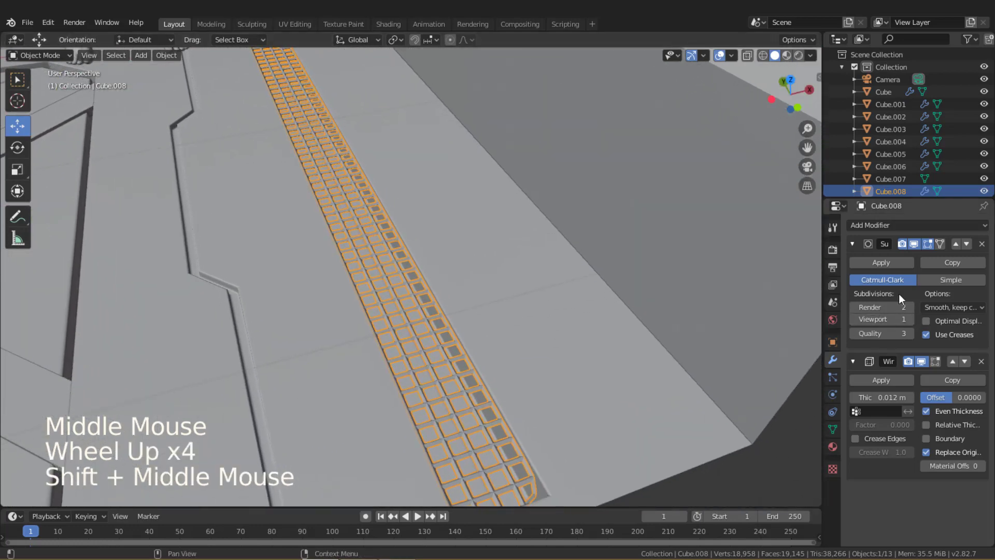
{"action": "left_click", "coordinate": [963, 284]}
{"action": "middle_click", "coordinate": [579, 414]}
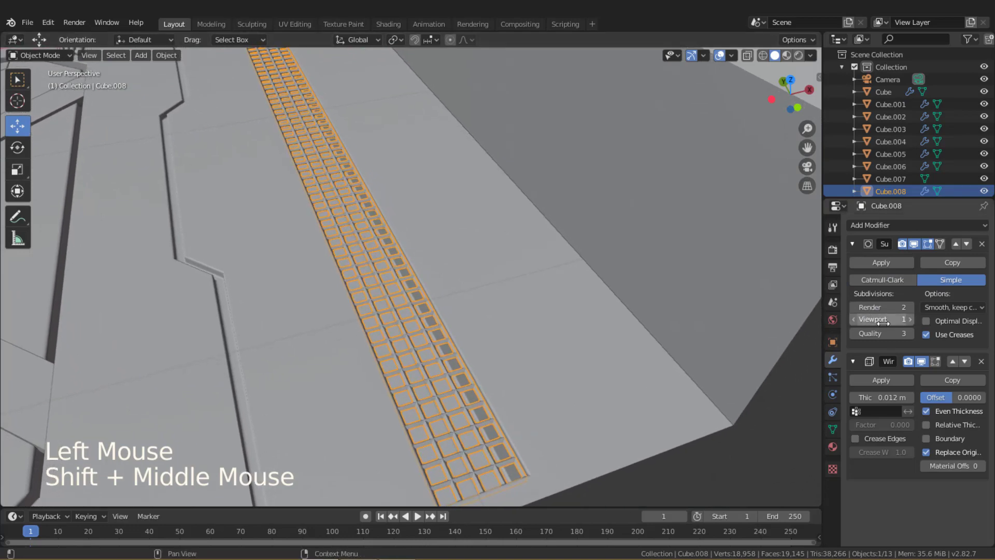
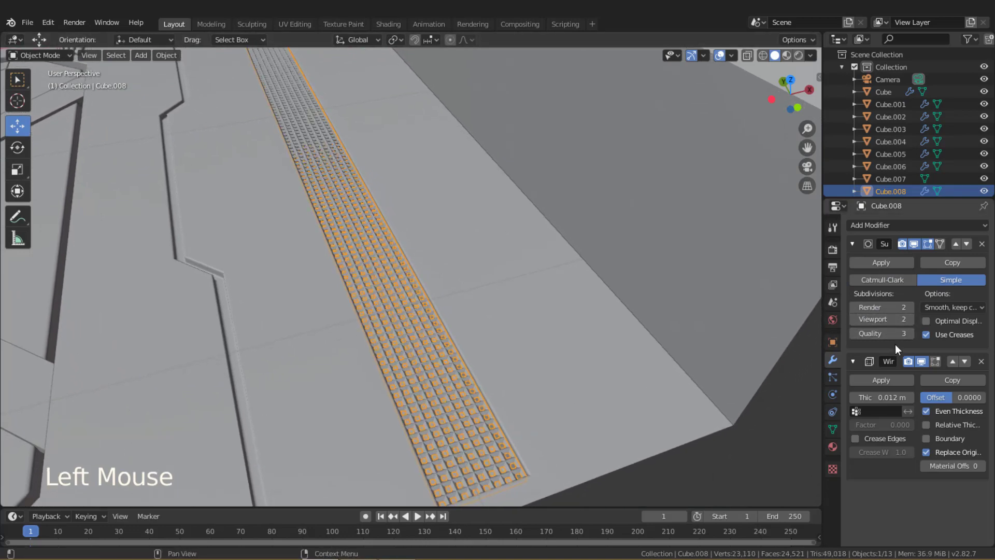
Add a Decimate Un-Subdivide modifier and thin the wireframe bars to 0.0067 m for a diamond-mesh grate.
{"action": "left_click", "coordinate": [859, 251]}
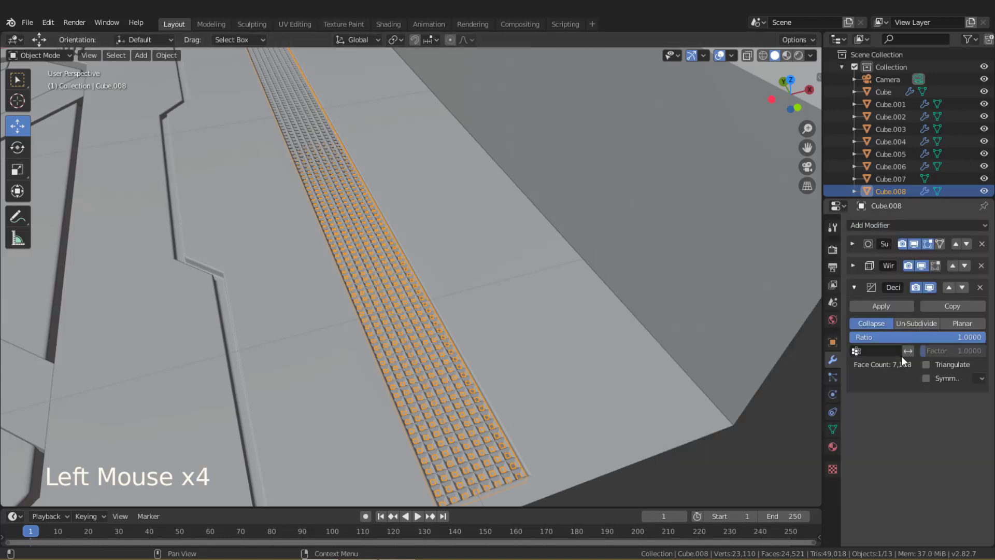
{"action": "left_click", "coordinate": [920, 327]}
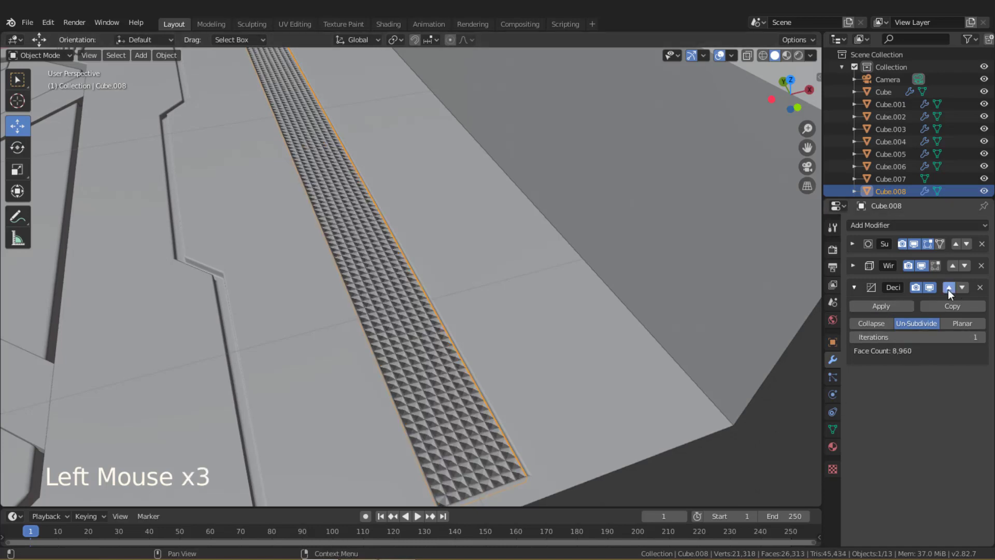
{"action": "scroll", "scroll_direction": "up", "scroll_amount": 3}
{"action": "middle_click", "coordinate": [469, 370]}
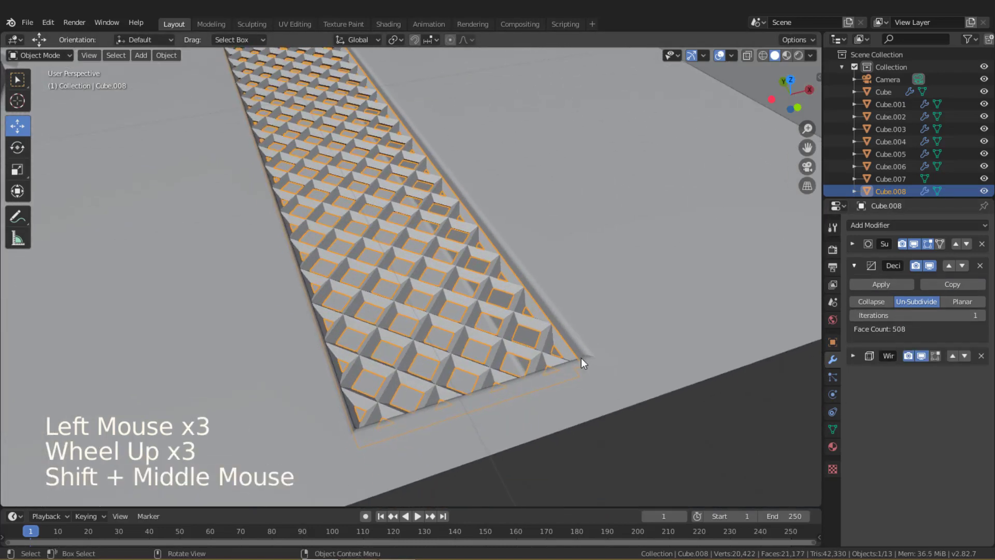
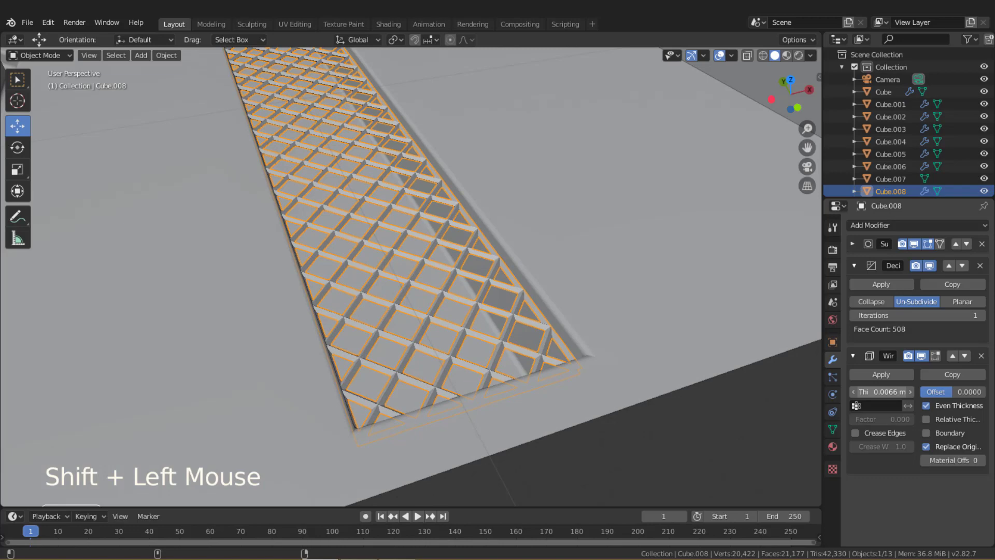
{"action": "scroll", "scroll_direction": "down", "scroll_amount": 3}
{"action": "left_click", "coordinate": [579, 393]}
{"action": "middle_click", "coordinate": [420, 350]}
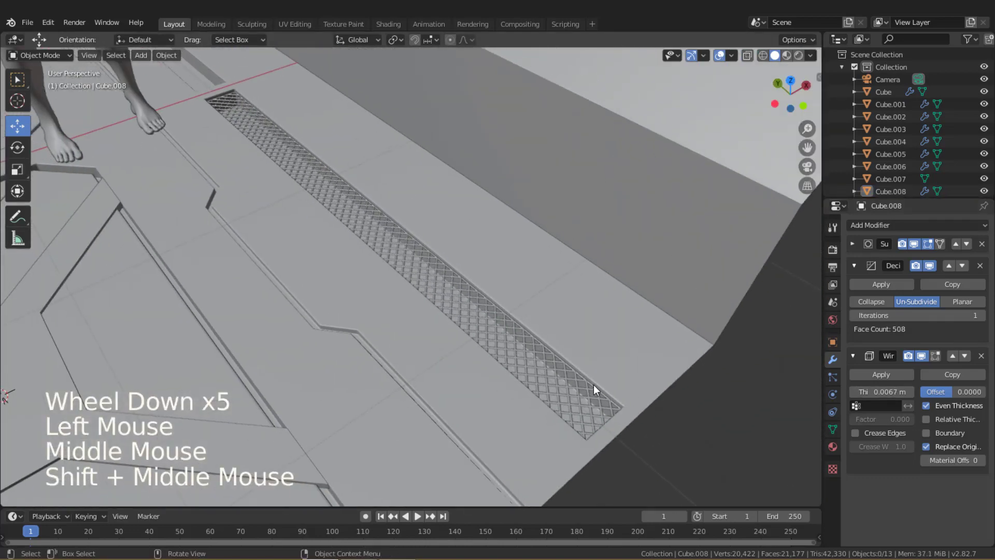
{"action": "scroll", "scroll_direction": "down", "scroll_amount": 3}
{"action": "scroll", "scroll_direction": "down", "scroll_amount": 3}
{"action": "middle_click", "coordinate": [563, 336]}
{"action": "middle_click", "coordinate": [551, 333]}
{"action": "middle_click", "coordinate": [531, 292]}
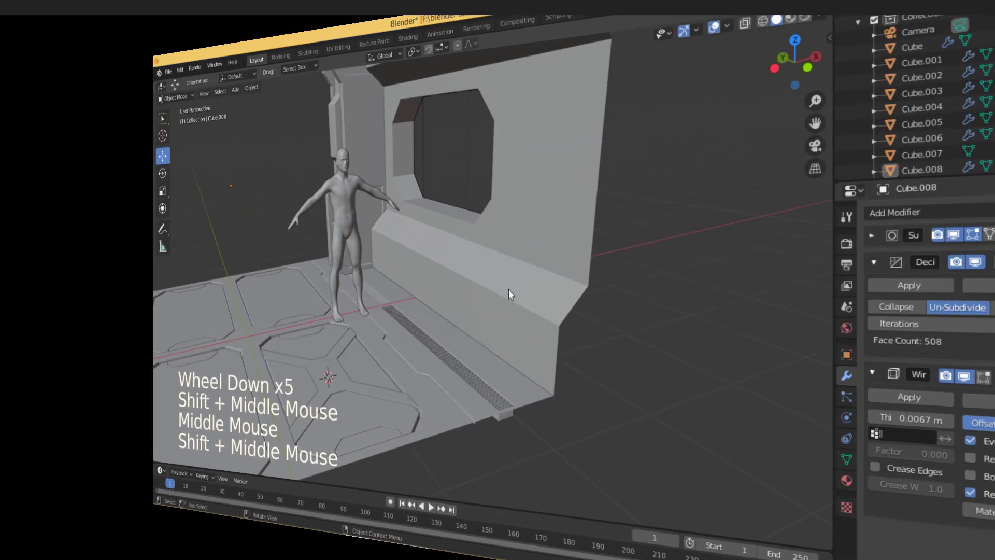
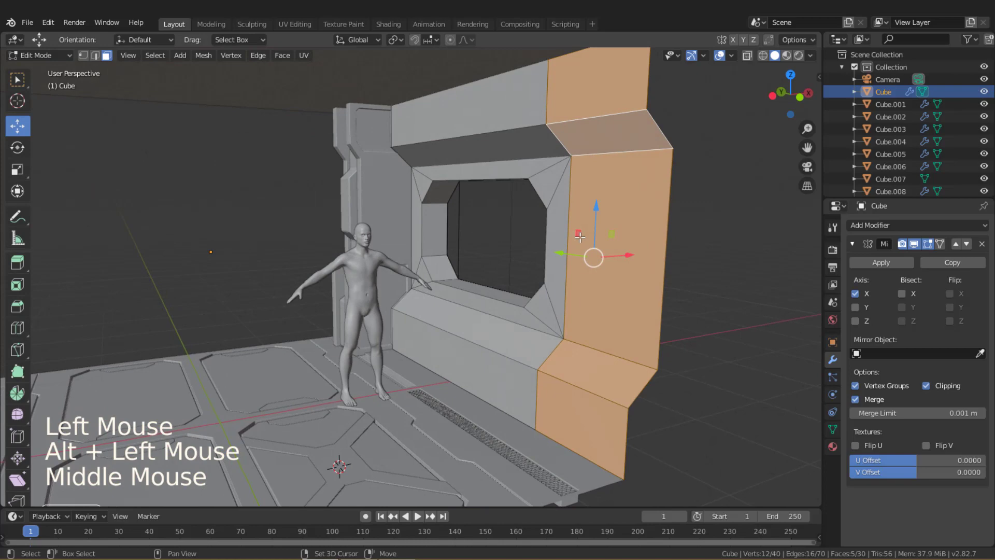
Separate the frame recess faces as X-mirrored strip Cube.010 and add a two-cut loop across it.
{"action": "key", "text": "shift+d"}
{"action": "key", "text": "p"}
{"action": "key", "text": "Tab"}
{"action": "left_click", "coordinate": [613, 262]}
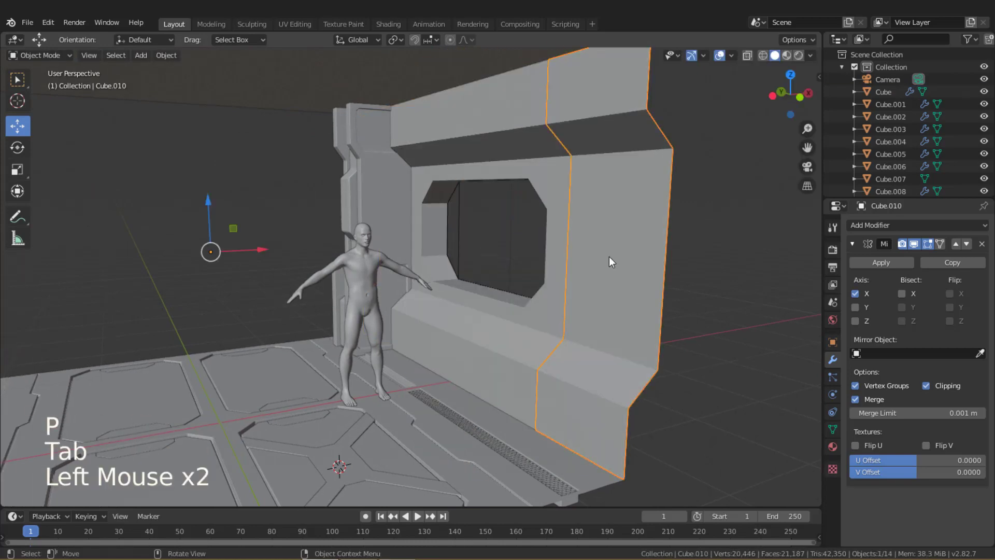
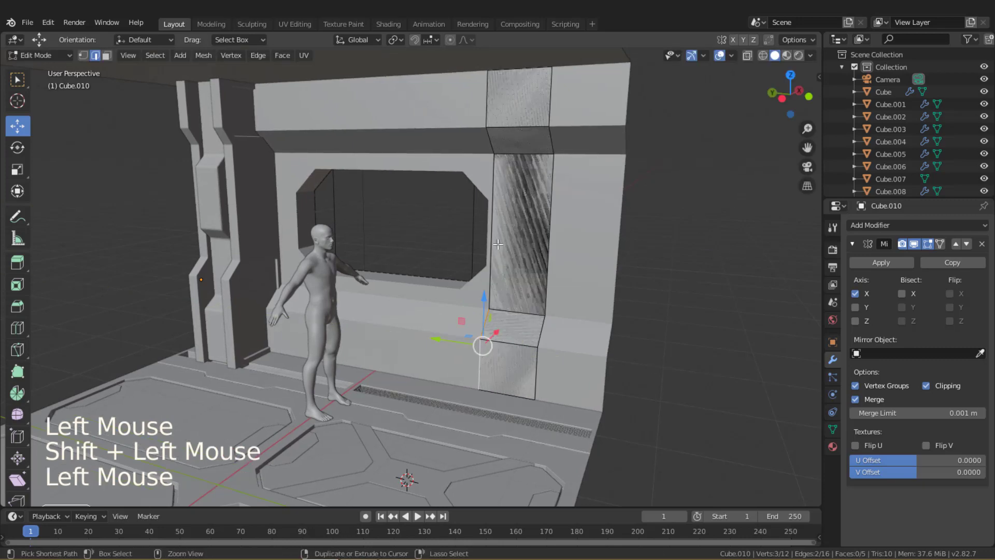
{"action": "key", "text": "ctrl+r"}
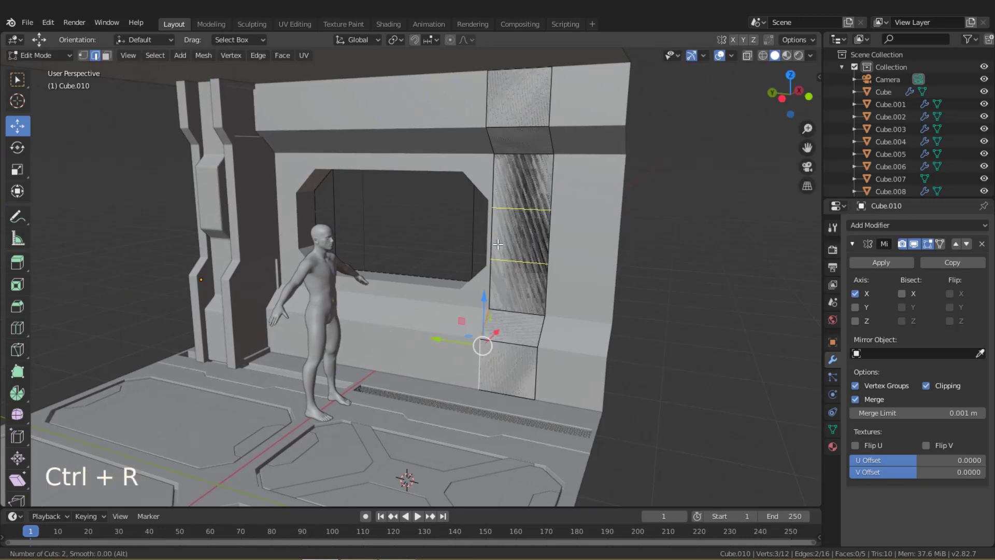
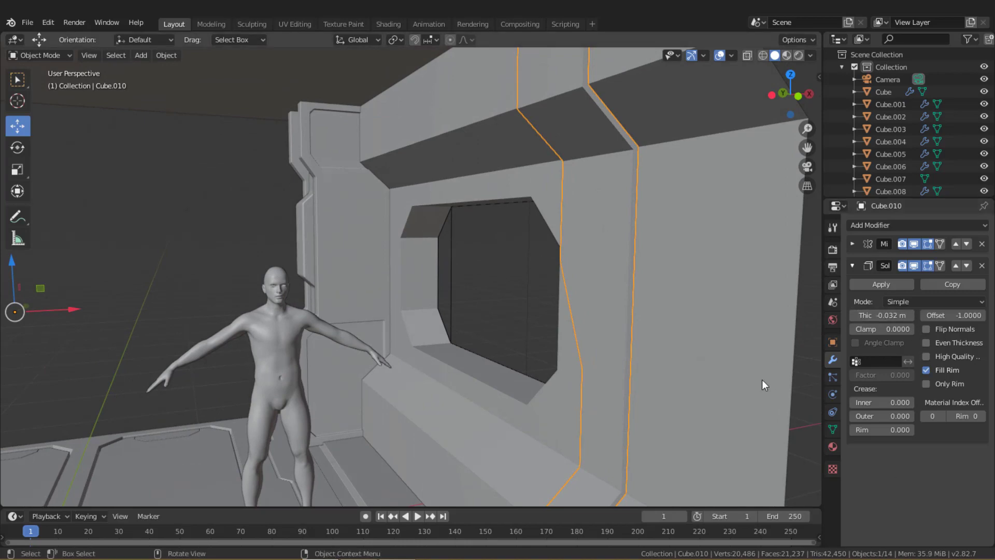
Duplicate the window ledge's top and front faces in Edit Mode and separate them as Cube.011.
{"action": "middle_click", "coordinate": [663, 283]}
{"action": "middle_click", "coordinate": [589, 313]}
{"action": "middle_click", "coordinate": [581, 245]}
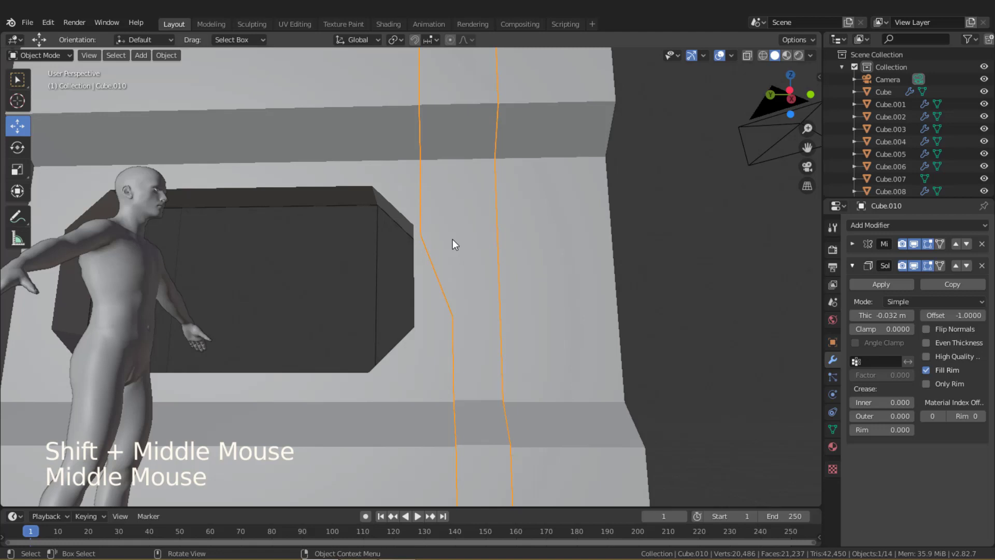
{"action": "key", "text": "Tab"}
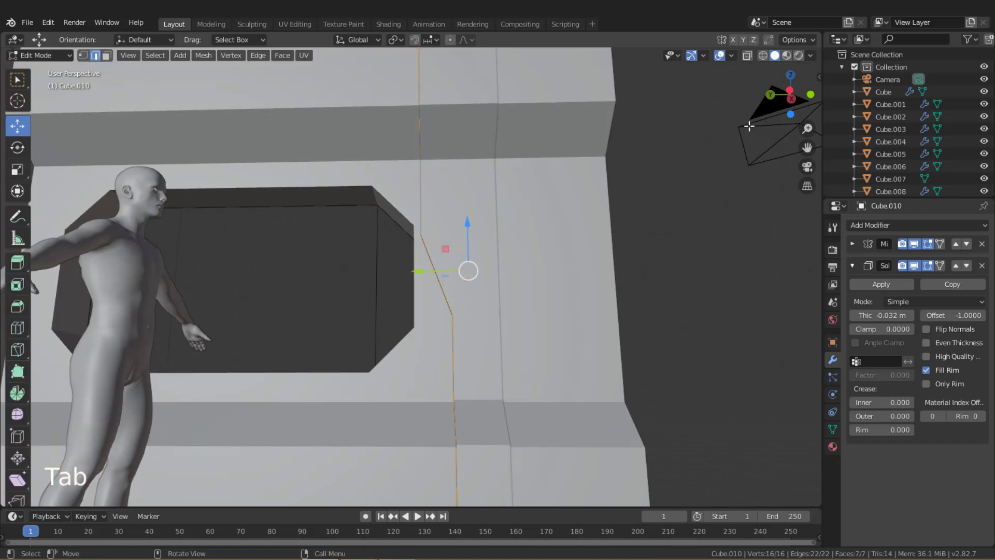
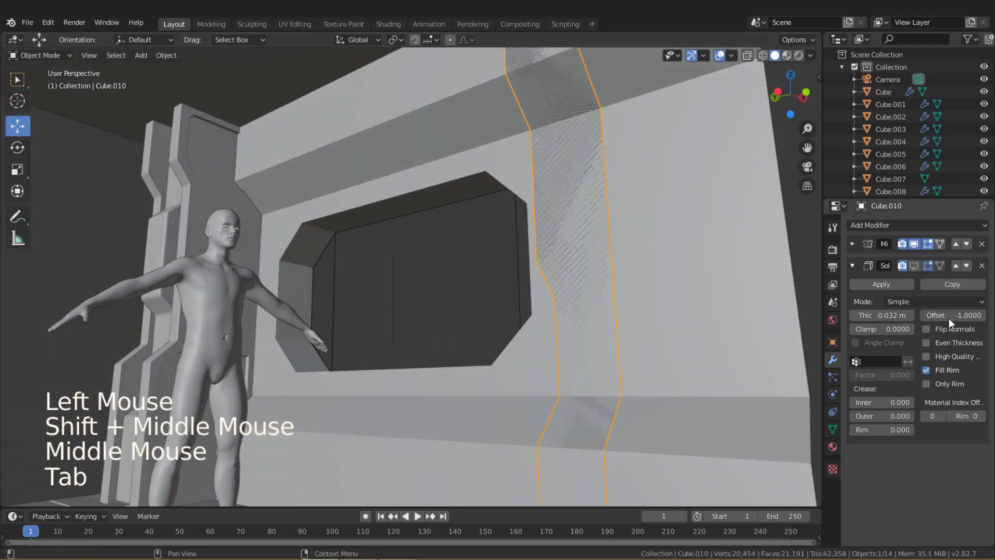
{"action": "left_click", "coordinate": [918, 267]}
{"action": "middle_click", "coordinate": [619, 269]}
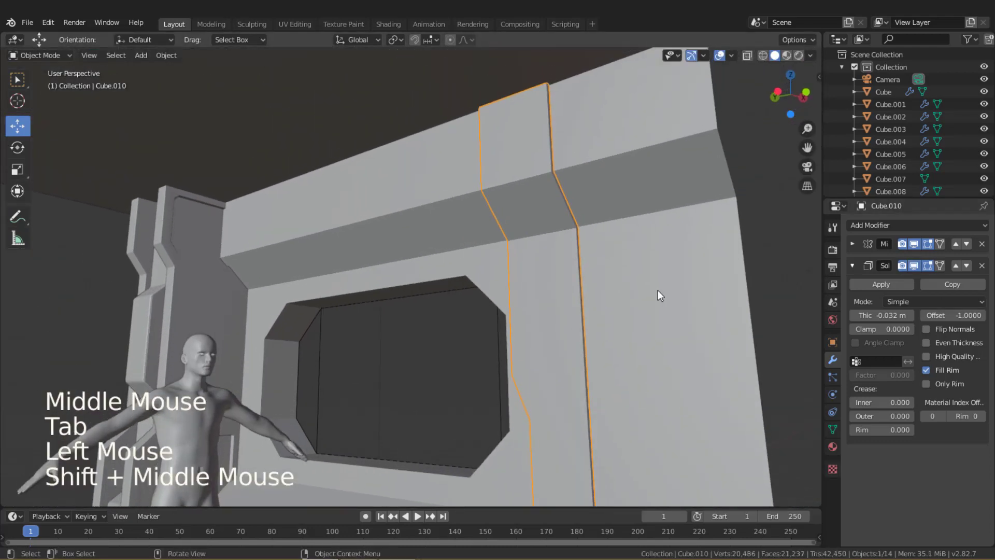
{"action": "middle_click", "coordinate": [660, 272]}
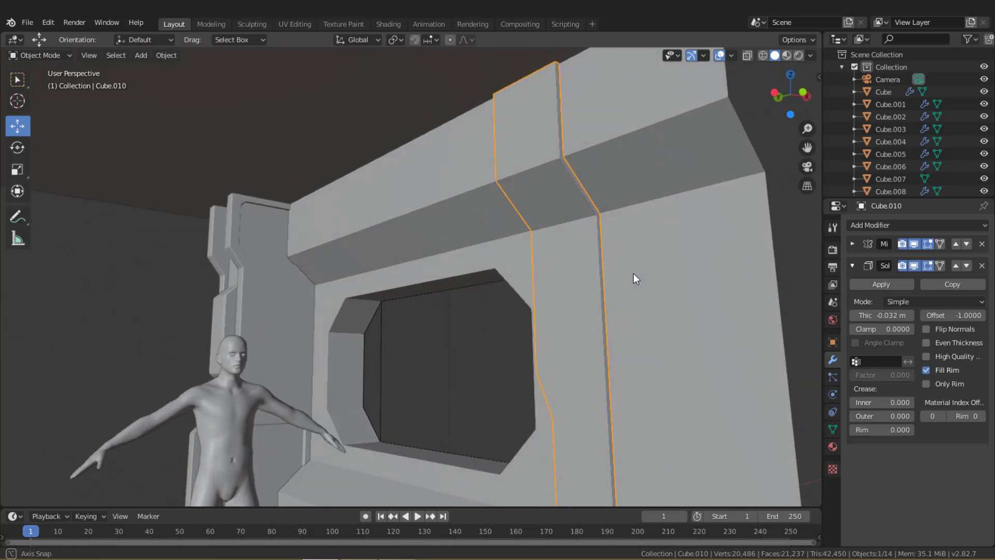
{"action": "scroll", "scroll_direction": "down", "scroll_amount": 3}
{"action": "middle_click", "coordinate": [456, 244]}
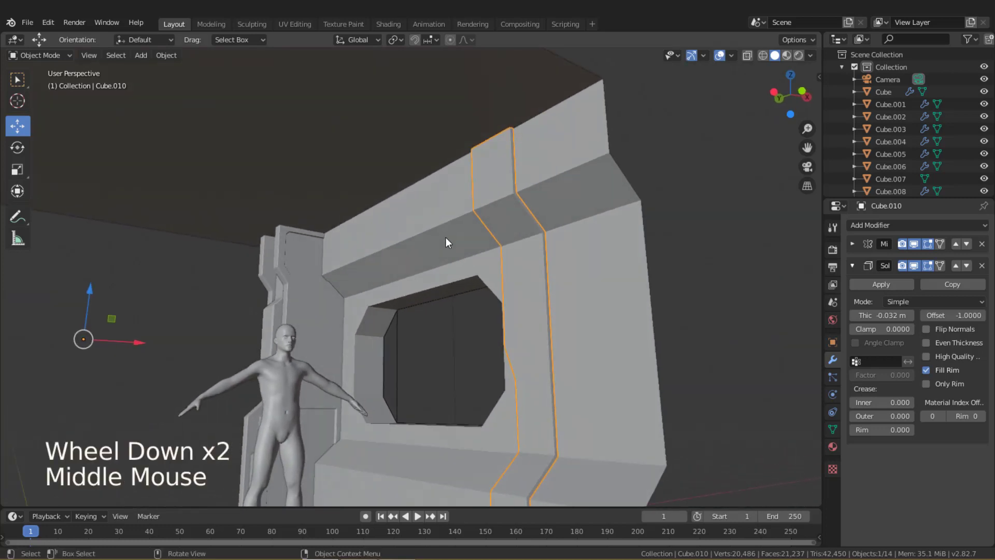
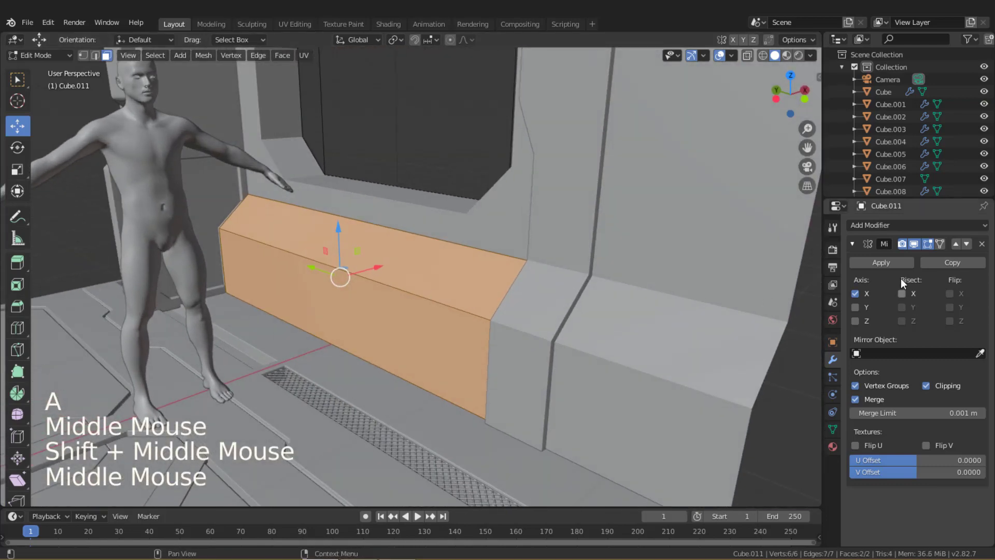
Add a thin Solidify to the ledge trim, adjust its end edge along Y, and hide the thickness while editing.
{"action": "left_click", "coordinate": [858, 242]}
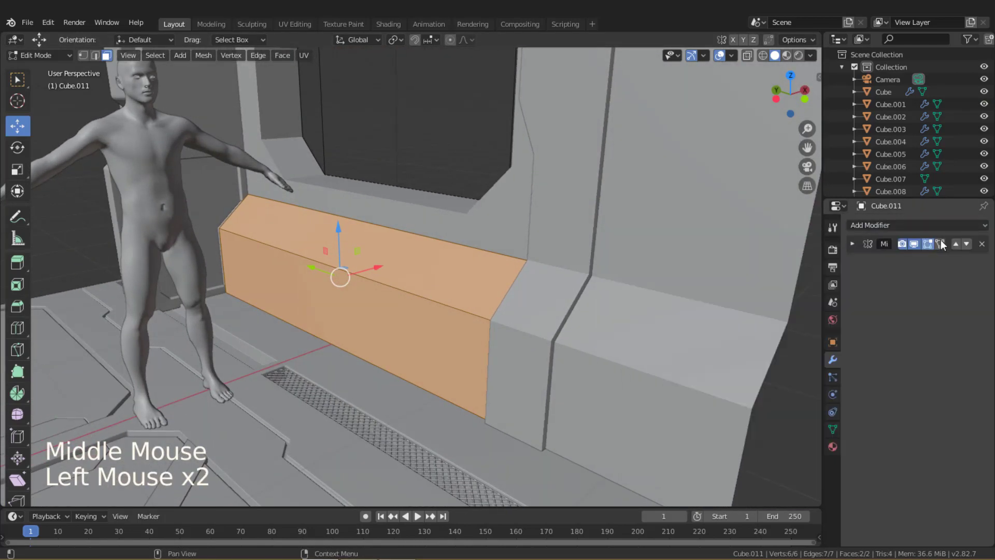
{"action": "left_click", "coordinate": [940, 239]}
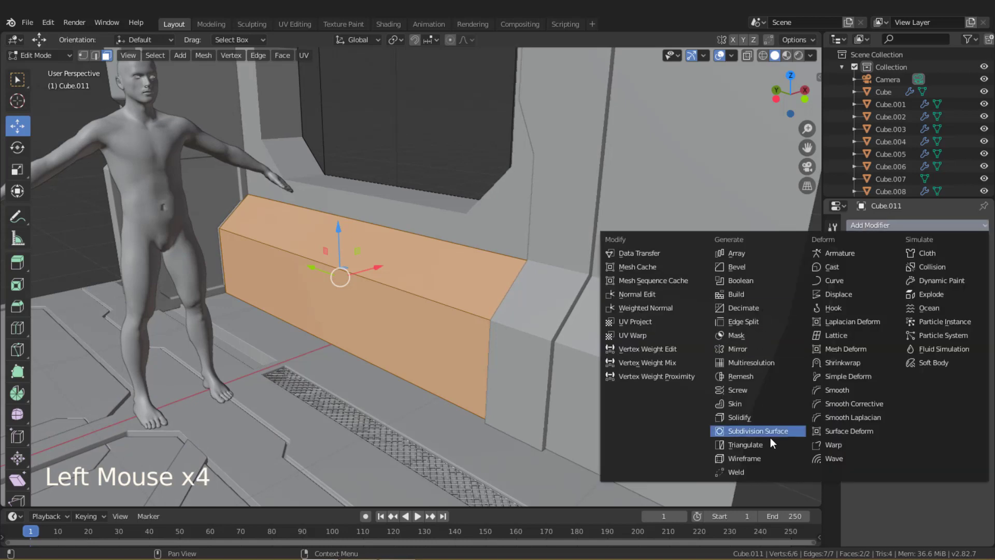
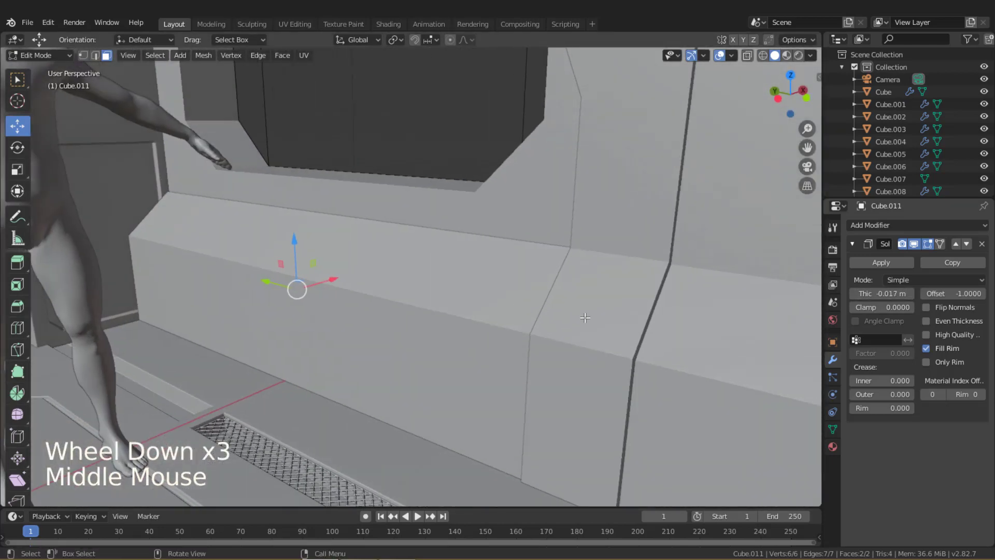
{"action": "key", "text": "s"}
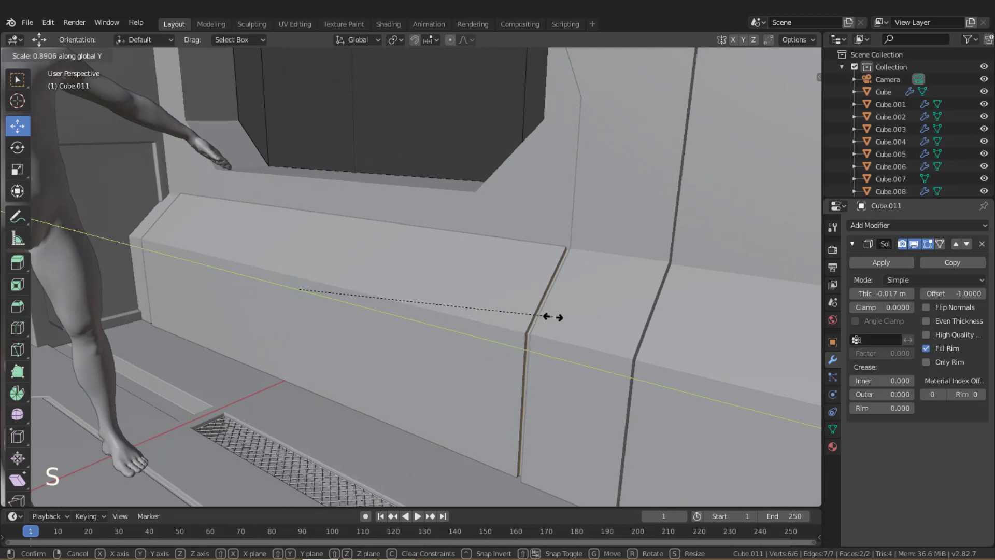
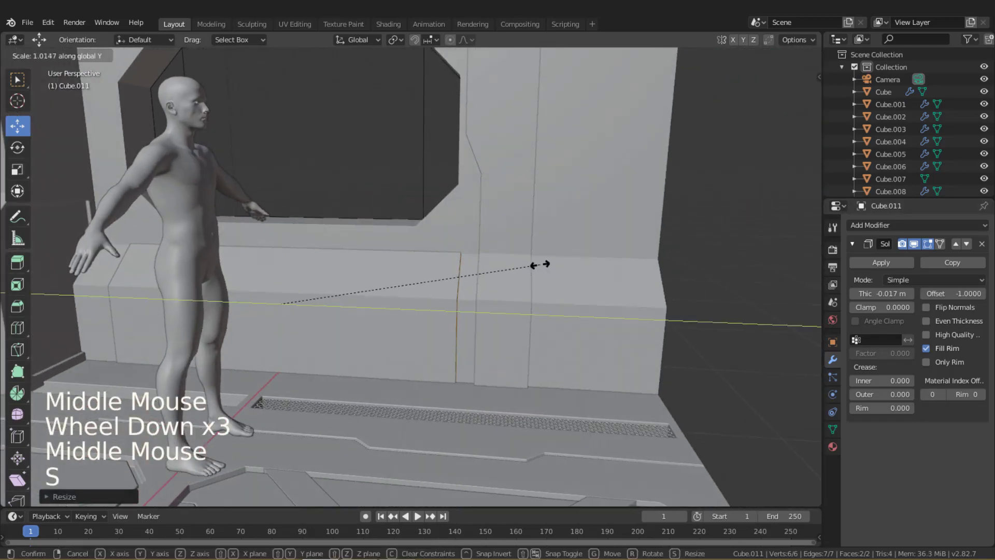
{"action": "scroll", "scroll_direction": "up", "scroll_amount": 3}
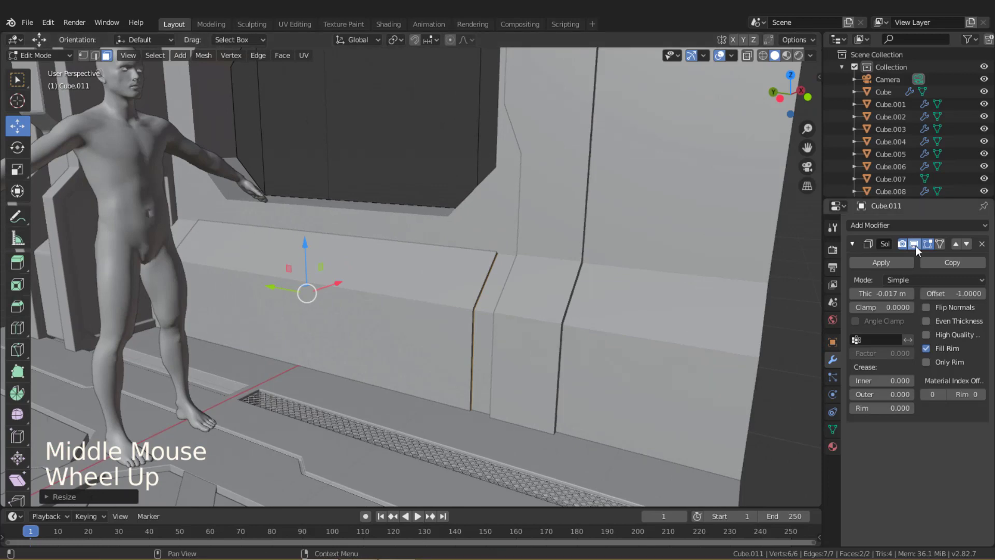
{"action": "left_click", "coordinate": [916, 248]}
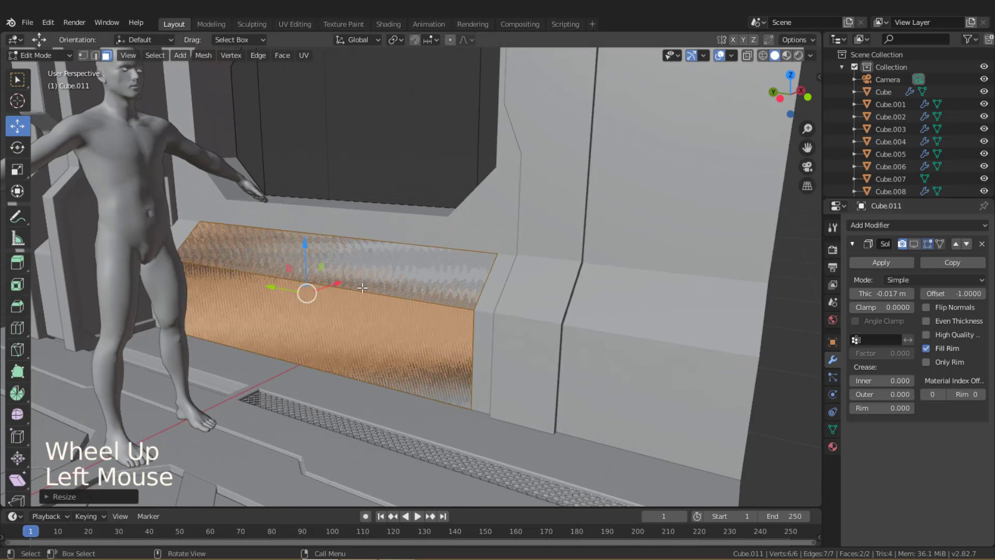
Cut three edge loops across the ledge trim and delete them to split it into three panels with small gaps.
{"action": "key", "text": "ctrl+r"}
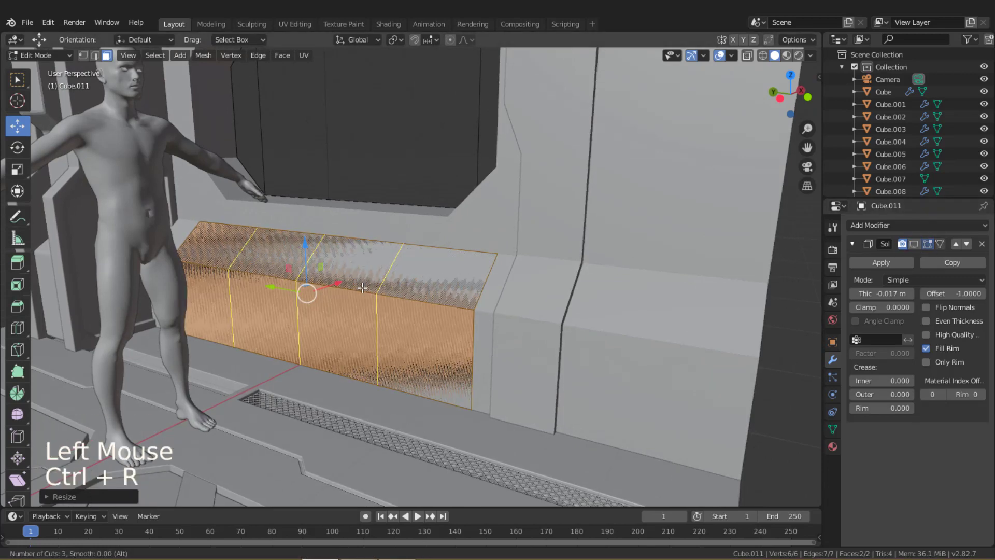
{"action": "scroll", "scroll_direction": "up", "scroll_amount": 3}
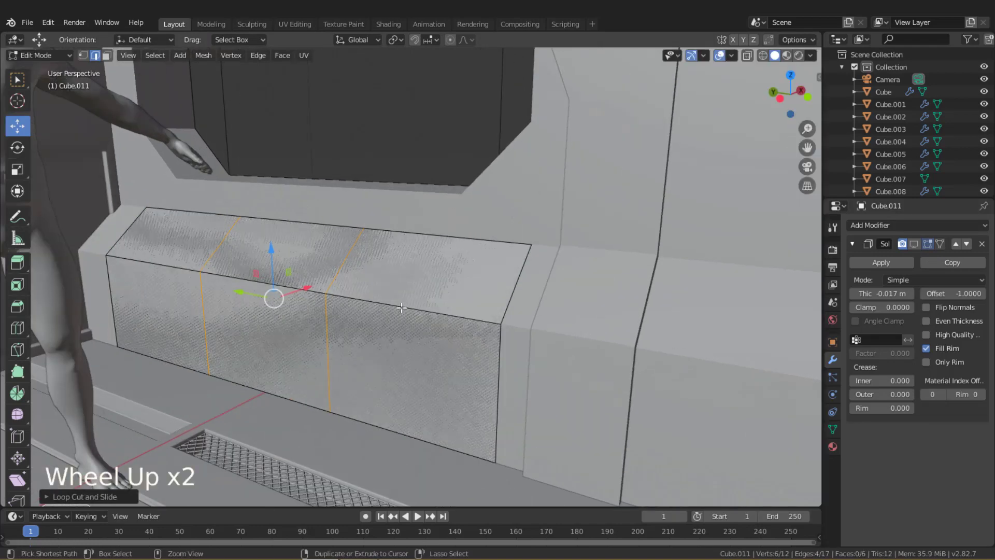
{"action": "key", "text": "ctrl+b"}
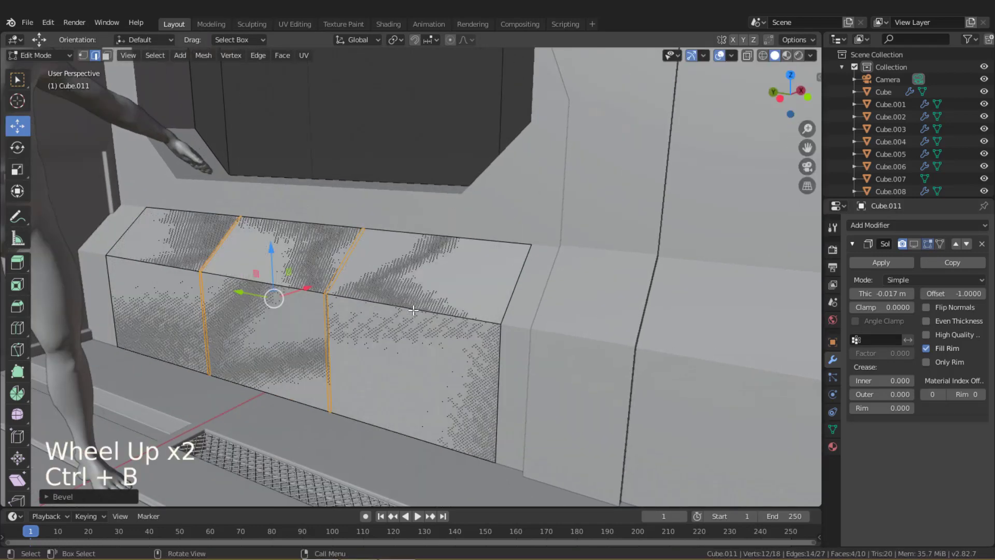
{"action": "key", "text": "x"}
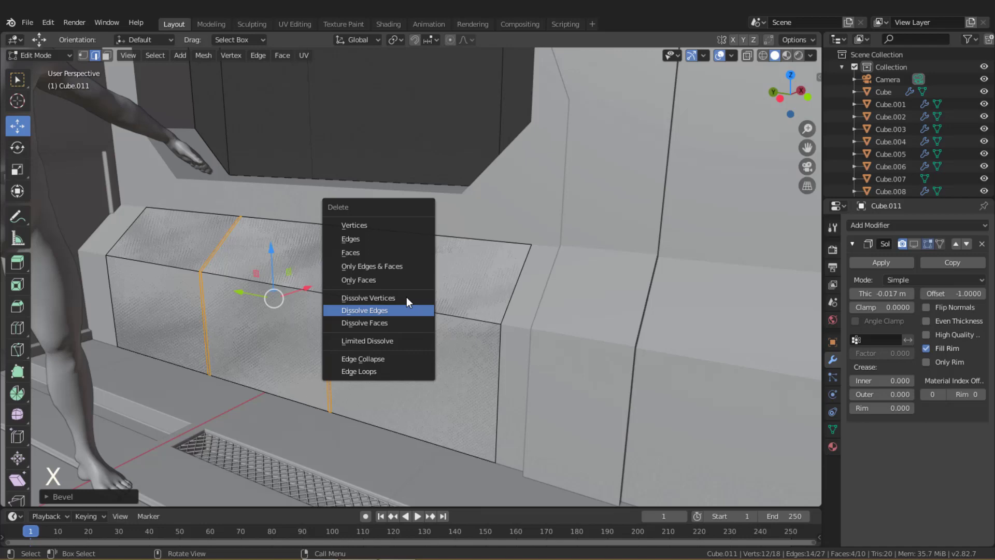
{"action": "key", "text": "Tab"}
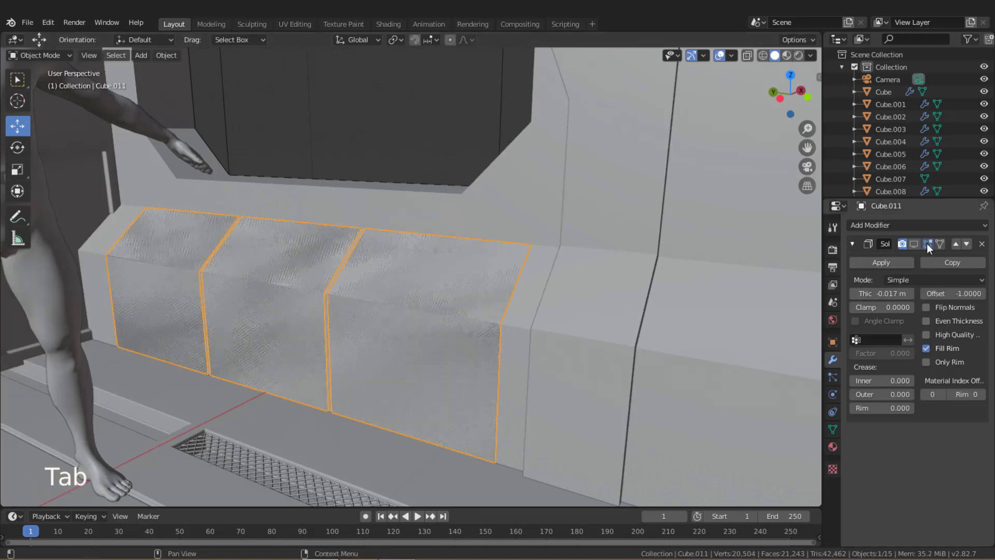
Inset each of the three ledge panel faces individually to form a border.
{"action": "left_click", "coordinate": [922, 245]}
{"action": "middle_click", "coordinate": [671, 273]}
{"action": "key", "text": "Tab"}
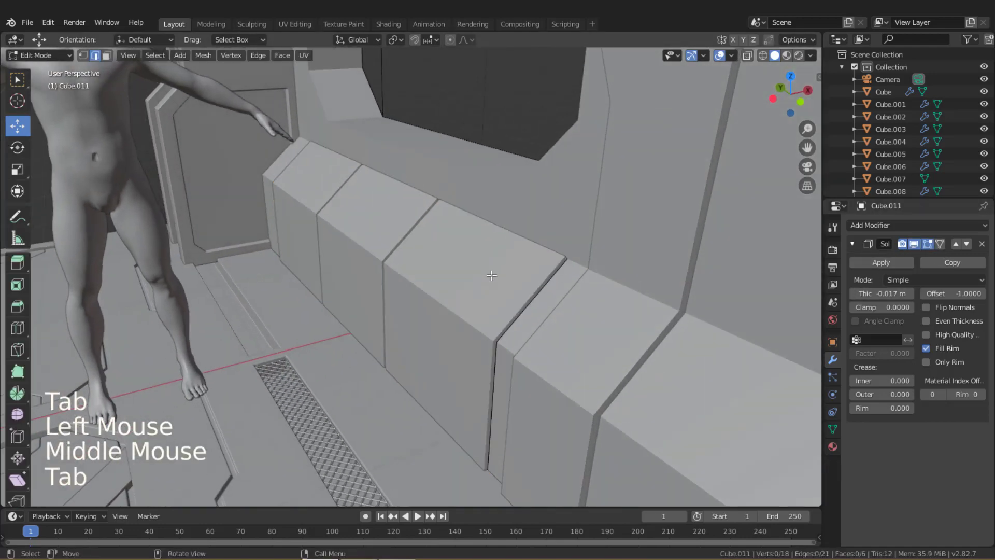
{"action": "left_click", "coordinate": [922, 250]}
{"action": "middle_click", "coordinate": [652, 265]}
{"action": "key", "text": "a"}
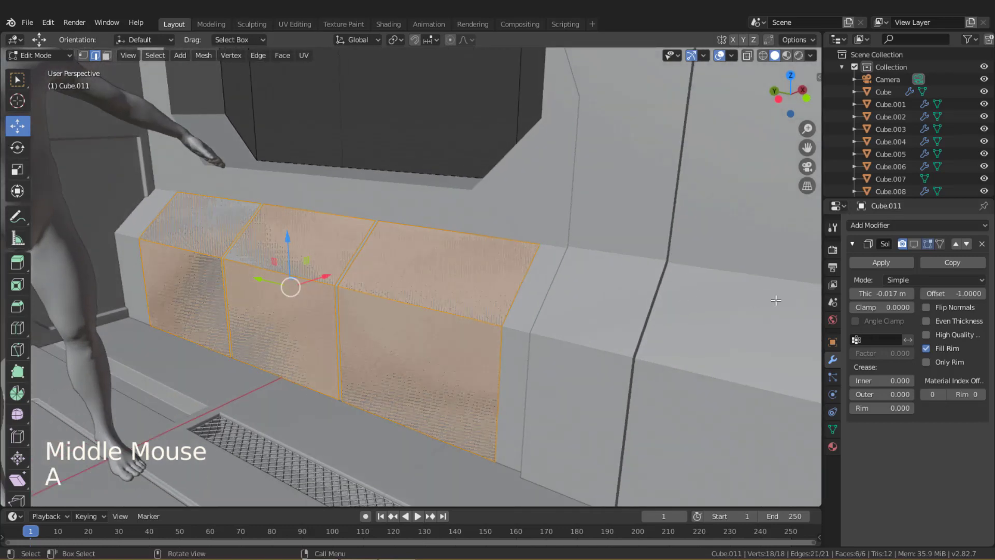
{"action": "key", "text": "i"}
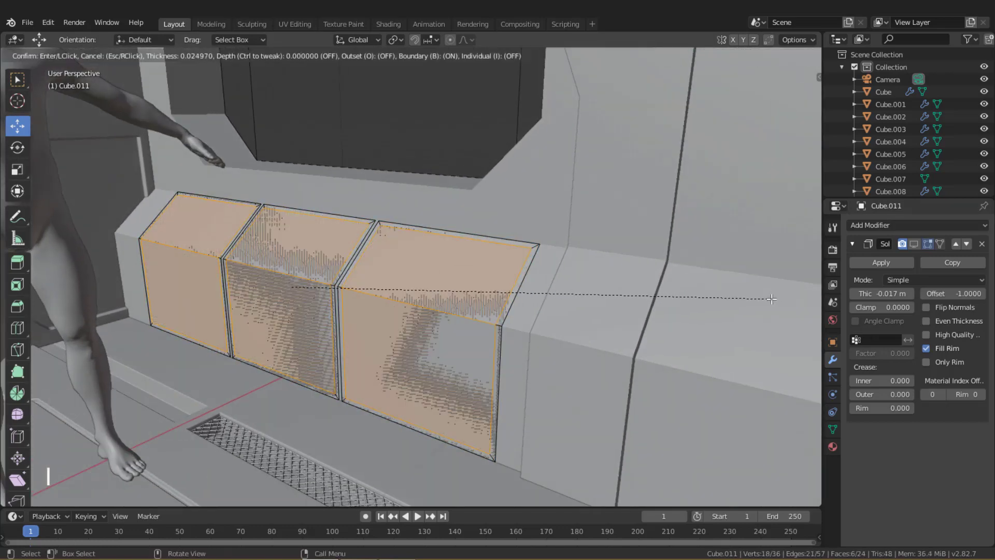
{"action": "key", "text": "ctrl+i"}
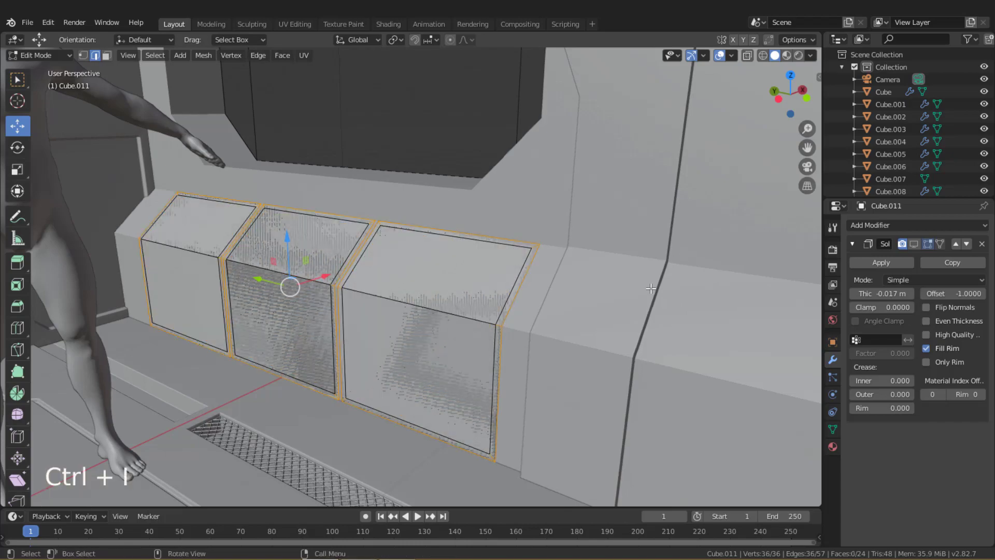
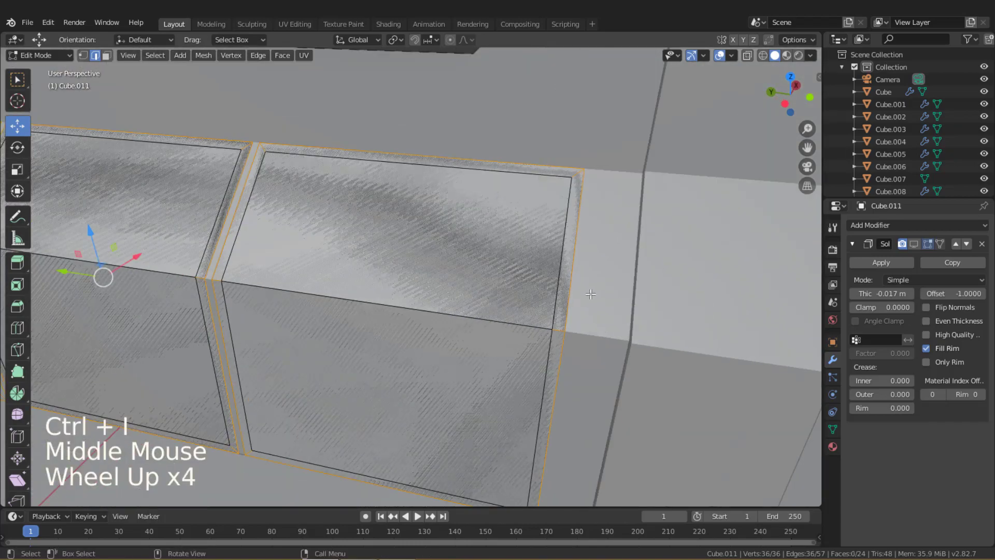
Invert the selection to the surrounding border faces and delete them so the panels stand apart.
{"action": "scroll", "scroll_direction": "up", "scroll_amount": 3}
{"action": "key", "text": "ctrl+z"}
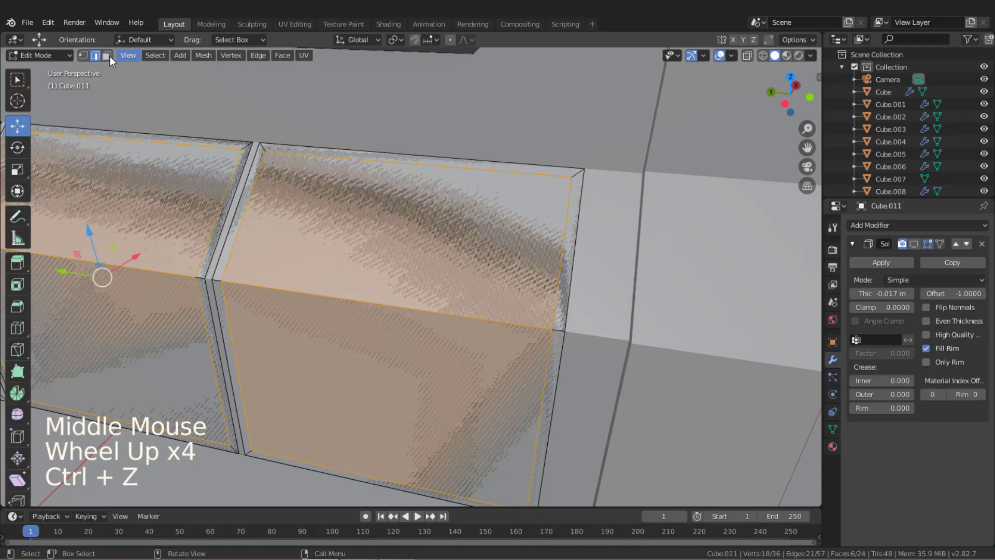
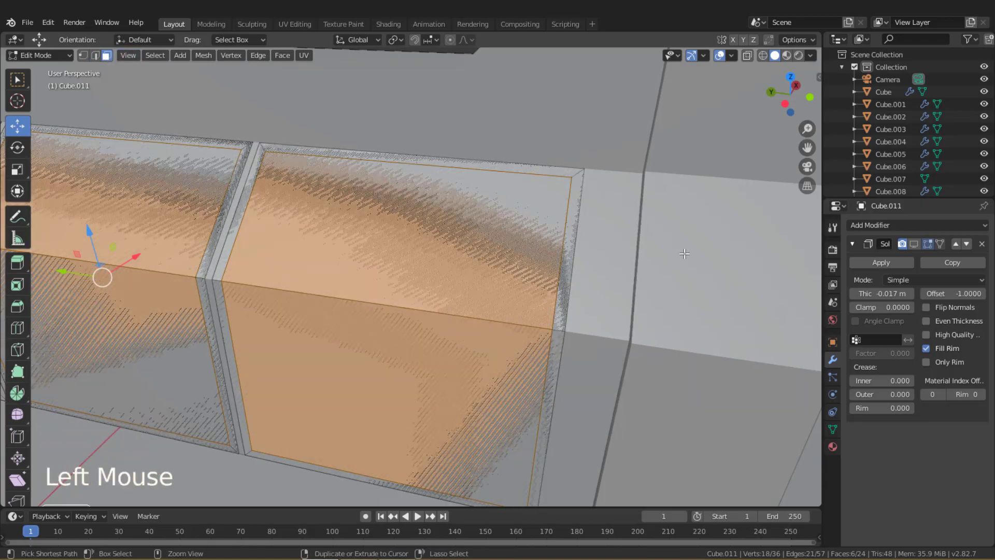
{"action": "key", "text": "ctrl+i"}
{"action": "key", "text": "x"}
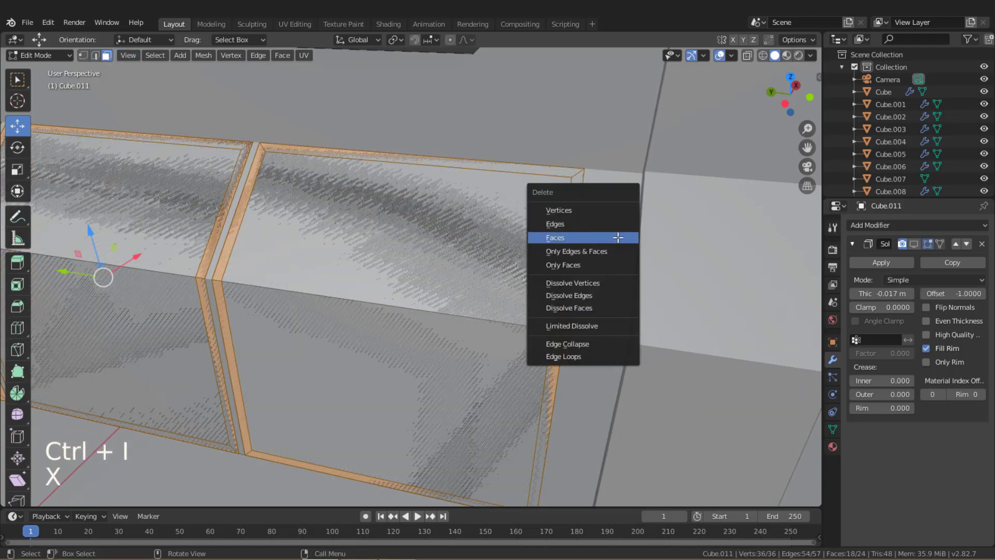
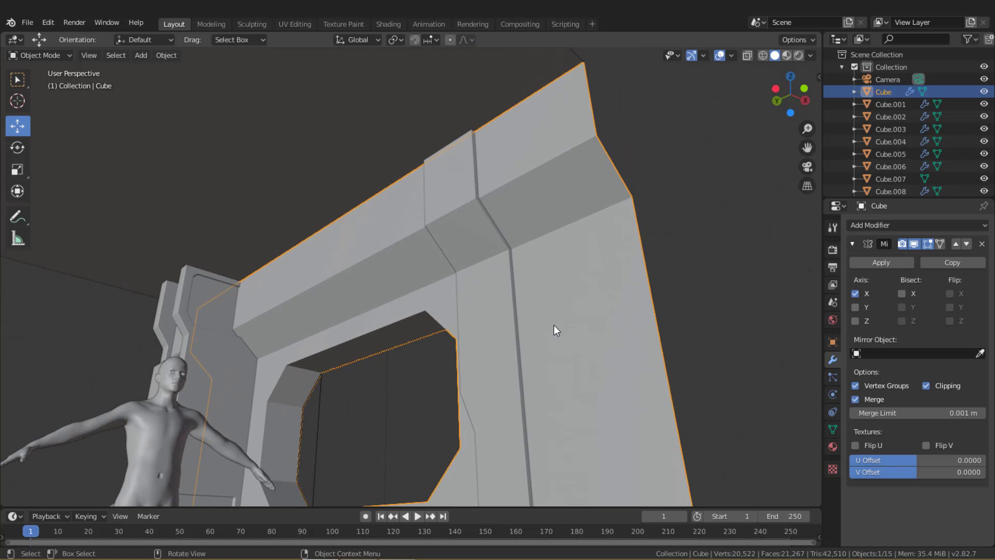
Cut an edge loop along the frame's inner opening and bevel it into a thin seam strip.
{"action": "middle_click", "coordinate": [531, 298]}
{"action": "middle_click", "coordinate": [508, 323]}
{"action": "scroll", "scroll_direction": "up", "scroll_amount": 3}
{"action": "key", "text": "Tab"}
{"action": "key", "text": "ctrl+r"}
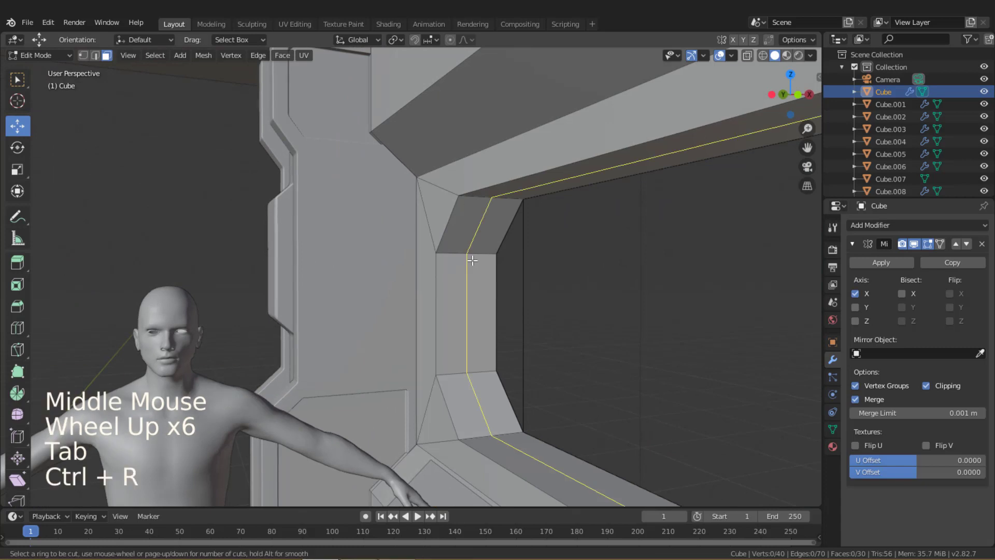
{"action": "key", "text": "ctrl+b"}
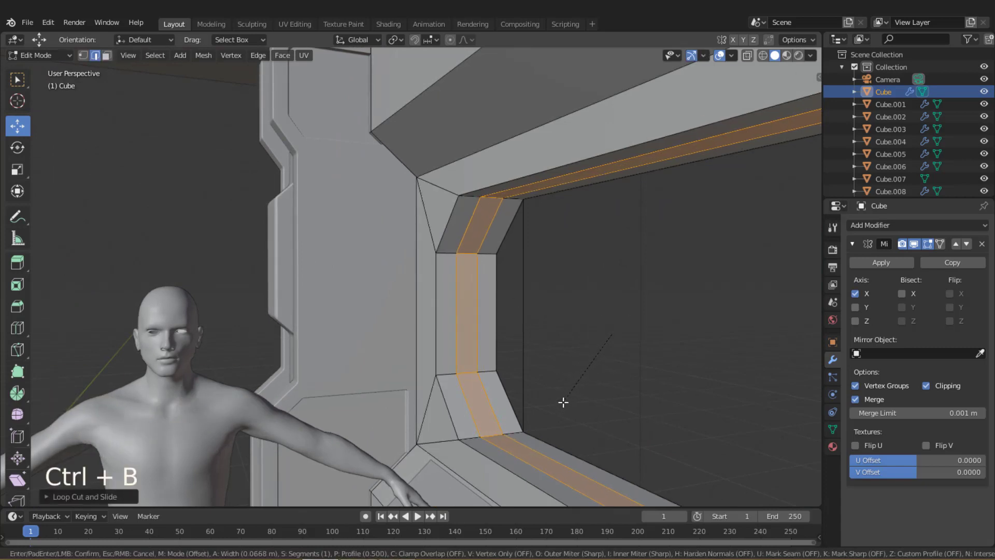
Extrude the seam strip faces inward to sink them into a recessed groove.
{"action": "key", "text": "alt+e"}
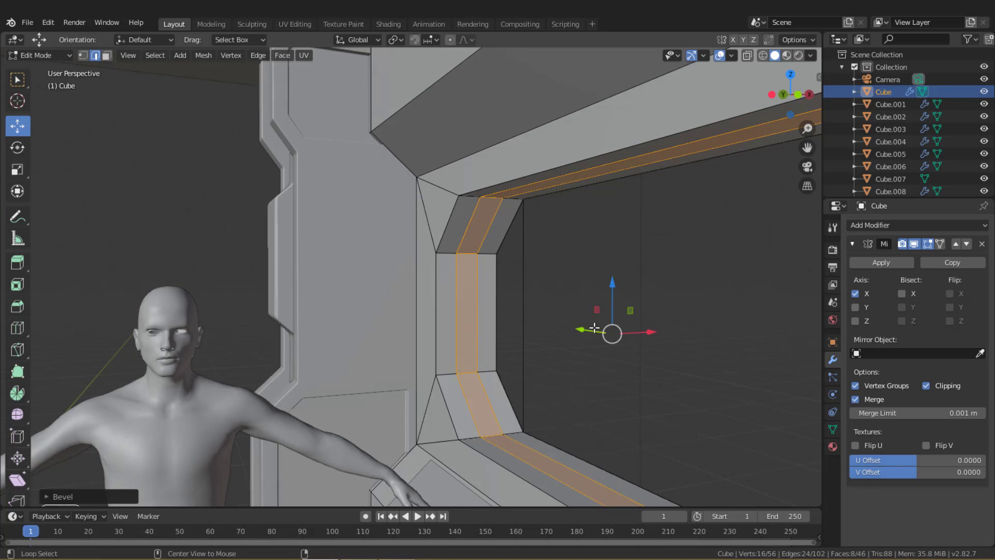
{"action": "key", "text": "alt+e"}
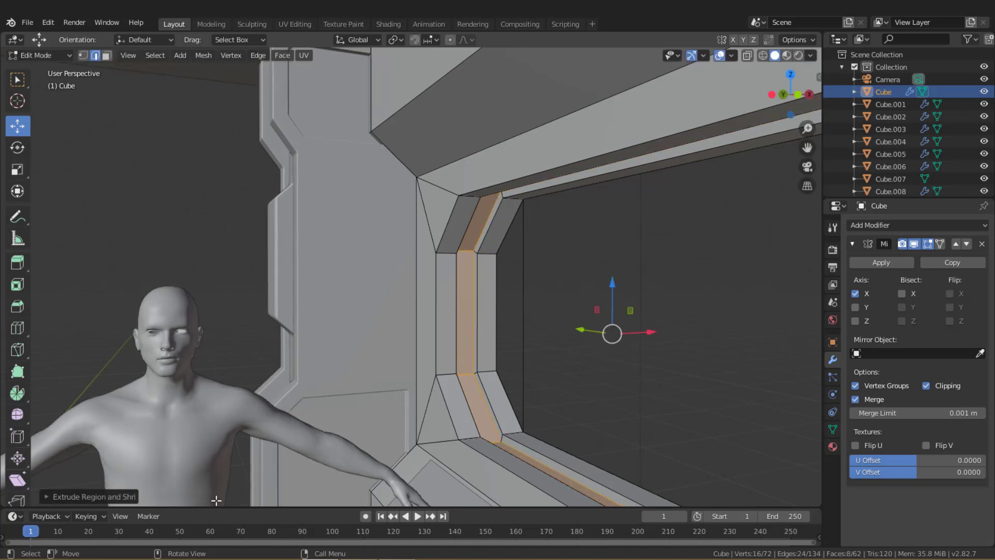
{"action": "left_click", "coordinate": [59, 499]}
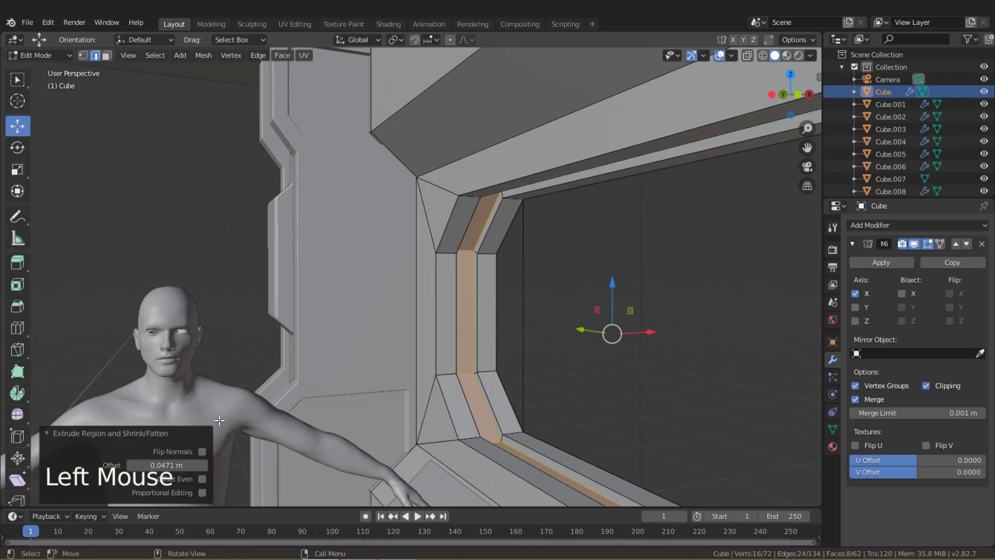
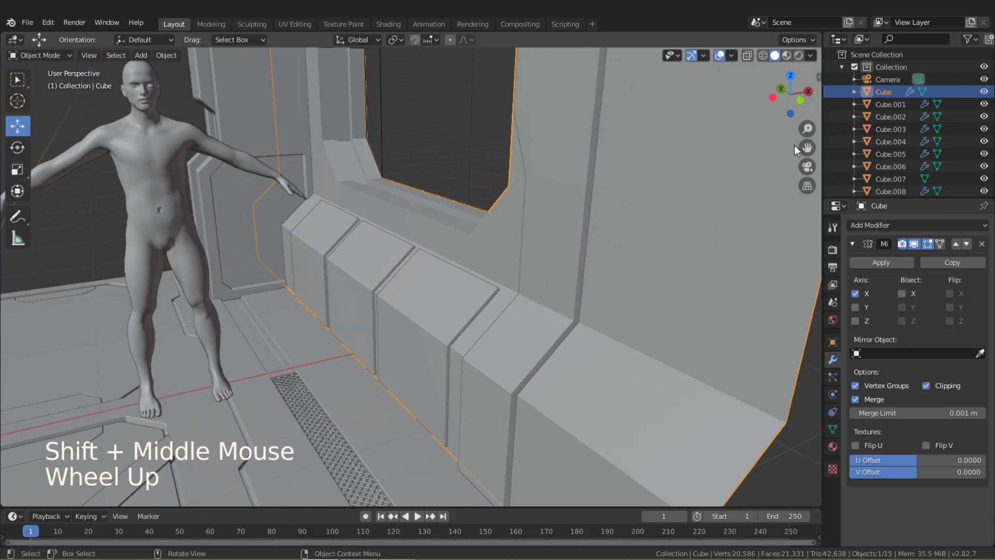
Show the JMesh bevel tools and select the ledge trim Cube.011.
{"action": "key", "text": "n"}
{"action": "left_click", "coordinate": [821, 330]}
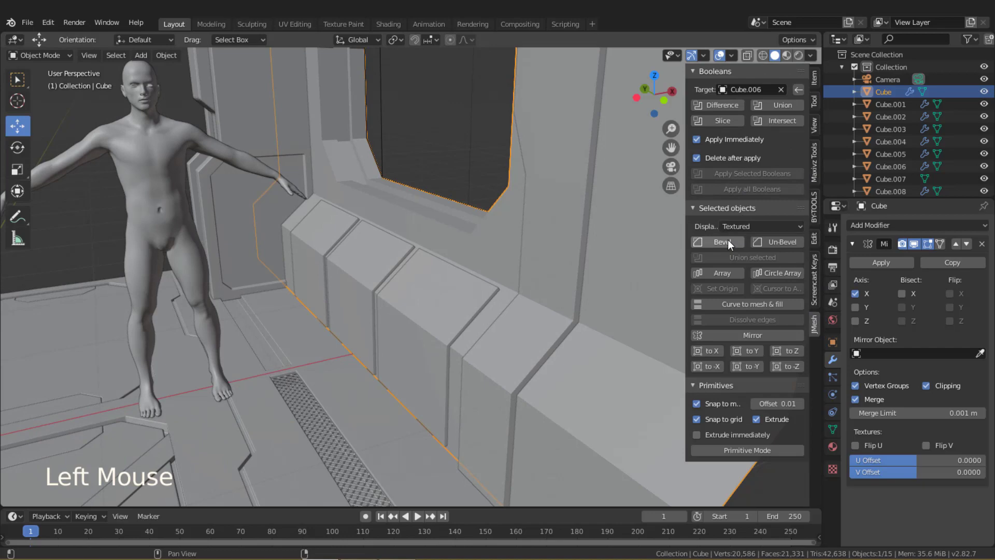
{"action": "middle_click", "coordinate": [379, 210]}
{"action": "middle_click", "coordinate": [468, 367]}
{"action": "scroll", "scroll_direction": "up", "scroll_amount": 3}
{"action": "middle_click", "coordinate": [473, 327]}
{"action": "middle_click", "coordinate": [428, 261]}
{"action": "scroll", "scroll_direction": "down", "scroll_amount": 3}
{"action": "middle_click", "coordinate": [507, 282]}
{"action": "scroll", "scroll_direction": "down", "scroll_amount": 3}
{"action": "middle_click", "coordinate": [371, 310]}
{"action": "left_click", "coordinate": [346, 293]}
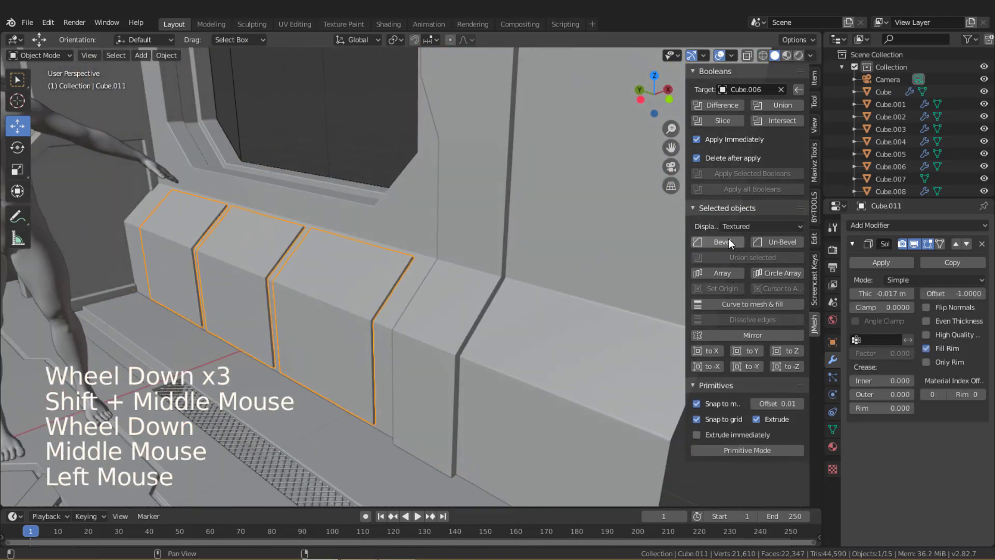
Give the ledge trim a 0.005 m, two-segment bevel and remove the unwanted weighted normal modifier.
{"action": "scroll", "scroll_direction": "up", "scroll_amount": 3}
{"action": "middle_click", "coordinate": [383, 326]}
{"action": "middle_click", "coordinate": [457, 310]}
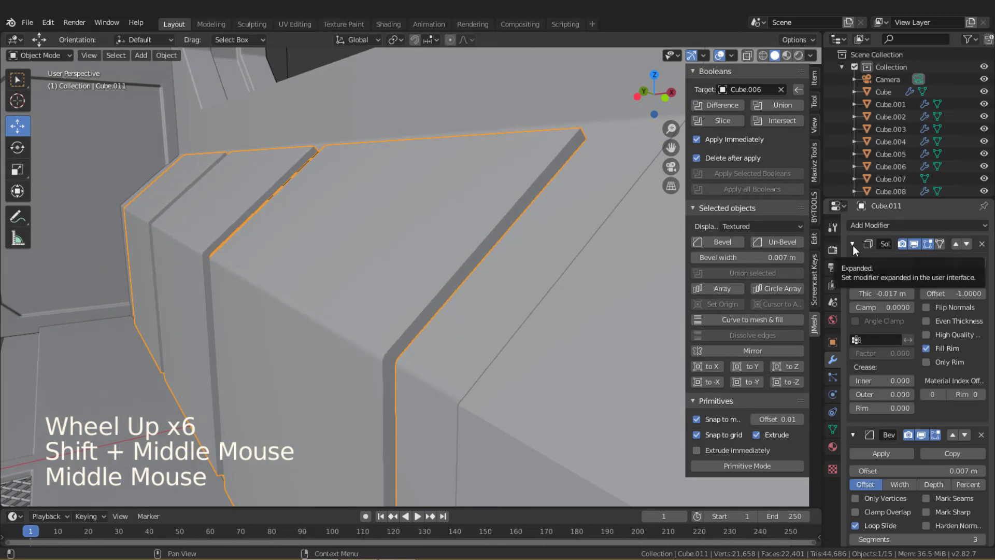
{"action": "left_click", "coordinate": [856, 250]}
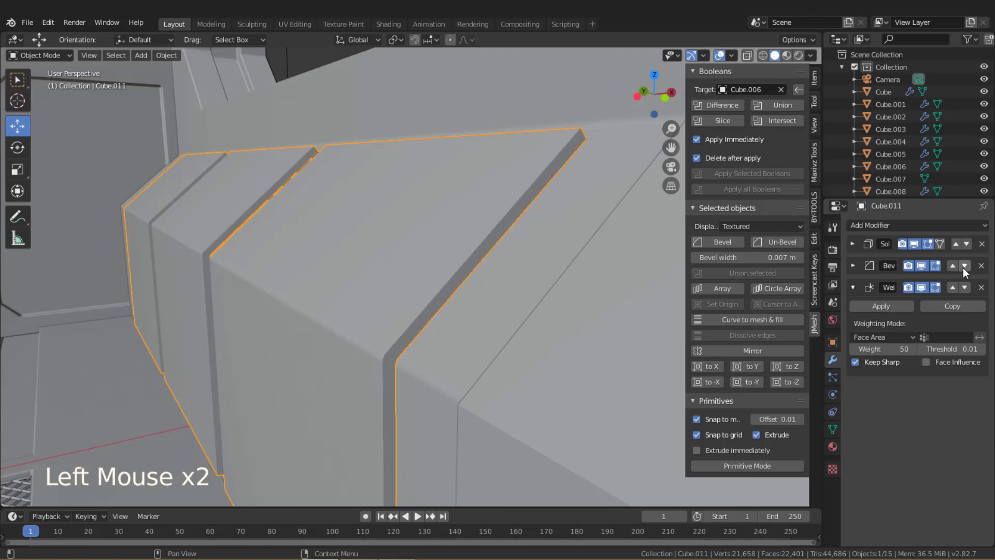
{"action": "left_click", "coordinate": [987, 289]}
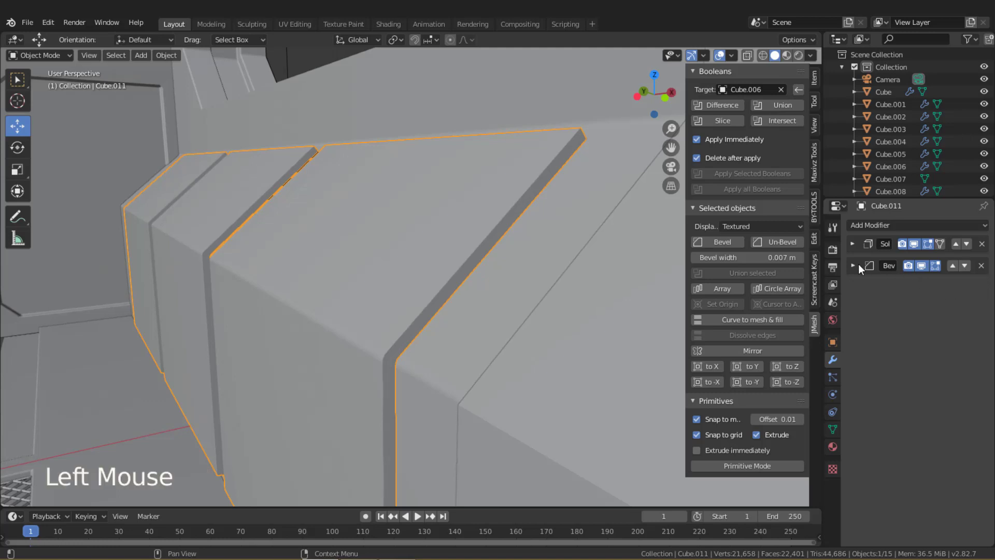
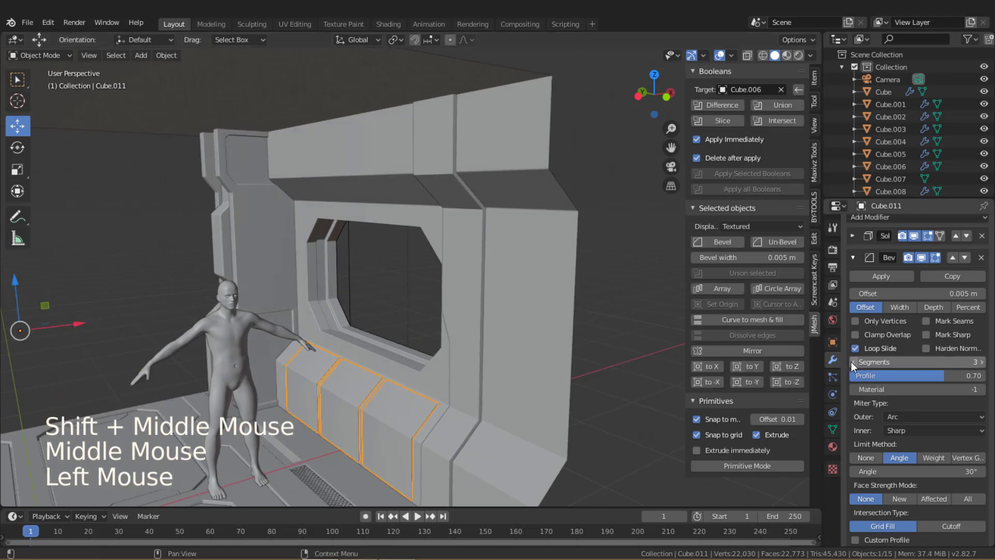
{"action": "middle_click", "coordinate": [533, 379]}
{"action": "scroll", "scroll_direction": "up", "scroll_amount": 3}
{"action": "middle_click", "coordinate": [541, 366]}
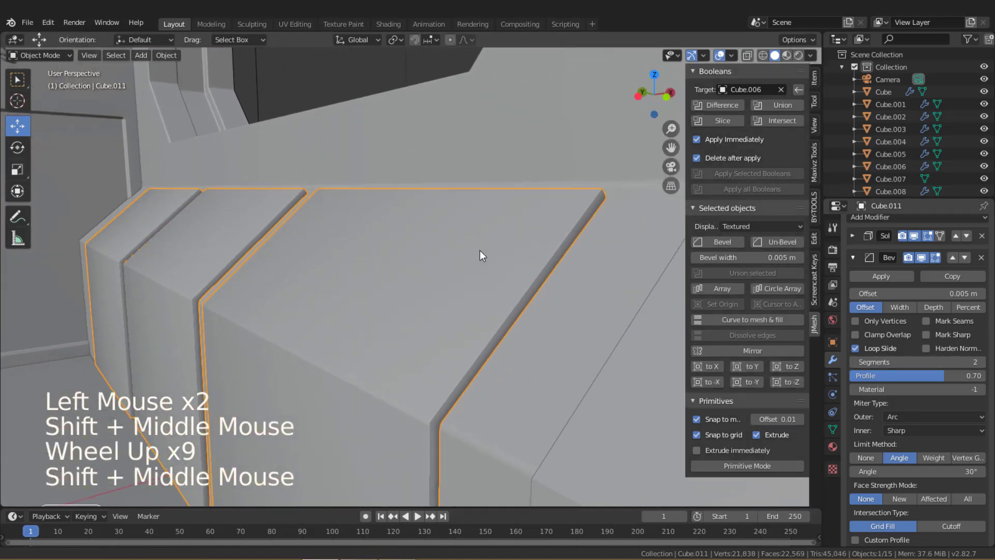
{"action": "left_click", "coordinate": [855, 260]}
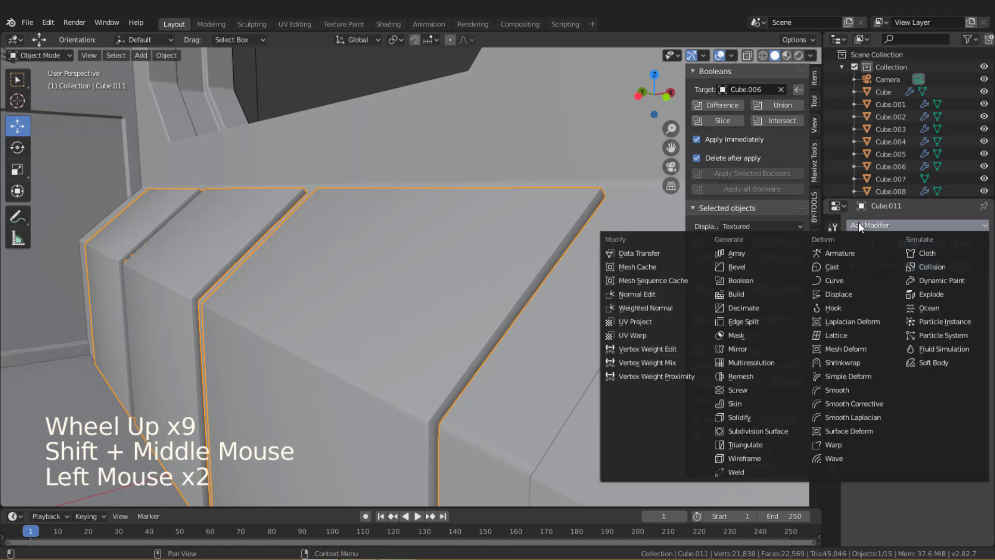
Add a Weighted Normal modifier to the ledge trim and orbit to inspect the smooth shading.
{"action": "middle_click", "coordinate": [540, 400]}
{"action": "scroll", "scroll_direction": "down", "scroll_amount": 3}
{"action": "middle_click", "coordinate": [565, 248]}
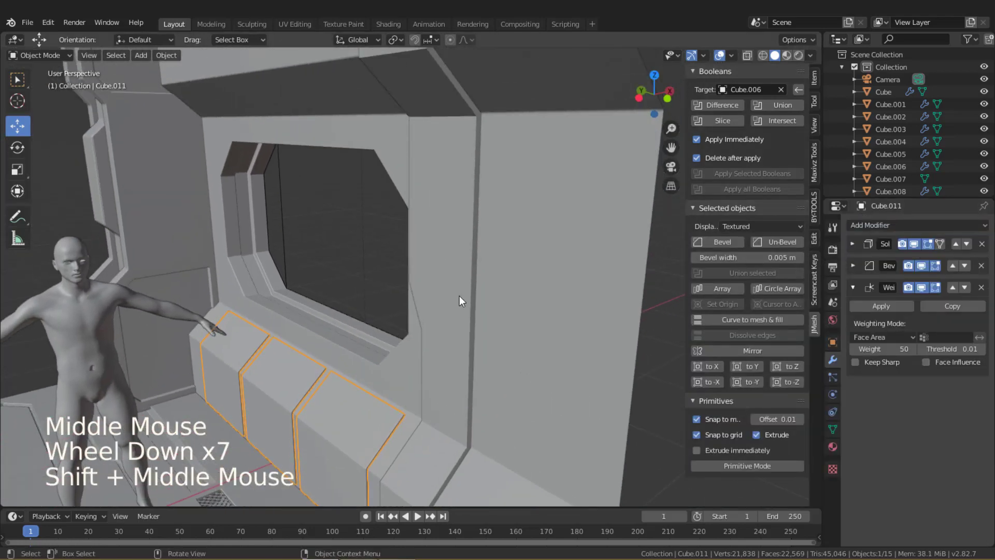
{"action": "middle_click", "coordinate": [507, 333]}
{"action": "scroll", "scroll_direction": "up", "scroll_amount": 3}
{"action": "middle_click", "coordinate": [508, 281]}
{"action": "scroll", "scroll_direction": "up", "scroll_amount": 3}
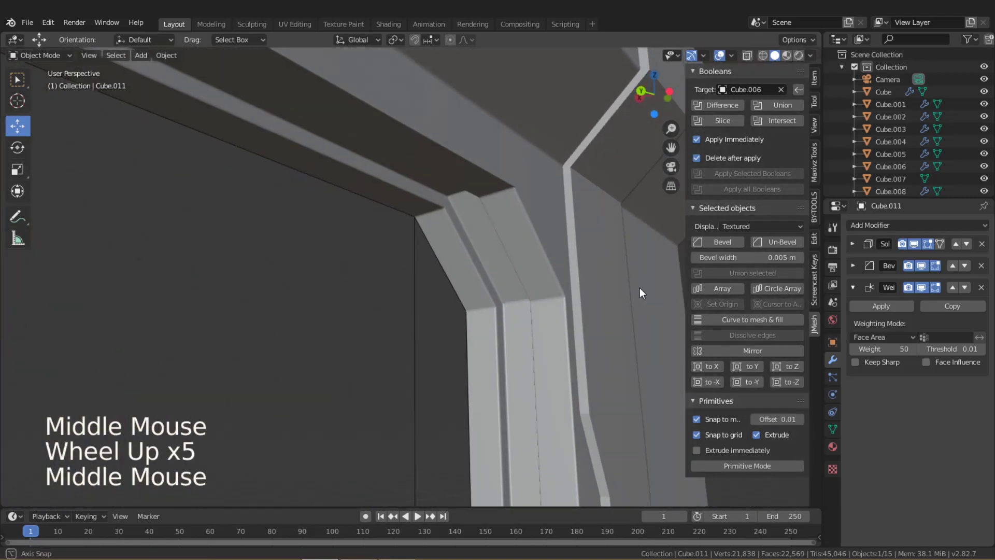
{"action": "scroll", "scroll_direction": "down", "scroll_amount": 3}
{"action": "middle_click", "coordinate": [543, 273]}
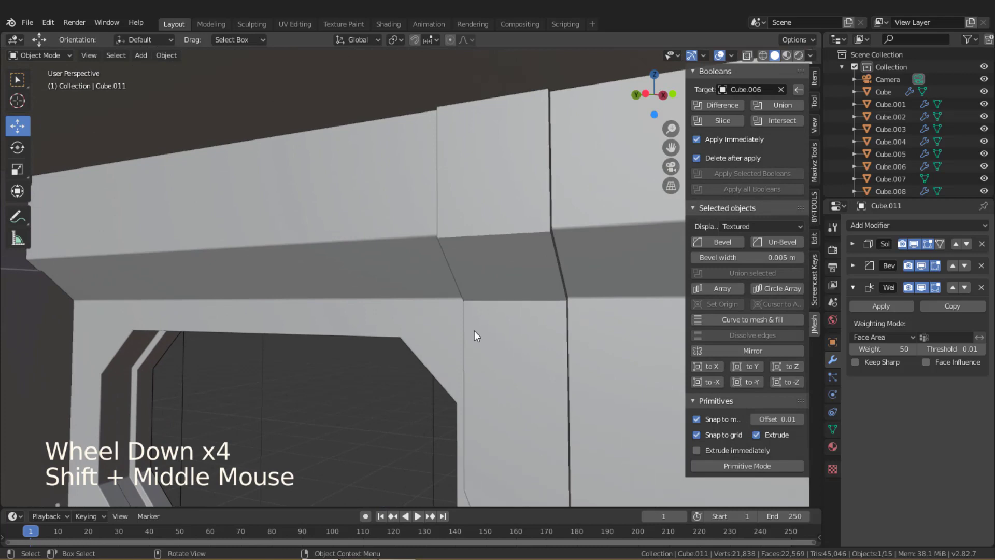
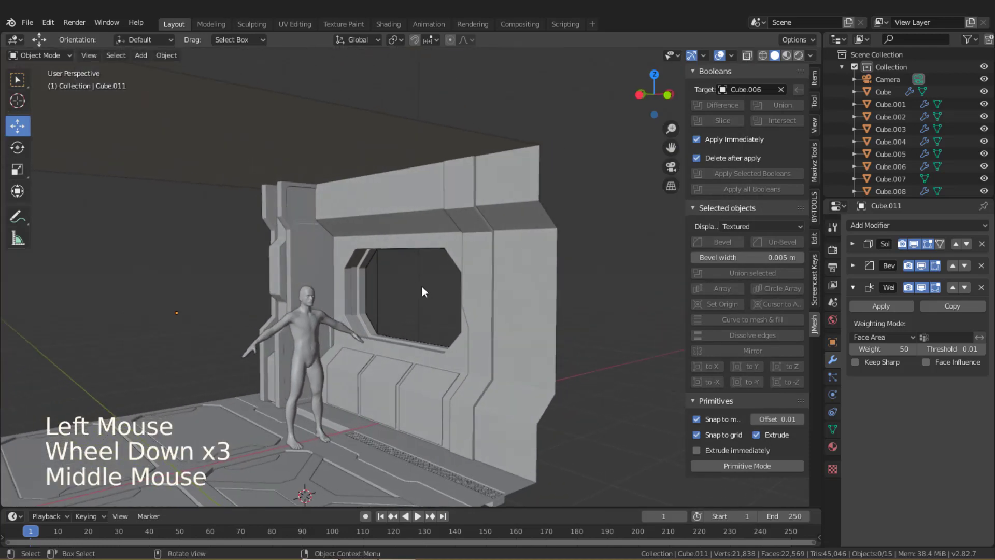
{"action": "middle_click", "coordinate": [471, 329]}
{"action": "scroll", "scroll_direction": "up", "scroll_amount": 3}
{"action": "middle_click", "coordinate": [521, 292]}
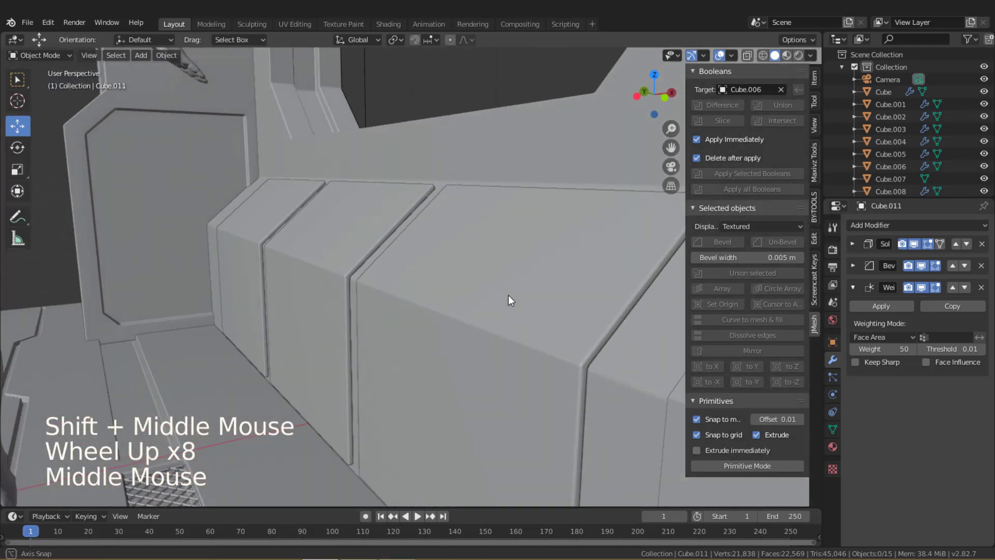
Check the ledge trim along its length, then select the main wall frame object.
{"action": "middle_click", "coordinate": [499, 282]}
{"action": "middle_click", "coordinate": [468, 282]}
{"action": "left_click", "coordinate": [470, 284]}
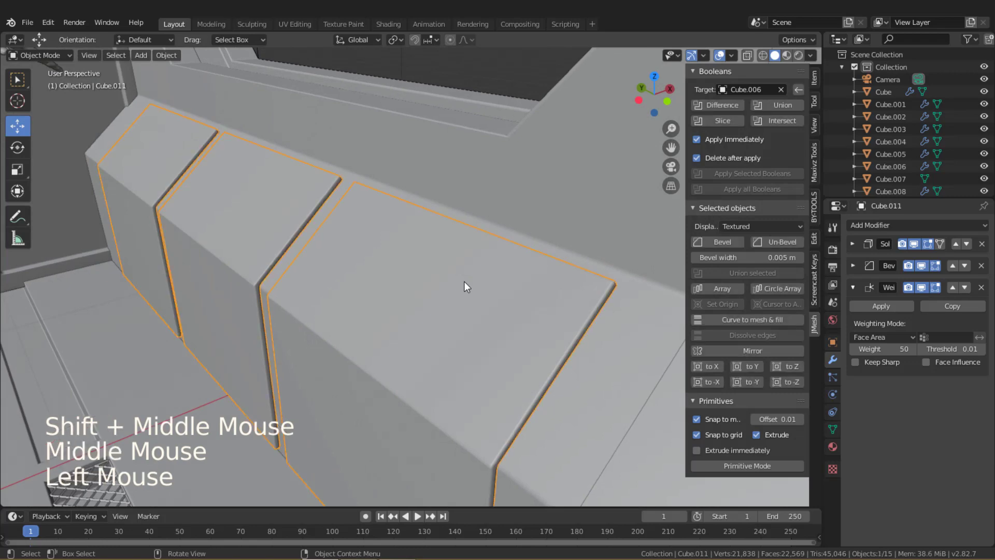
{"action": "middle_click", "coordinate": [469, 283]}
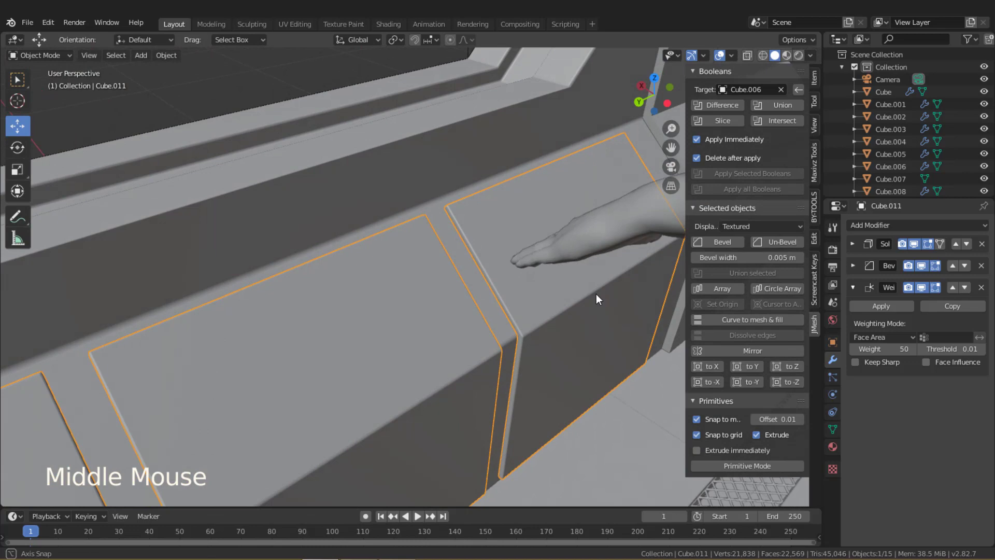
{"action": "scroll", "scroll_direction": "down", "scroll_amount": 3}
{"action": "middle_click", "coordinate": [560, 298]}
{"action": "middle_click", "coordinate": [559, 277]}
{"action": "middle_click", "coordinate": [535, 274]}
{"action": "left_click", "coordinate": [423, 165]}
Duplicate the frame's ceiling strip faces in place and separate them into a new object Cube.012.
{"action": "key", "text": "Tab"}
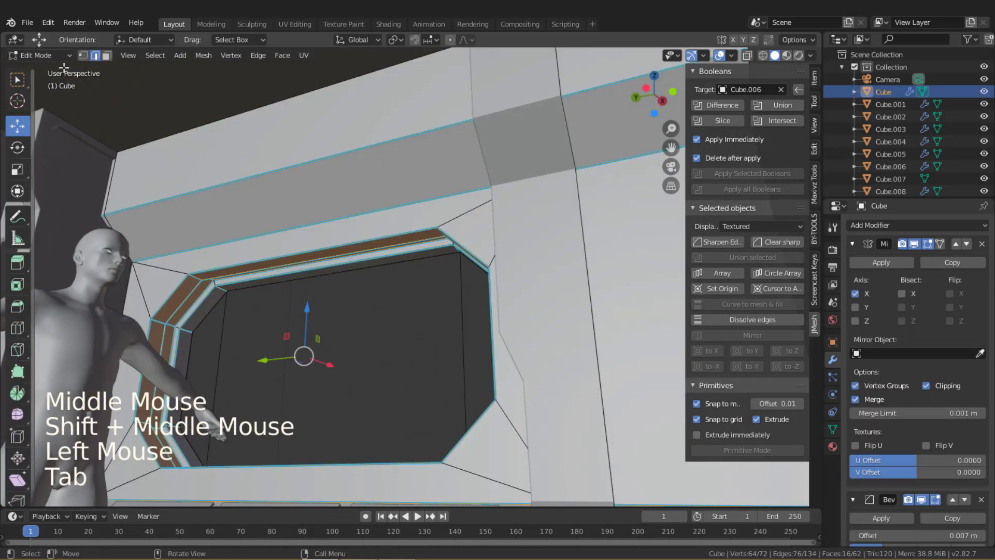
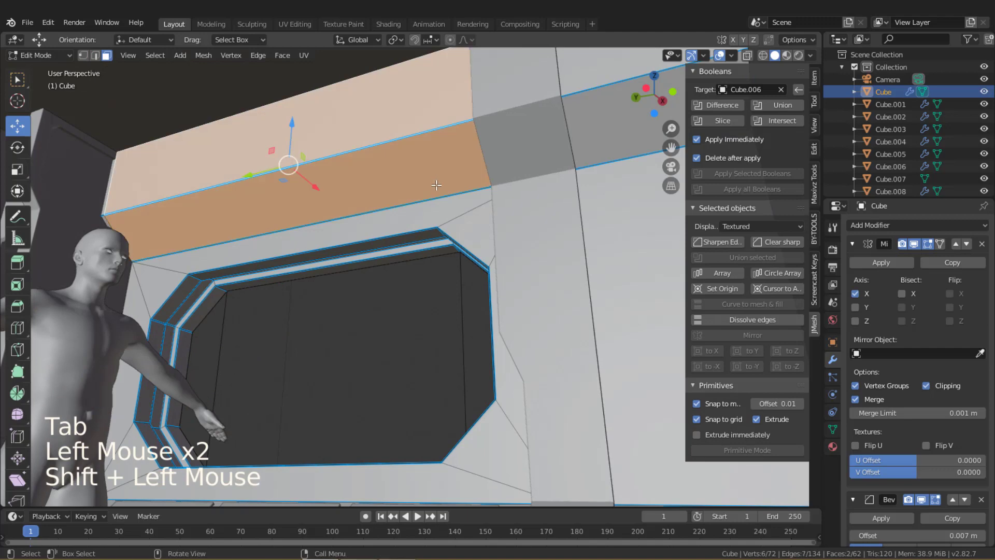
{"action": "key", "text": "shift+d"}
{"action": "key", "text": "p"}
{"action": "key", "text": "Tab"}
{"action": "left_click", "coordinate": [399, 173]}
Select the new ceiling trim and begin scaling its mesh in Edit Mode.
{"action": "middle_click", "coordinate": [425, 198]}
{"action": "middle_click", "coordinate": [412, 248]}
{"action": "middle_click", "coordinate": [413, 261]}
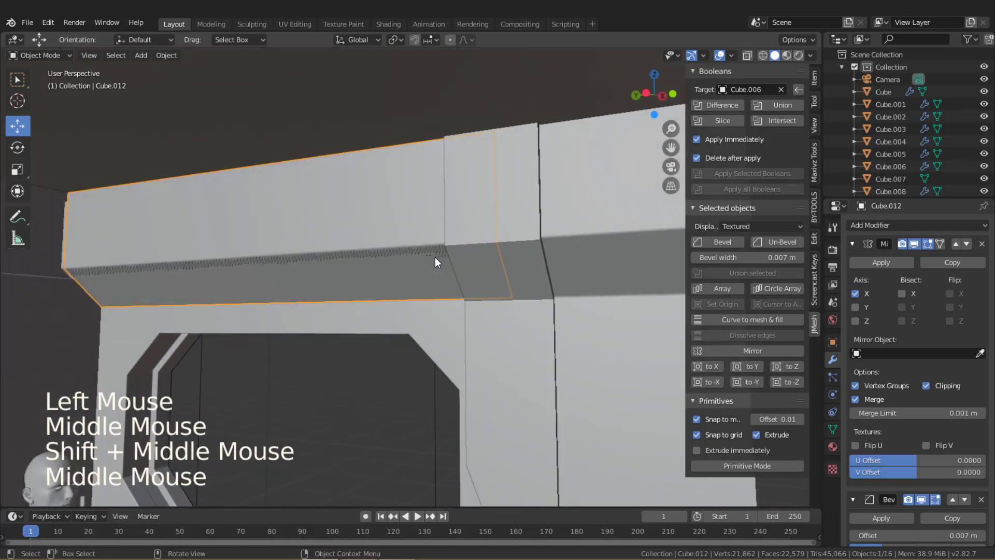
{"action": "key", "text": "Tab"}
{"action": "key", "text": "s"}
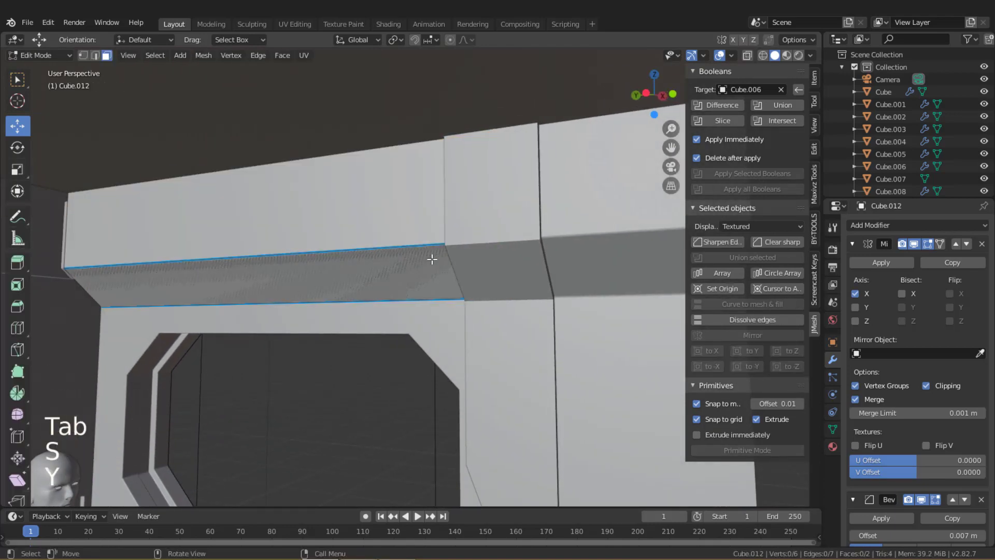
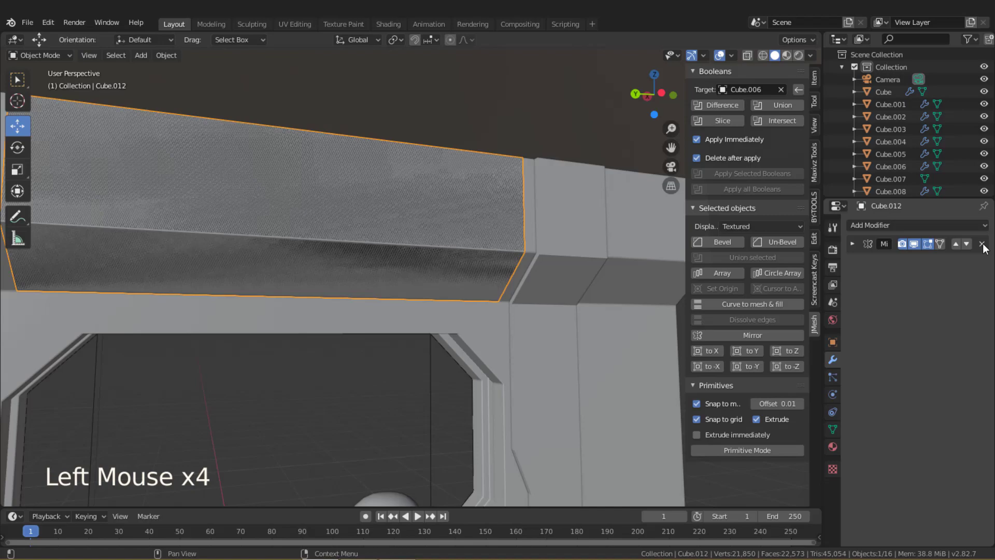
Add a Solidify modifier of -0.023 m to ceiling trim Cube.012 so it stands proud of the frame.
{"action": "double_click", "coordinate": [924, 232]}
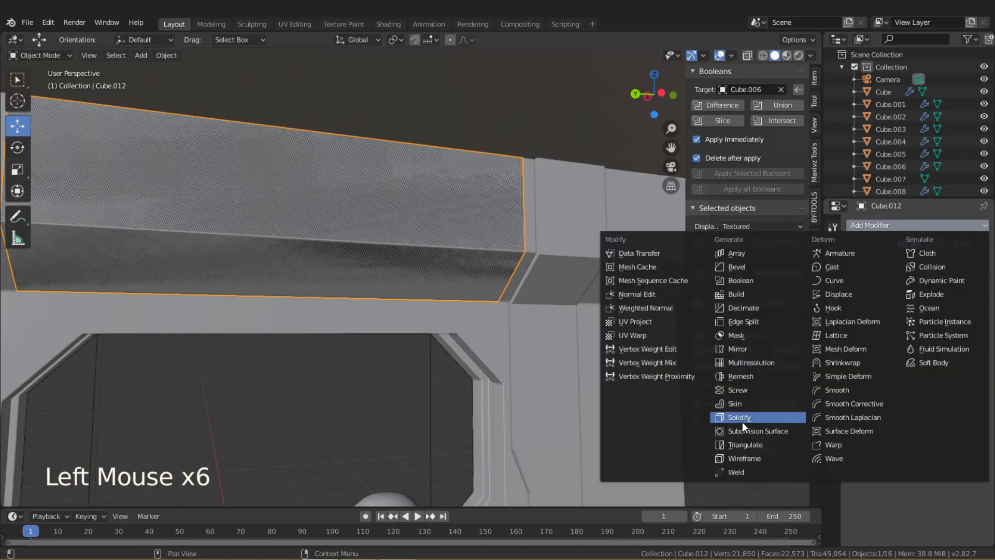
{"action": "middle_click", "coordinate": [545, 278]}
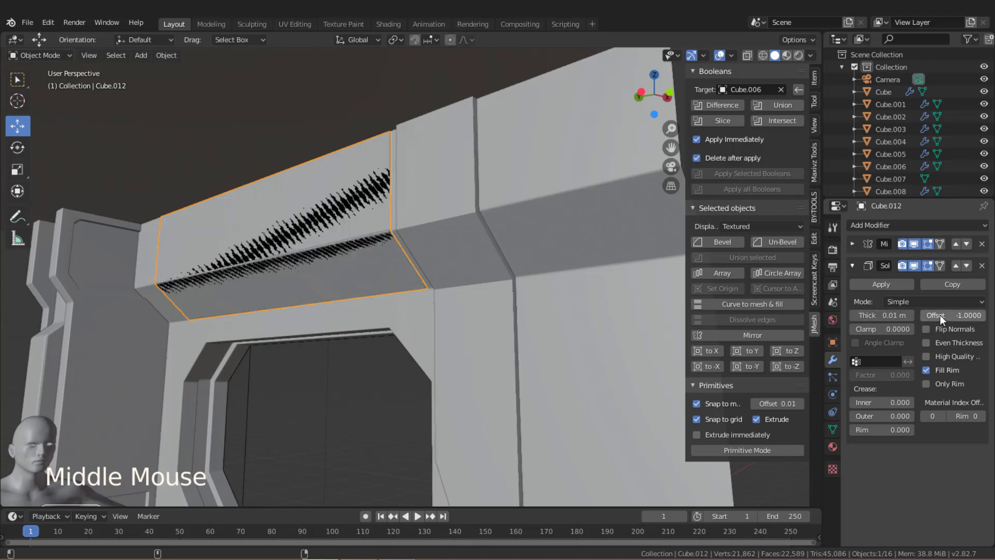
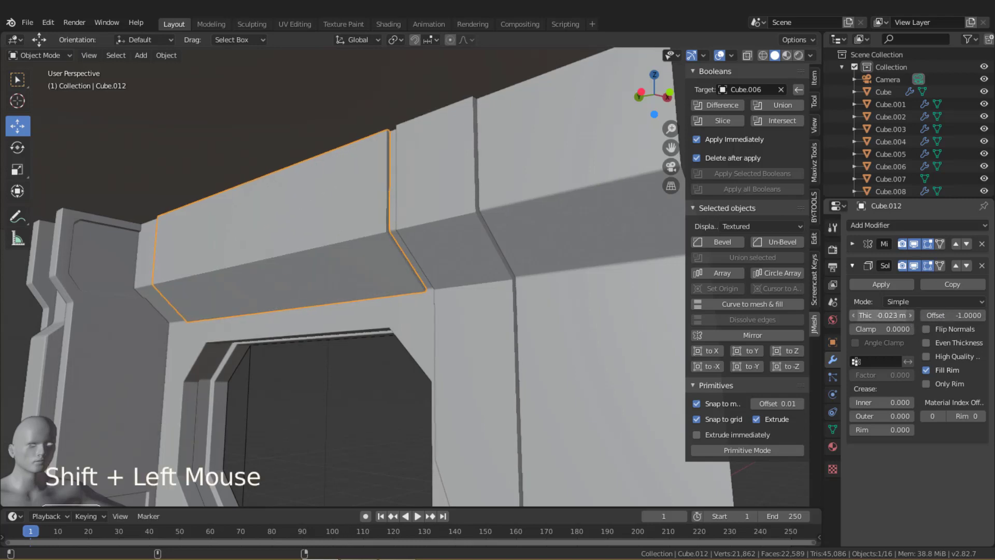
{"action": "scroll", "scroll_direction": "up", "scroll_amount": 3}
{"action": "middle_click", "coordinate": [488, 301]}
{"action": "scroll", "scroll_direction": "down", "scroll_amount": 3}
{"action": "scroll", "scroll_direction": "down", "scroll_amount": 3}
{"action": "middle_click", "coordinate": [476, 296]}
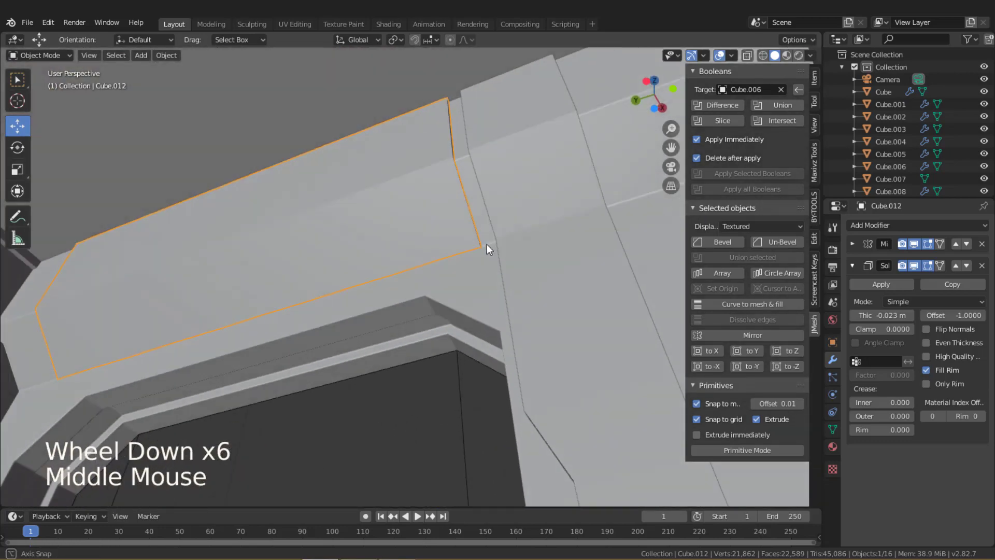
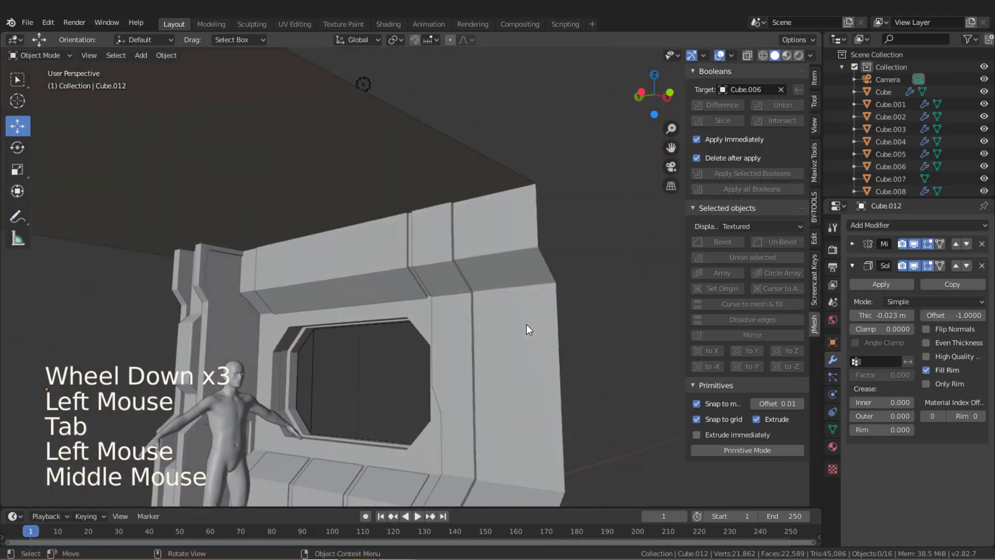
Inset the ceiling trim's underside face into a narrow seam strip and slide its edge to refine the shape.
{"action": "scroll", "scroll_direction": "up", "scroll_amount": 3}
{"action": "key", "text": "Tab"}
{"action": "key", "text": "a"}
{"action": "left_click", "coordinate": [917, 270]}
{"action": "scroll", "scroll_direction": "up", "scroll_amount": 3}
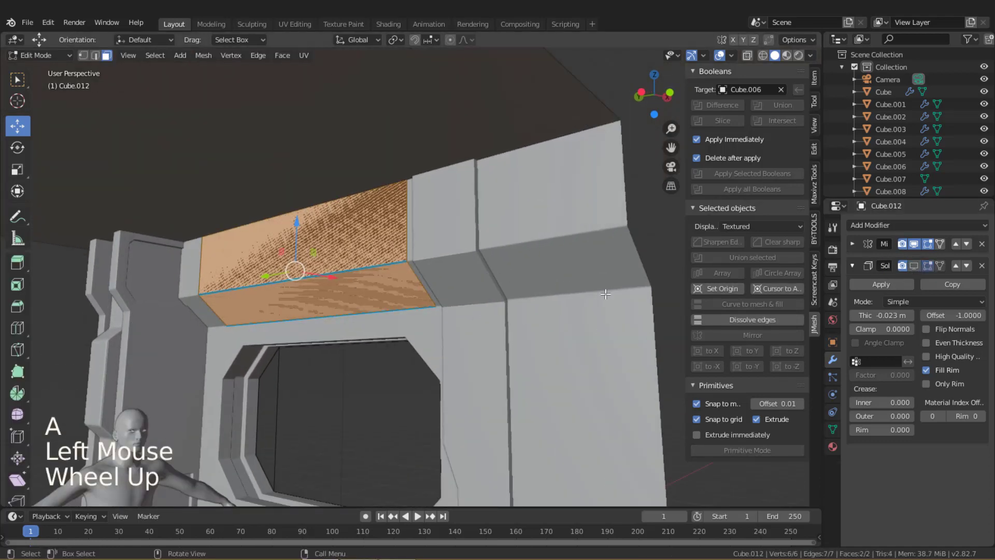
{"action": "key", "text": "i"}
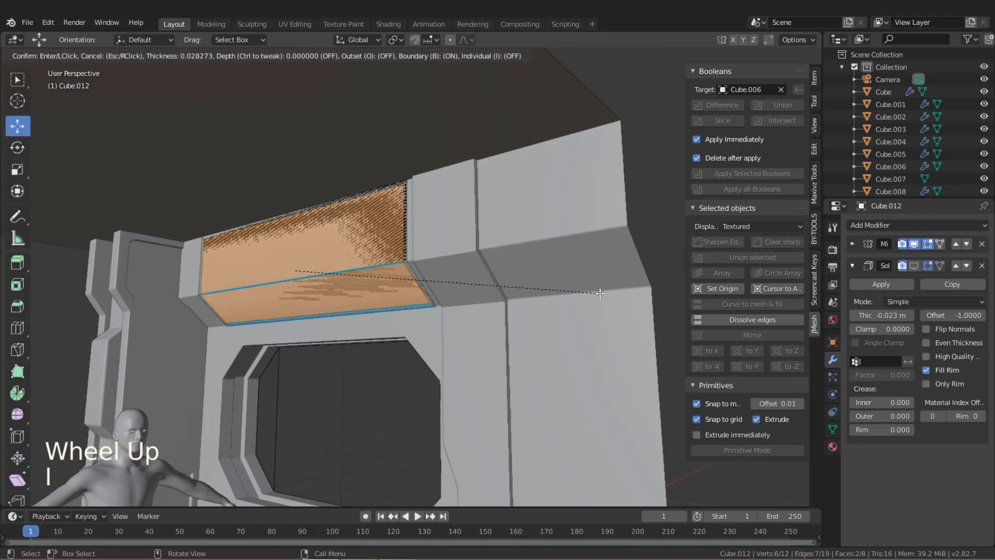
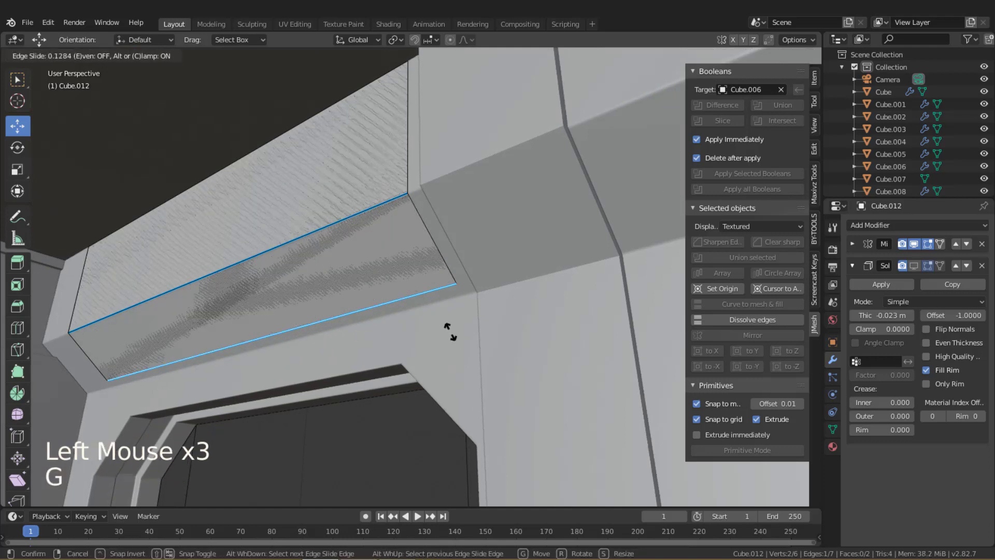
{"action": "key", "text": "Tab"}
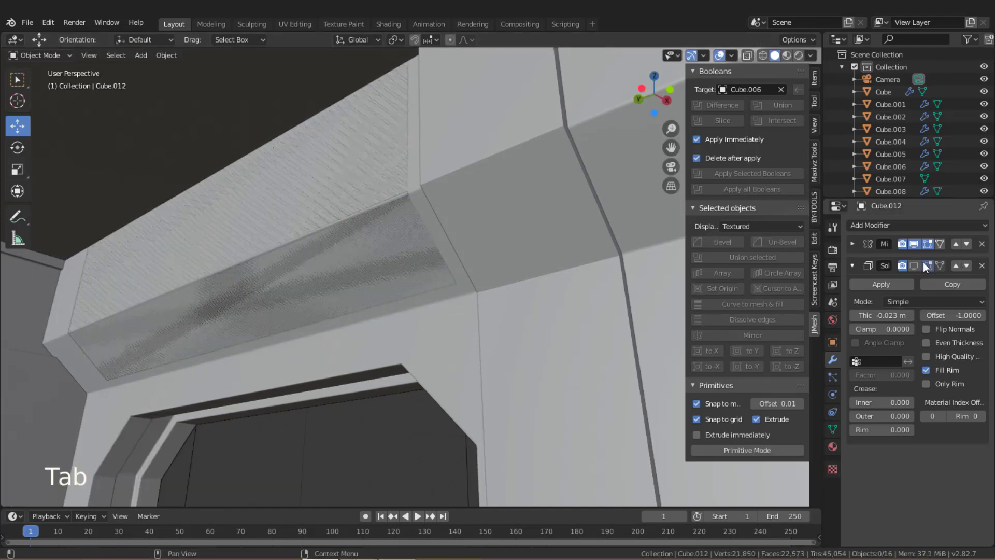
Orbit around the trim corner and underside to inspect the new seam.
{"action": "left_click", "coordinate": [921, 268]}
{"action": "middle_click", "coordinate": [438, 298]}
{"action": "scroll", "scroll_direction": "down", "scroll_amount": 3}
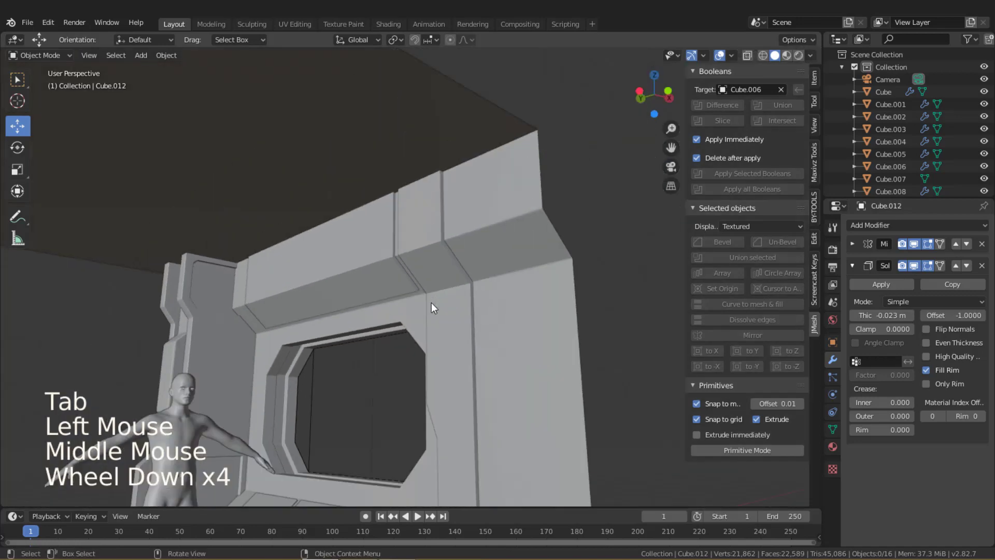
{"action": "middle_click", "coordinate": [433, 308]}
{"action": "scroll", "scroll_direction": "down", "scroll_amount": 3}
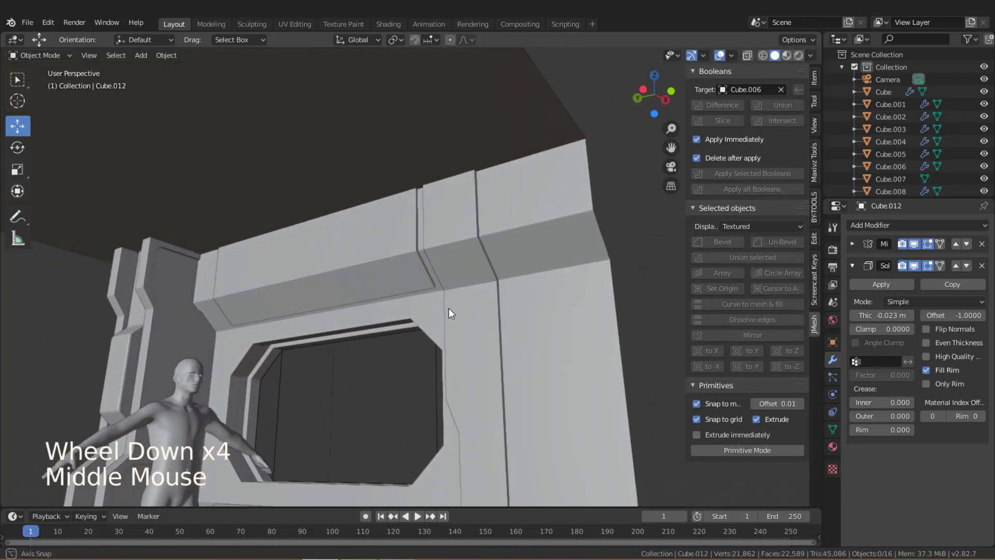
{"action": "scroll", "scroll_direction": "up", "scroll_amount": 3}
{"action": "middle_click", "coordinate": [392, 357]}
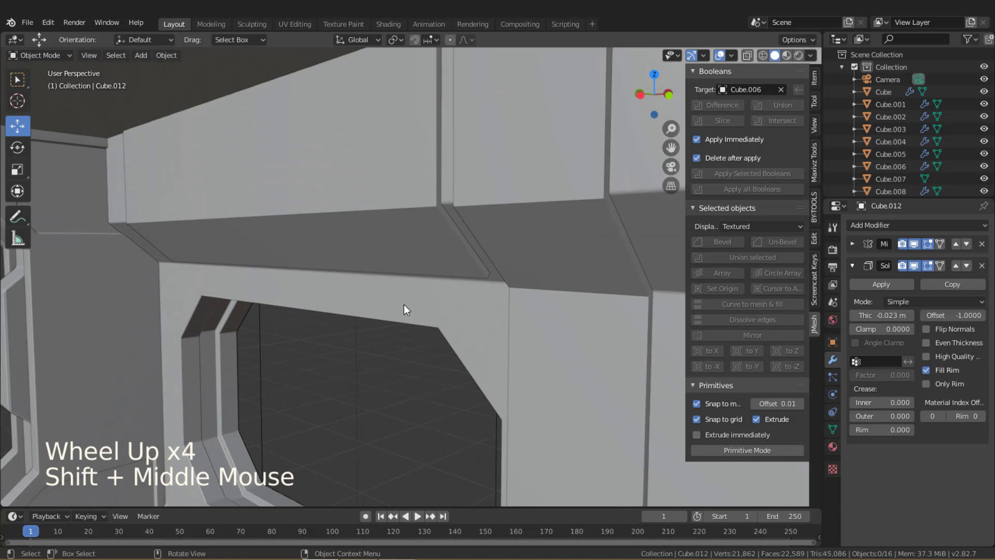
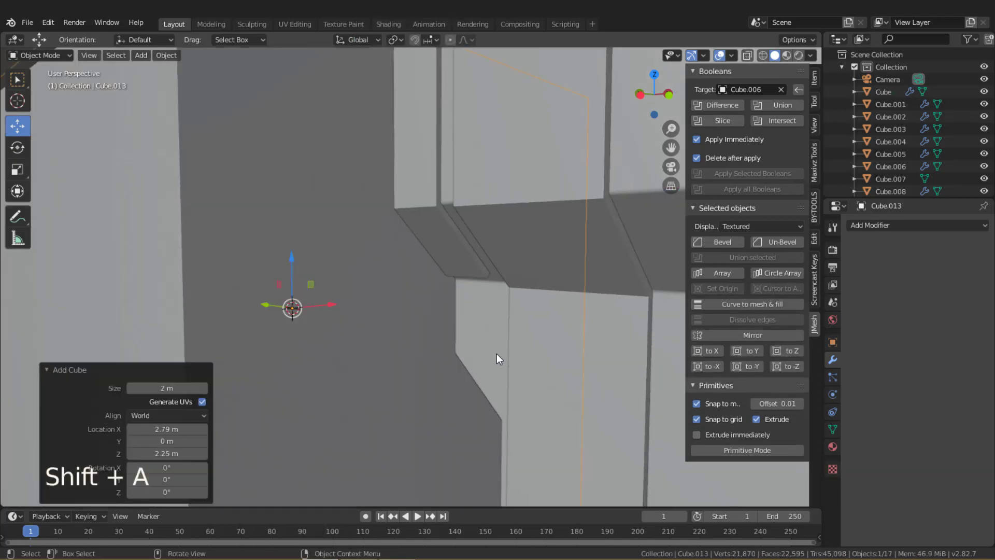
Move the new cube vertically into place beneath the ceiling trim.
{"action": "key", "text": "s"}
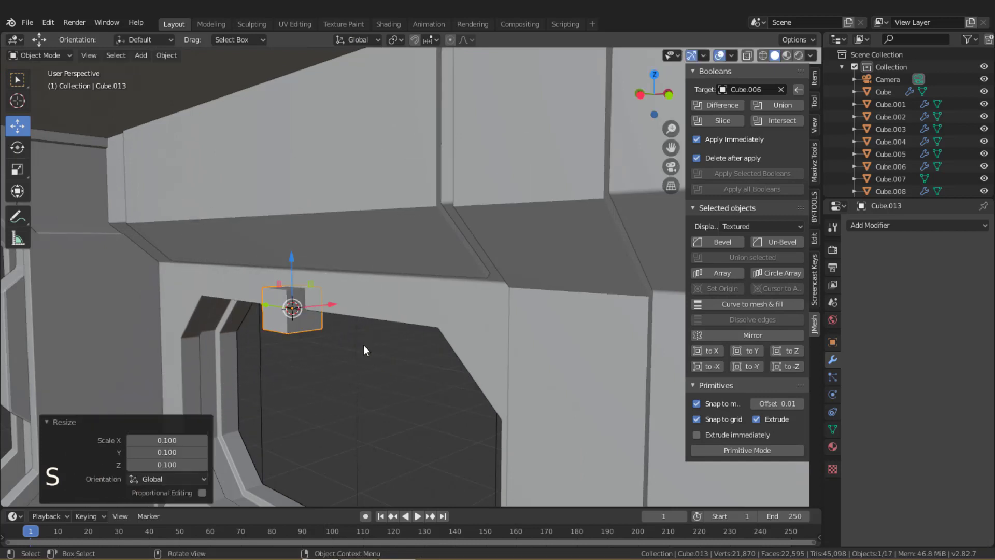
{"action": "key", "text": "s"}
{"action": "left_click", "coordinate": [293, 278]}
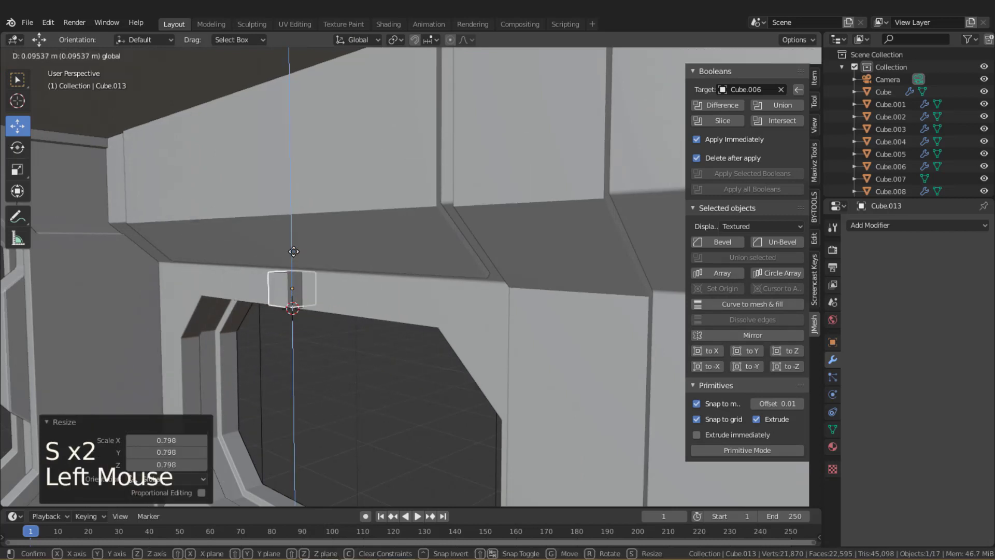
{"action": "middle_click", "coordinate": [351, 306]}
Stretch the cube along Y into a long thin ledge bar and check it from below.
{"action": "key", "text": "s"}
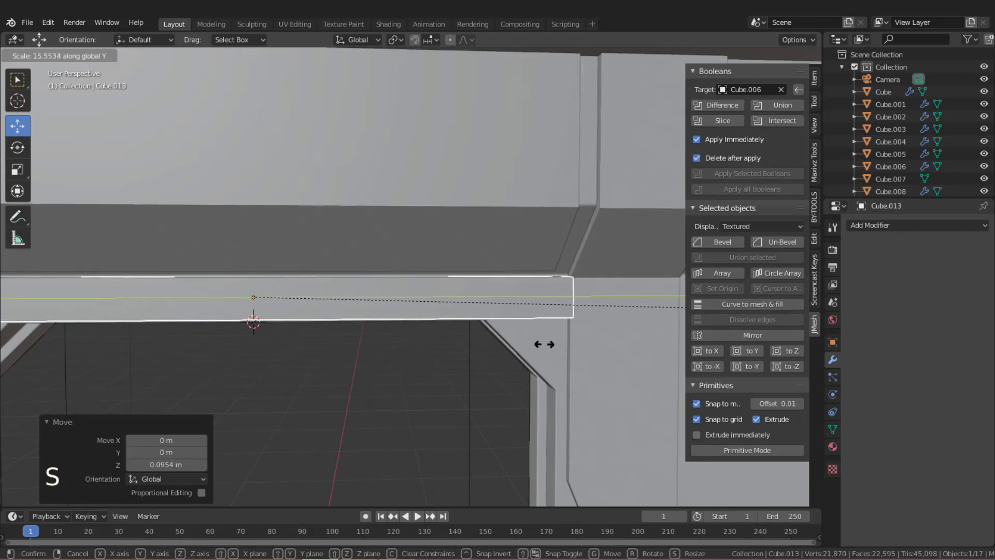
{"action": "middle_click", "coordinate": [544, 362]}
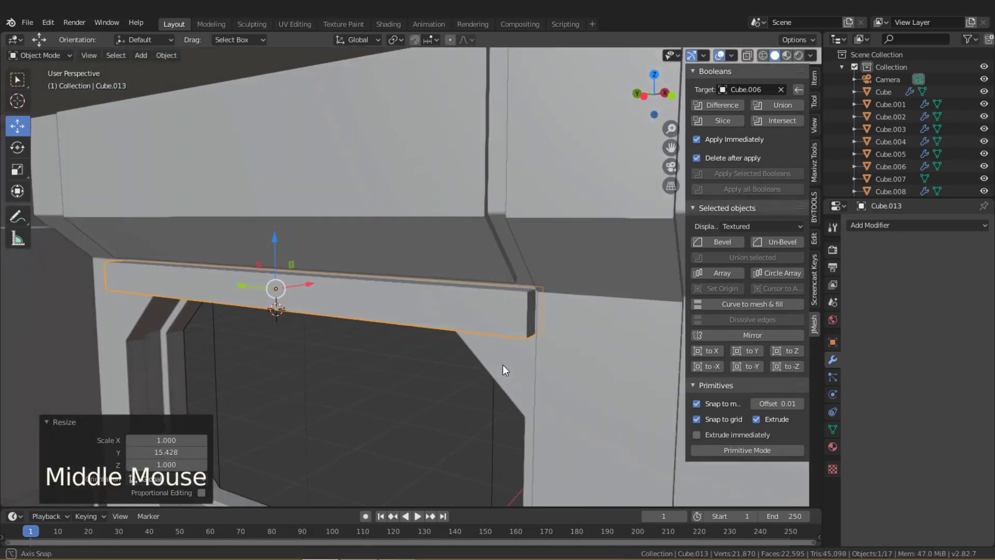
{"action": "middle_click", "coordinate": [521, 361]}
{"action": "middle_click", "coordinate": [506, 289]}
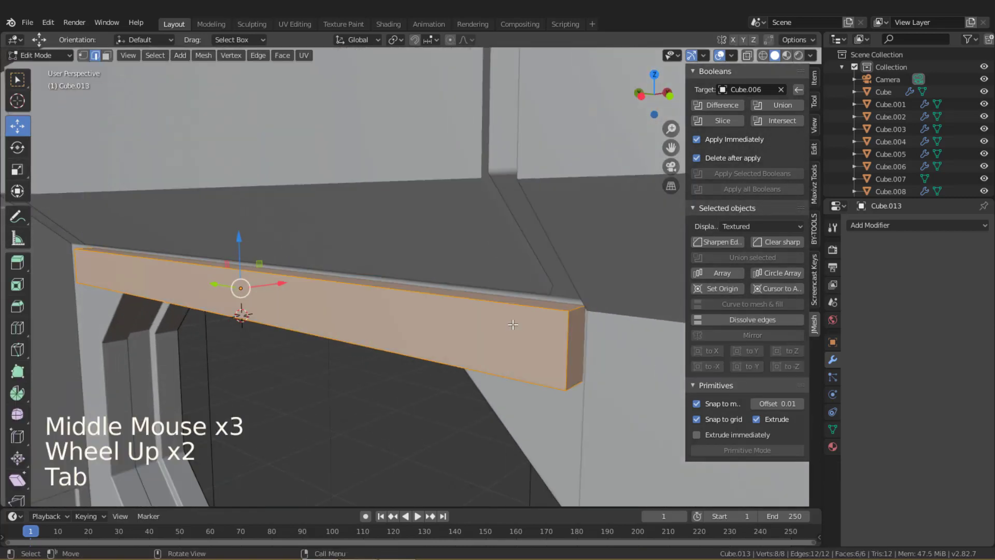
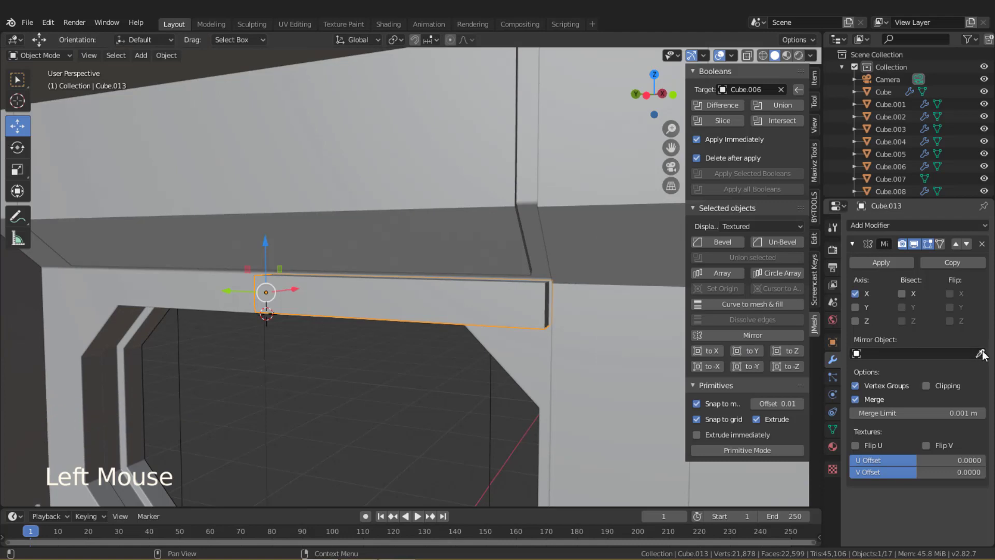
Set Cube.012 as the ledge bar's Mirror Object using the eyedropper.
{"action": "scroll", "scroll_direction": "down", "scroll_amount": 3}
{"action": "middle_click", "coordinate": [442, 331]}
{"action": "scroll", "scroll_direction": "up", "scroll_amount": 3}
{"action": "middle_click", "coordinate": [488, 331]}
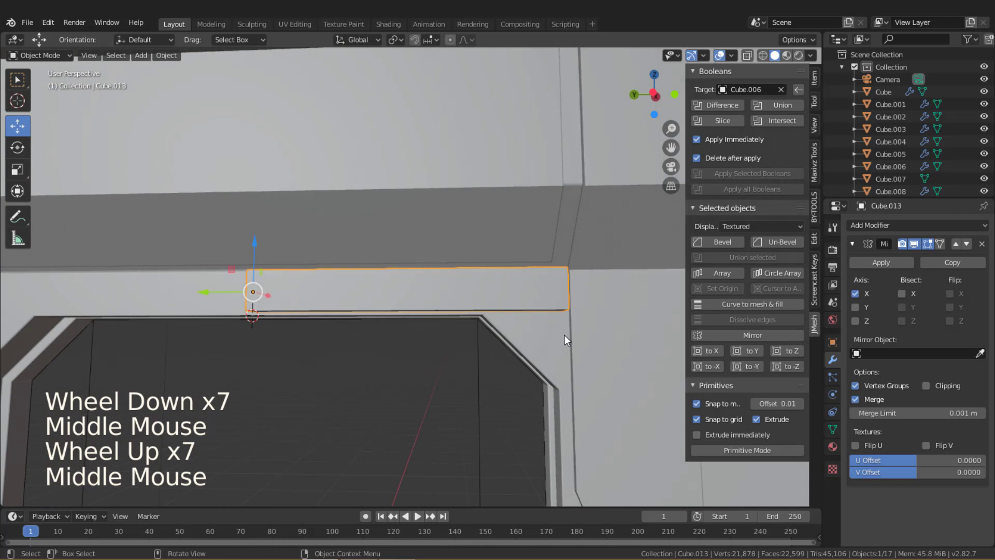
{"action": "left_click", "coordinate": [981, 353]}
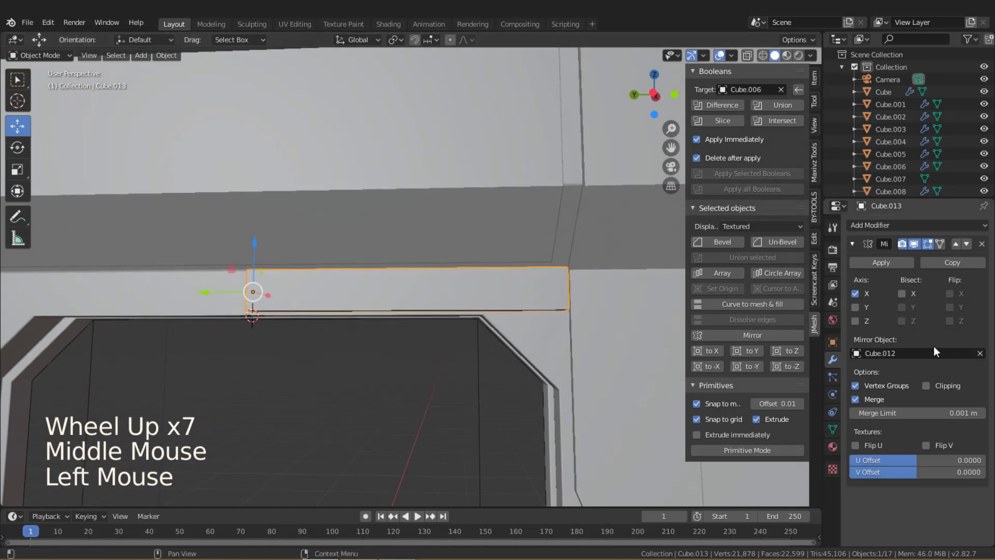
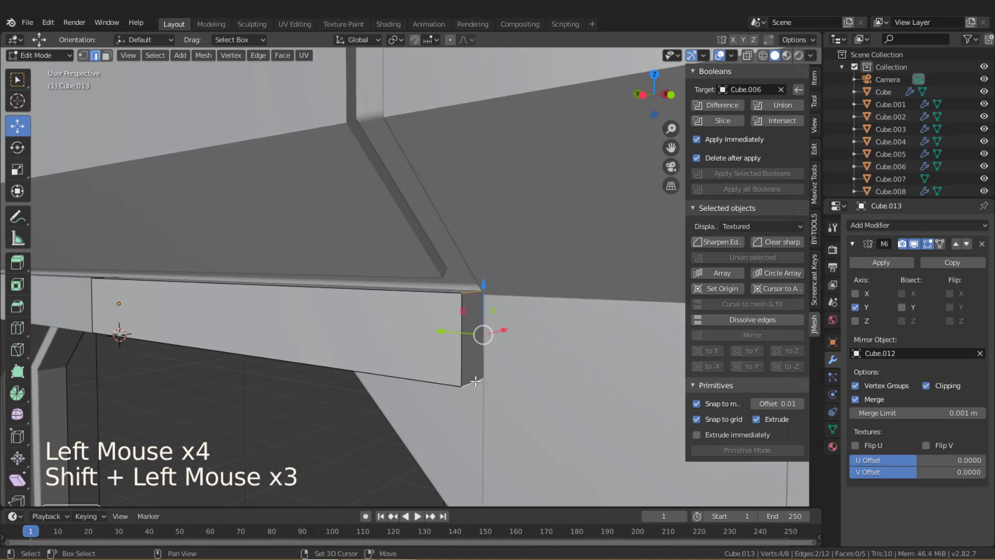
Bevel the bar's end corner edges in two Ctrl+B passes, leaving a notched, angled end piece.
{"action": "key", "text": "ctrl+b"}
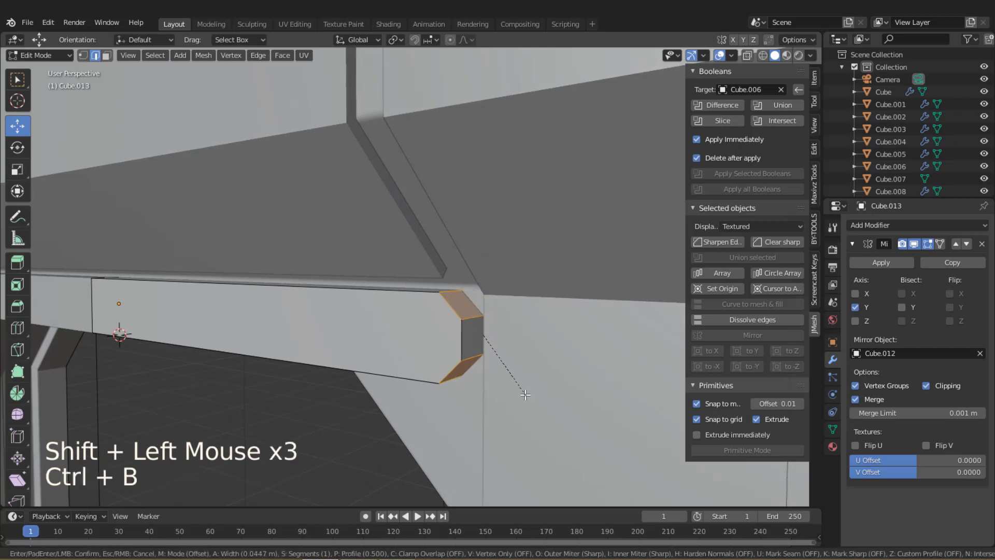
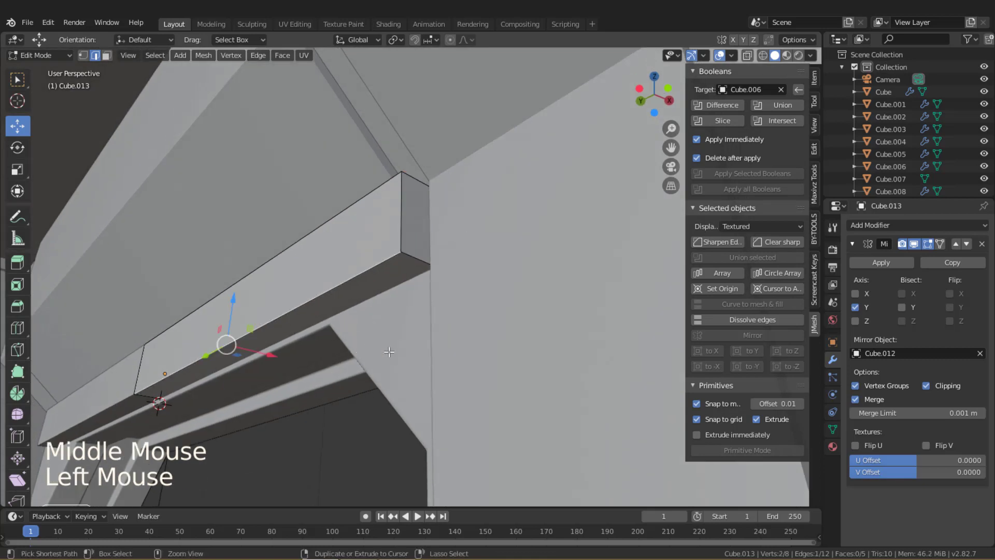
{"action": "key", "text": "ctrl+b"}
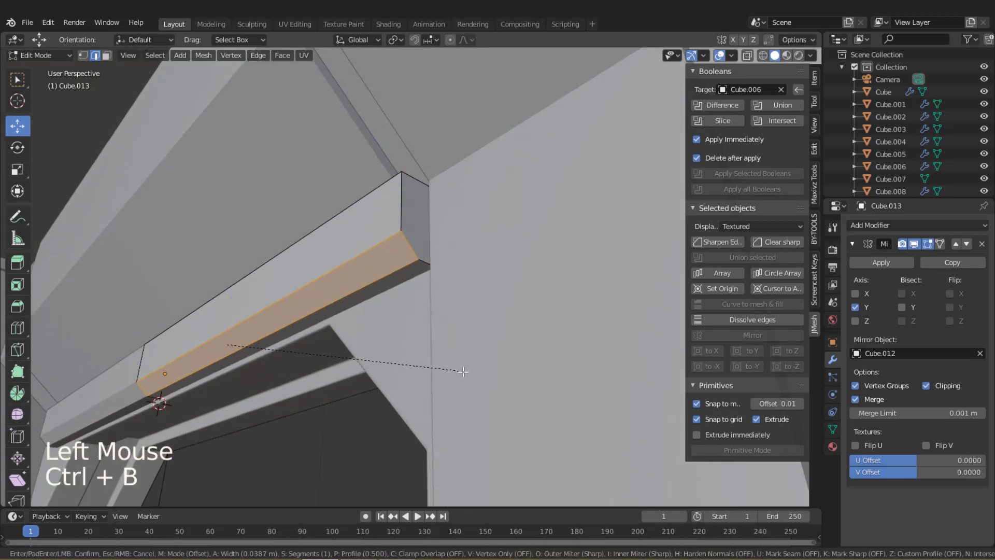
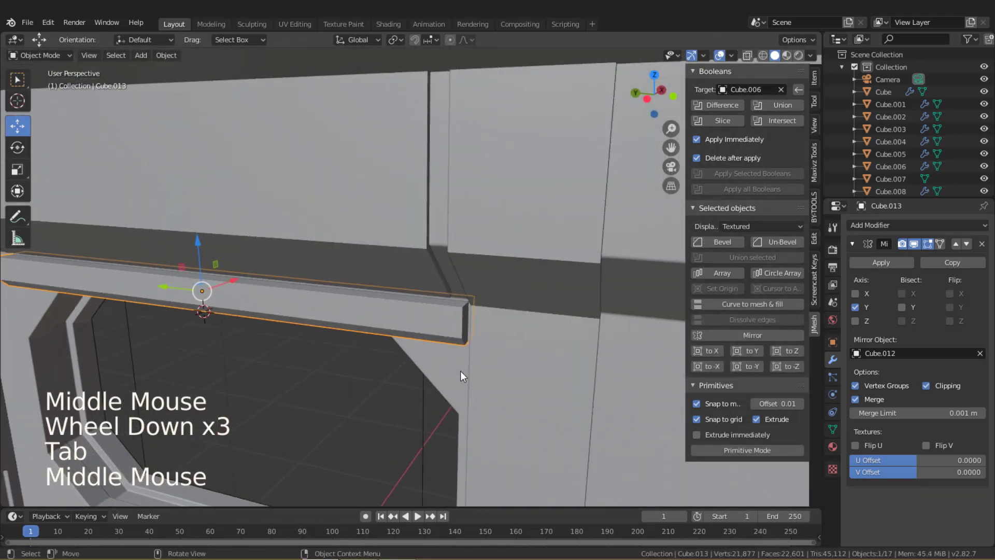
{"action": "scroll", "scroll_direction": "down", "scroll_amount": 3}
{"action": "middle_click", "coordinate": [474, 361]}
{"action": "middle_click", "coordinate": [461, 348]}
{"action": "middle_click", "coordinate": [449, 338]}
{"action": "middle_click", "coordinate": [440, 327]}
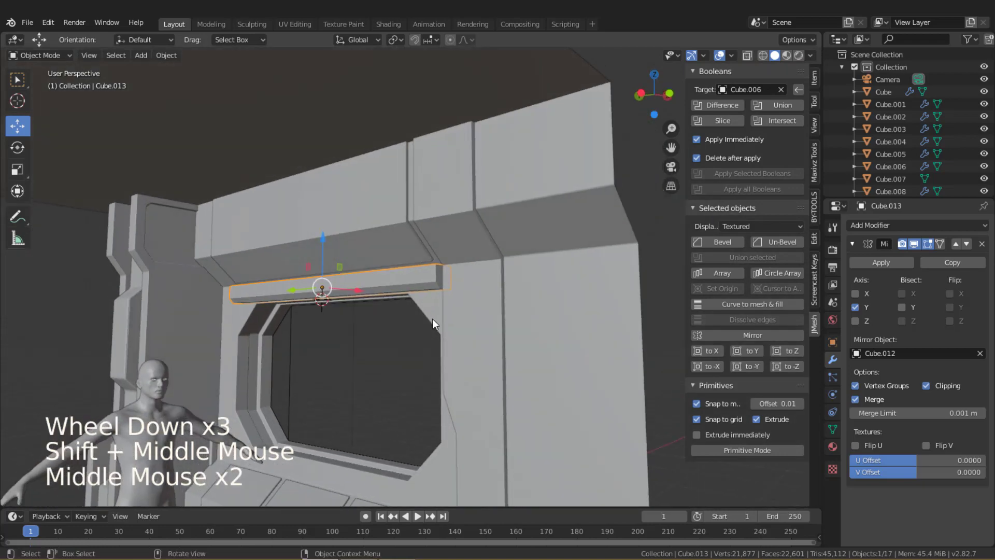
{"action": "scroll", "scroll_direction": "up", "scroll_amount": 3}
{"action": "middle_click", "coordinate": [424, 313]}
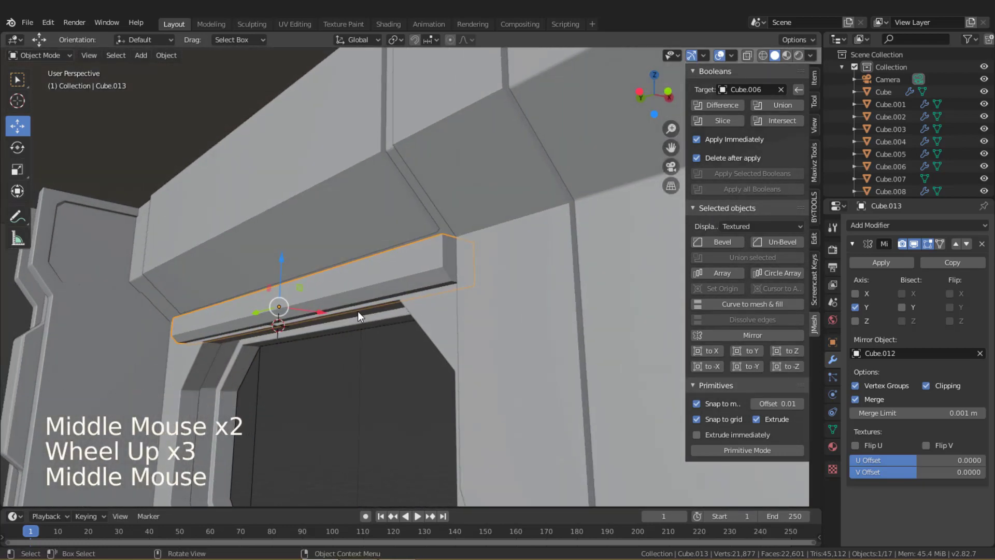
Add a new cube, shrink it to a small block and position it at the ledge trim's end.
{"action": "key", "text": "shift+a"}
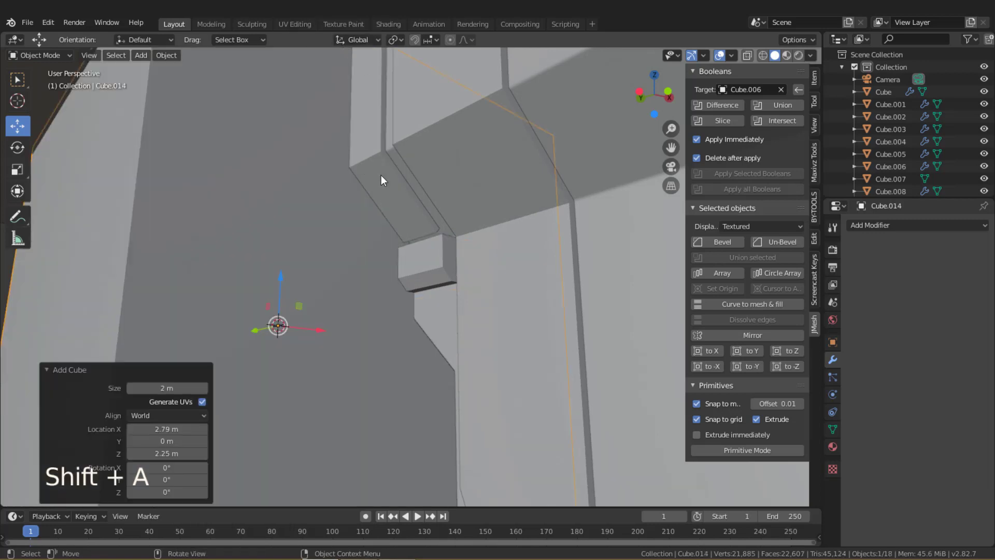
{"action": "key", "text": "s"}
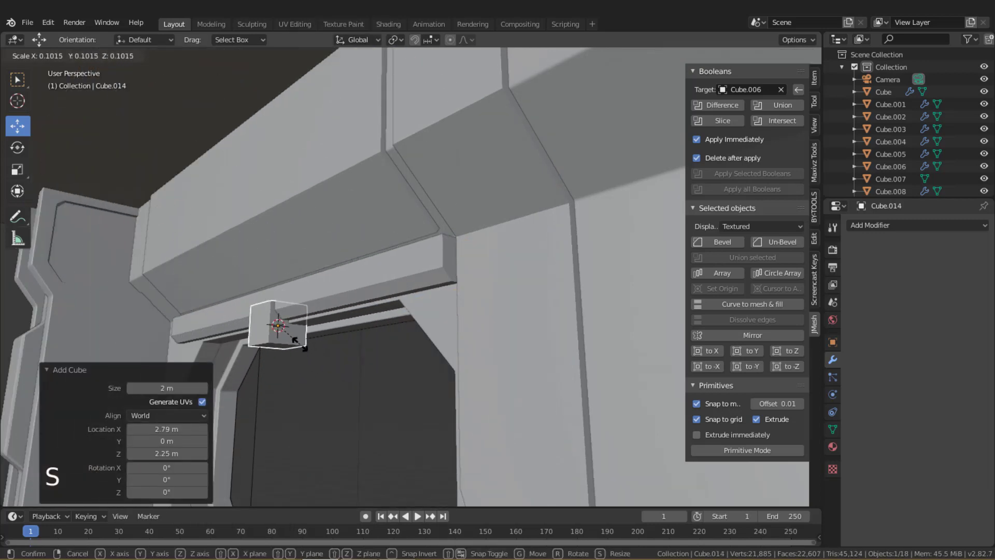
{"action": "key", "text": "s"}
{"action": "middle_click", "coordinate": [291, 339]}
{"action": "middle_click", "coordinate": [382, 373]}
{"action": "scroll", "scroll_direction": "up", "scroll_amount": 3}
{"action": "middle_click", "coordinate": [422, 342]}
{"action": "scroll", "scroll_direction": "up", "scroll_amount": 3}
{"action": "middle_click", "coordinate": [436, 311]}
{"action": "left_click", "coordinate": [335, 365]}
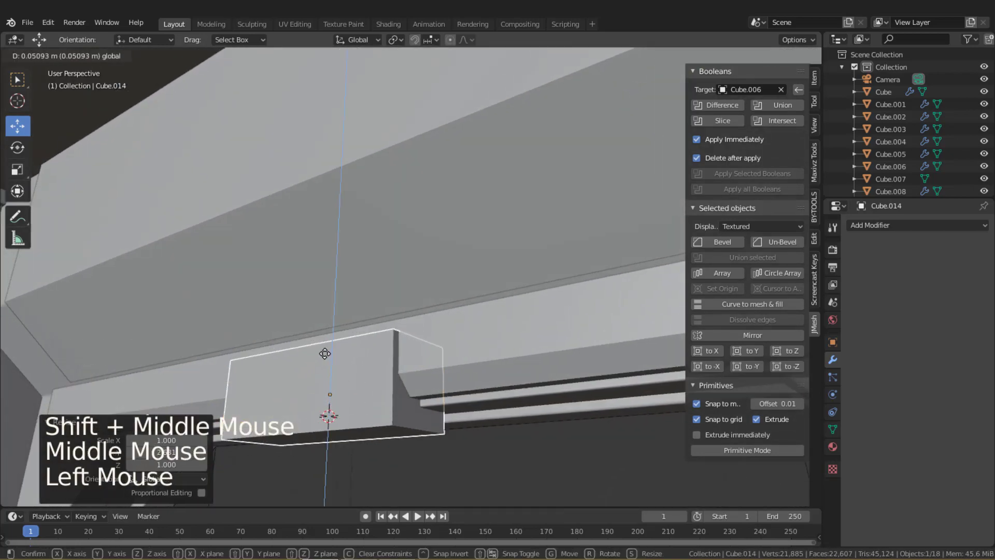
{"action": "key", "text": "s"}
{"action": "left_click", "coordinate": [337, 352]}
Inspect the small block's placement against the ledge from the side and below.
{"action": "middle_click", "coordinate": [387, 385]}
{"action": "scroll", "scroll_direction": "up", "scroll_amount": 3}
{"action": "left_click", "coordinate": [446, 407]}
{"action": "scroll", "scroll_direction": "up", "scroll_amount": 3}
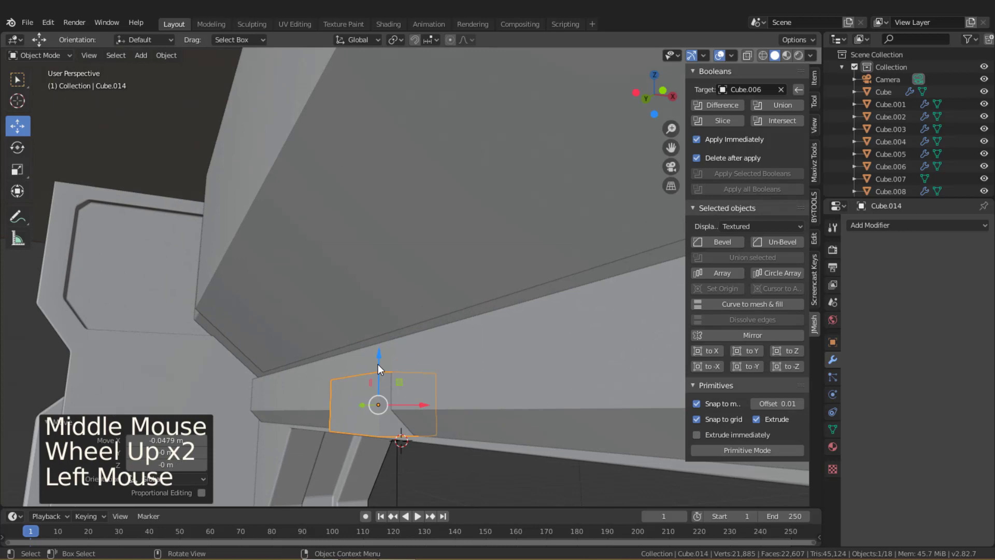
{"action": "left_click", "coordinate": [383, 371]}
{"action": "middle_click", "coordinate": [404, 378]}
{"action": "middle_click", "coordinate": [420, 385]}
{"action": "scroll", "scroll_direction": "down", "scroll_amount": 3}
{"action": "middle_click", "coordinate": [495, 347]}
{"action": "scroll", "scroll_direction": "up", "scroll_amount": 3}
{"action": "middle_click", "coordinate": [444, 329]}
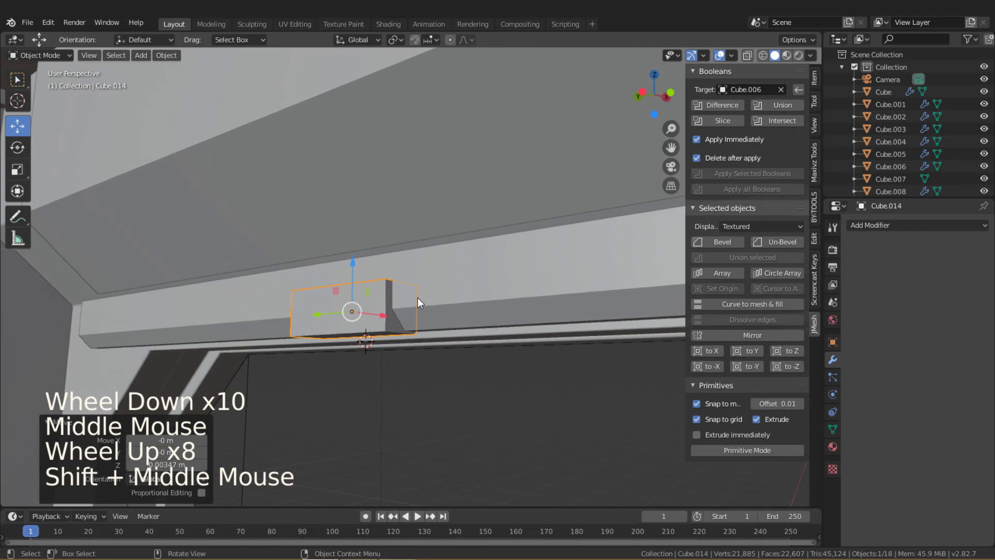
Apply the block's scale, bevel its corner edges to round them, and return to Object Mode.
{"action": "key", "text": "Tab"}
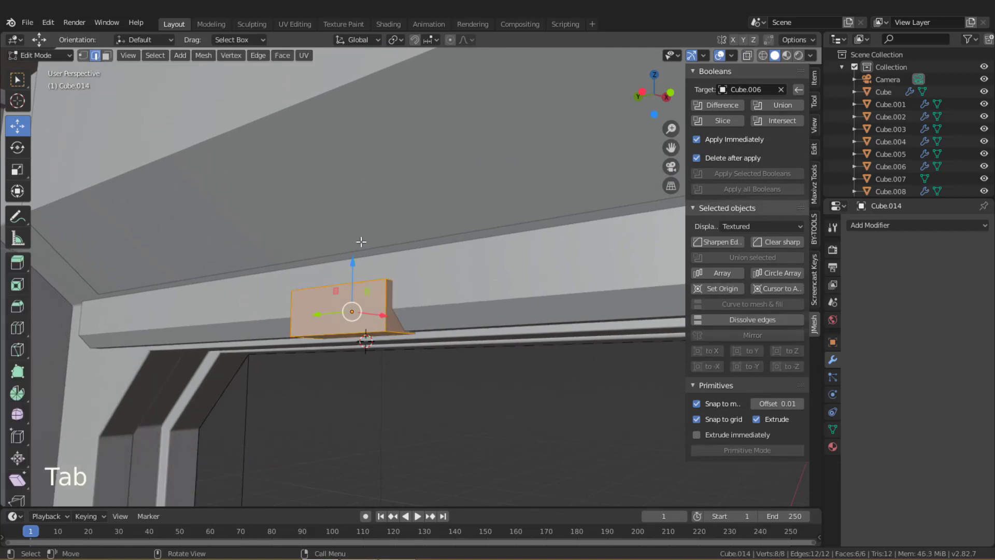
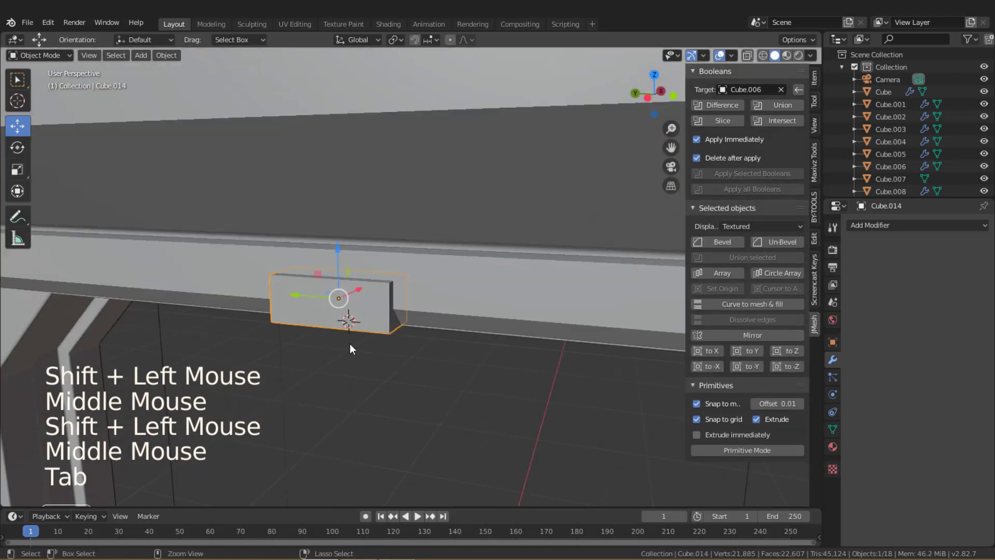
{"action": "key", "text": "ctrl+a"}
{"action": "key", "text": "Tab"}
{"action": "middle_click", "coordinate": [475, 336]}
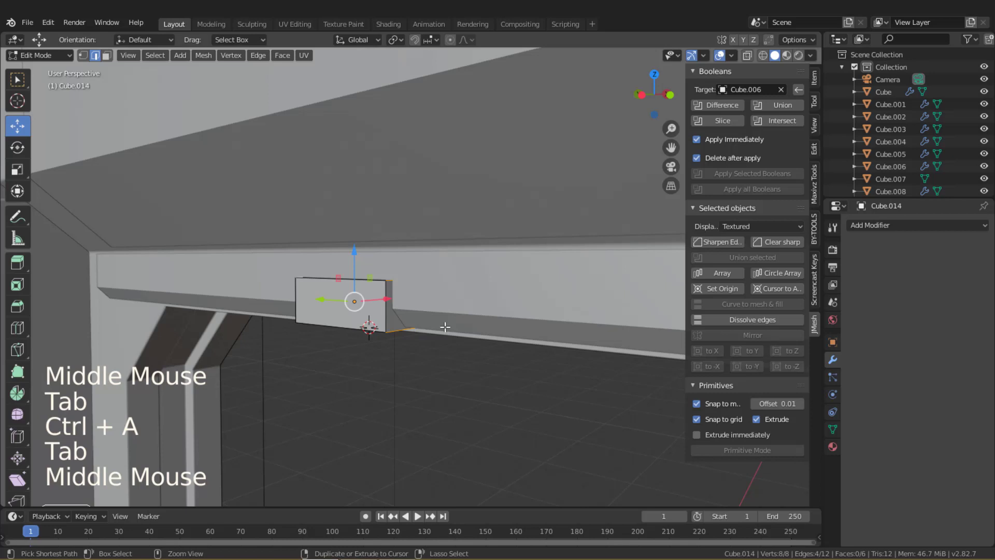
{"action": "key", "text": "ctrl+b"}
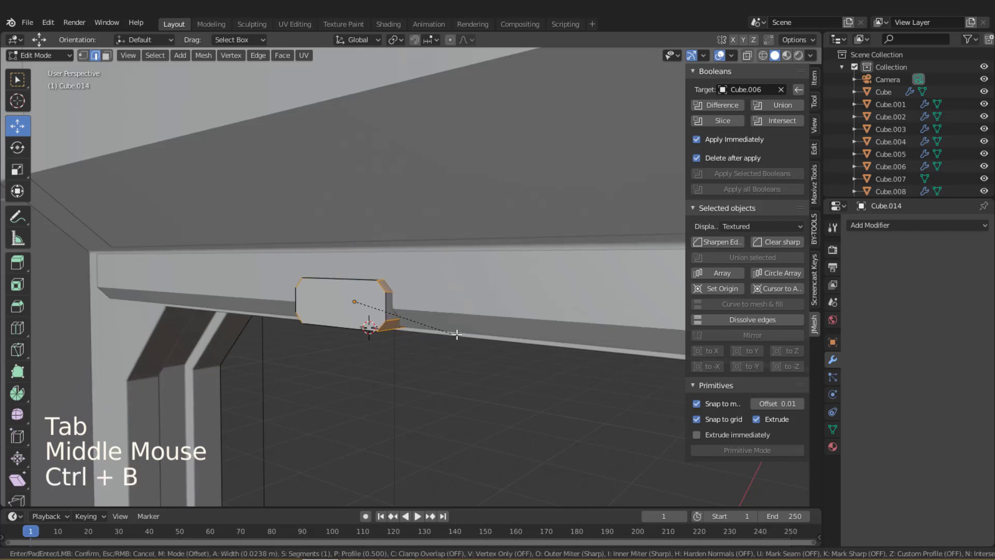
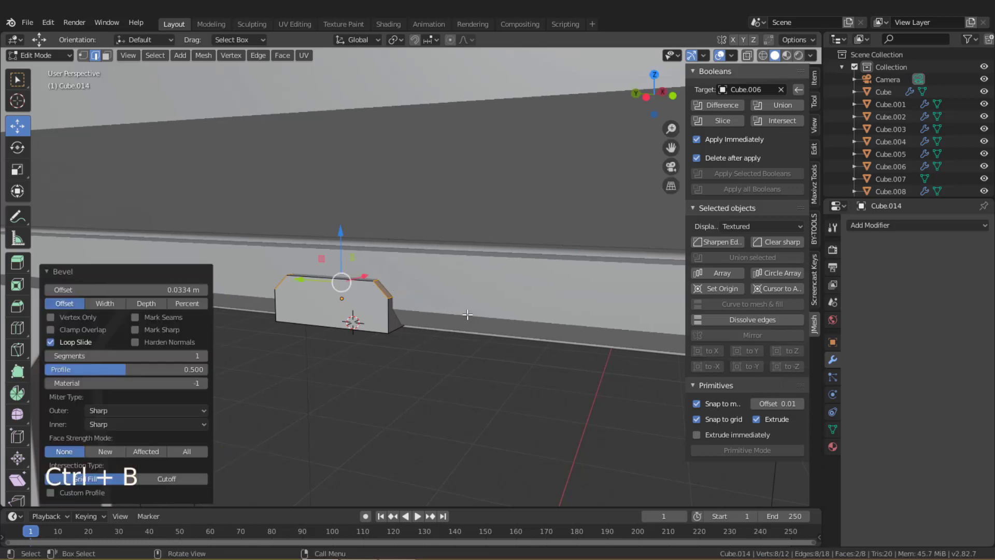
{"action": "key", "text": "Tab"}
{"action": "middle_click", "coordinate": [426, 334]}
Duplicate the beveled end piece with Shift+D and place the copy aside.
{"action": "key", "text": "shift+d"}
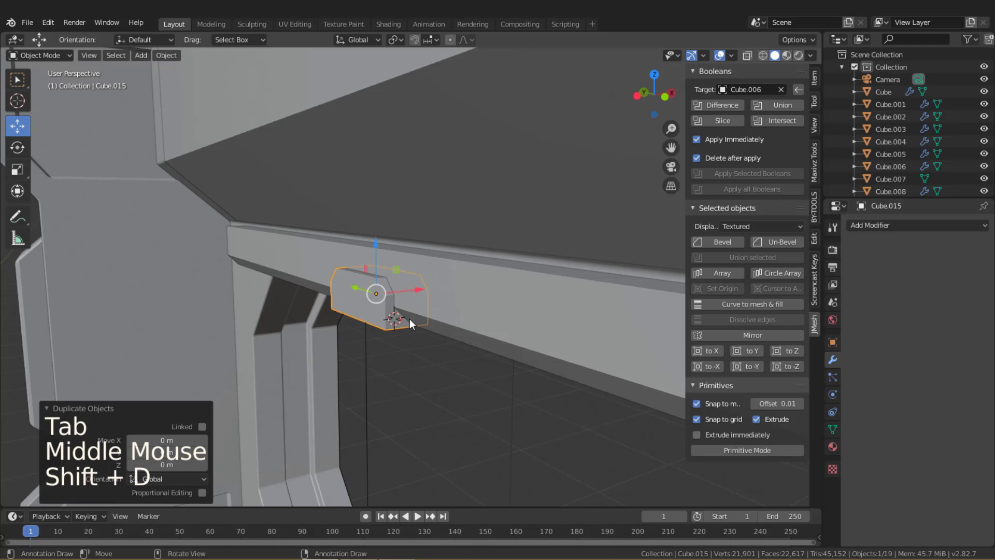
{"action": "left_click", "coordinate": [418, 295]}
{"action": "double_click", "coordinate": [802, 97]}
{"action": "left_click", "coordinate": [470, 307]}
{"action": "middle_click", "coordinate": [469, 307]}
Select the ledge trim, restore the cutter, and Boolean-Difference the end piece out of the trim.
{"action": "left_click", "coordinate": [722, 109]}
{"action": "middle_click", "coordinate": [526, 375]}
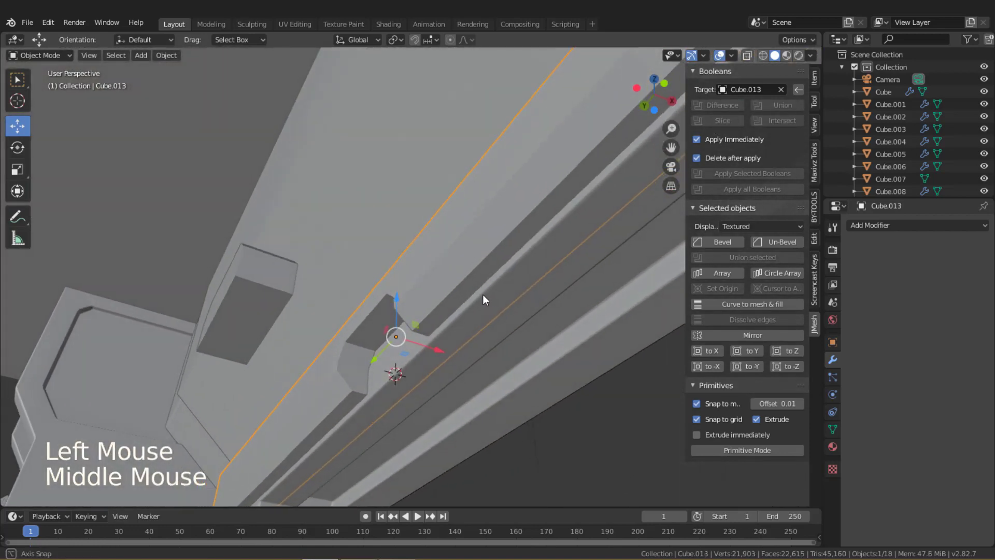
{"action": "left_click", "coordinate": [420, 295]}
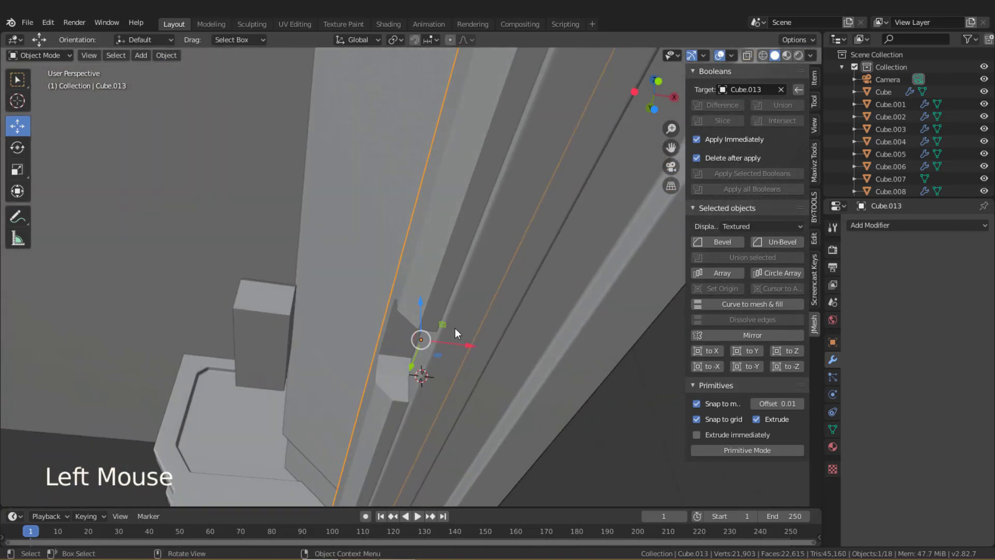
{"action": "key", "text": "g"}
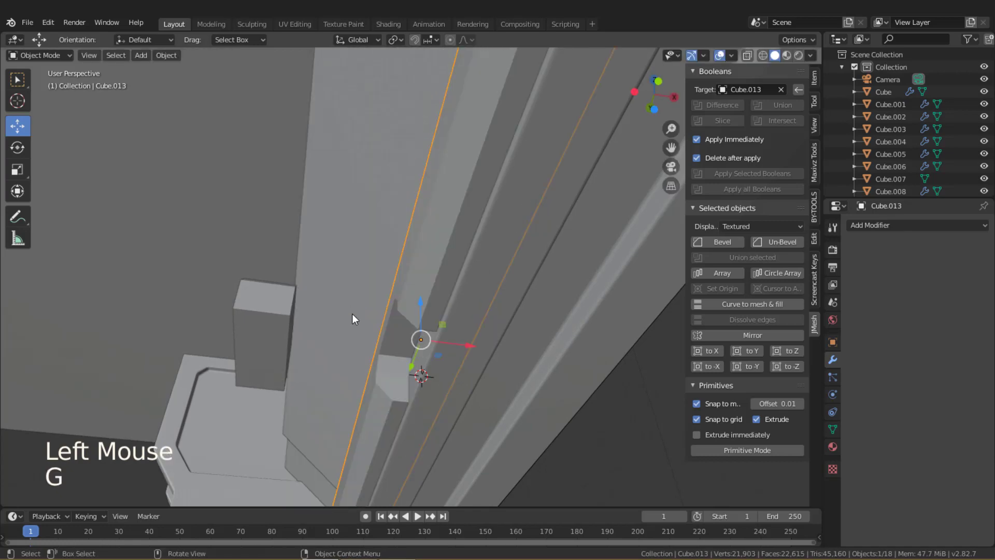
{"action": "middle_click", "coordinate": [526, 333]}
{"action": "key", "text": "ctrl+z"}
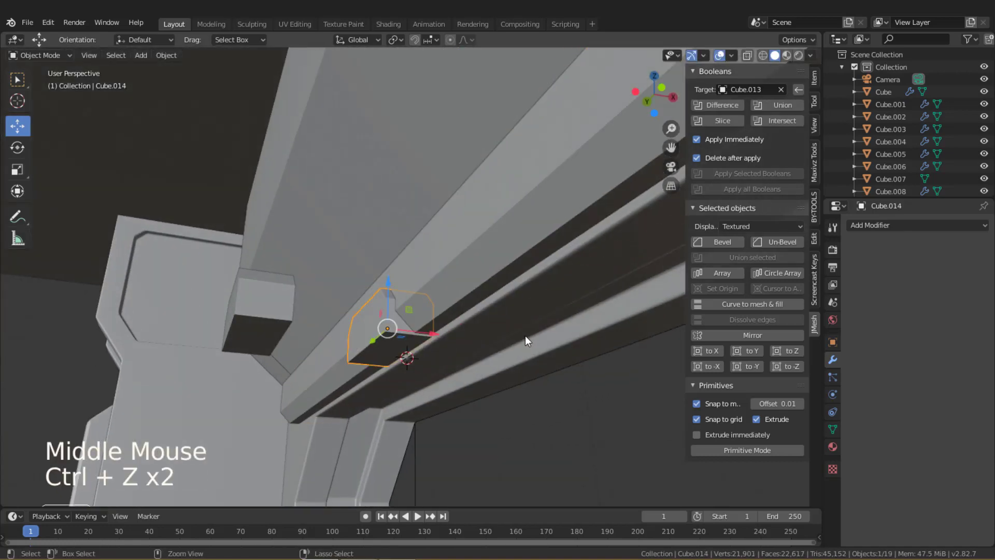
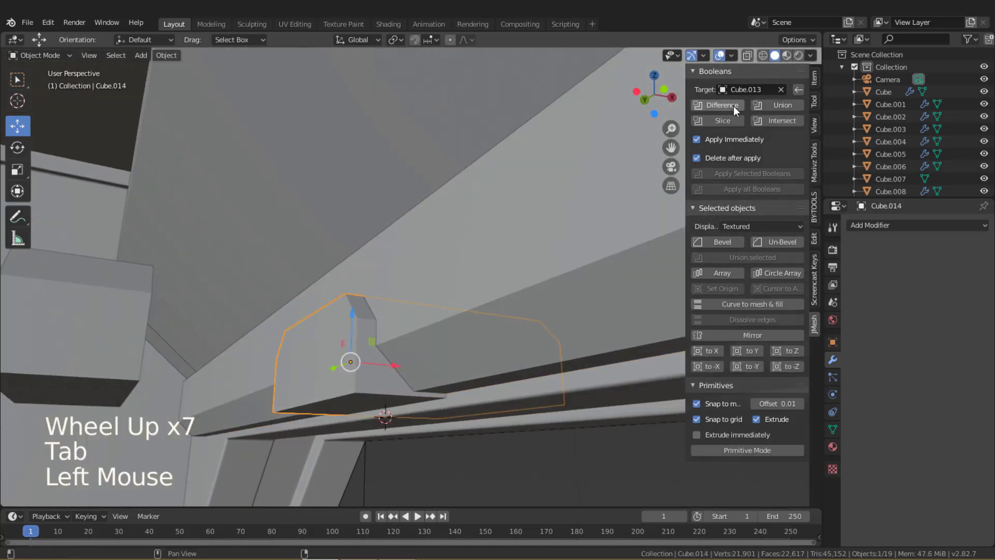
{"action": "left_click", "coordinate": [459, 337]}
{"action": "scroll", "scroll_direction": "down", "scroll_amount": 3}
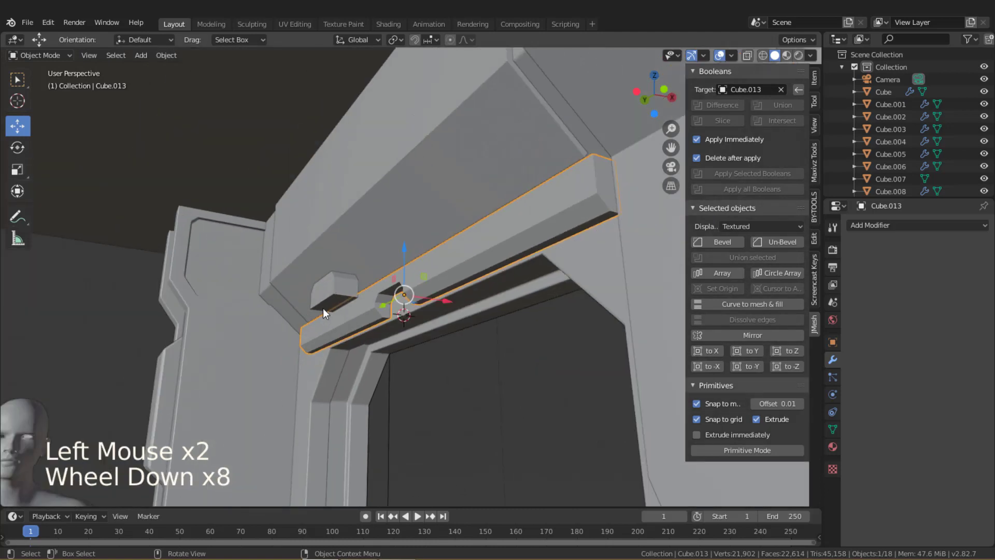
Move the copied end piece along X toward the trim's other end.
{"action": "left_click", "coordinate": [327, 303]}
{"action": "left_click", "coordinate": [368, 298]}
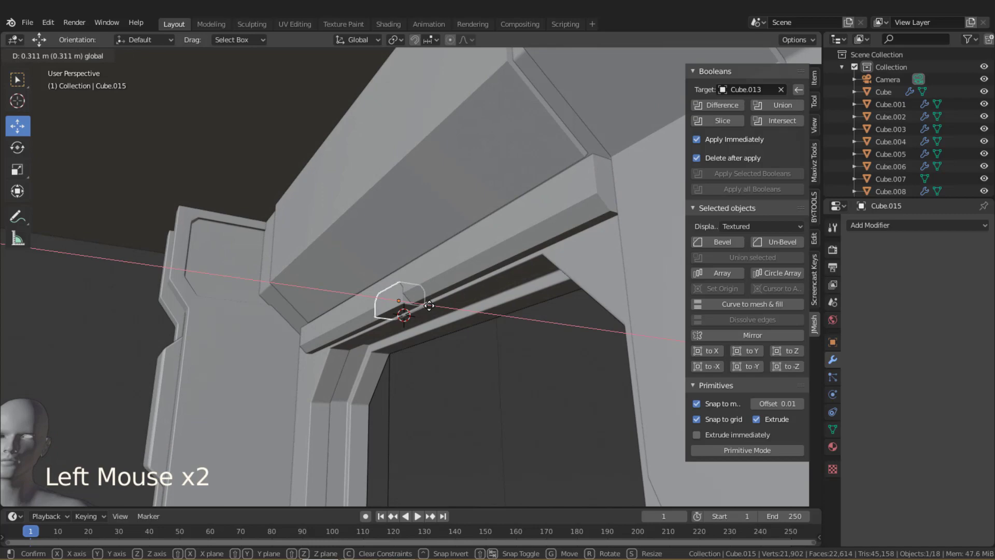
{"action": "scroll", "scroll_direction": "up", "scroll_amount": 3}
{"action": "middle_click", "coordinate": [406, 314]}
{"action": "middle_click", "coordinate": [468, 314]}
{"action": "scroll", "scroll_direction": "up", "scroll_amount": 3}
{"action": "scroll", "scroll_direction": "down", "scroll_amount": 3}
{"action": "middle_click", "coordinate": [473, 308]}
{"action": "scroll", "scroll_direction": "down", "scroll_amount": 3}
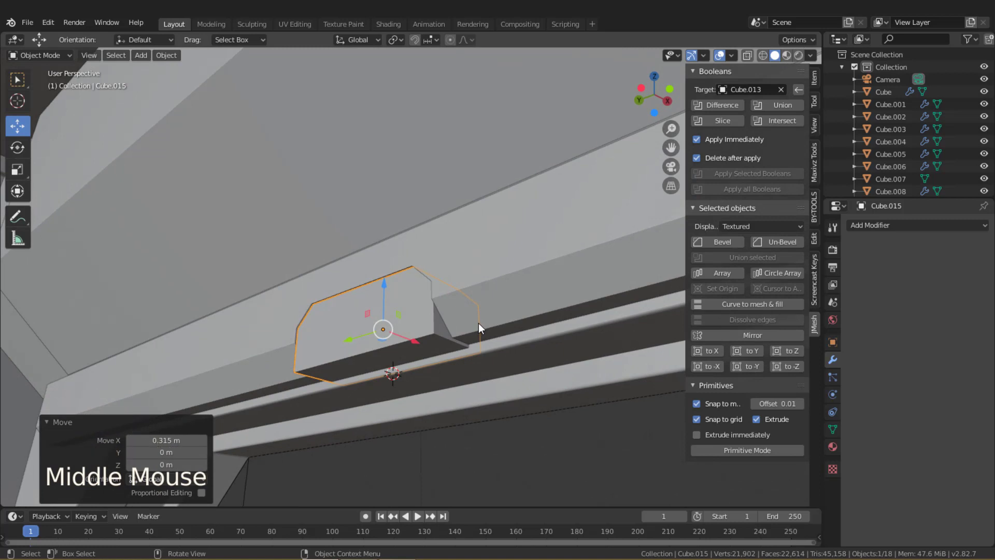
Extrude a face of the copy in Edit Mode and confirm its final position on the trim.
{"action": "key", "text": "Tab"}
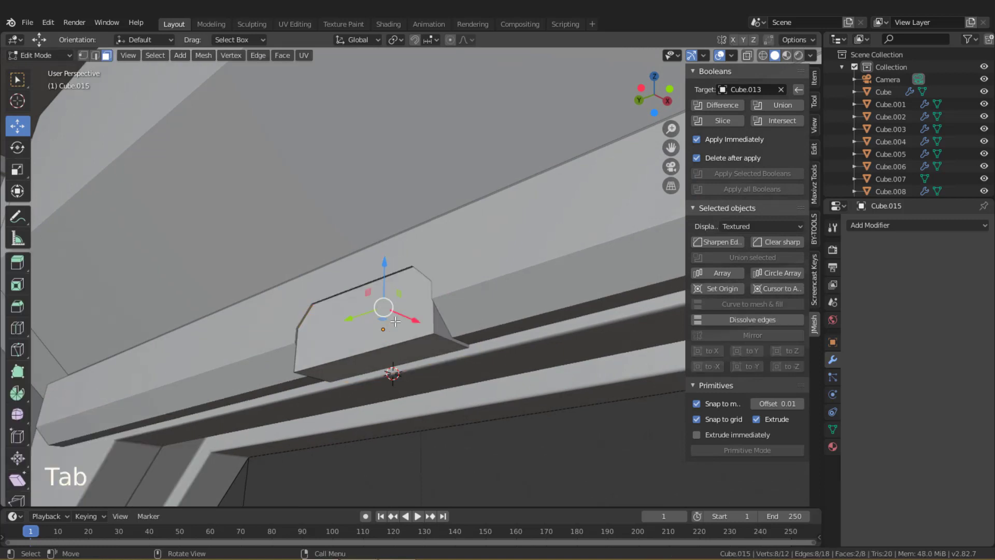
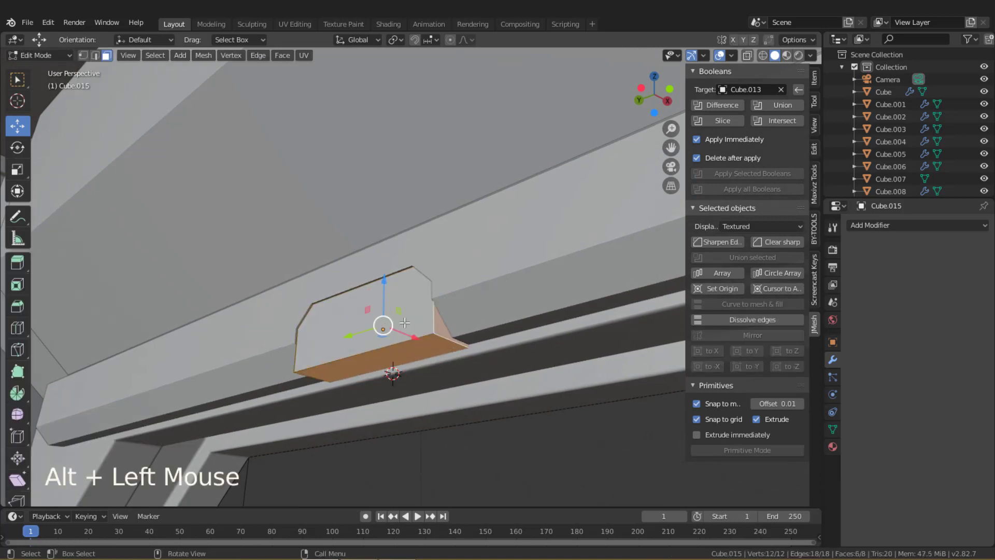
{"action": "key", "text": "Tab"}
{"action": "middle_click", "coordinate": [423, 337]}
{"action": "left_click", "coordinate": [431, 344]}
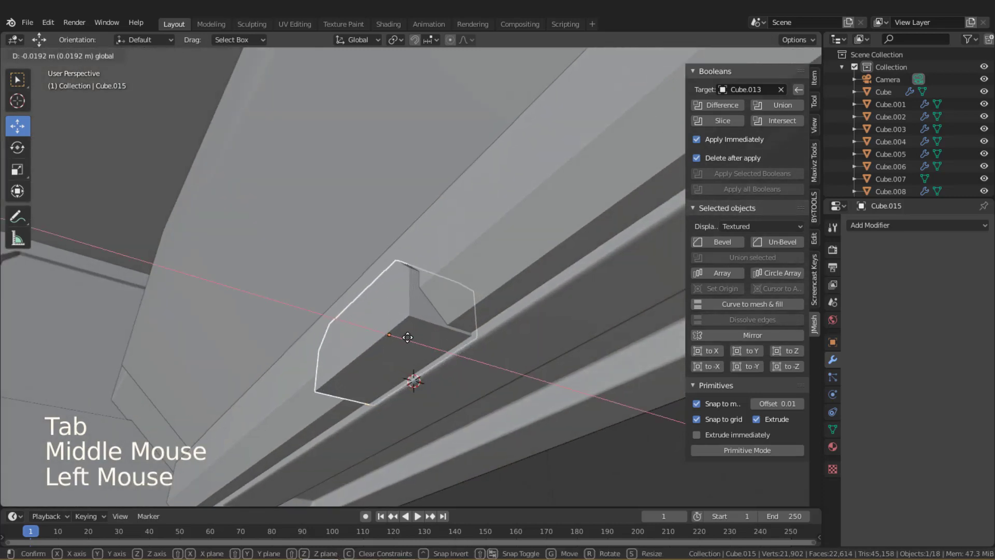
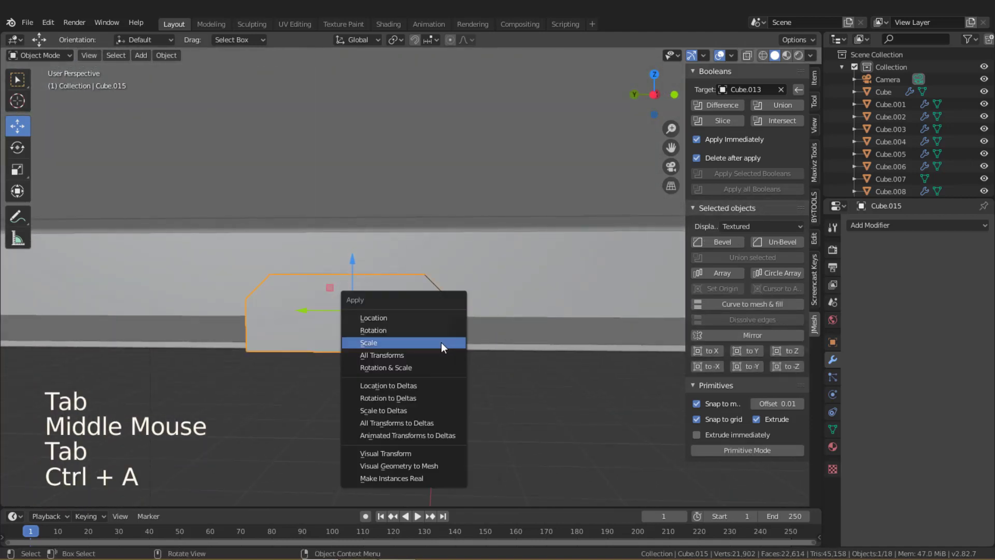
Apply rotation and scale, bevel the copy's edges, and subtract it from the trim as a second notch.
{"action": "key", "text": "Tab"}
{"action": "key", "text": "a"}
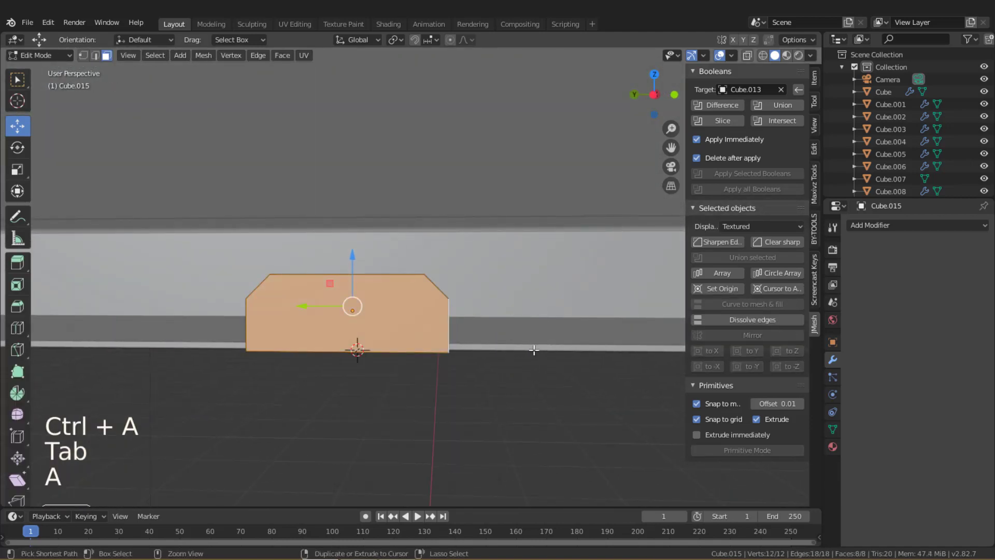
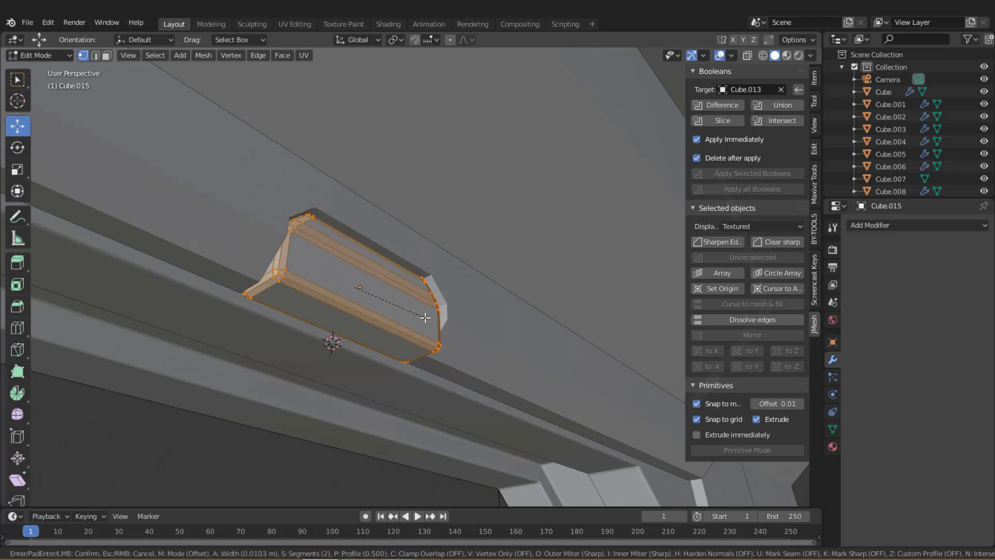
{"action": "key", "text": "Tab"}
{"action": "right_click", "coordinate": [394, 299]}
{"action": "scroll", "scroll_direction": "down", "scroll_amount": 3}
{"action": "left_click", "coordinate": [405, 407]}
{"action": "scroll", "scroll_direction": "down", "scroll_amount": 3}
Apply the trim's transforms and give it a JMesh Bevel modifier of 0.007 m width.
{"action": "middle_click", "coordinate": [459, 363]}
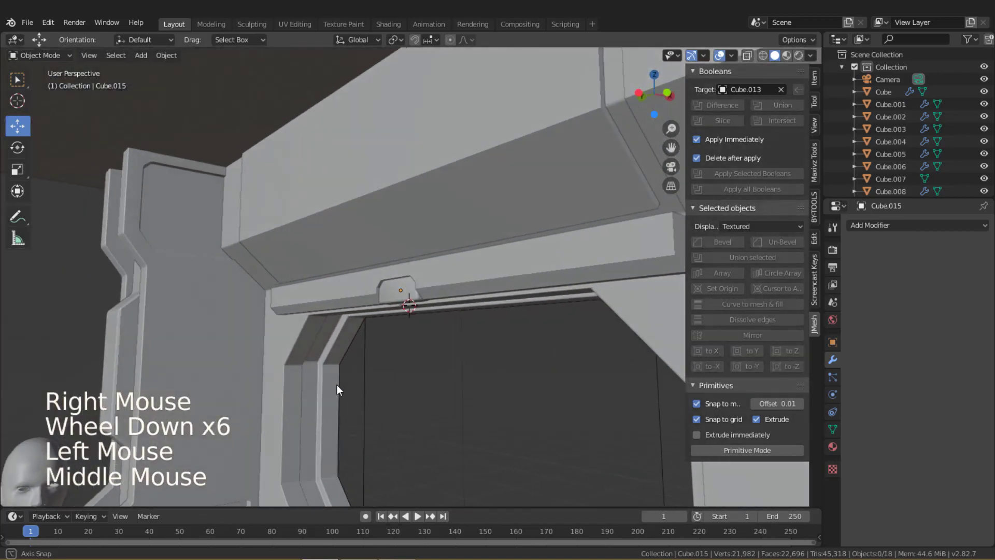
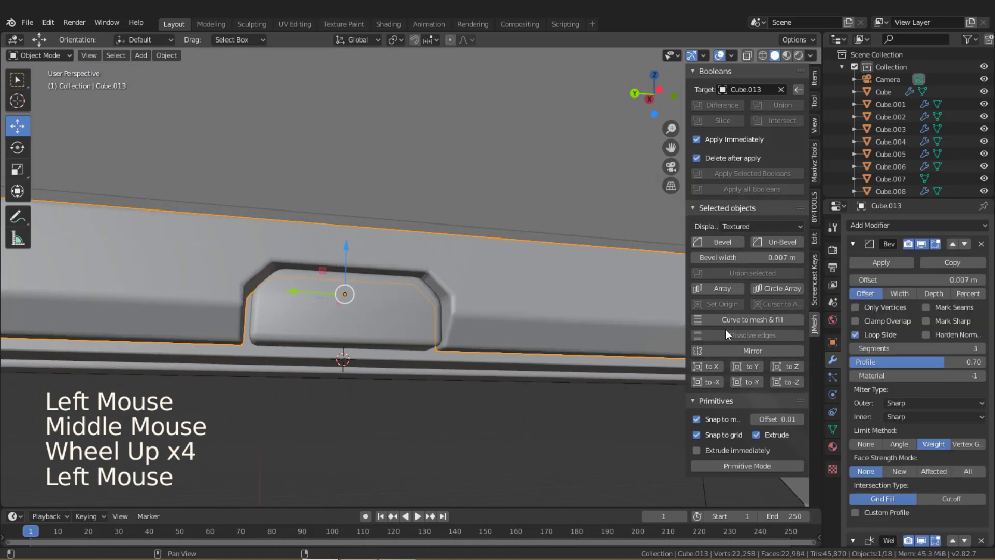
{"action": "scroll", "scroll_direction": "up", "scroll_amount": 3}
{"action": "middle_click", "coordinate": [531, 350]}
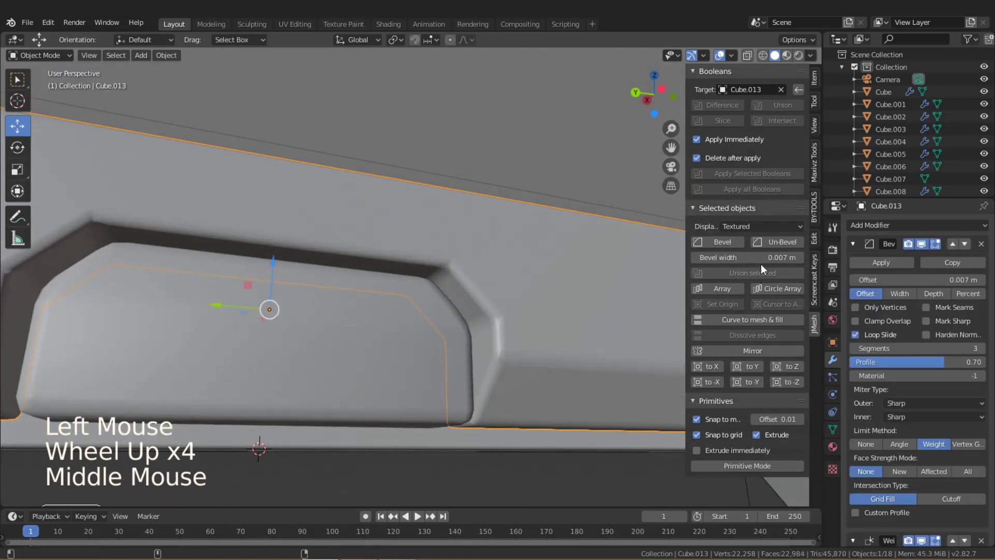
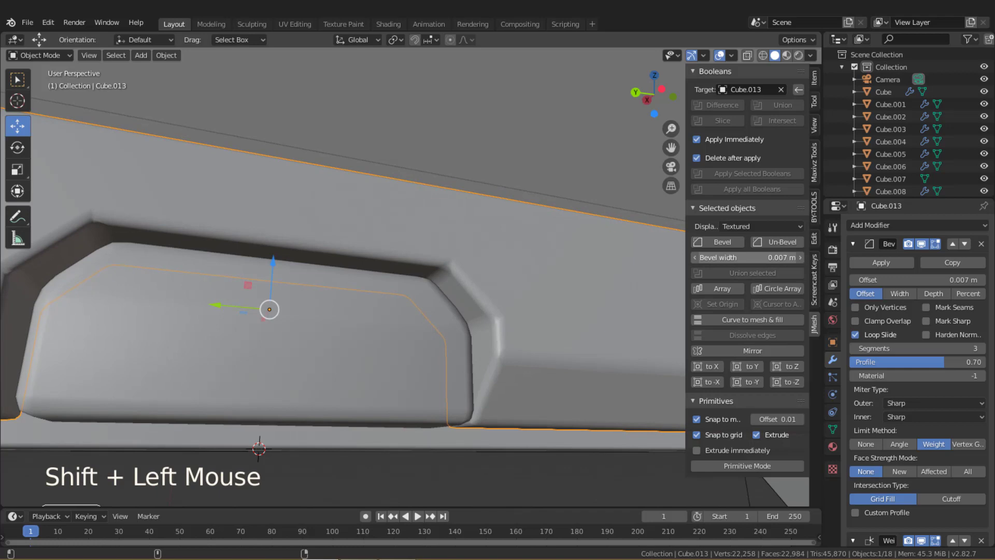
{"action": "key", "text": "ctrl+a"}
{"action": "scroll", "scroll_direction": "down", "scroll_amount": 3}
{"action": "scroll", "scroll_direction": "down", "scroll_amount": 3}
{"action": "middle_click", "coordinate": [496, 355]}
{"action": "scroll", "scroll_direction": "down", "scroll_amount": 3}
{"action": "left_click", "coordinate": [429, 414]}
{"action": "scroll", "scroll_direction": "down", "scroll_amount": 3}
{"action": "middle_click", "coordinate": [454, 356]}
Select wall panel pieces and the mirrored pillar pair to review the corridor frame.
{"action": "left_click", "coordinate": [499, 295]}
{"action": "left_click", "coordinate": [858, 250]}
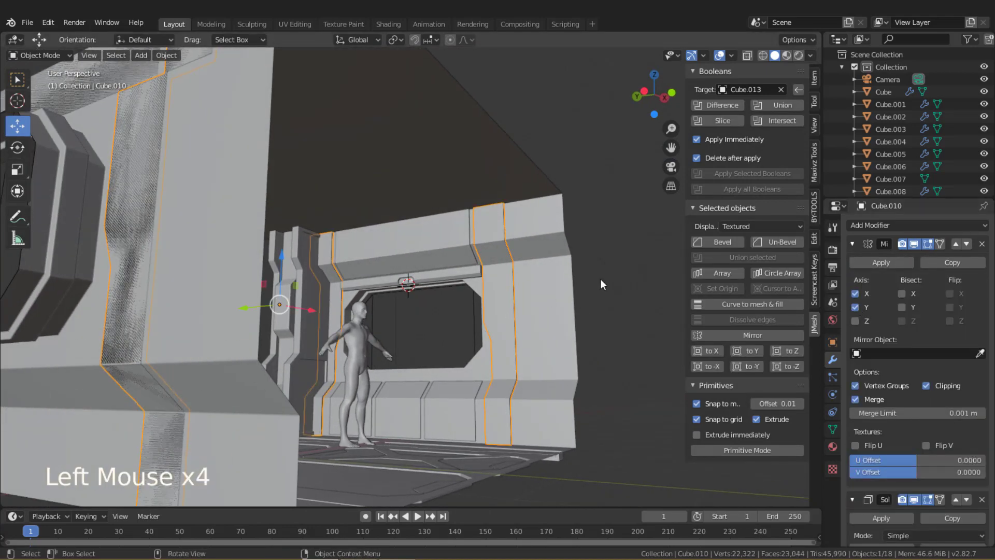
{"action": "double_click", "coordinate": [561, 308]}
{"action": "middle_click", "coordinate": [561, 308]}
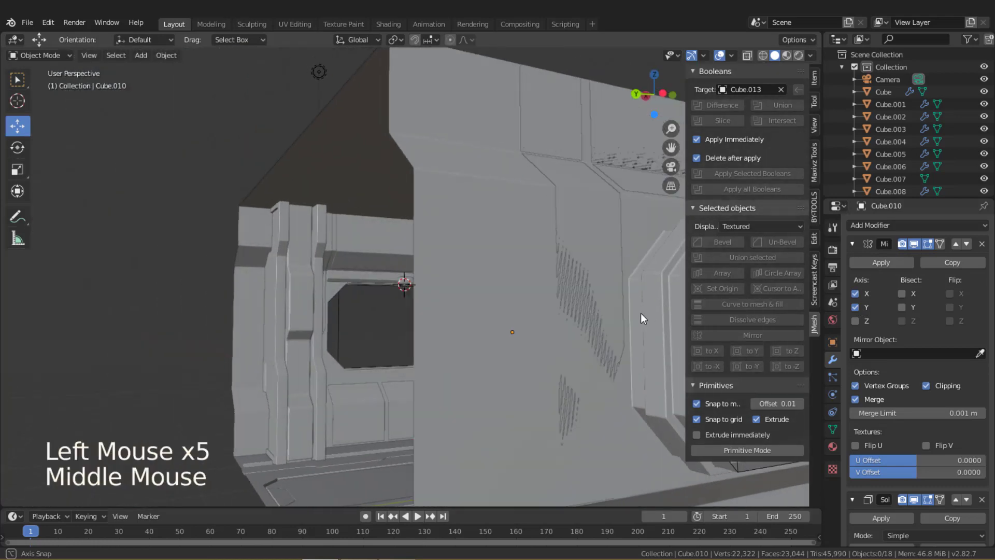
{"action": "left_click", "coordinate": [301, 307]}
{"action": "left_click", "coordinate": [329, 319]}
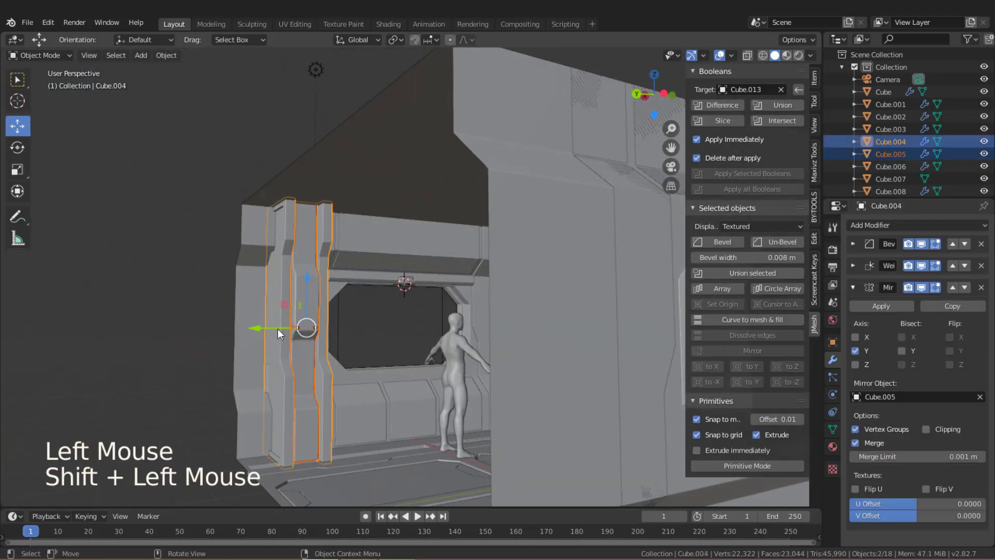
{"action": "left_click", "coordinate": [278, 332]}
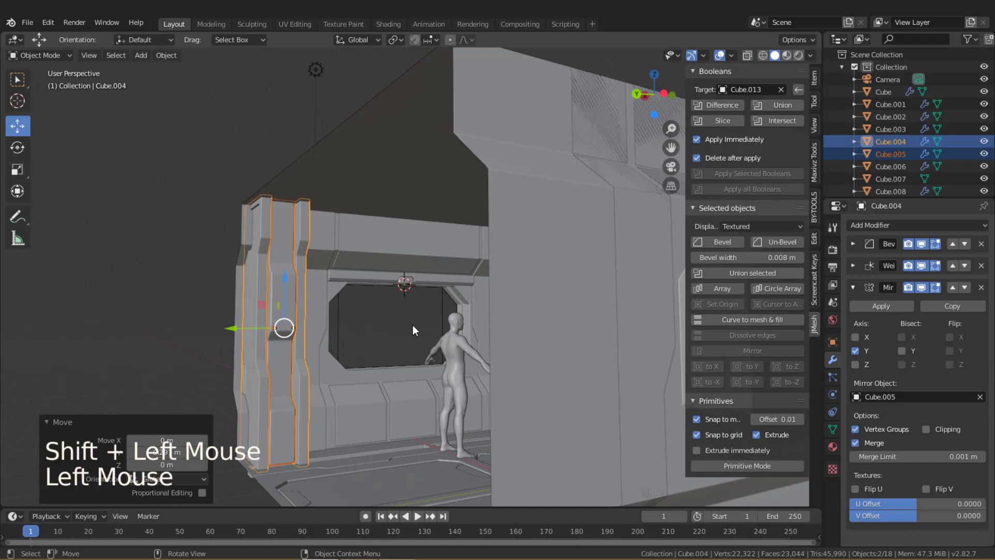
{"action": "middle_click", "coordinate": [376, 327]}
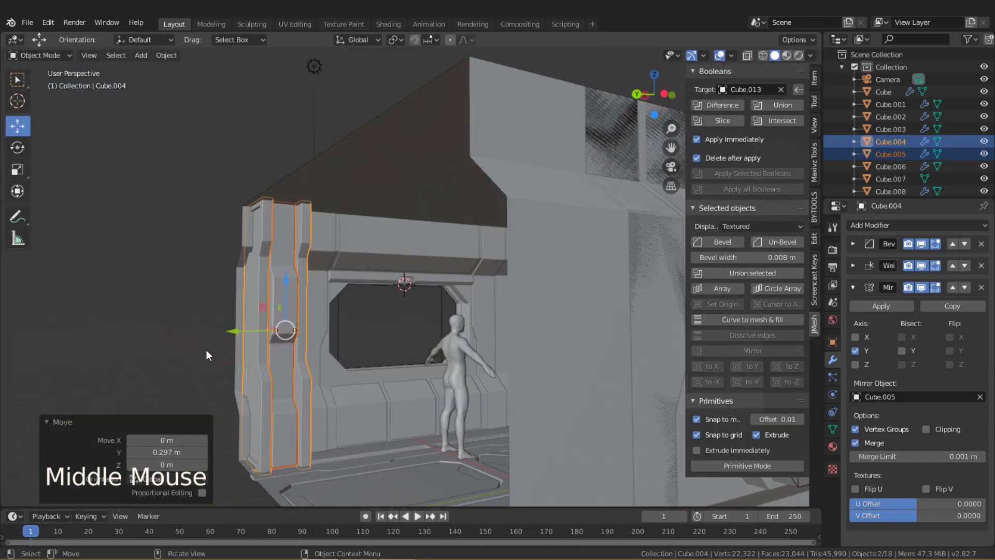